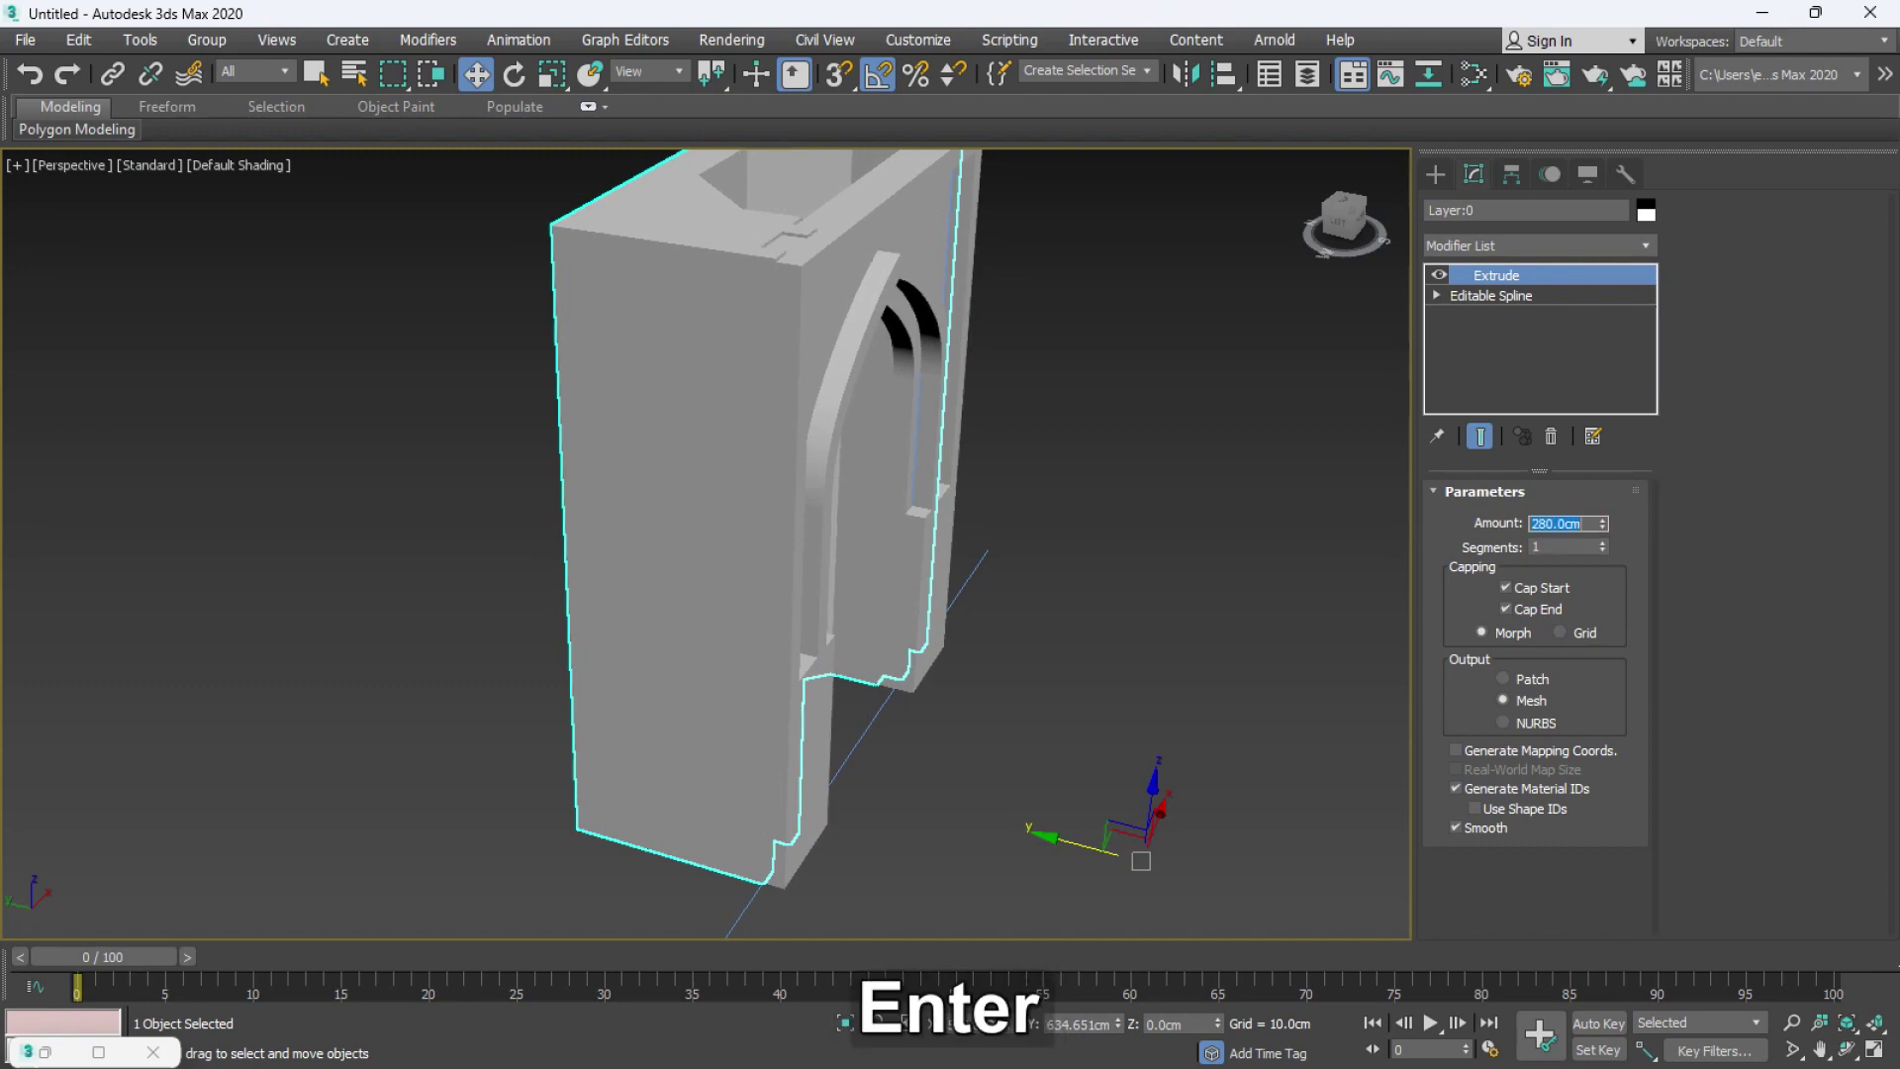
# - Confirm the 10 cm extruded arch frame and pan the view to check it in front of the niche
pyautogui.press('Return')
pyautogui.middleClick(1057, 460)
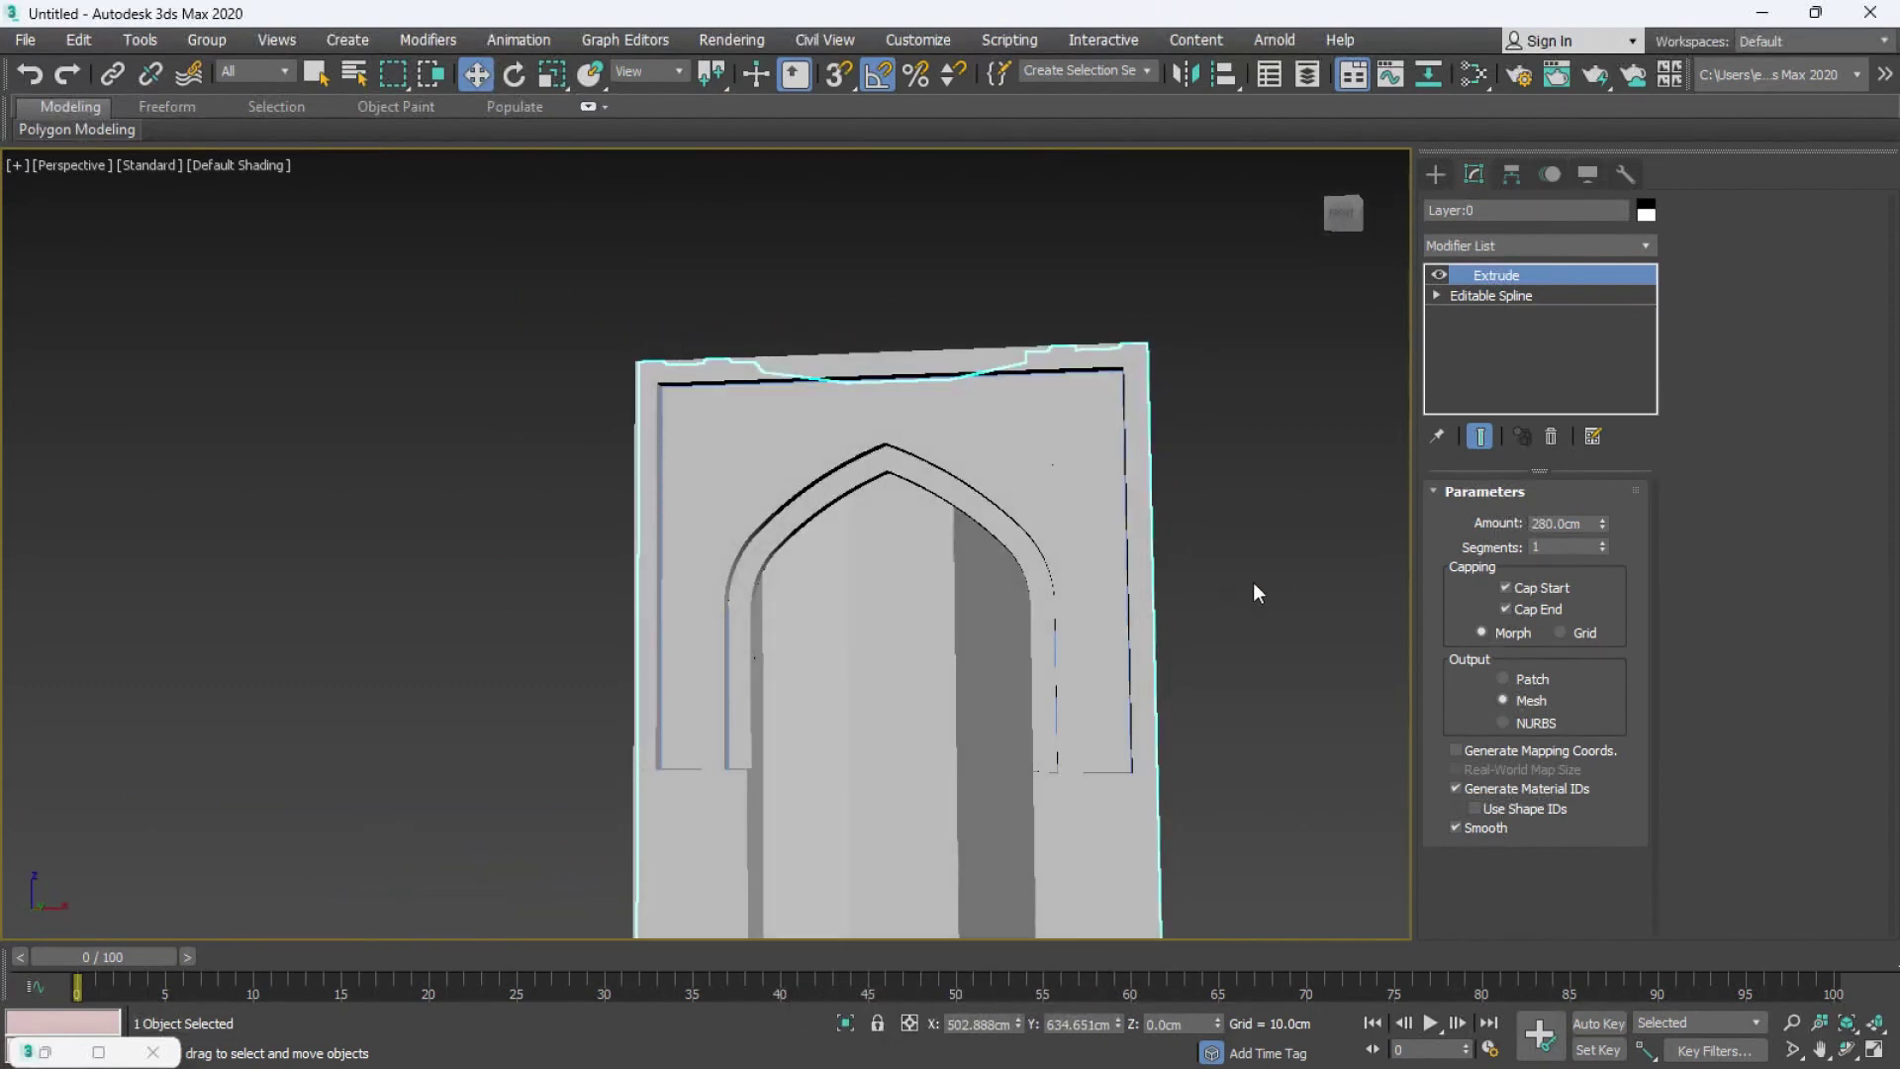
pyautogui.middleClick(1213, 554)
pyautogui.middleClick(1077, 443)
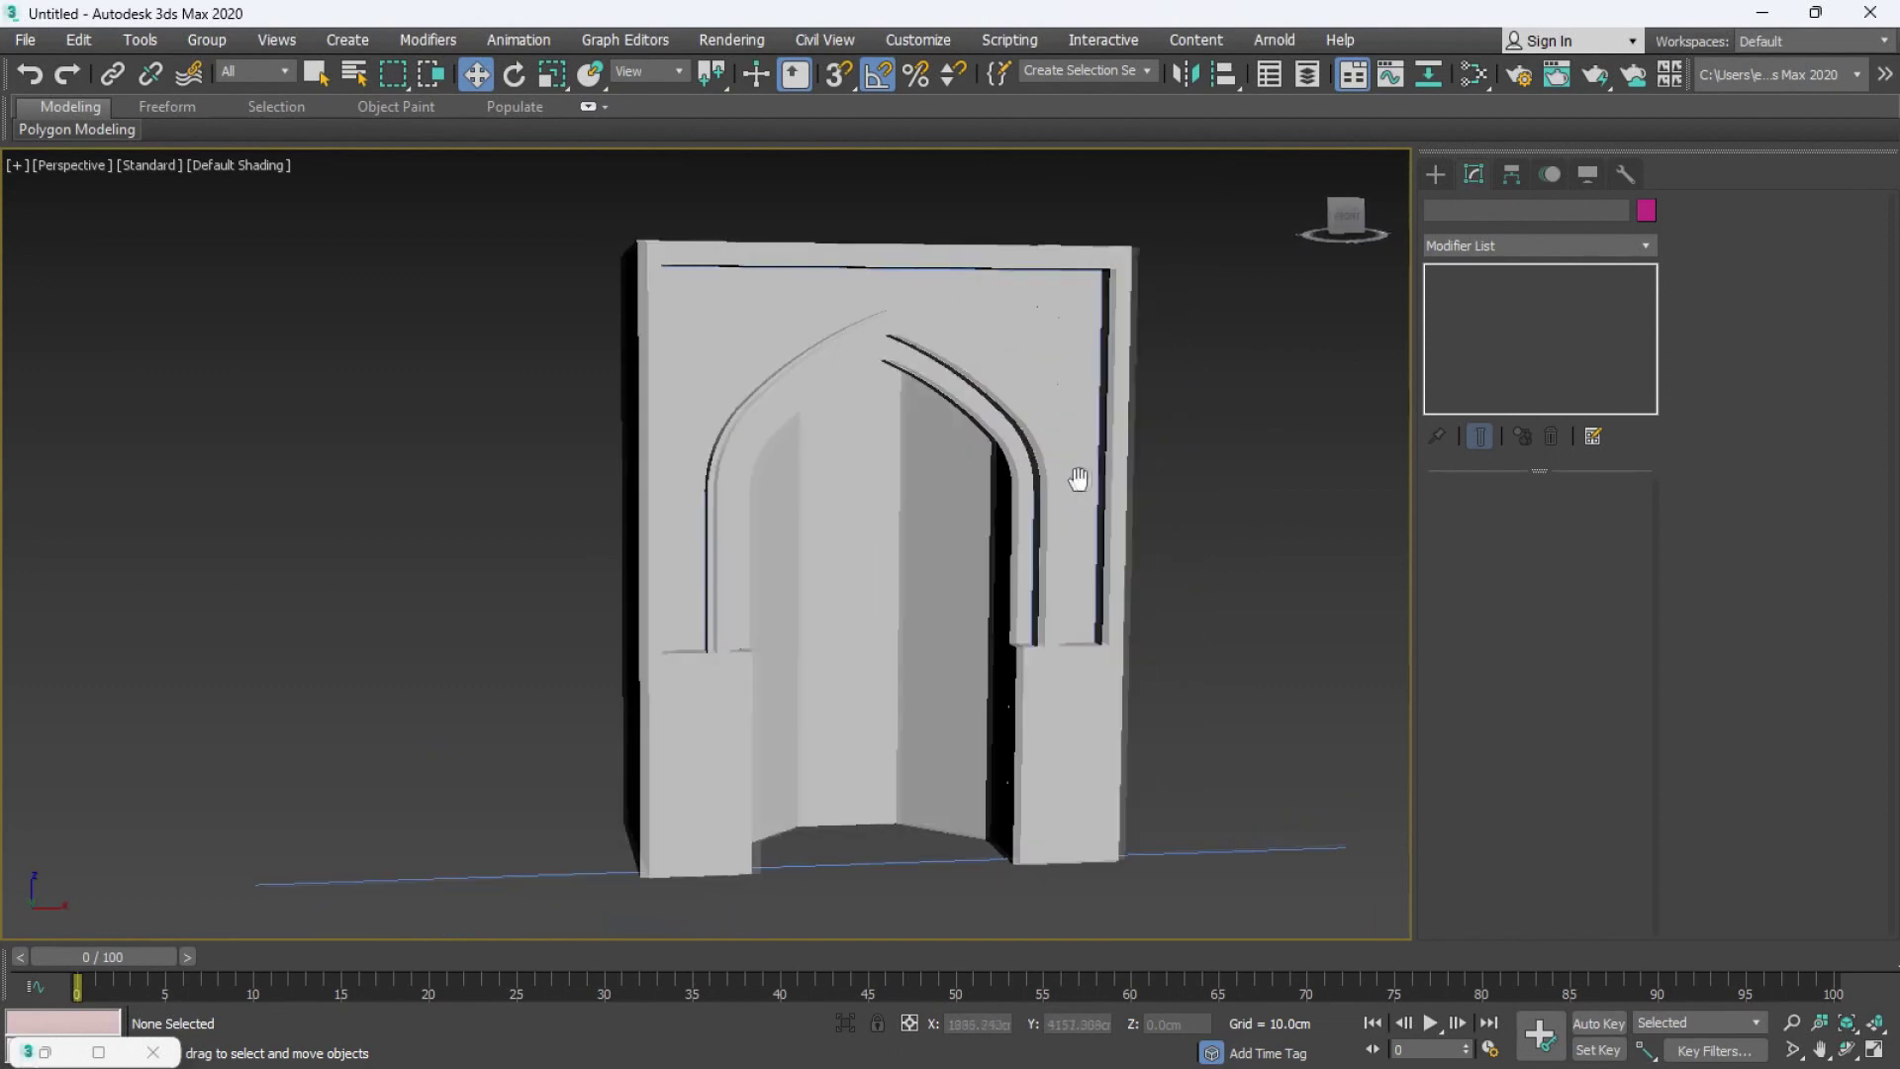
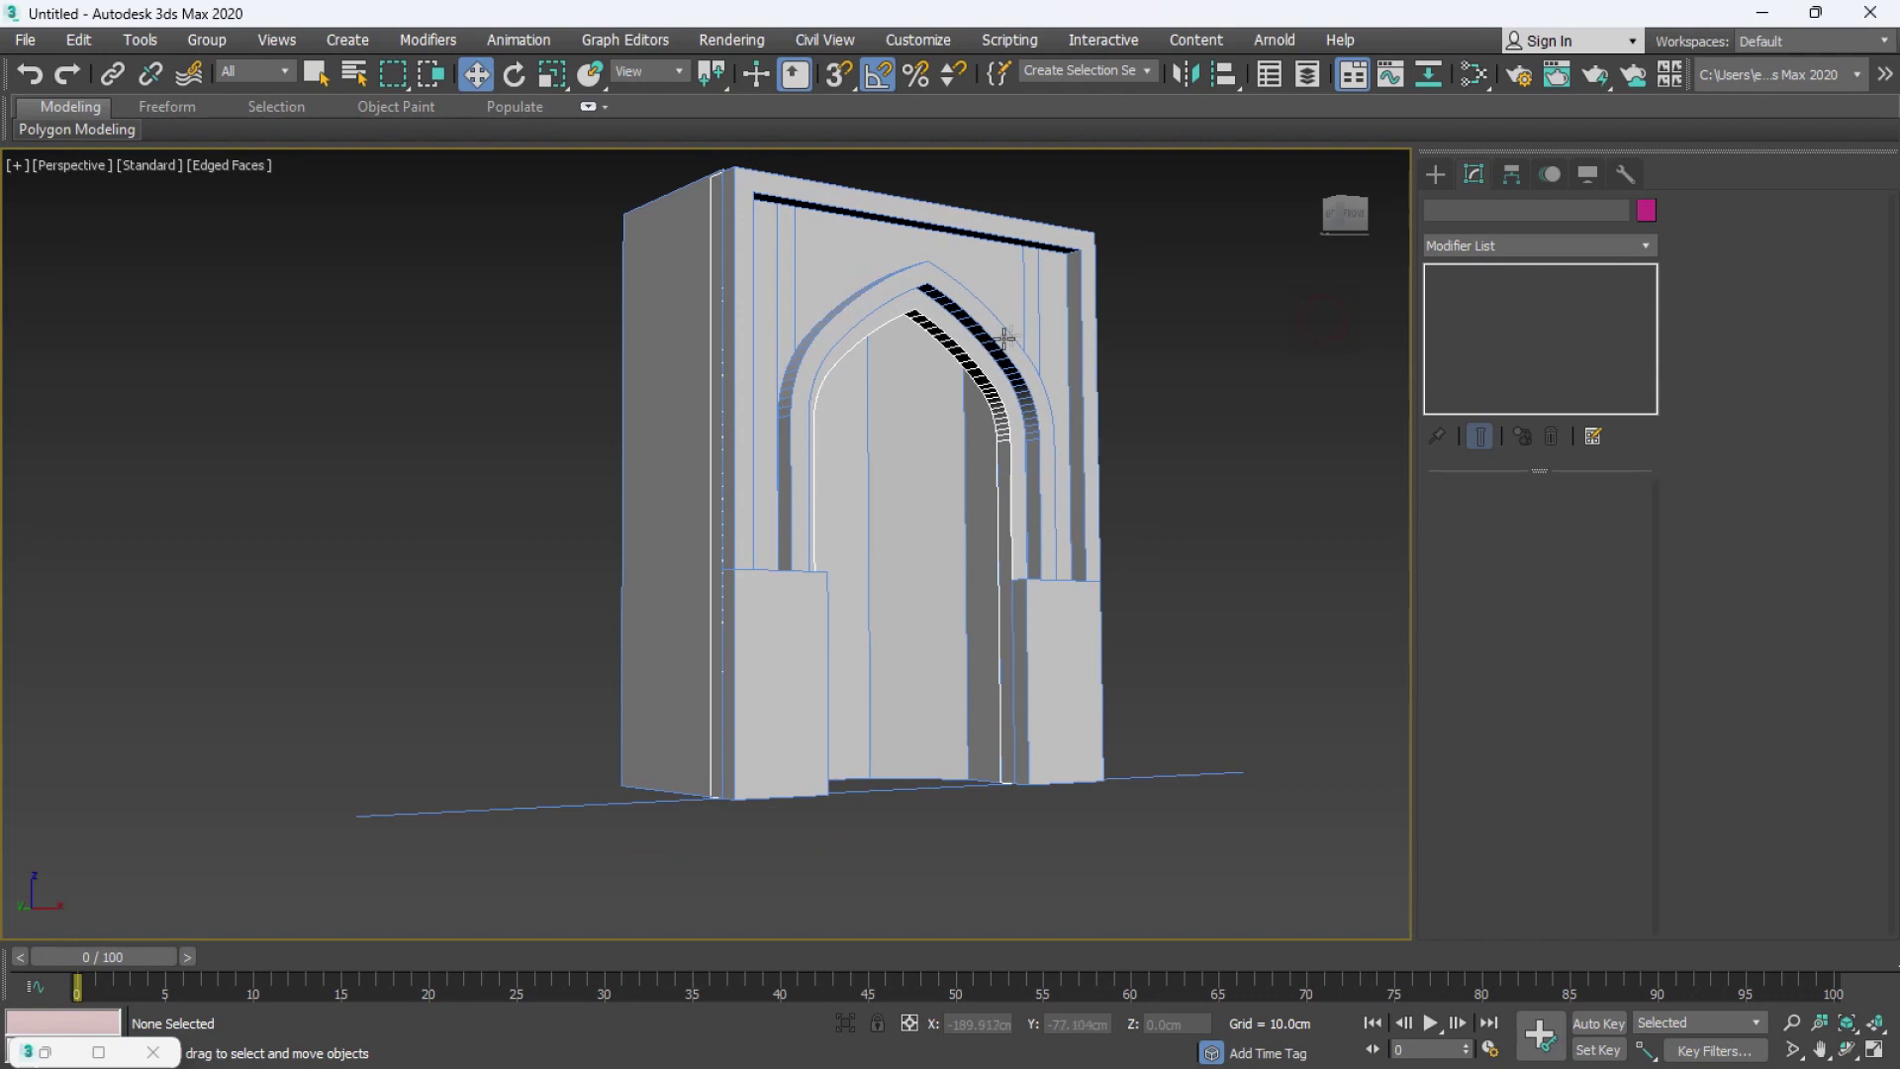
pyautogui.middleClick(1205, 388)
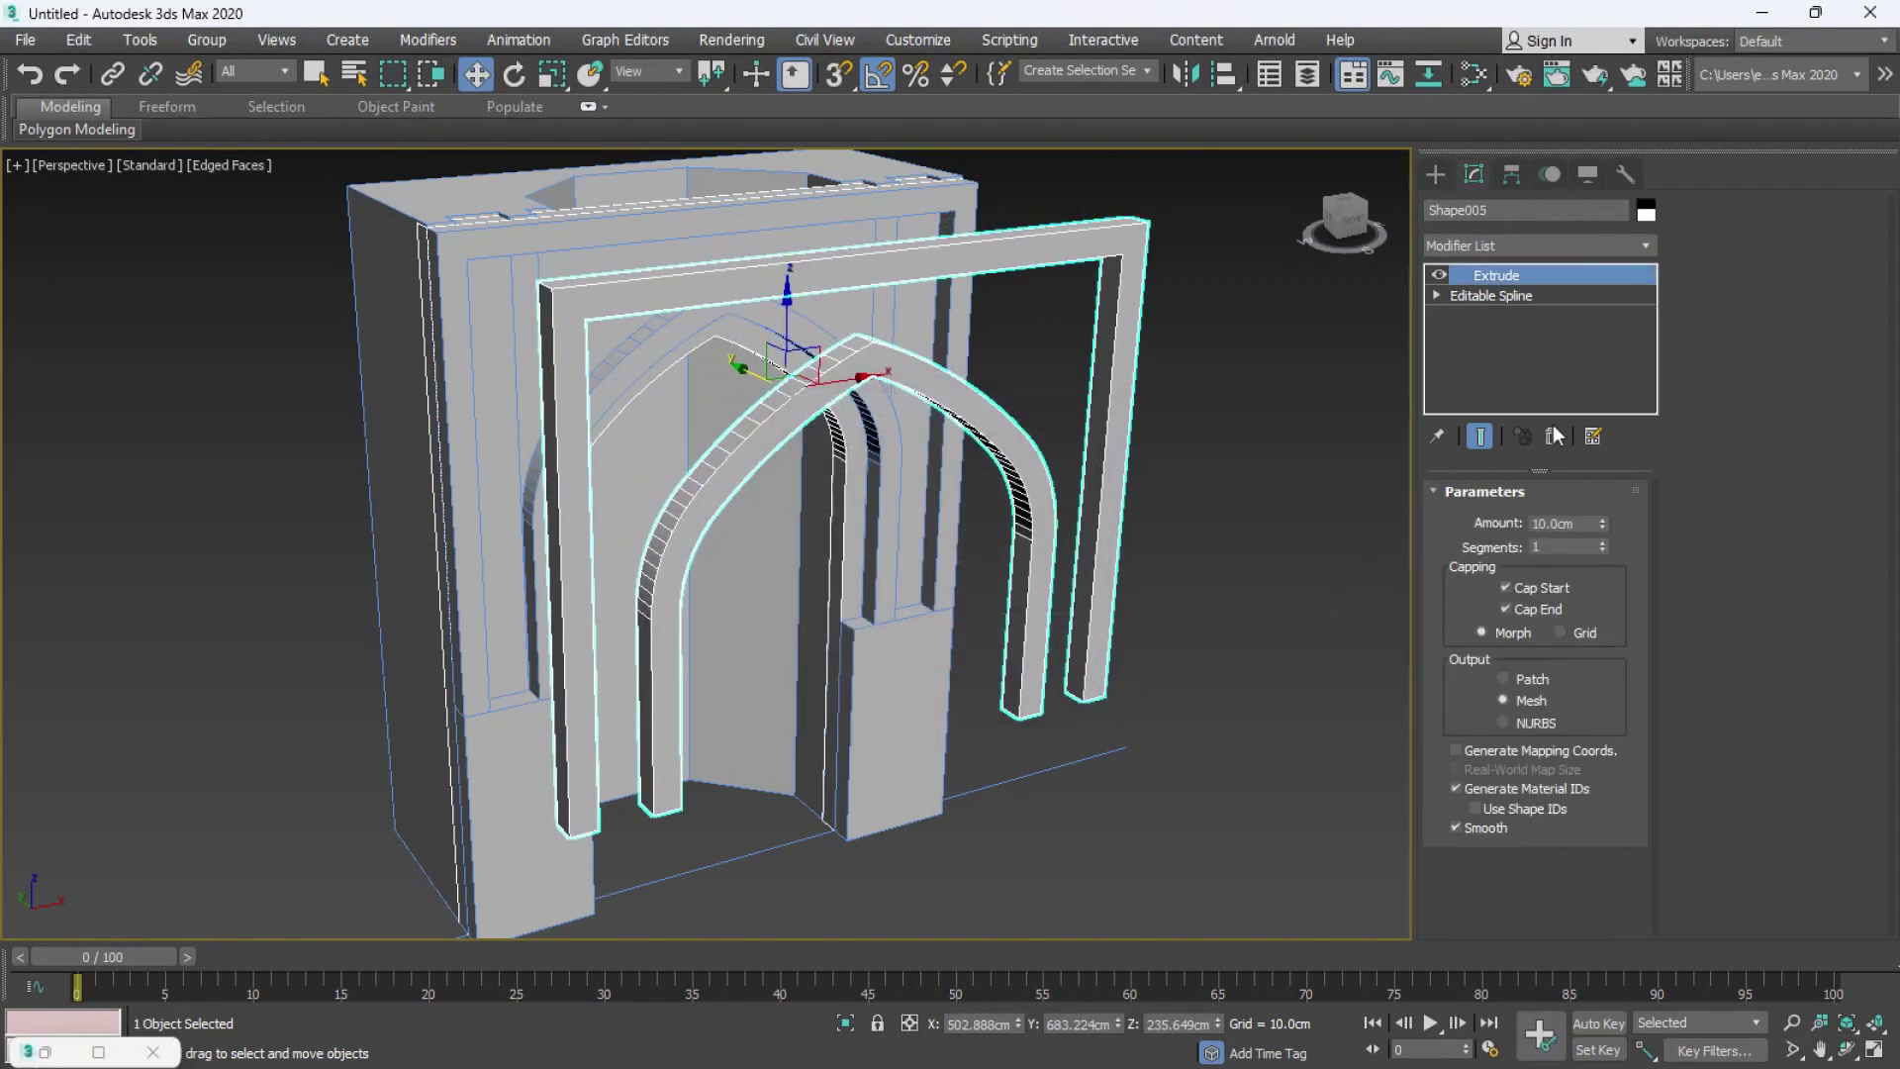
# - Delete the Extrude modifier so only the bare pointed-arch spline remains
pyautogui.press('2')
pyautogui.press('Delete')
pyautogui.press('3')
pyautogui.press('Delete')
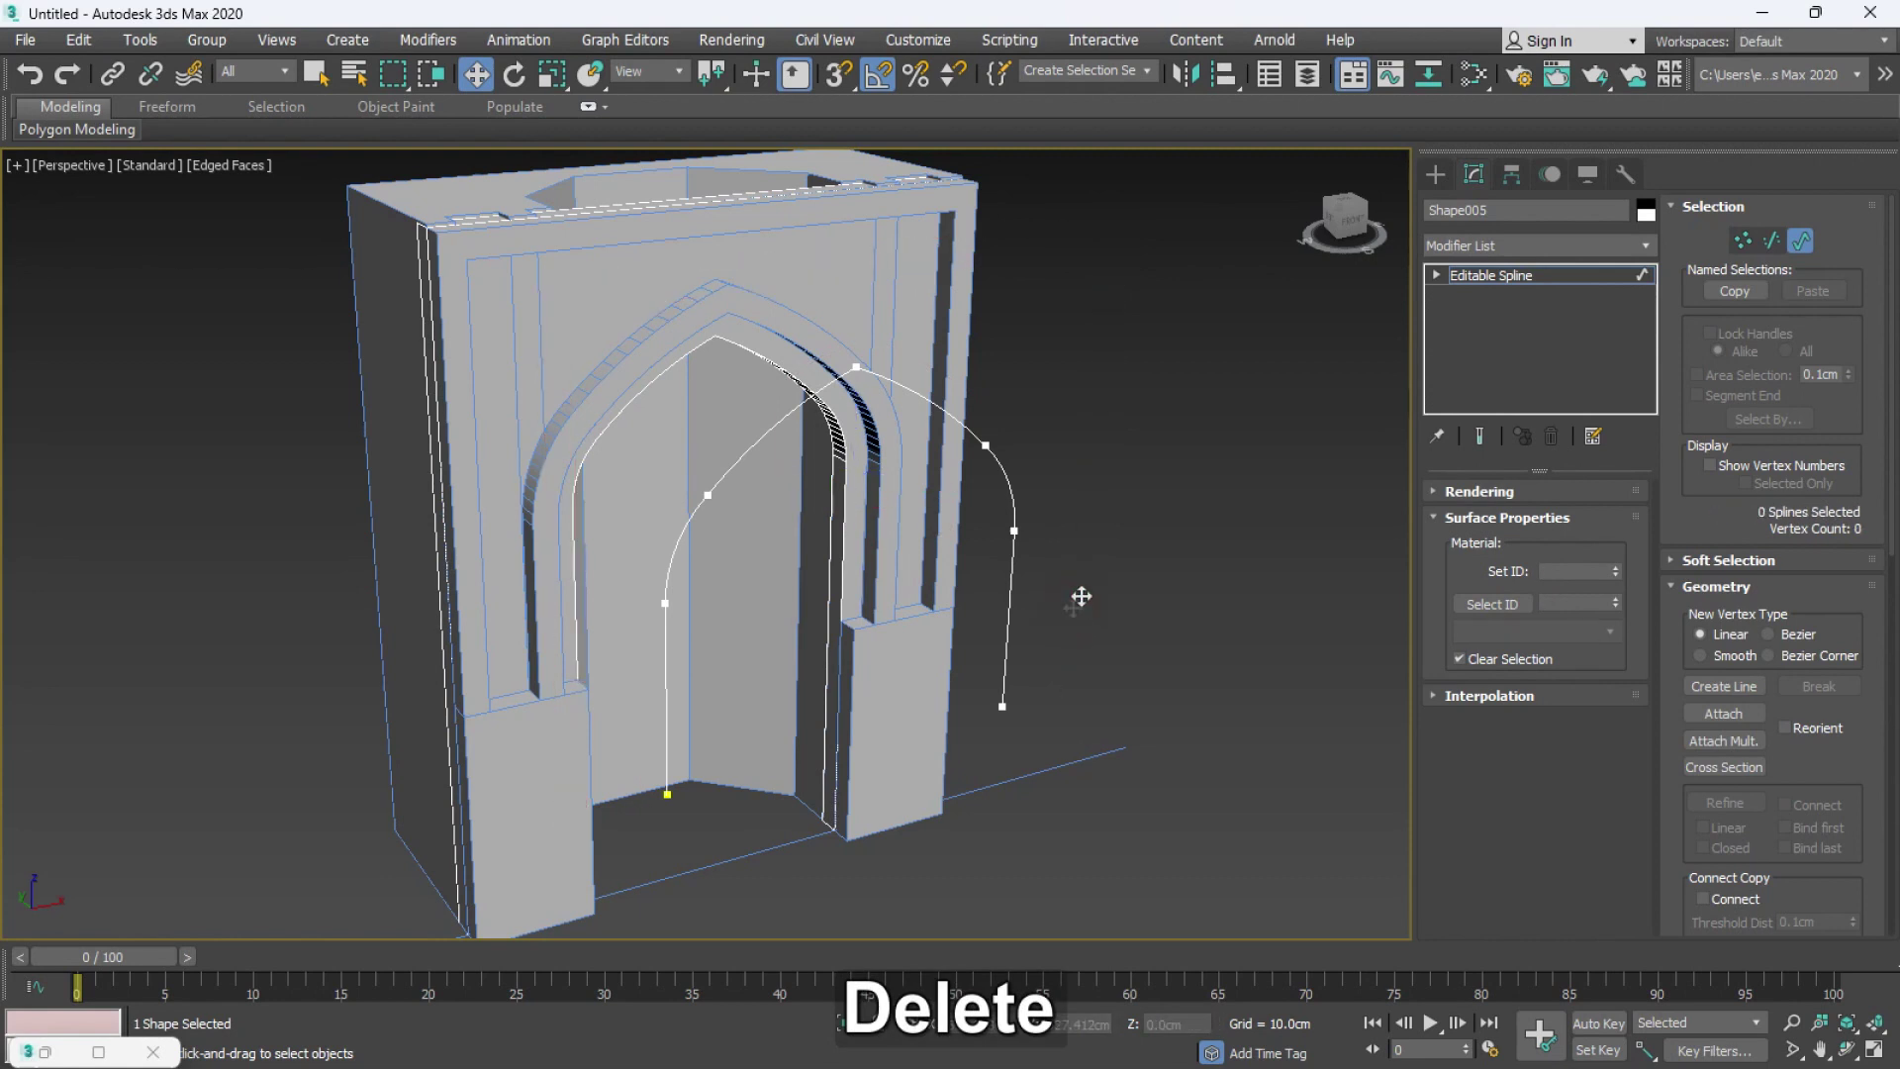
# - Maximise the Front view and centre the spline's pivot on the shape
pyautogui.middleClick(1194, 393)
pyautogui.press('alt+w')
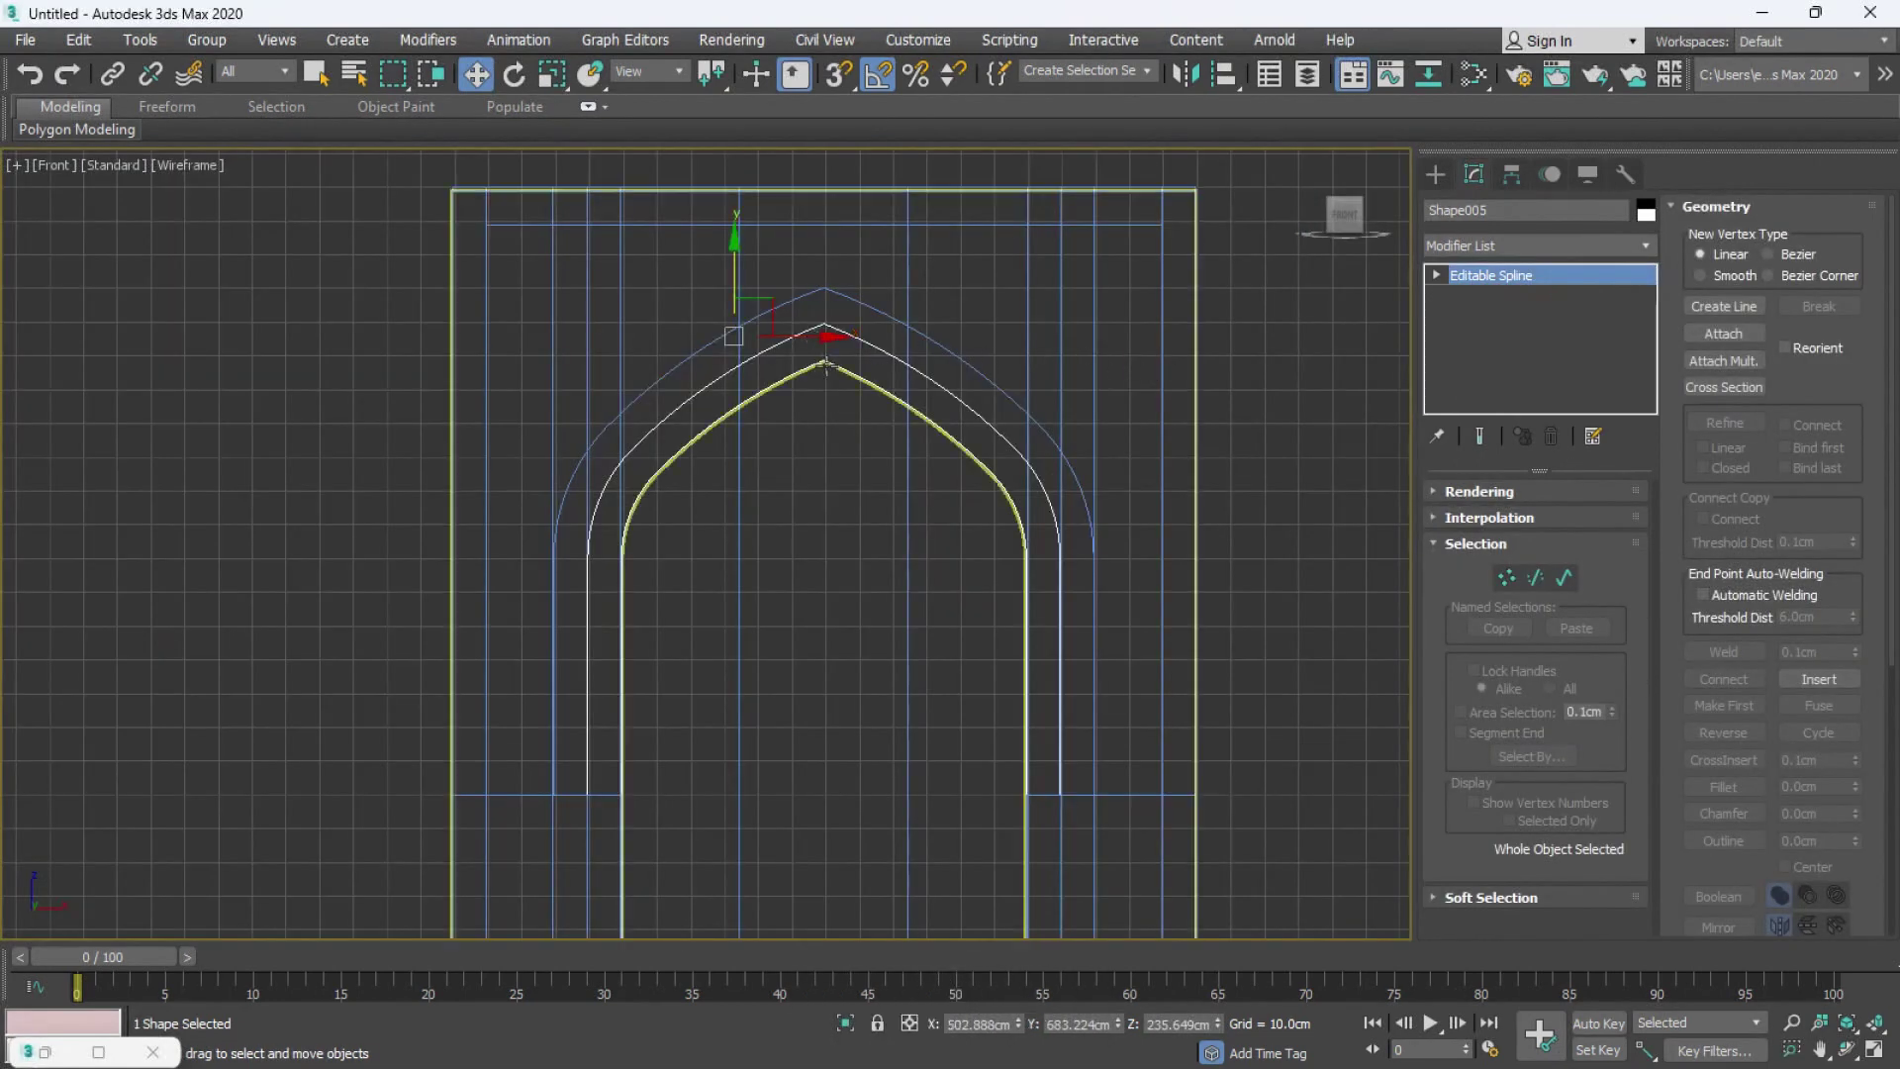
pyautogui.middleClick(1077, 455)
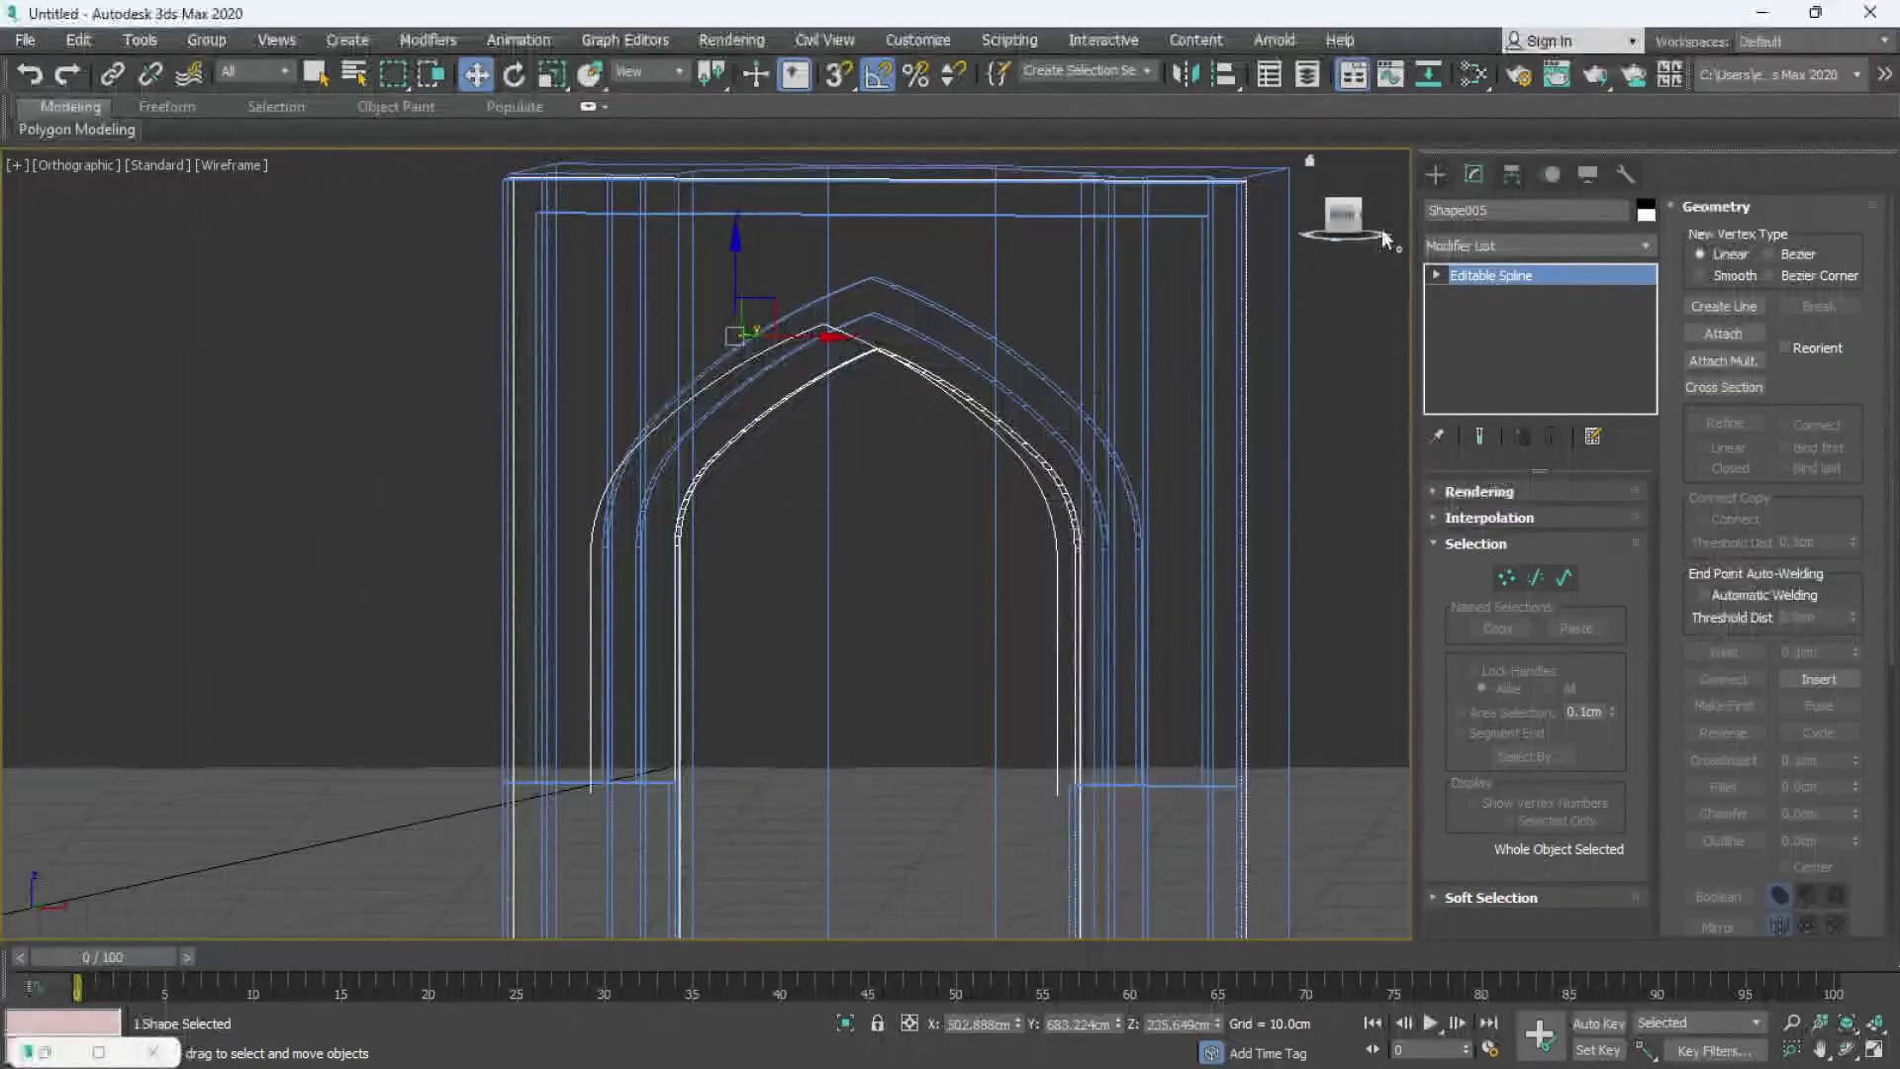
pyautogui.middleClick(546, 419)
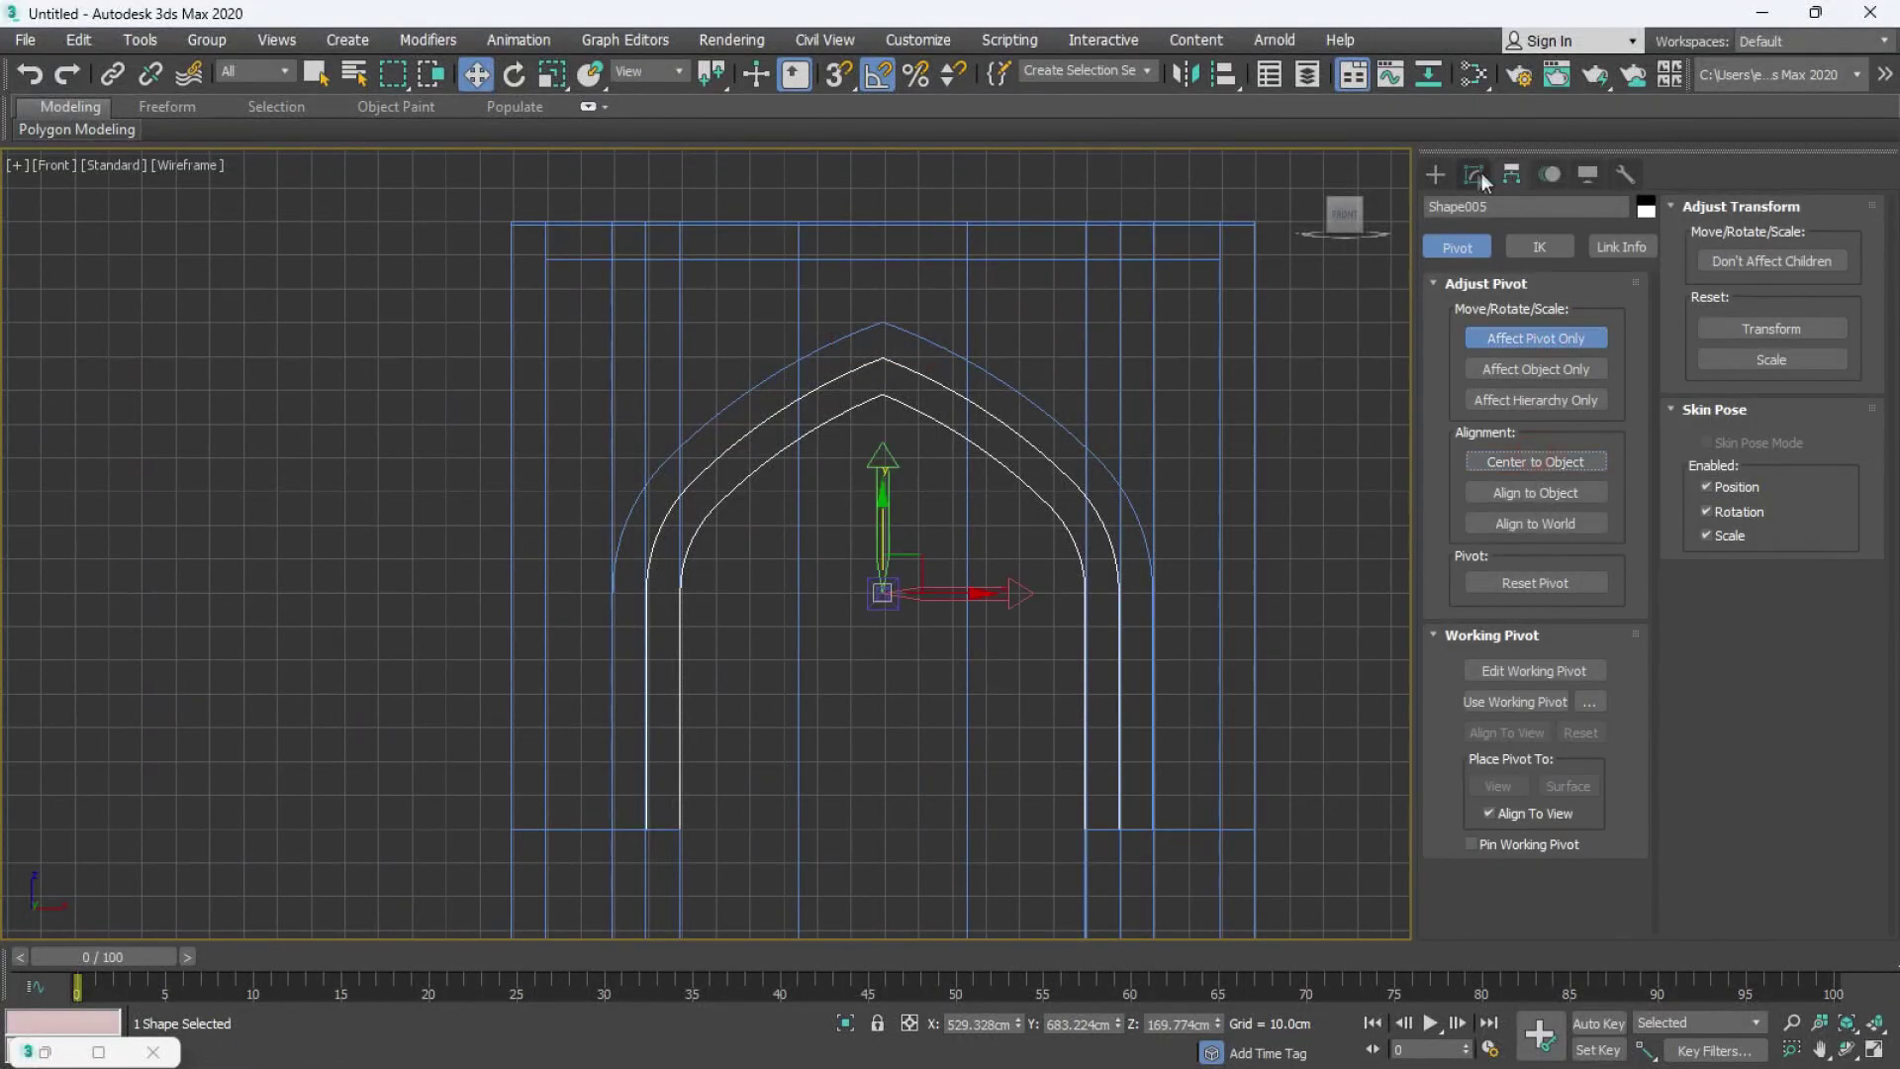
# - Step through the Editable Spline sub-object levels to reach the arch vertices
pyautogui.press('3')
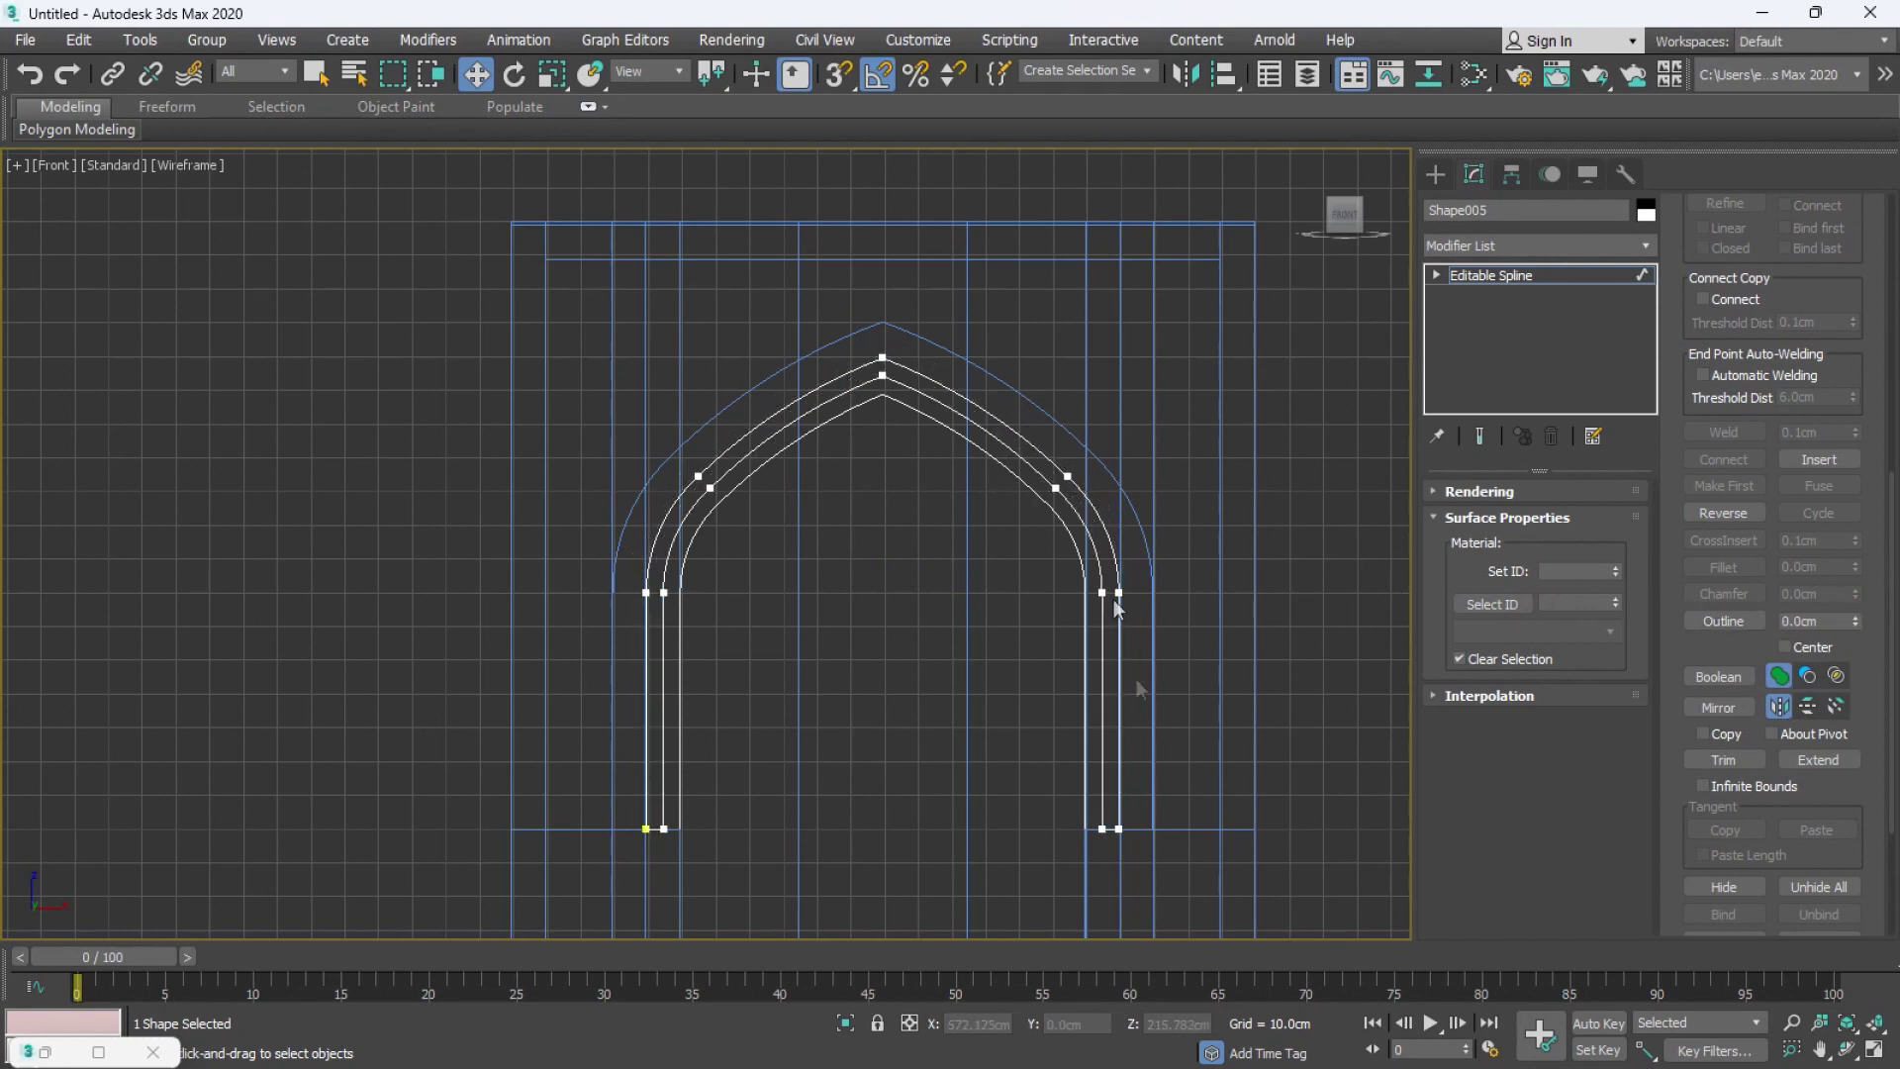
pyautogui.press('2')
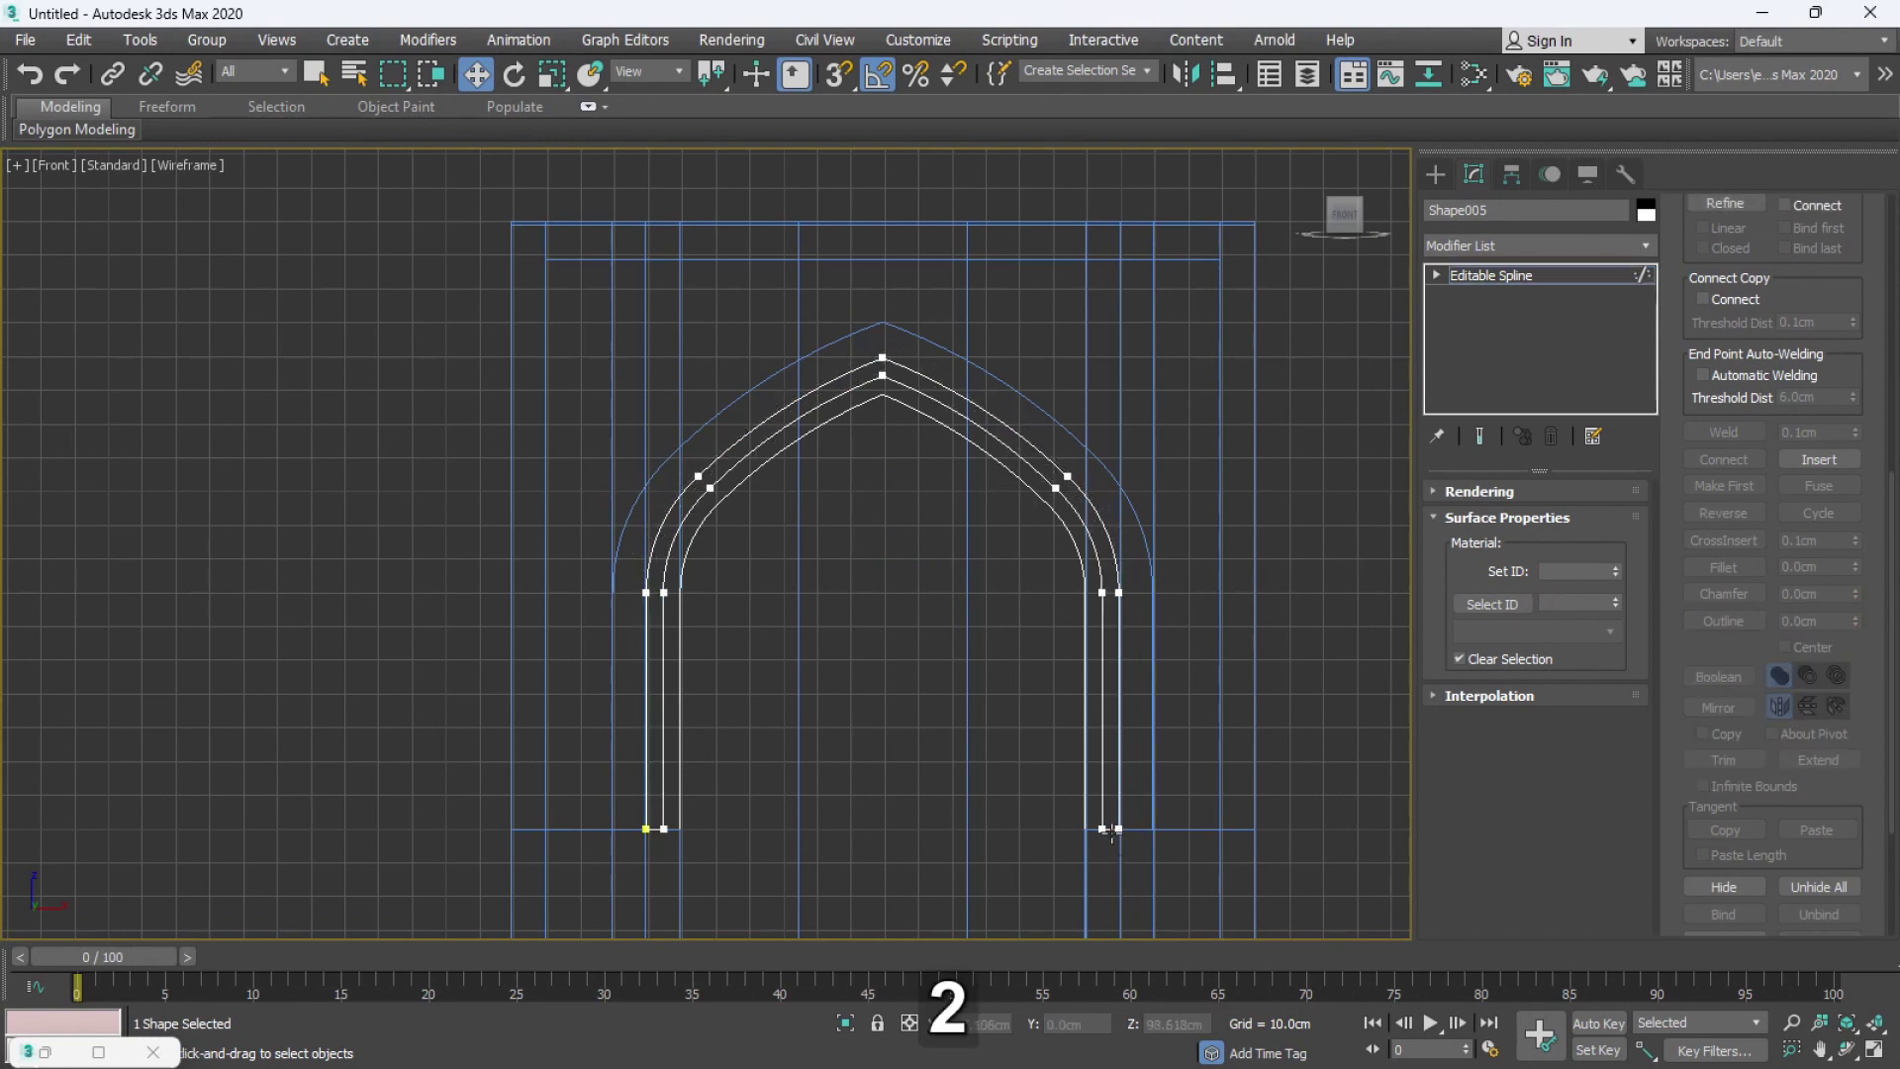
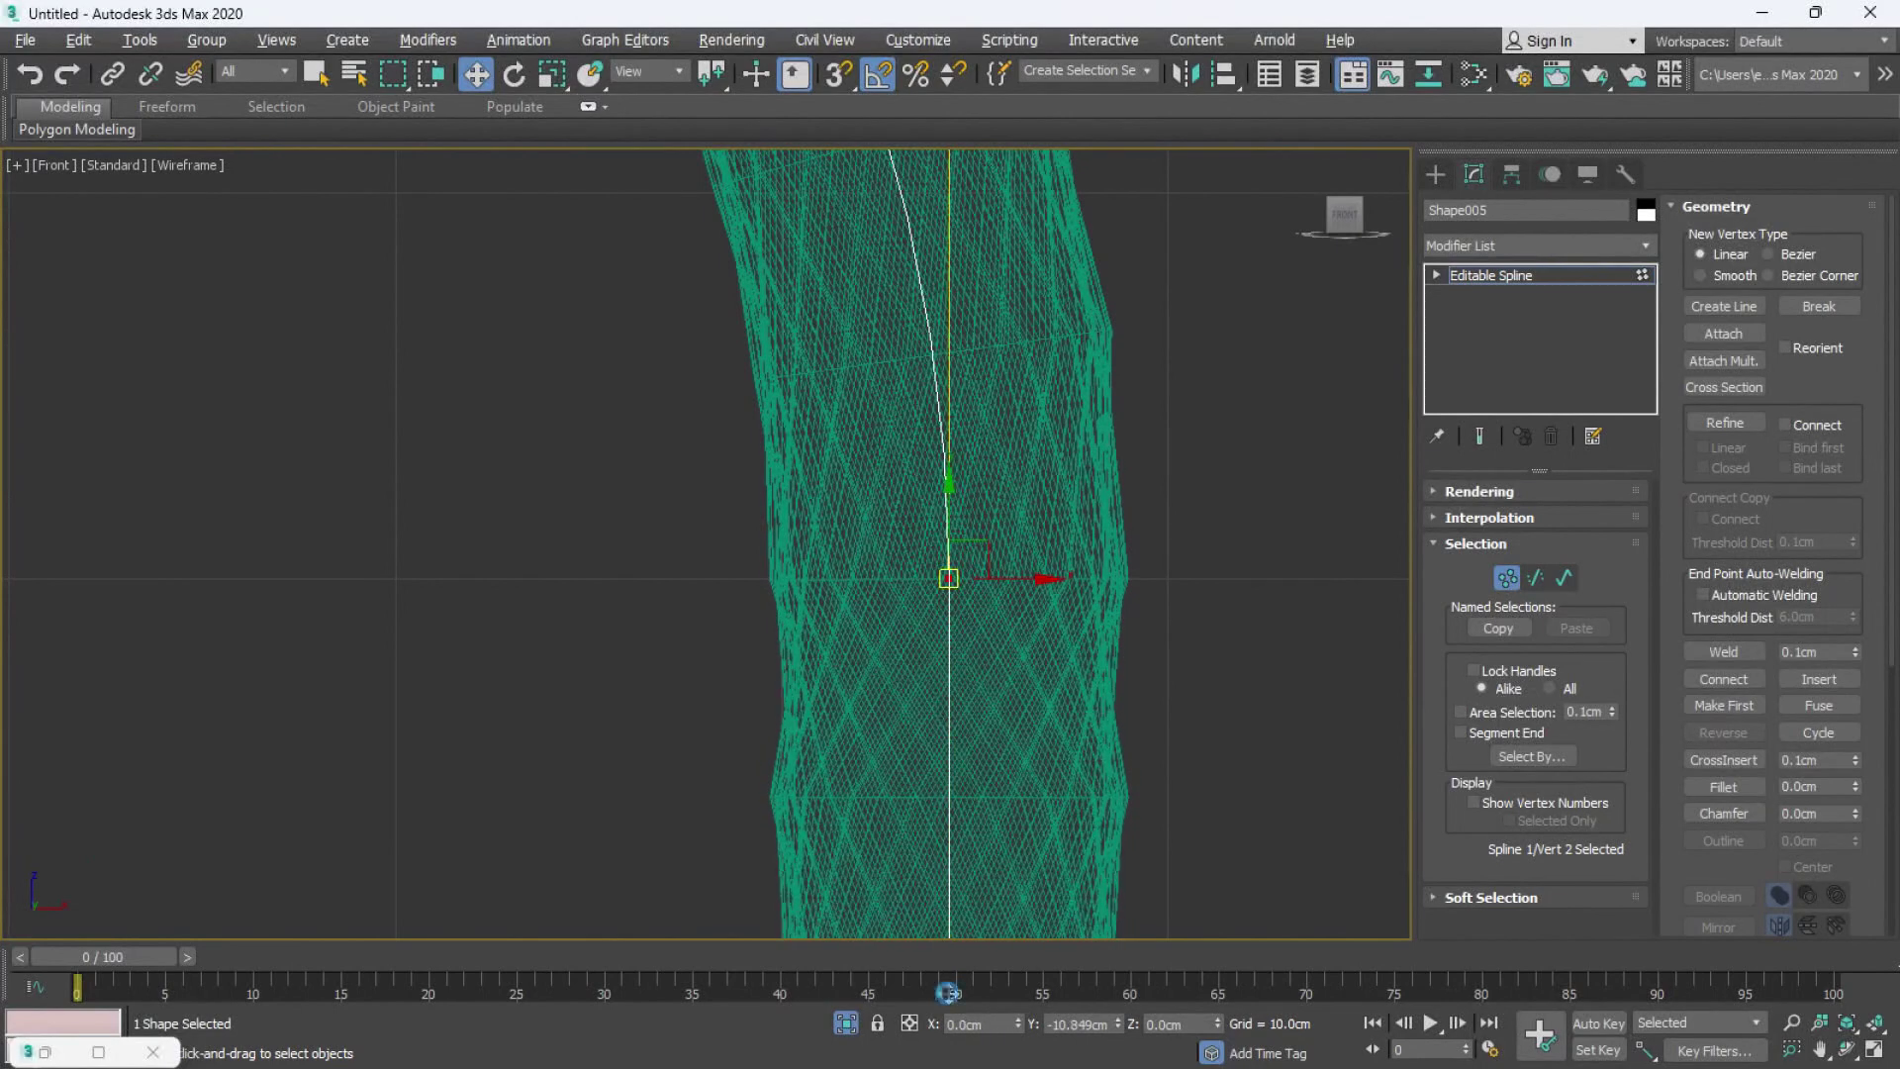
# - Maximise the viewport and pan to inspect the twisted rope loft along the arch
pyautogui.middleClick(1251, 418)
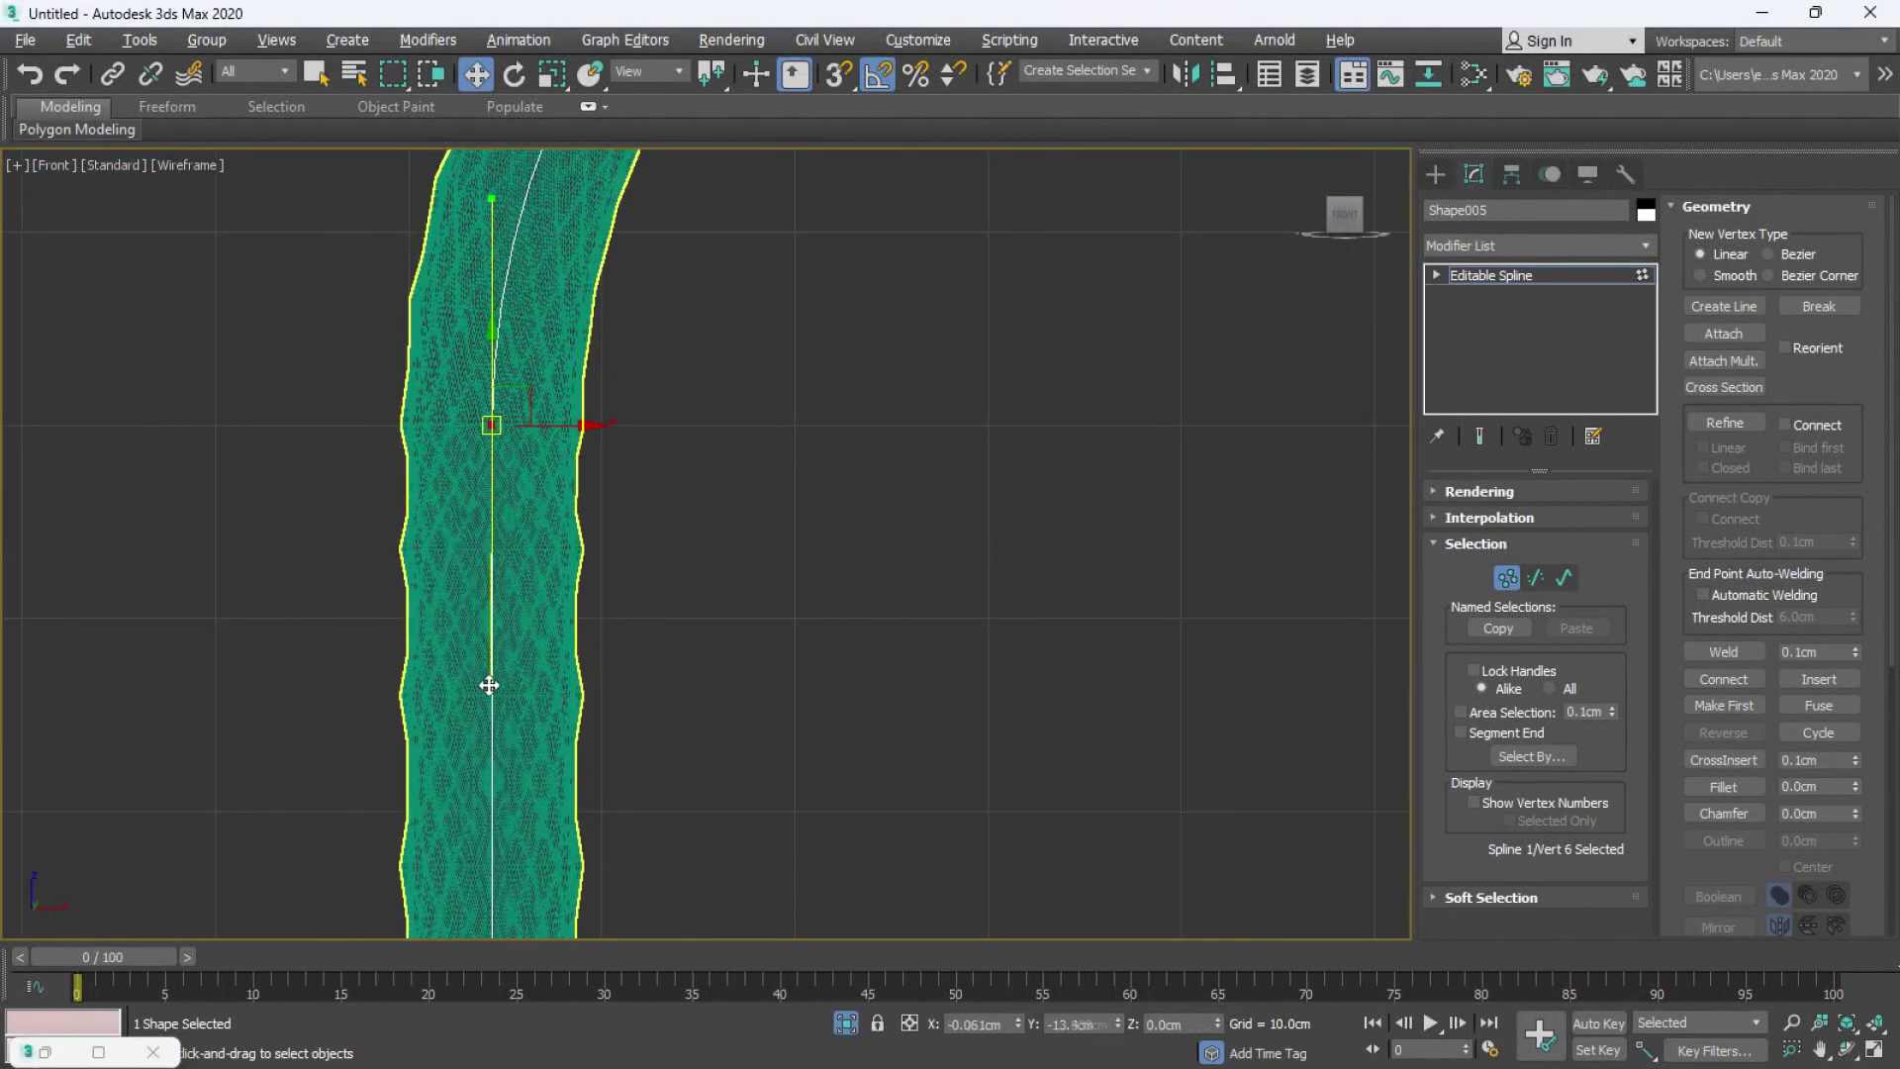
pyautogui.press('alt+w')
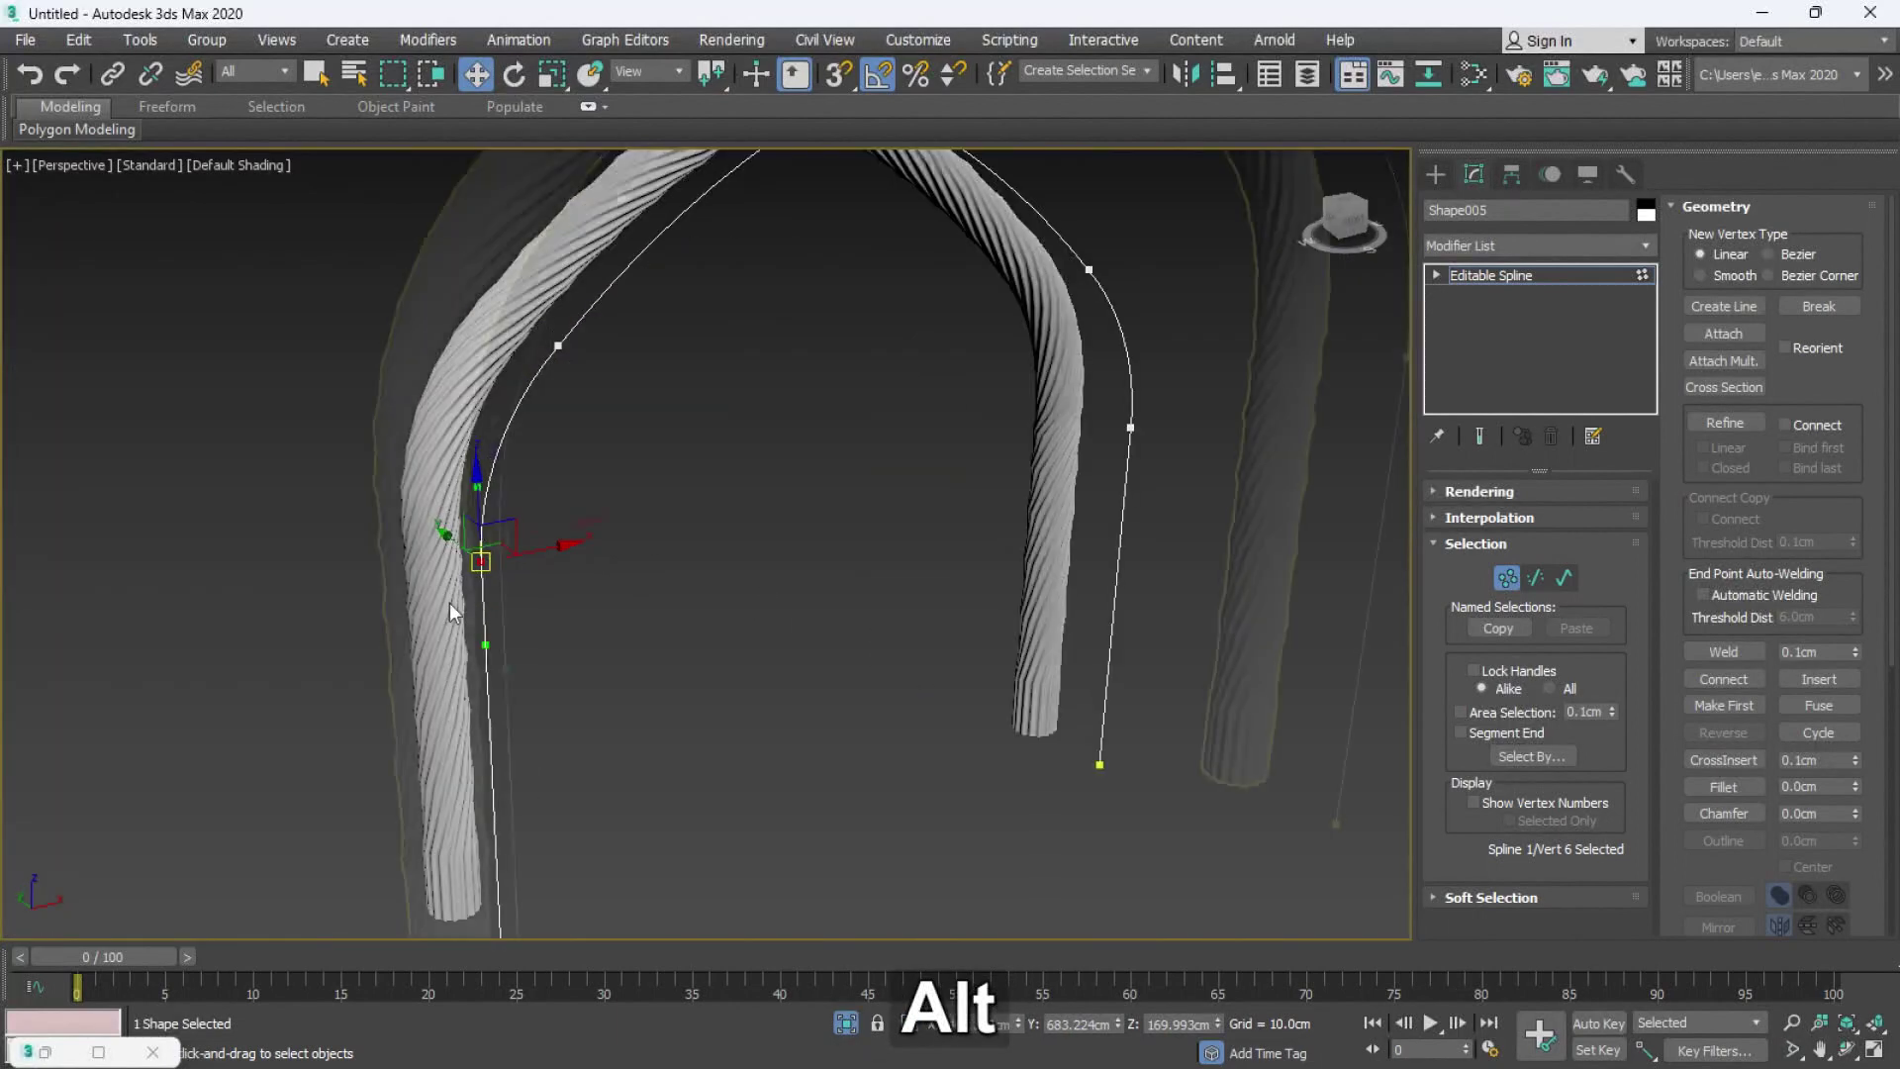
pyautogui.middleClick(494, 512)
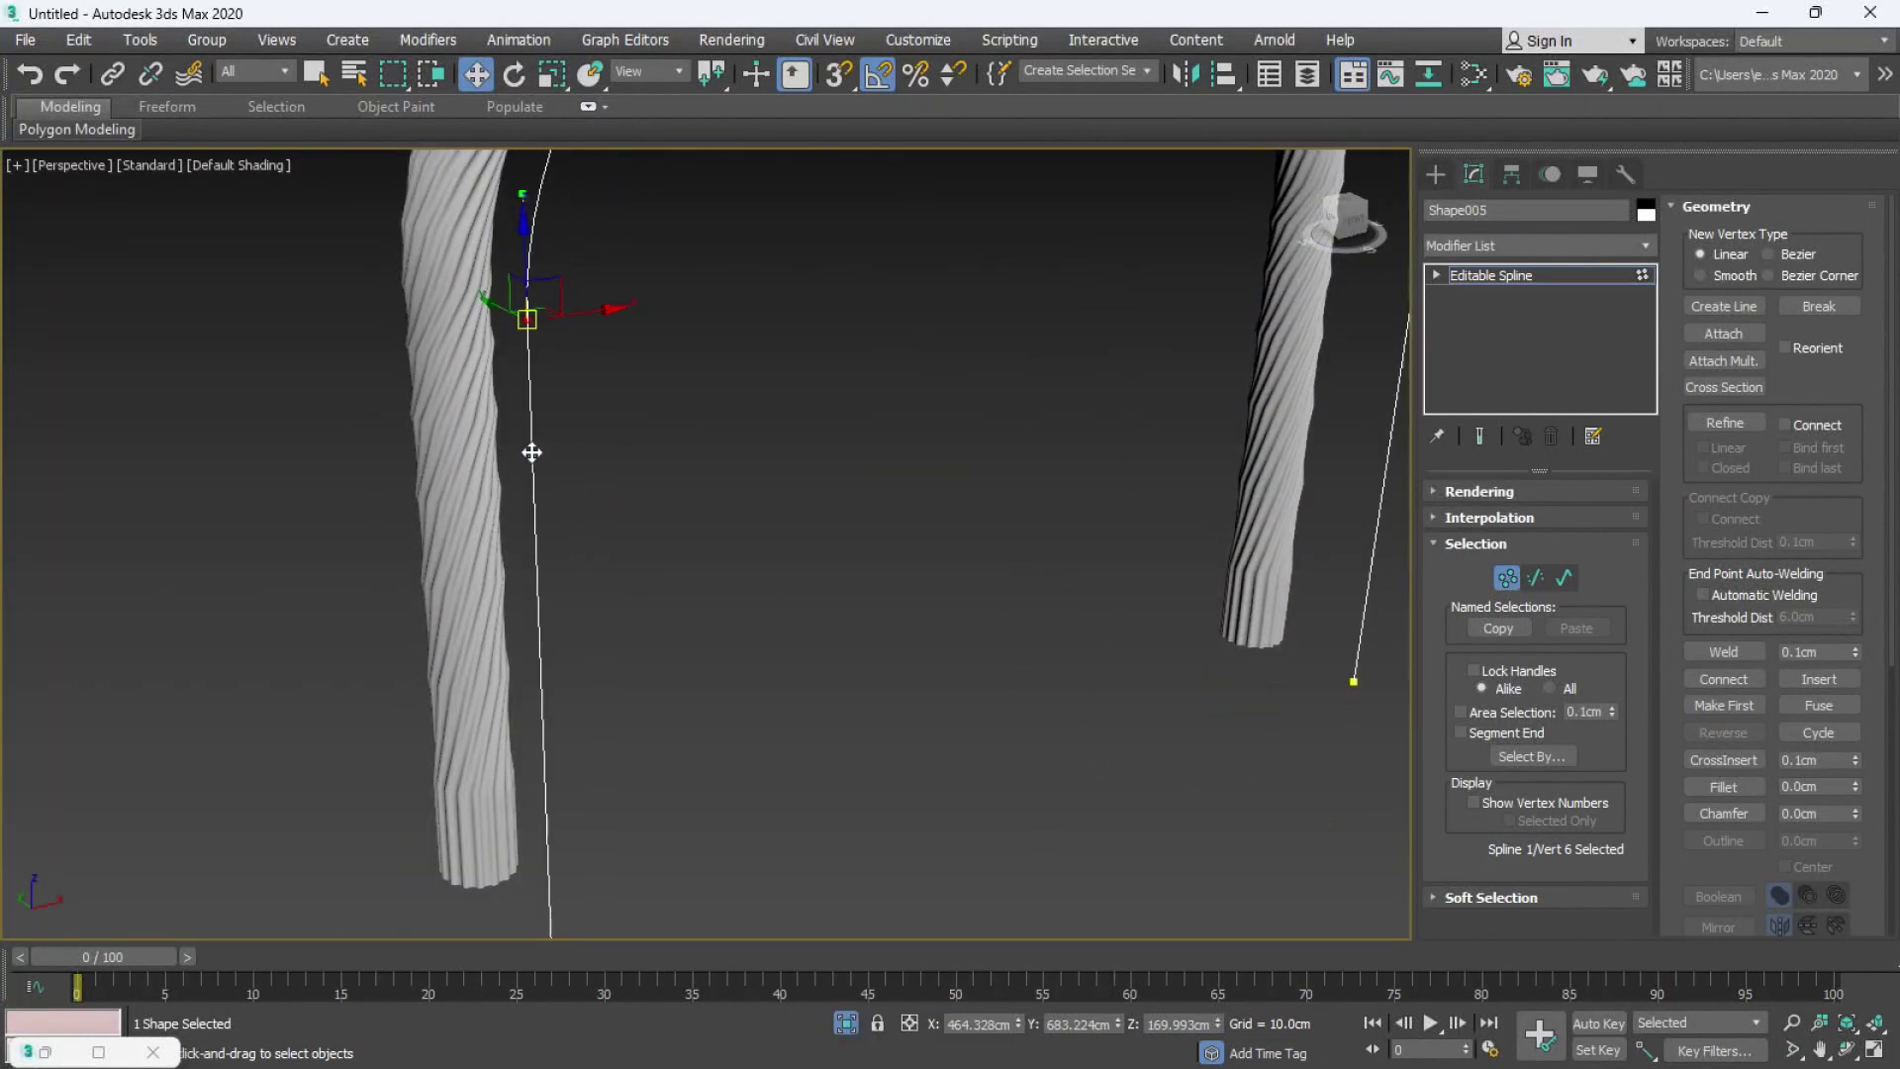
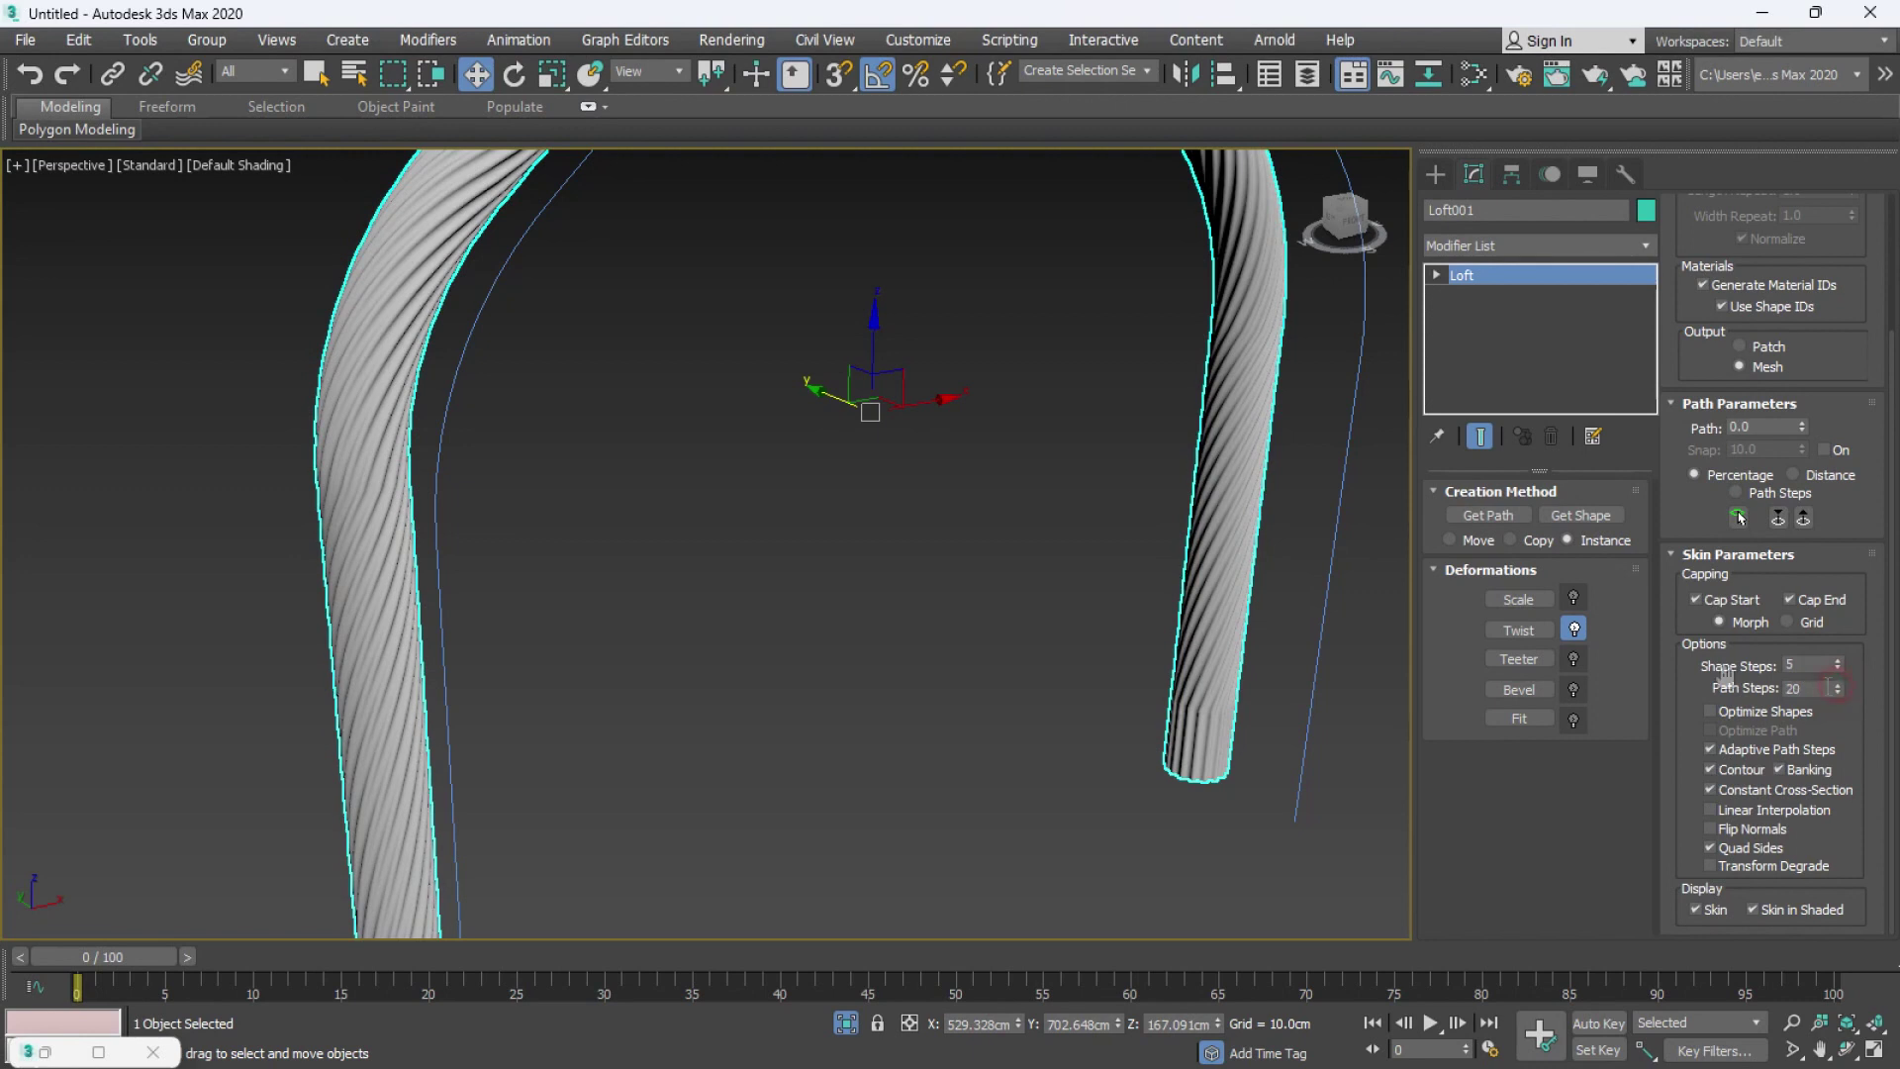
# - Pan the view over the star-pattern reference where the 4-by-4 plane will sit
pyautogui.middleClick(970, 518)
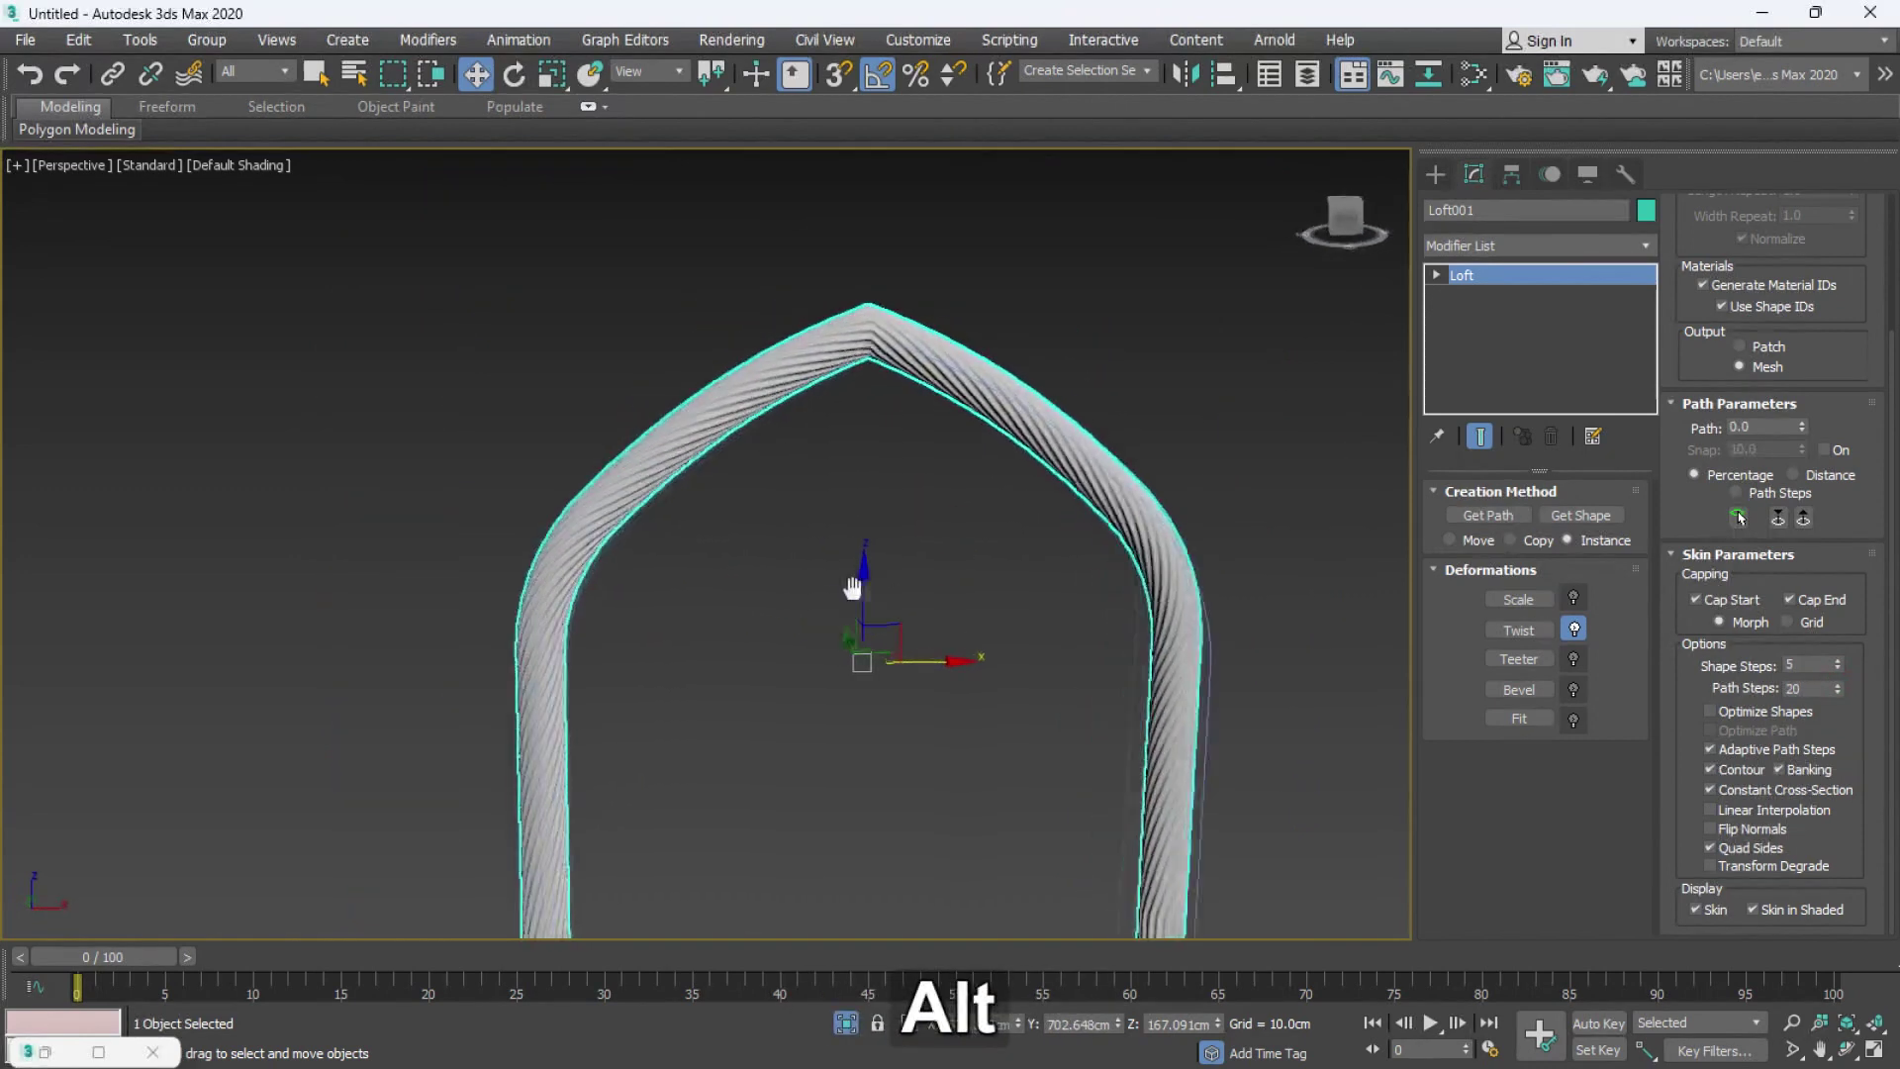
pyautogui.middleClick(934, 529)
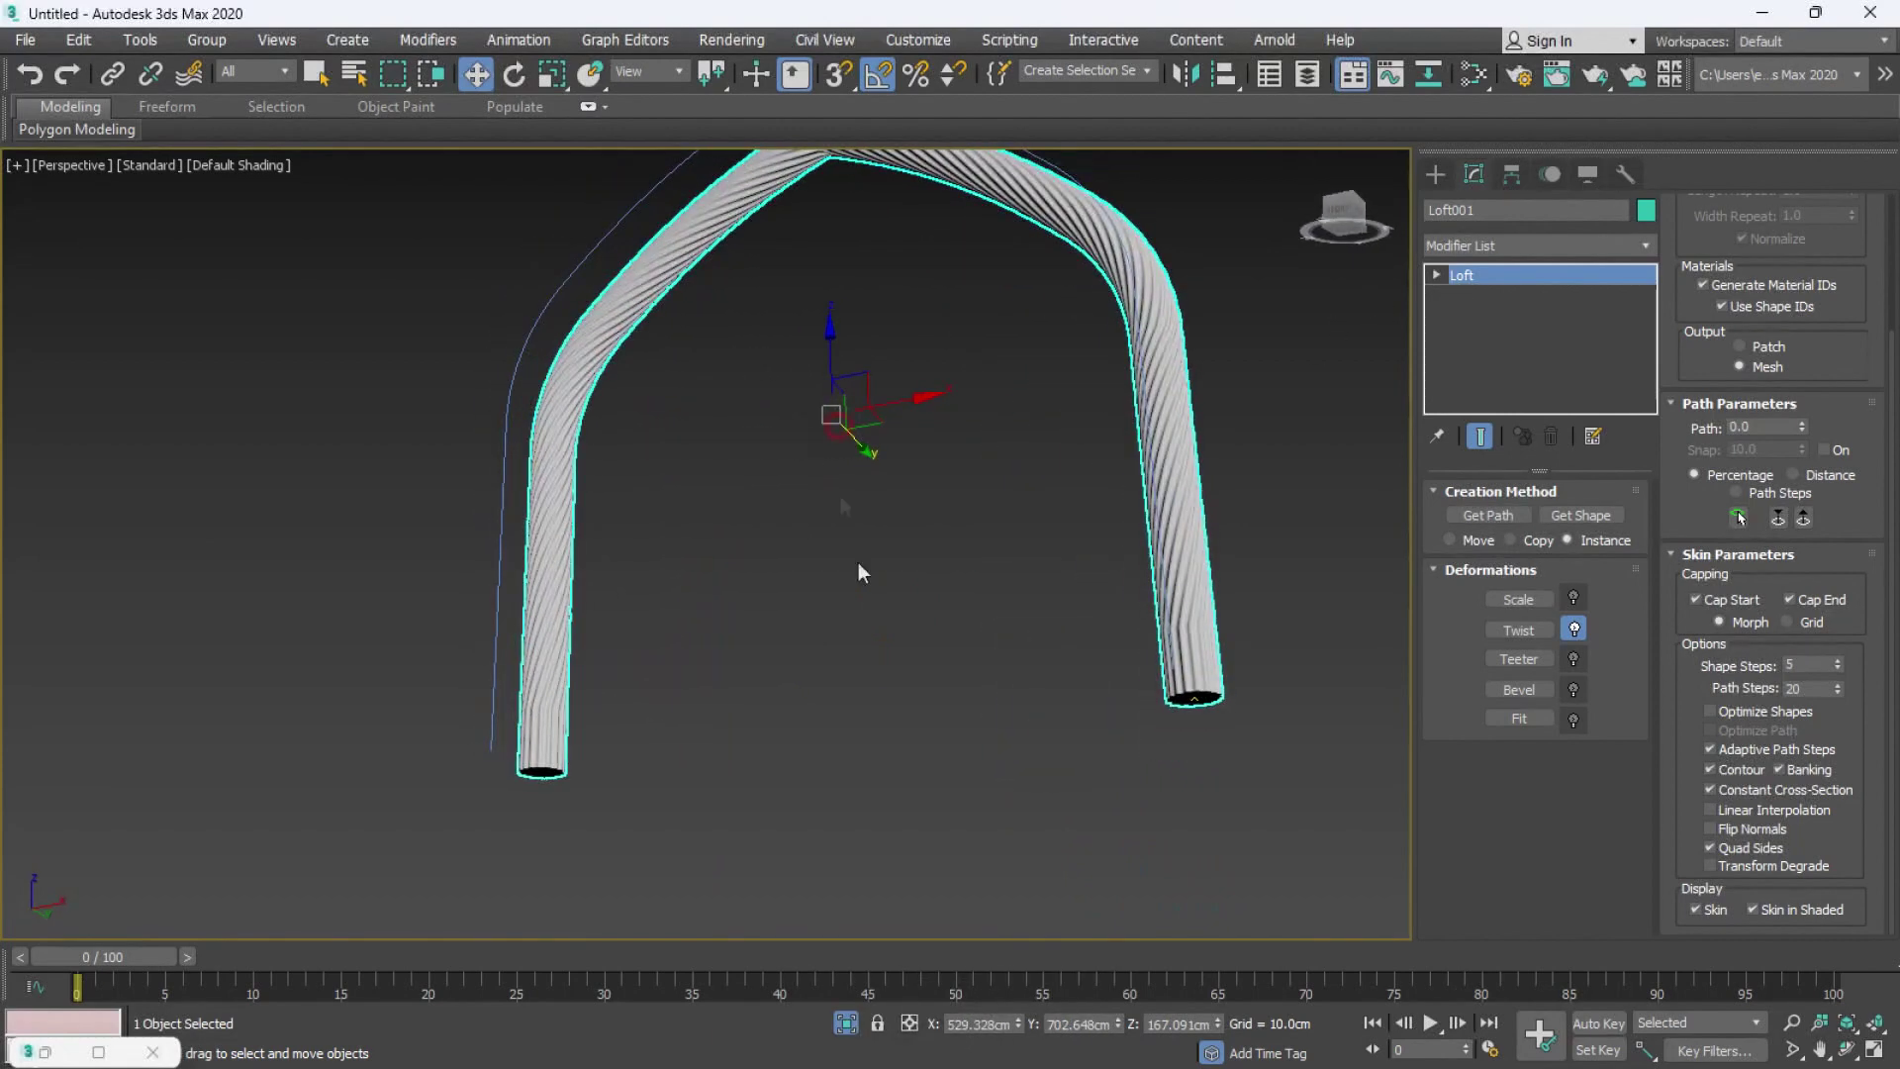
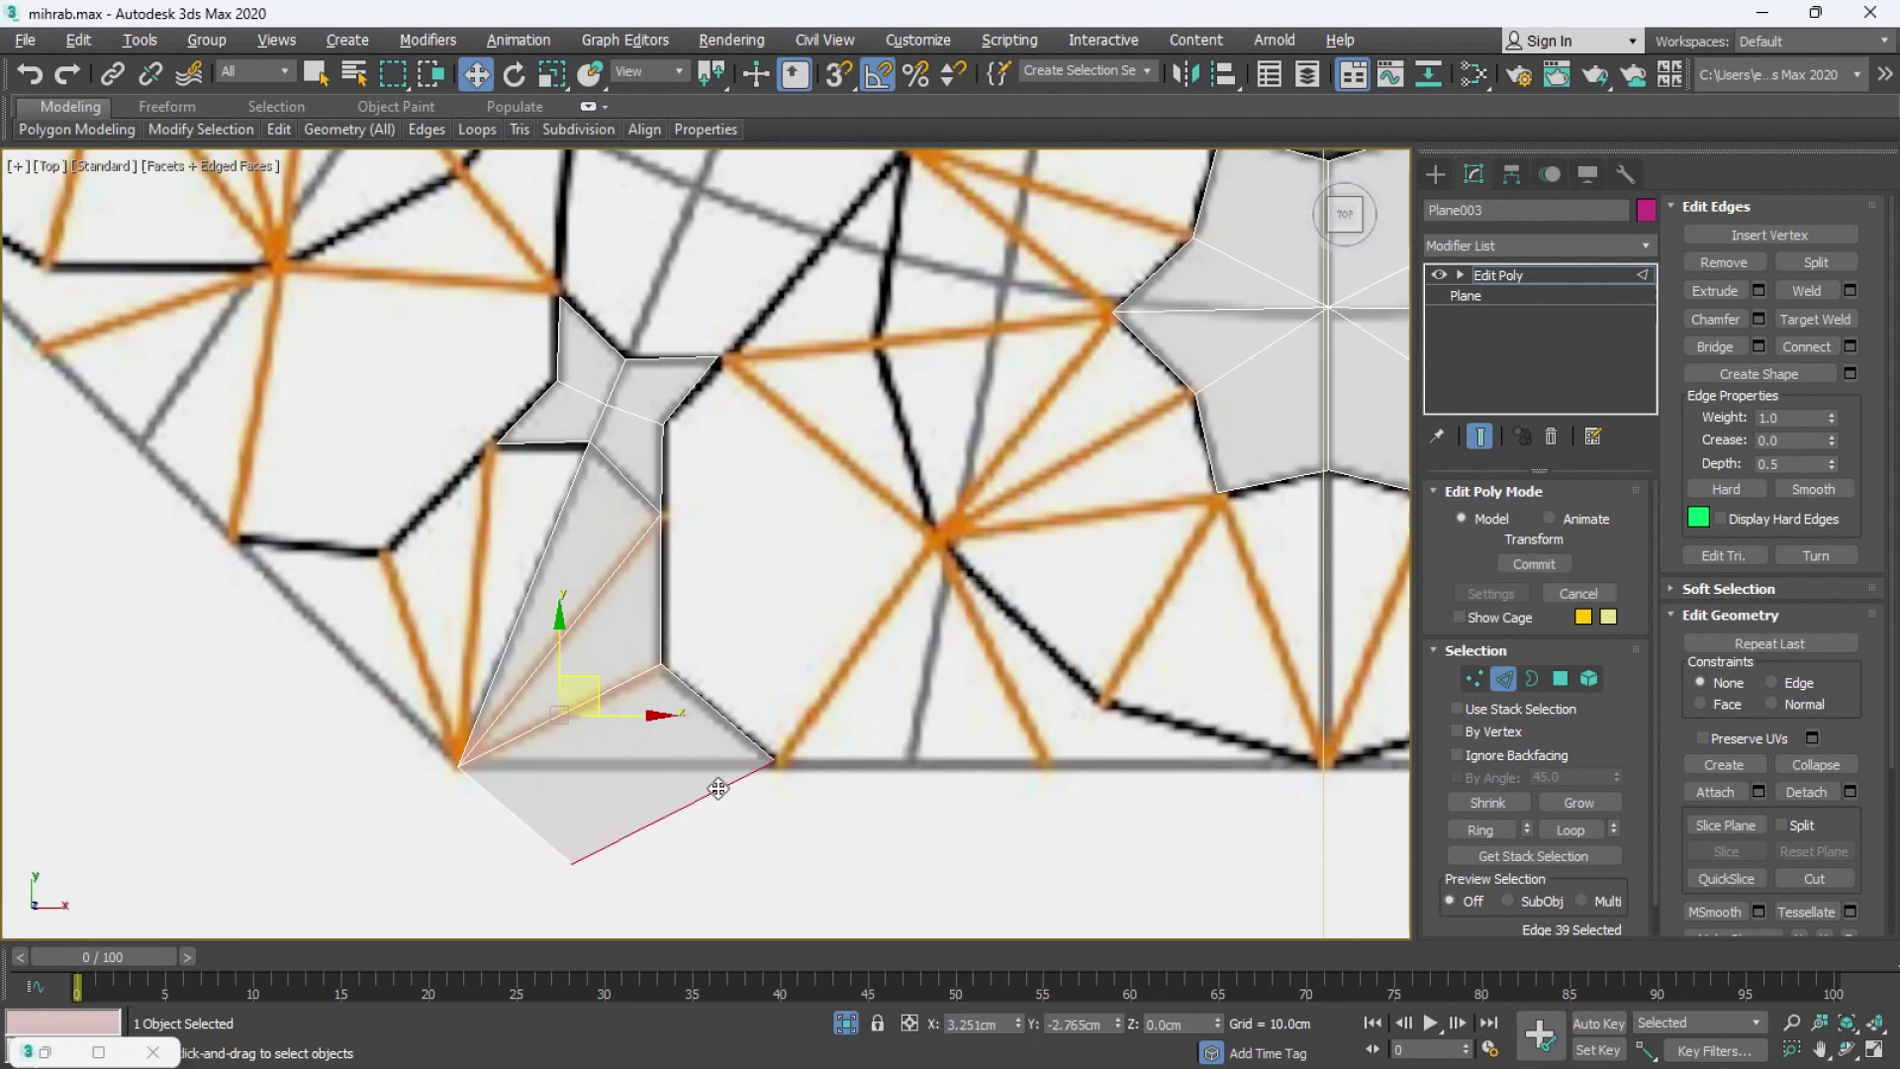
# - Show edged faces, view the niche from the front, and switch the patch to Edge level
pyautogui.press('1')
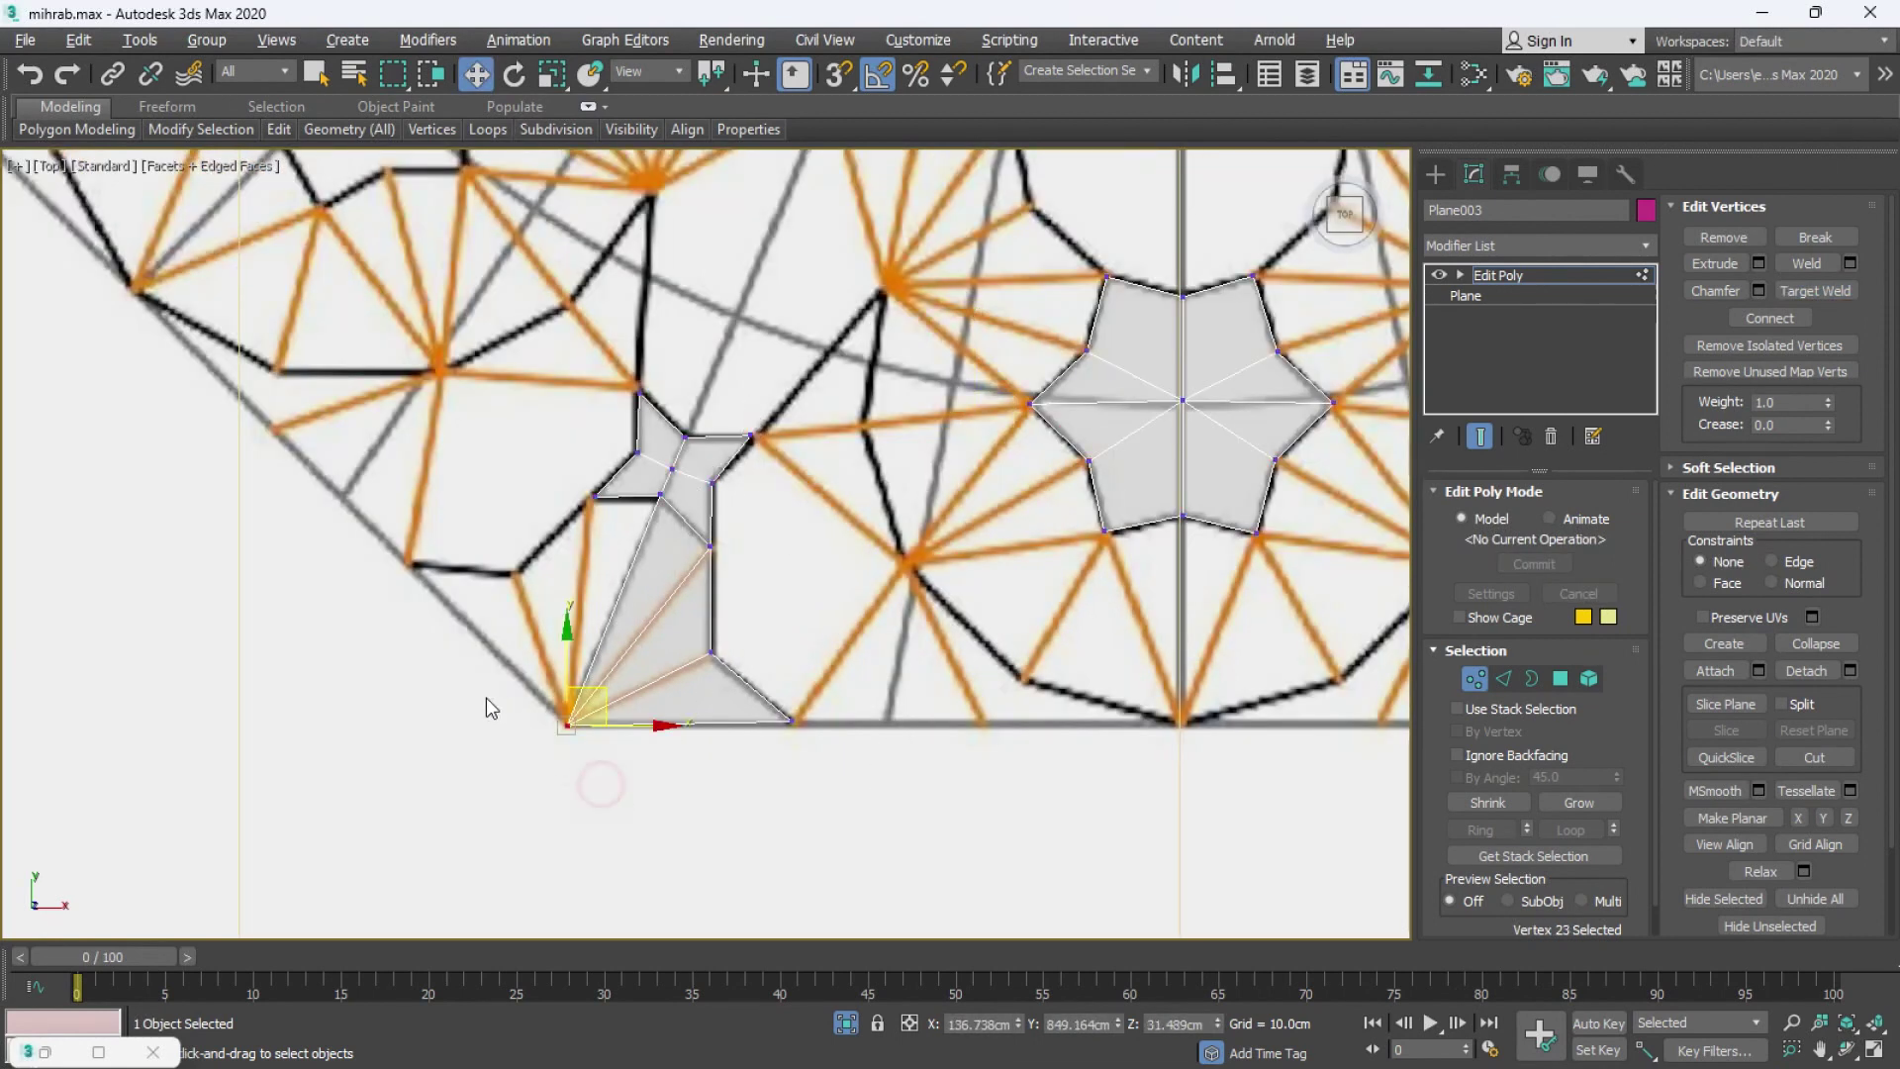
pyautogui.press('alt+w')
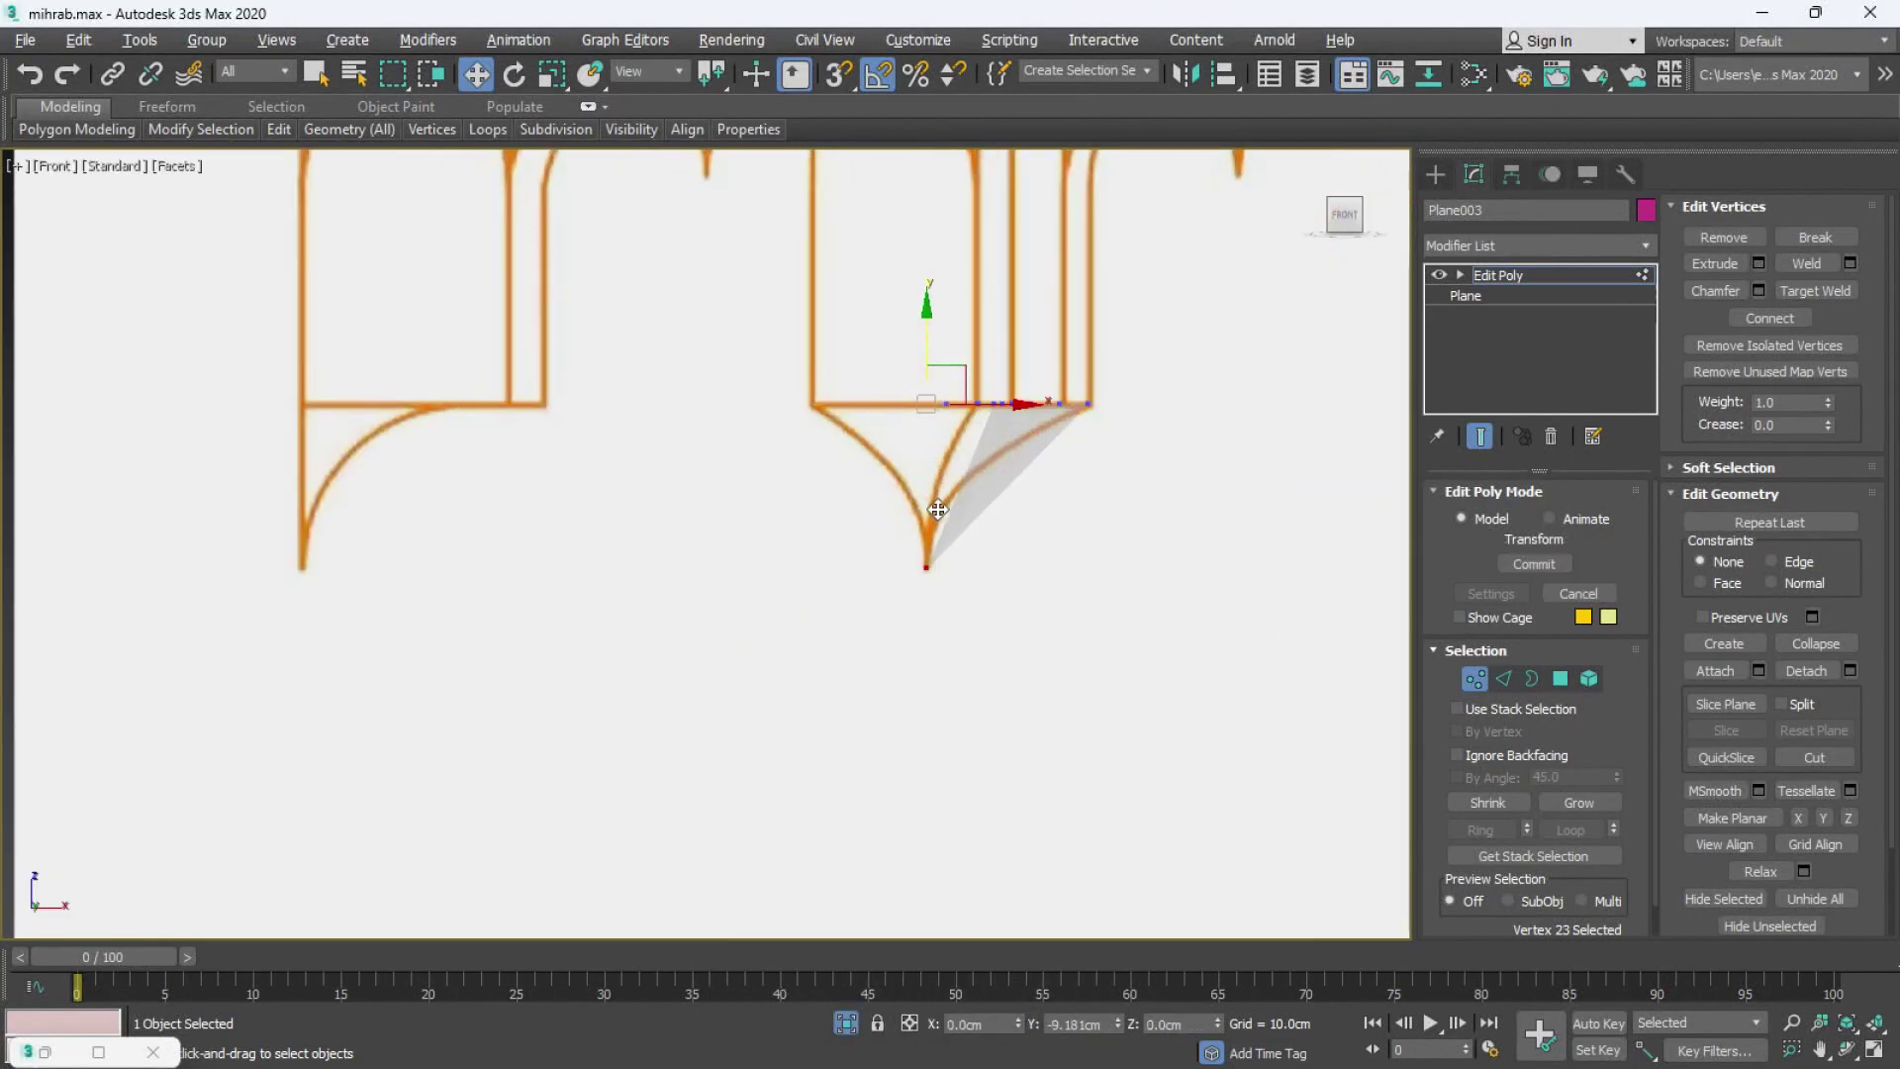
pyautogui.press('F4')
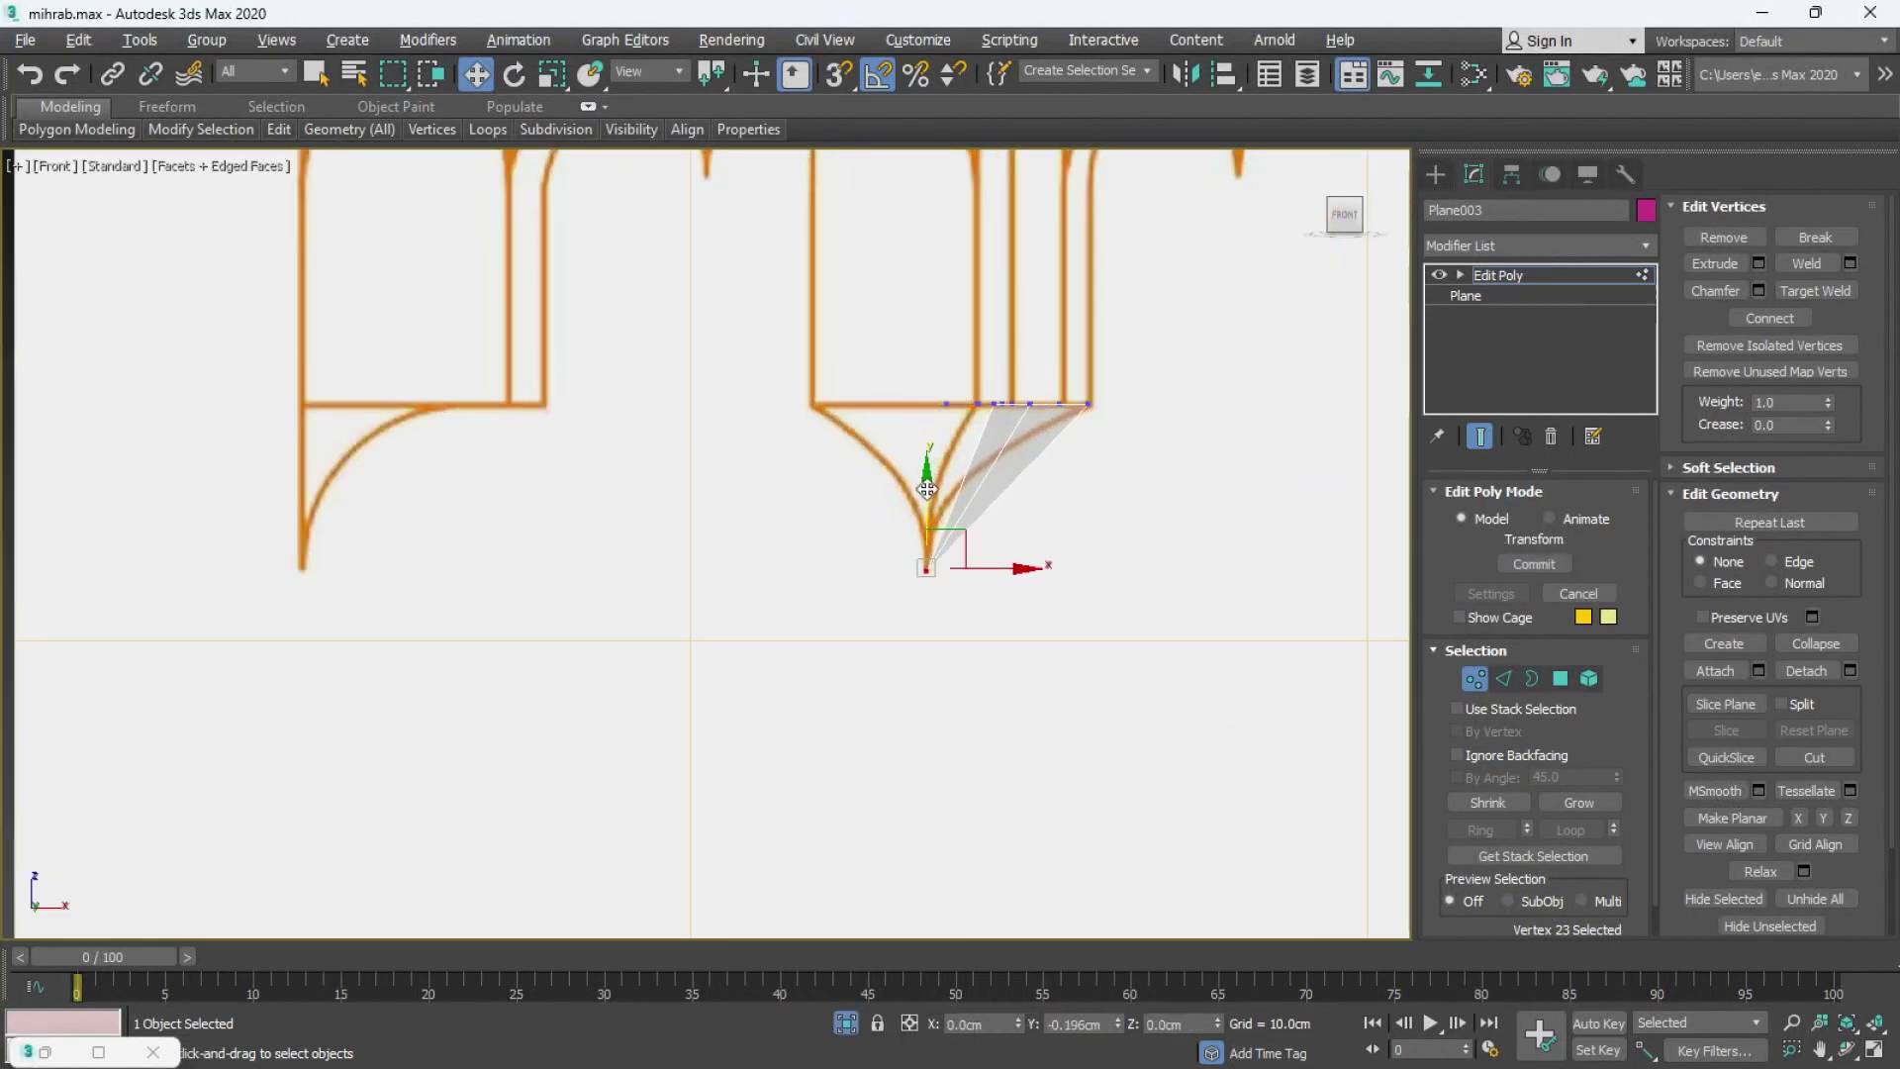
pyautogui.press('alt+w')
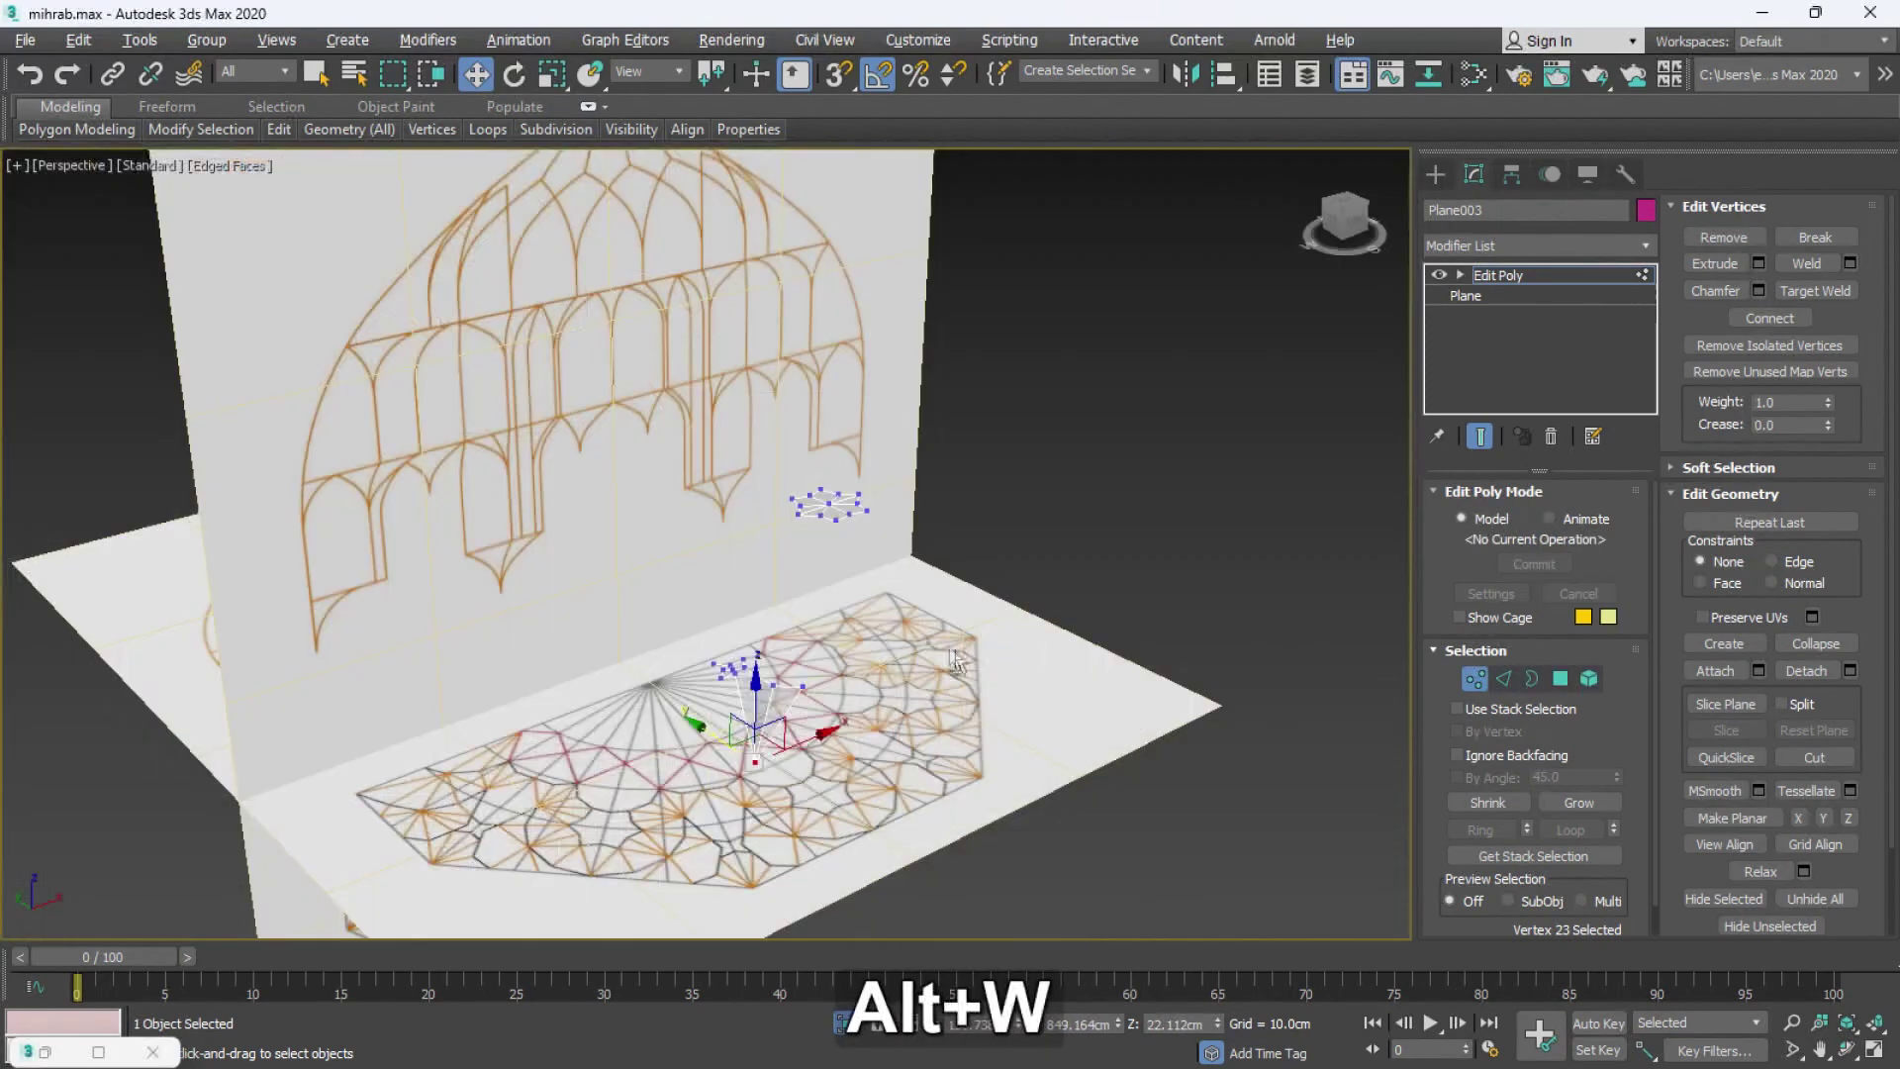
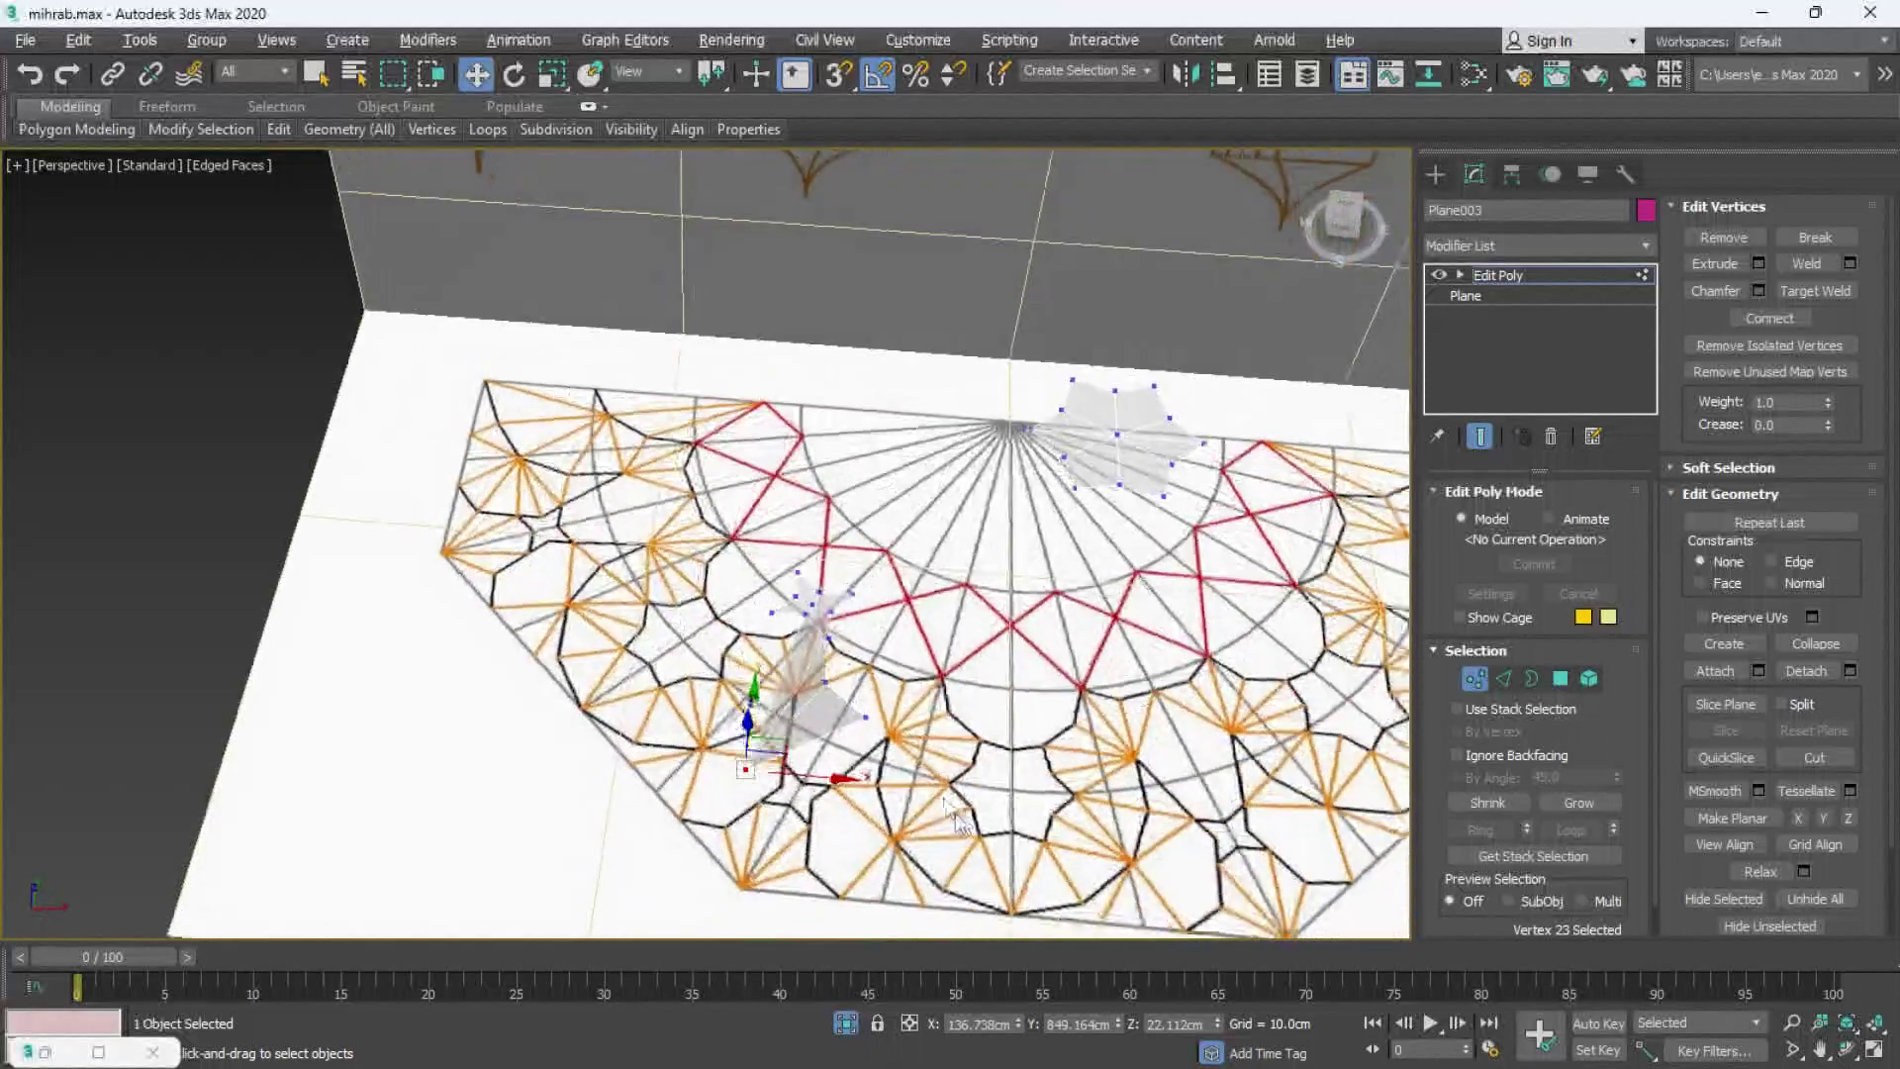
pyautogui.press('2')
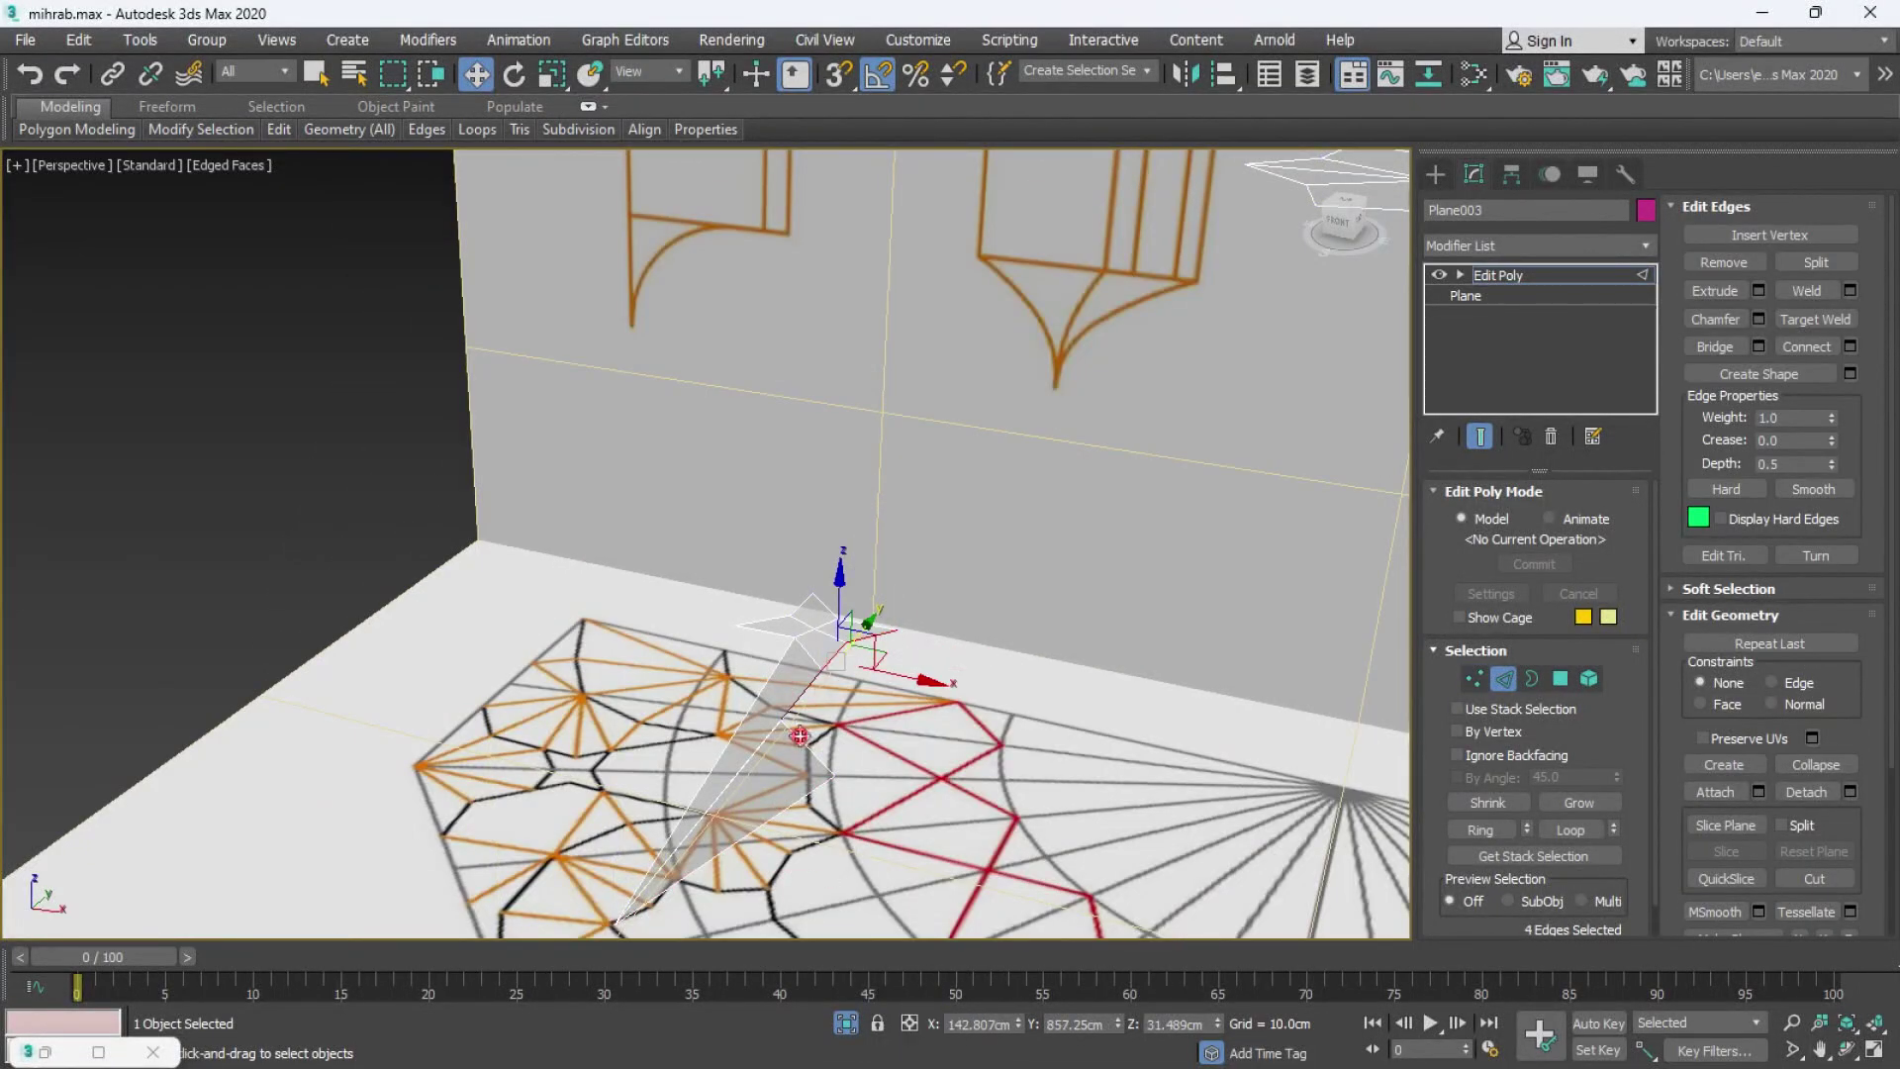
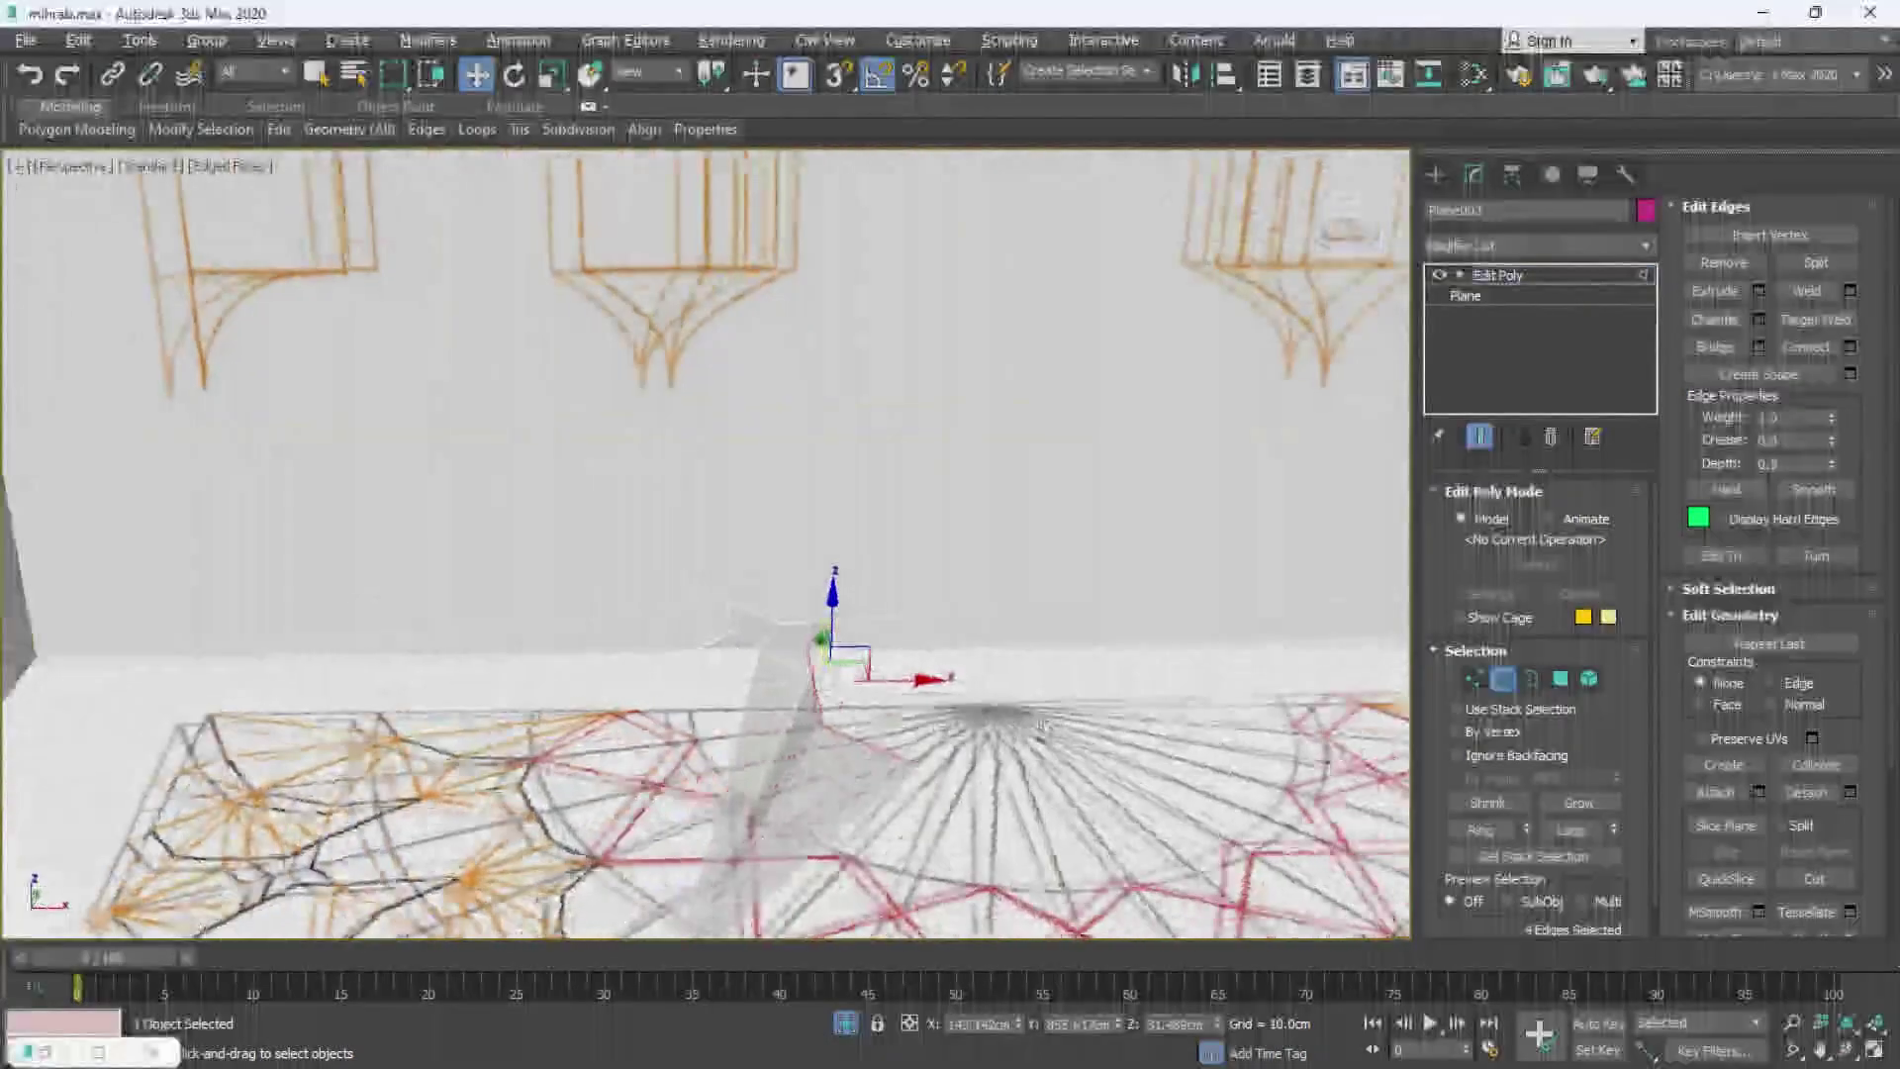
# - Look straight down on the pattern in the Top viewport for the edge extrusion
pyautogui.press('alt+w')
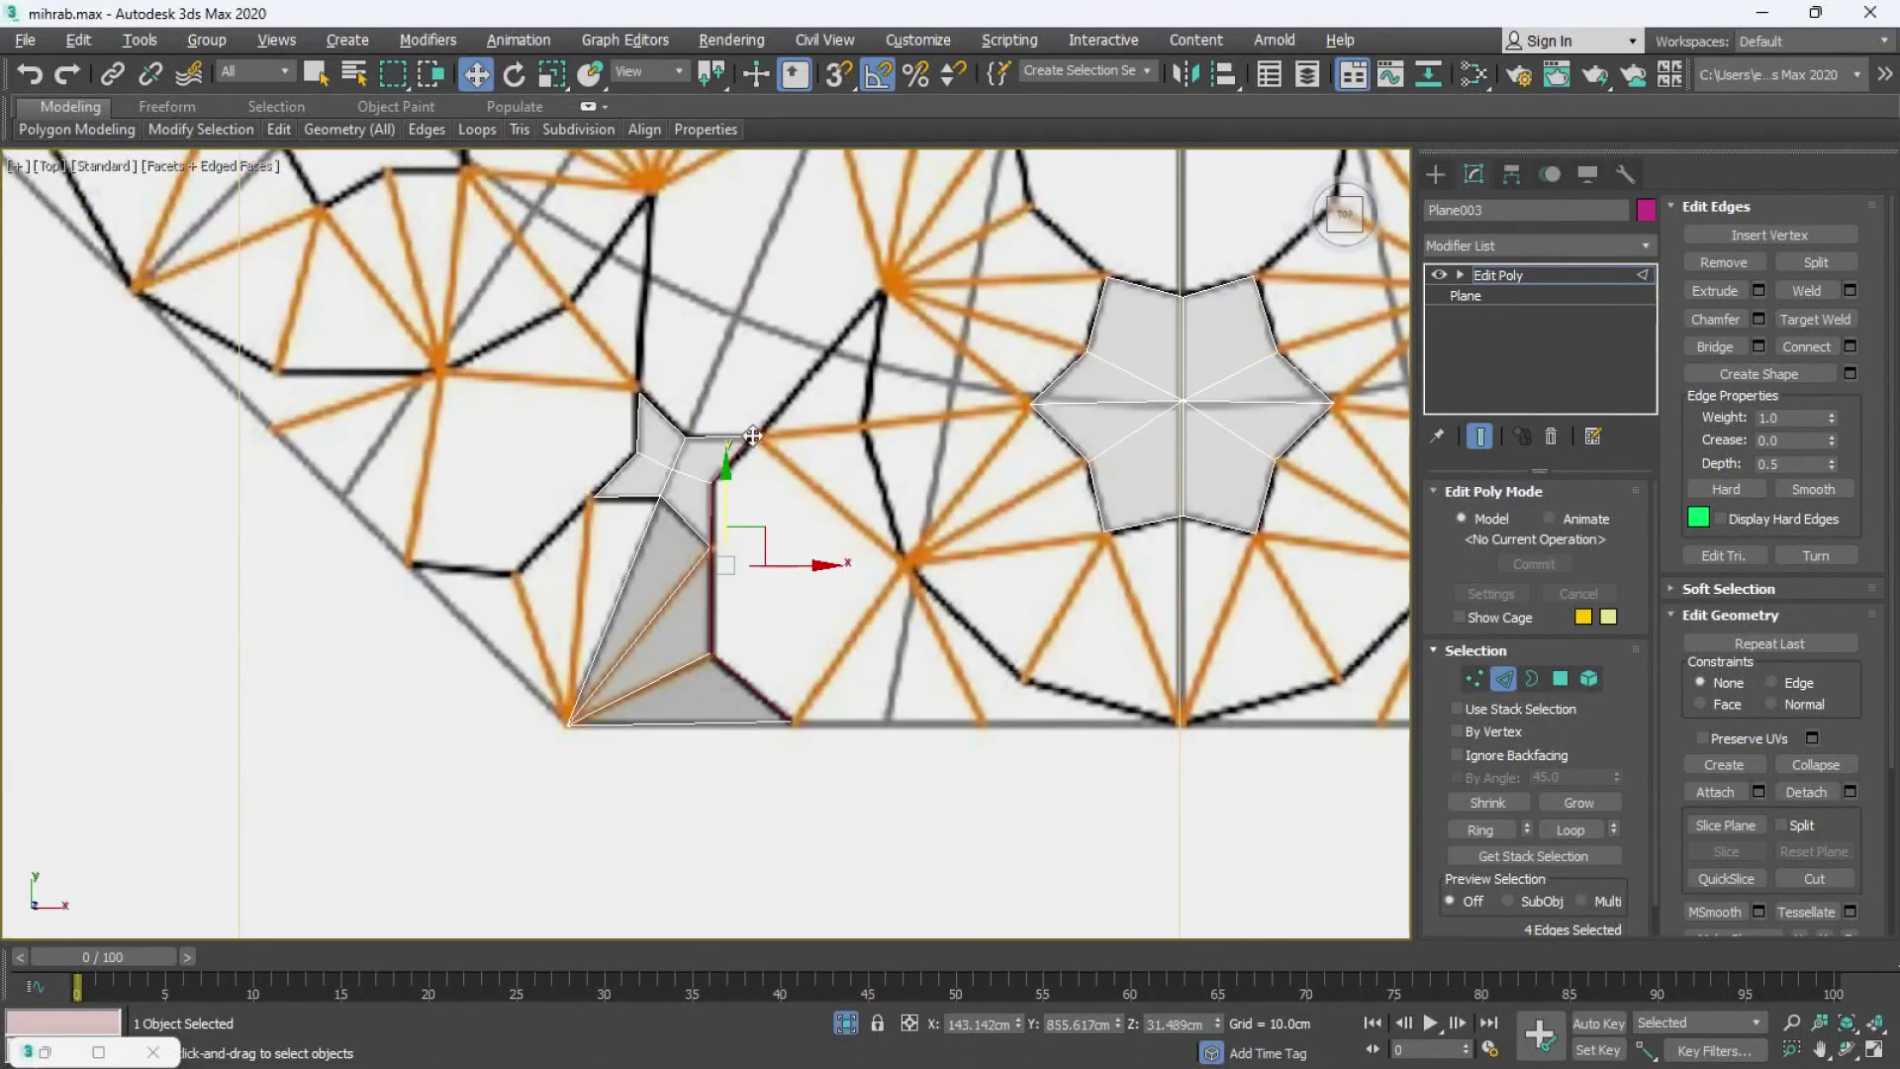
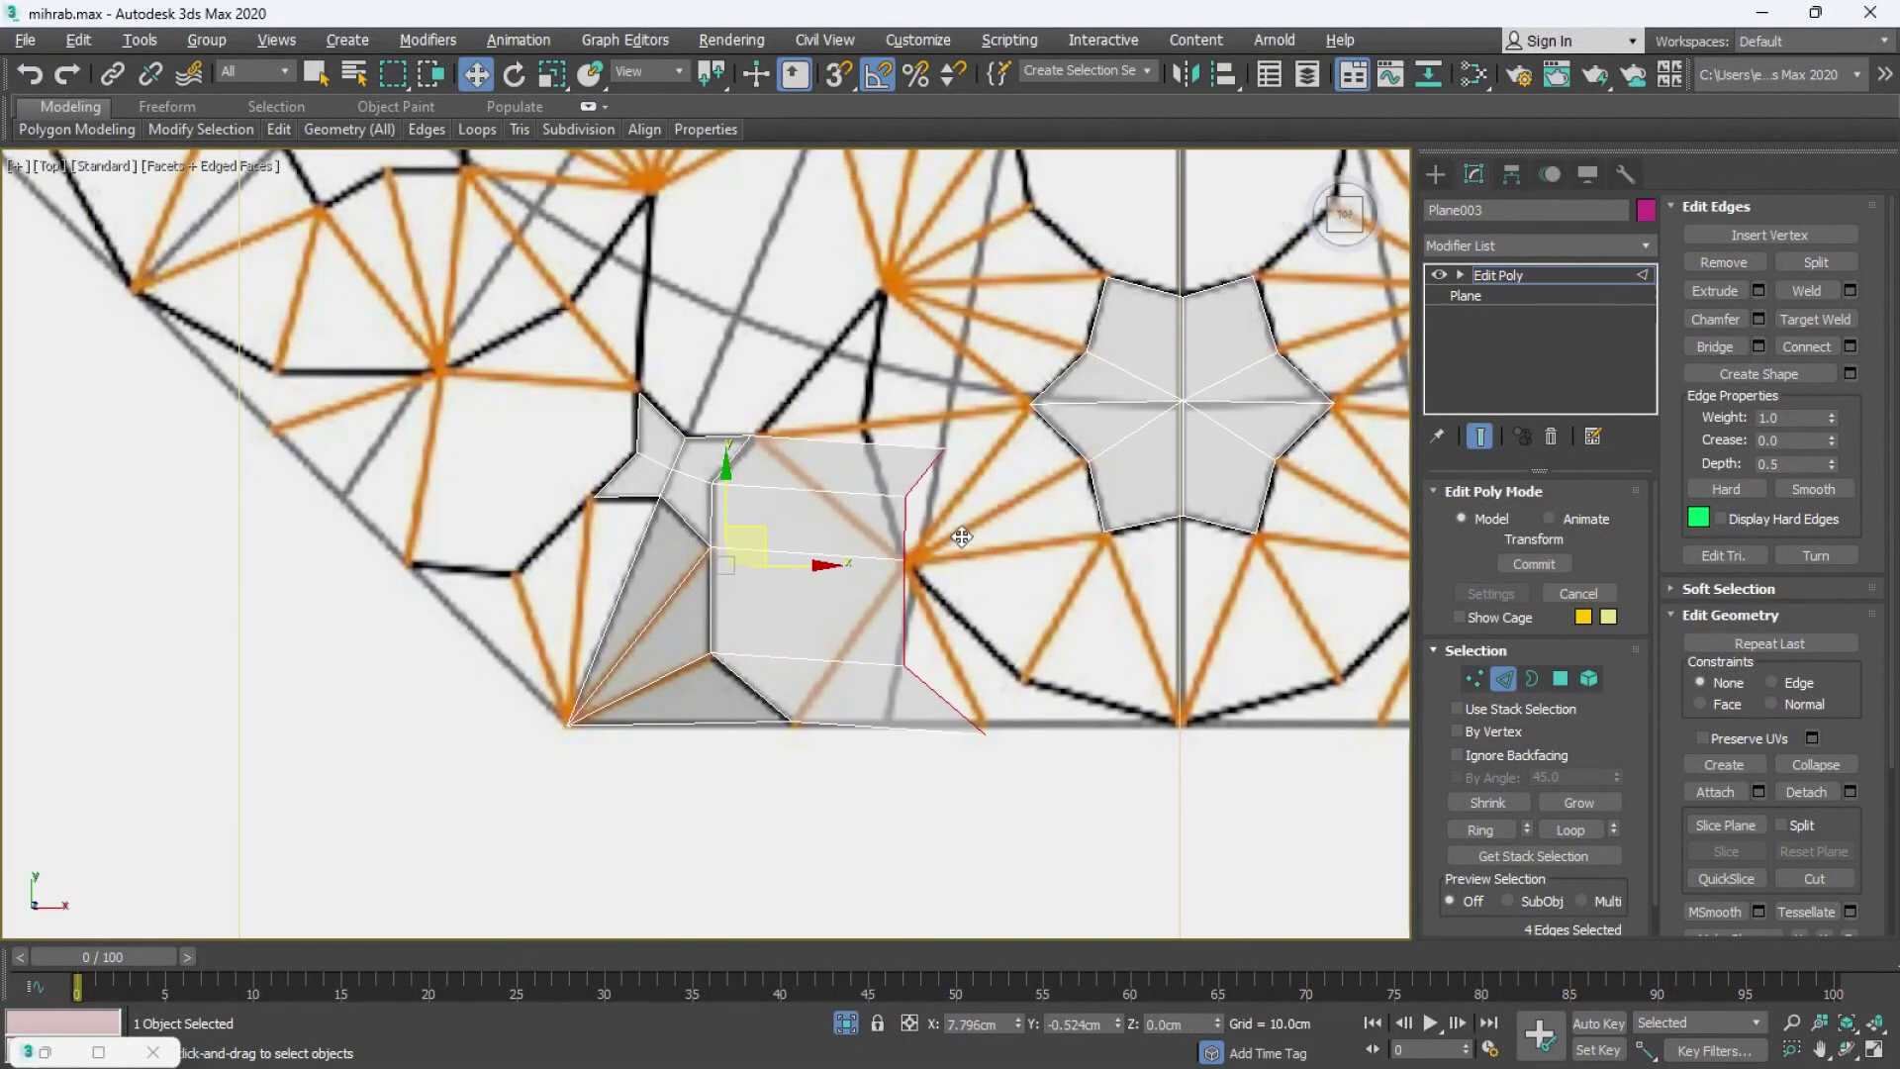
# - Go to Vertex level, check the patch in all four views, and undo a stray weld
pyautogui.press('1')
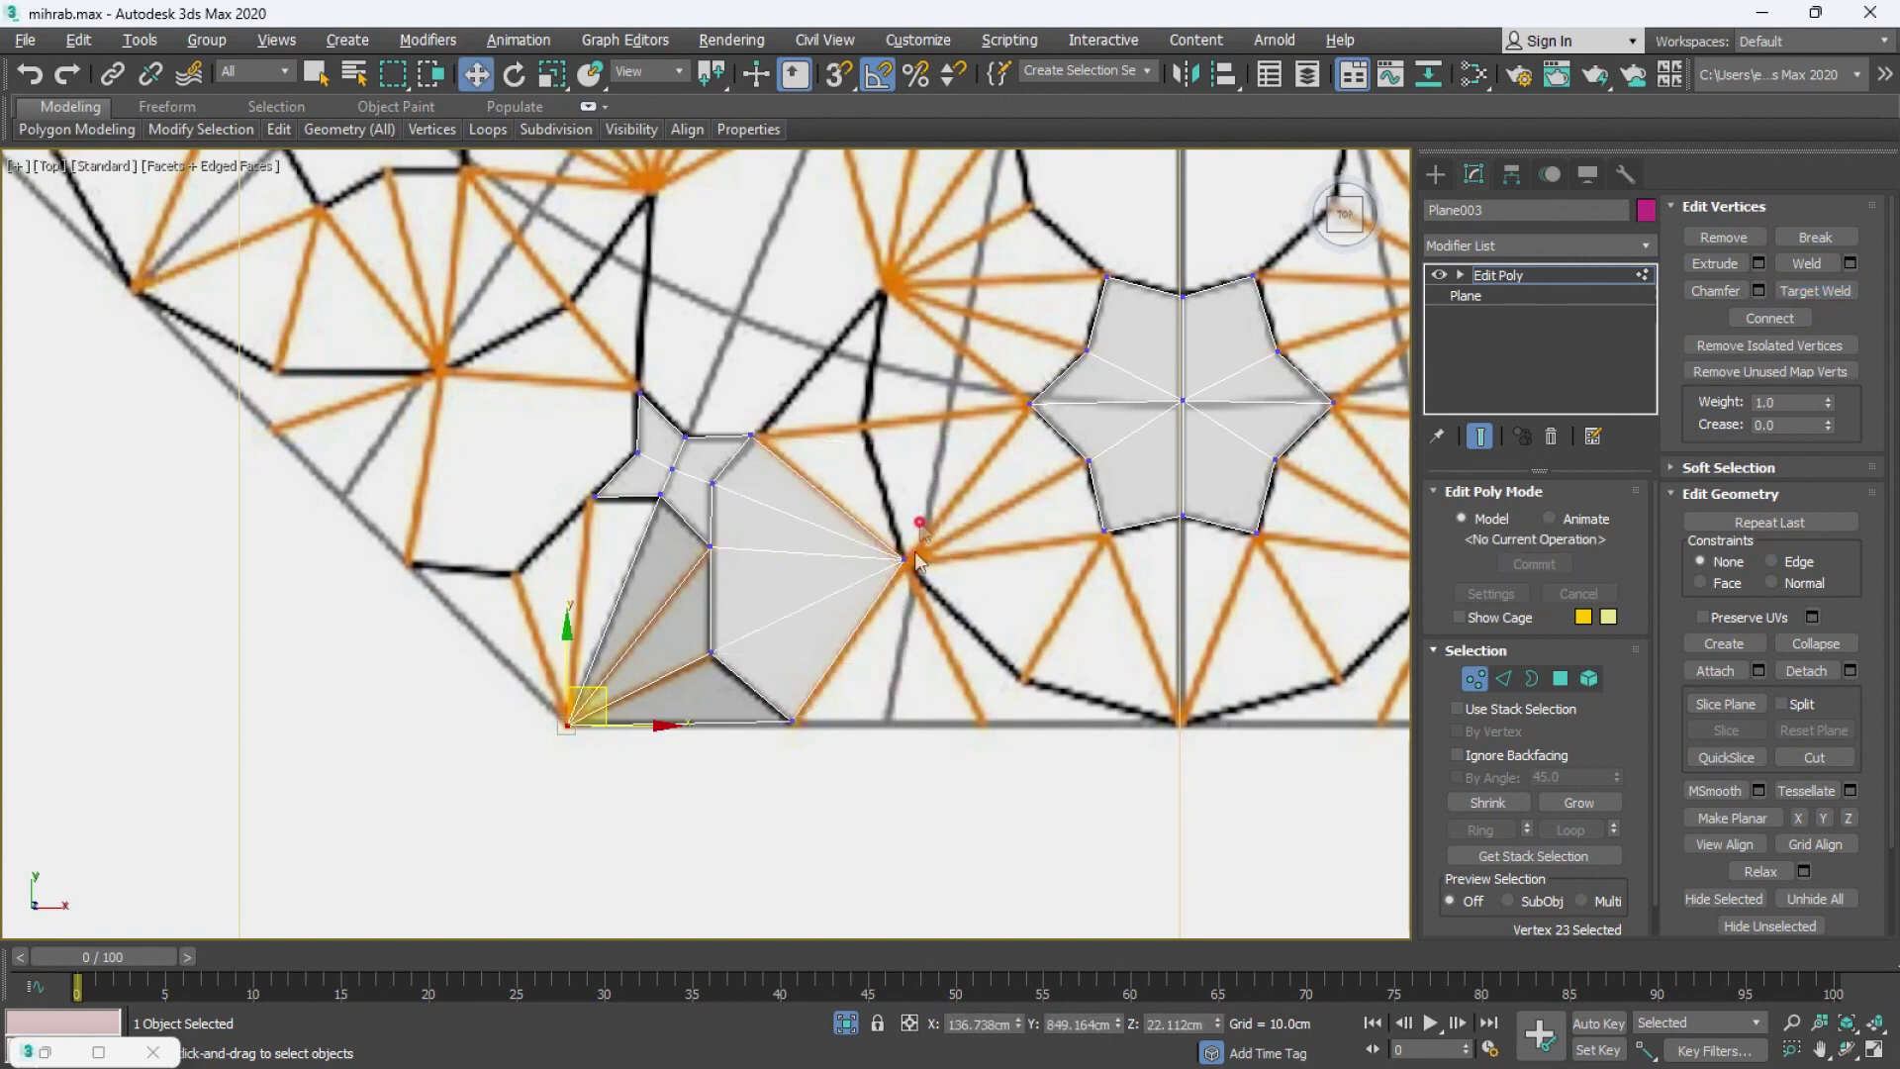
pyautogui.press('alt+w')
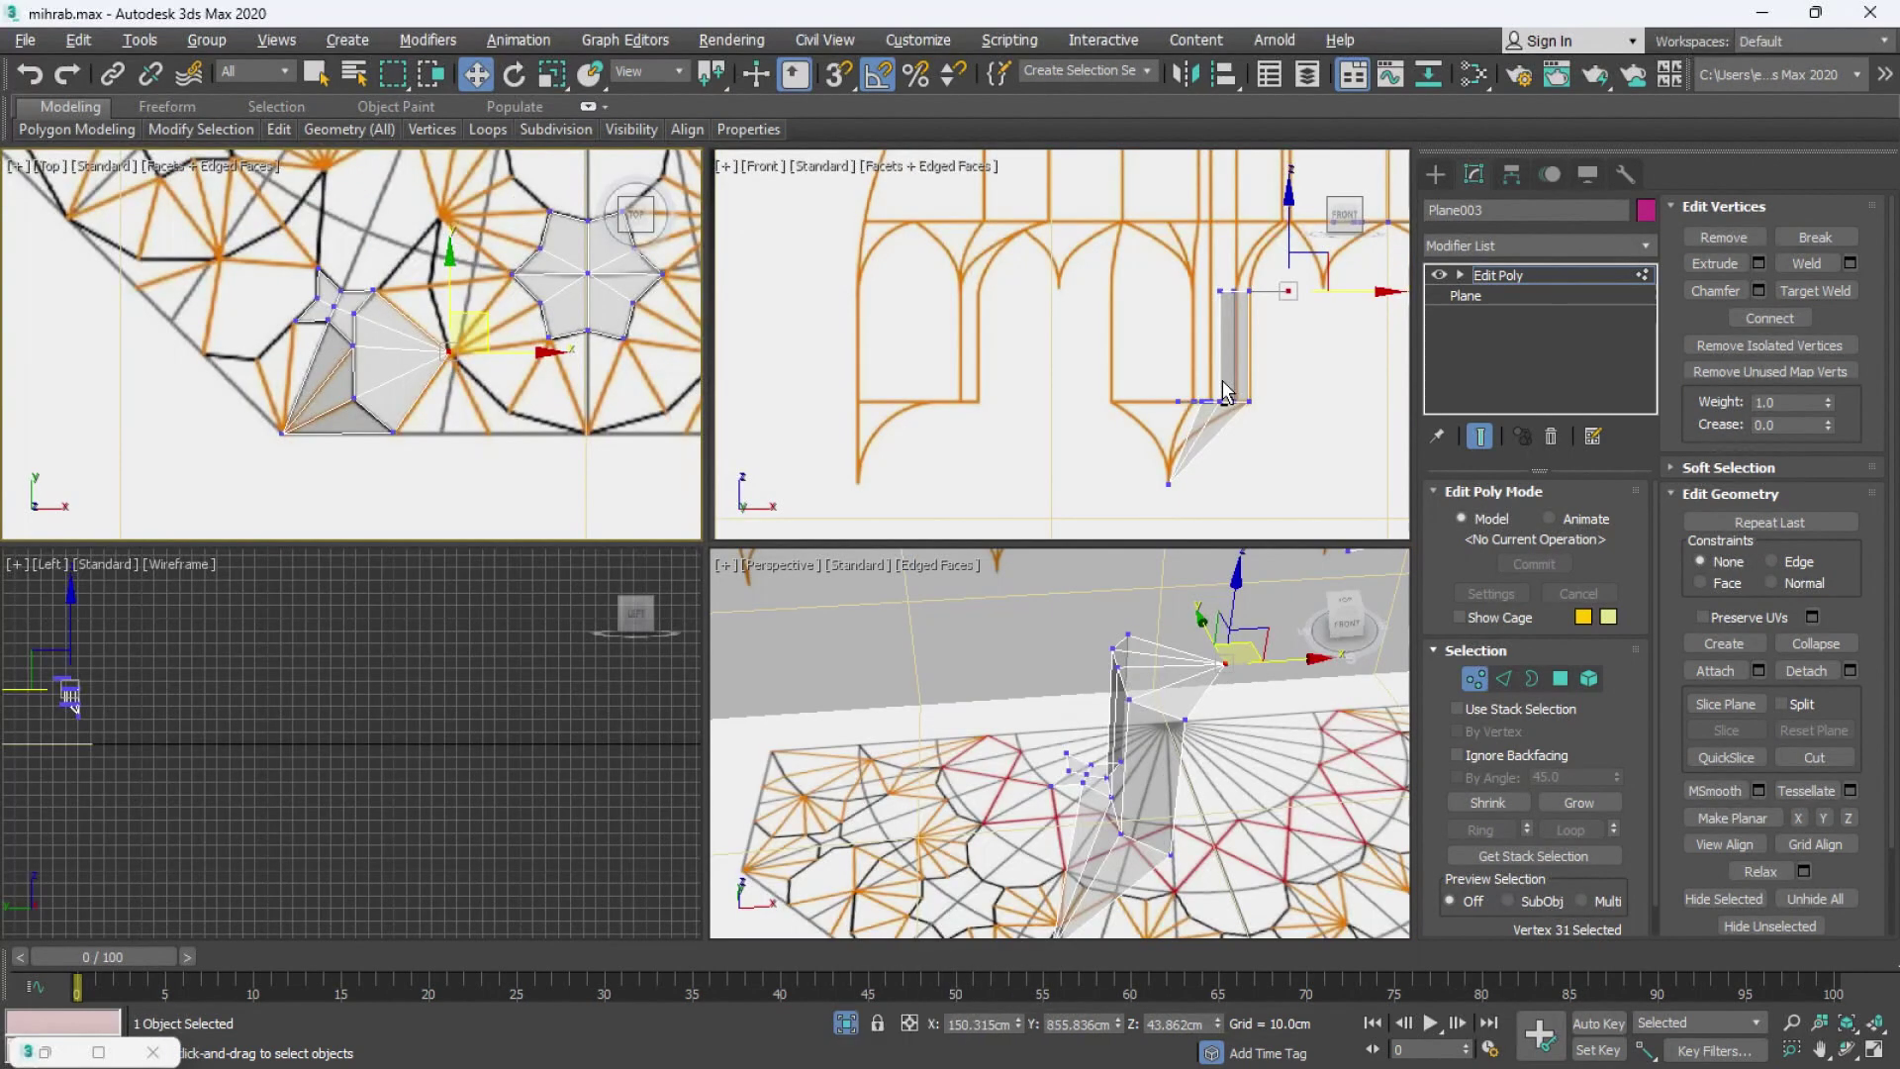
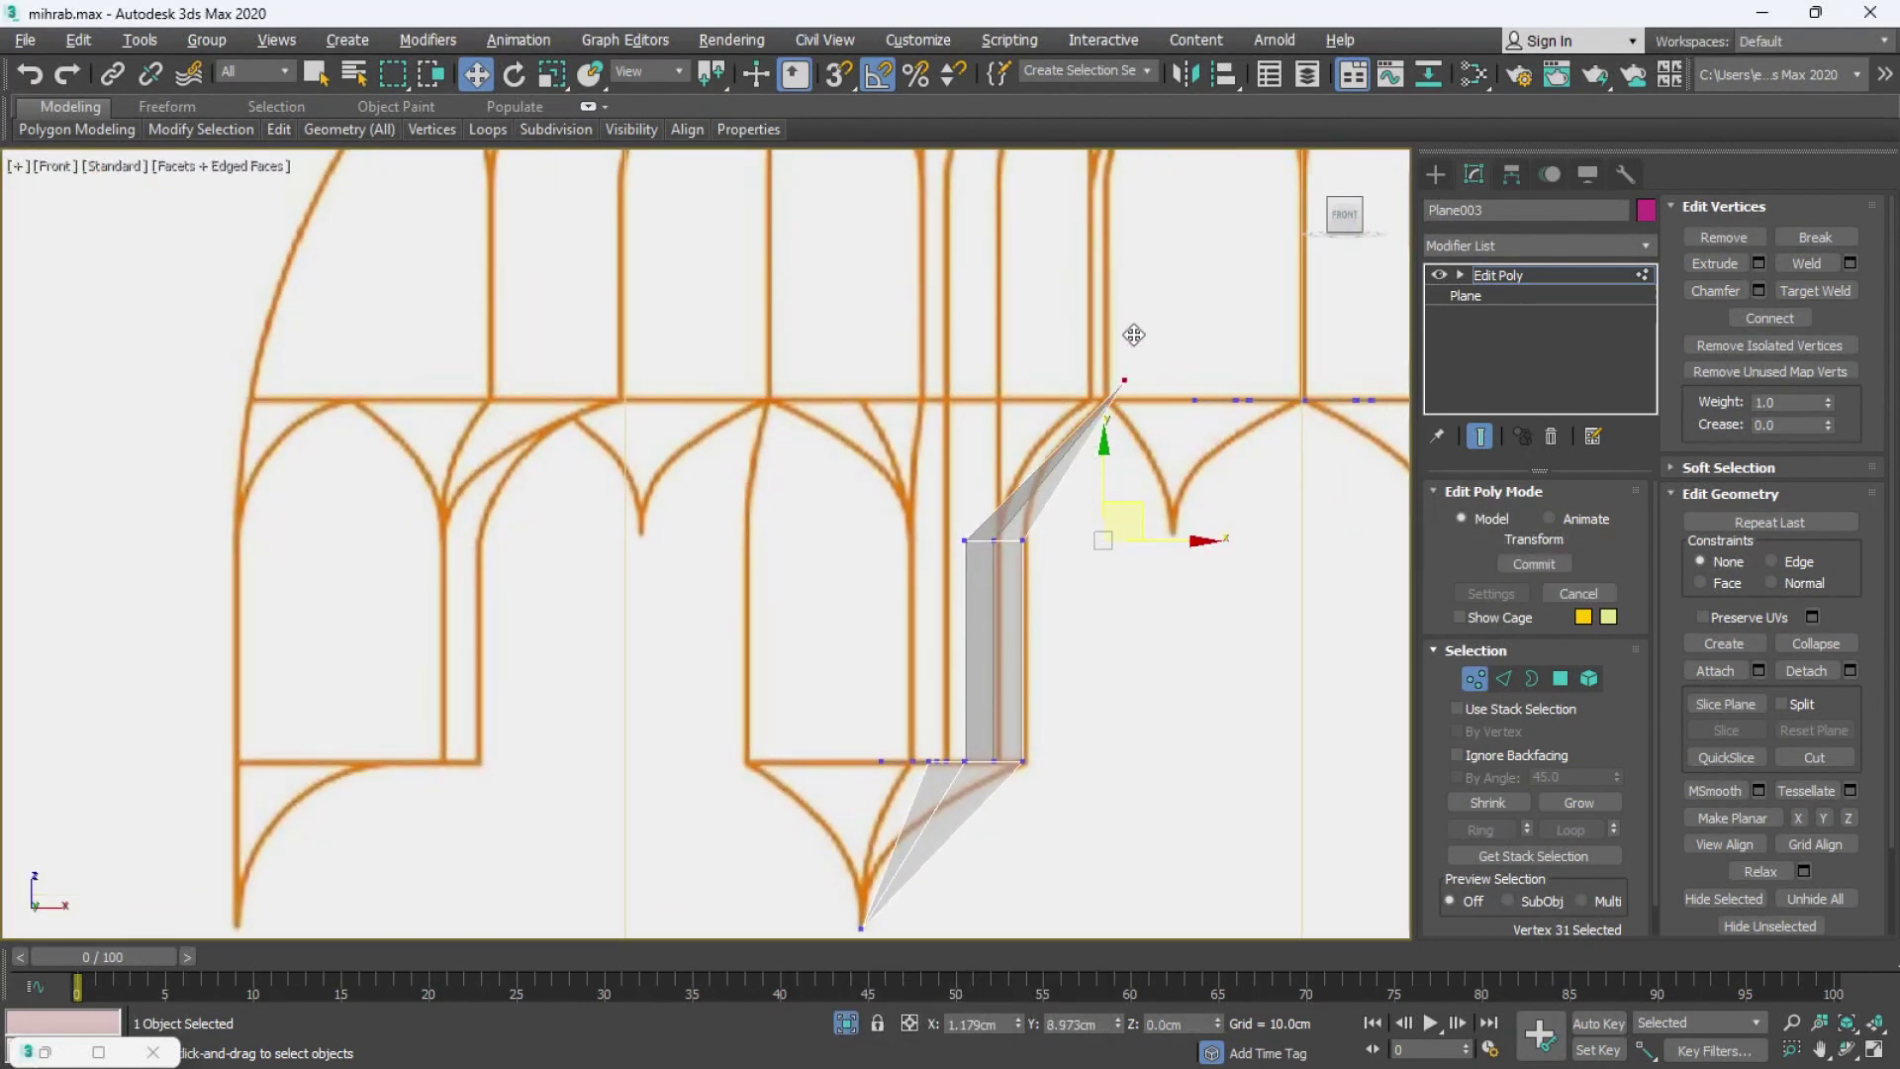
pyautogui.press('ctrl+z')
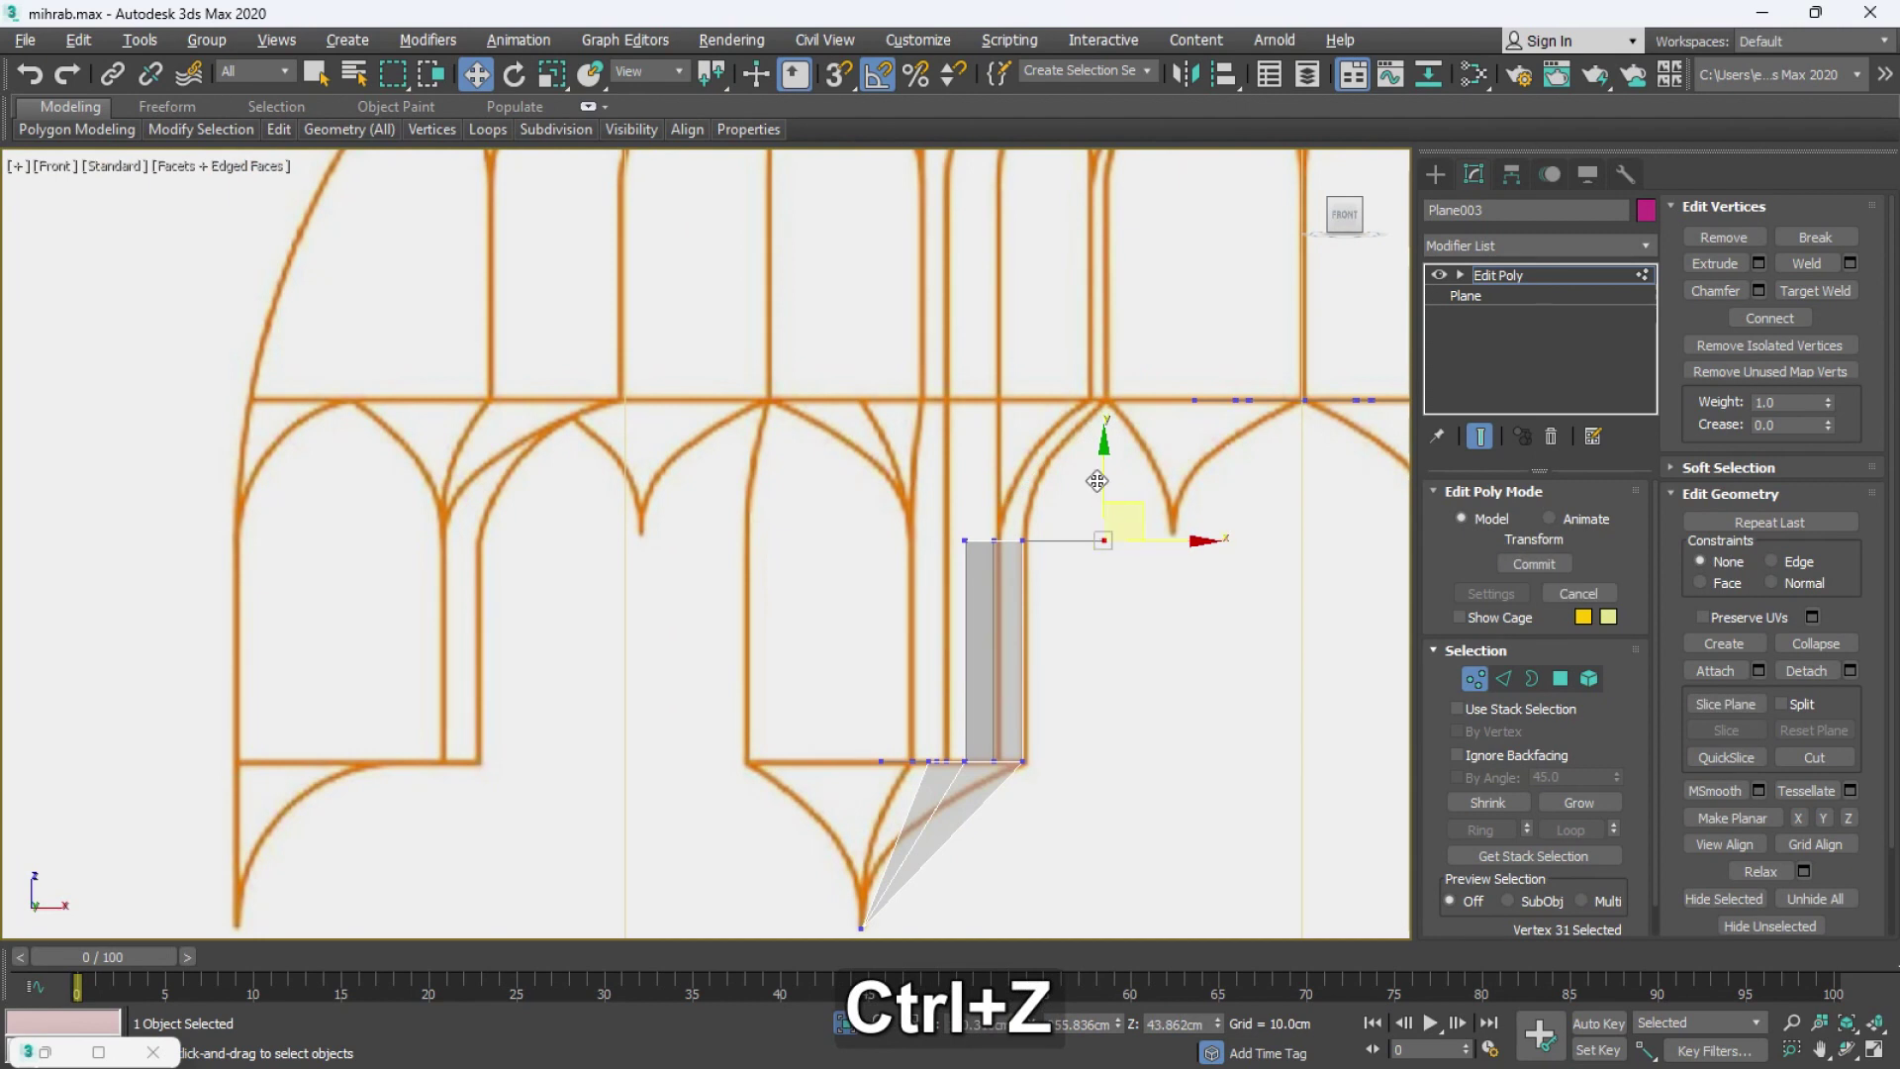
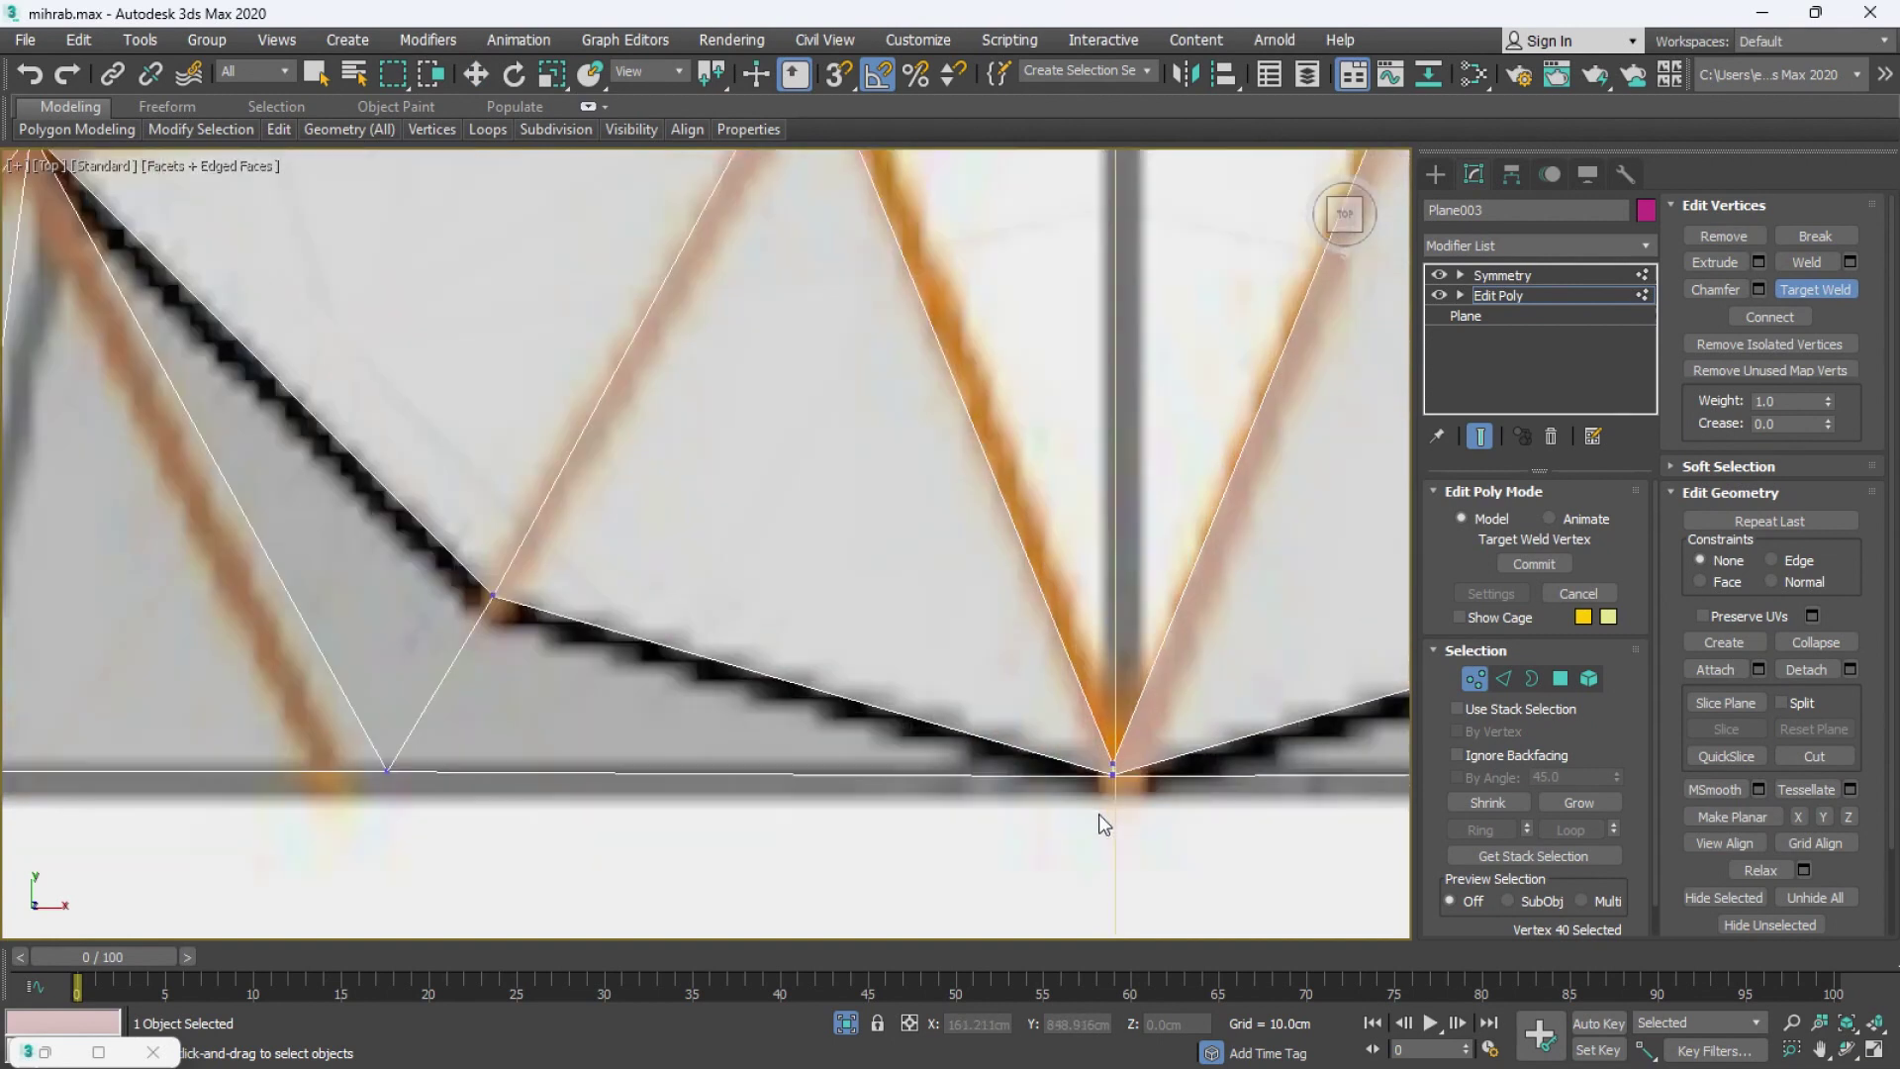
# - Pan out over the patch at Edge level, then drop to Vertex level for point editing
pyautogui.press('2')
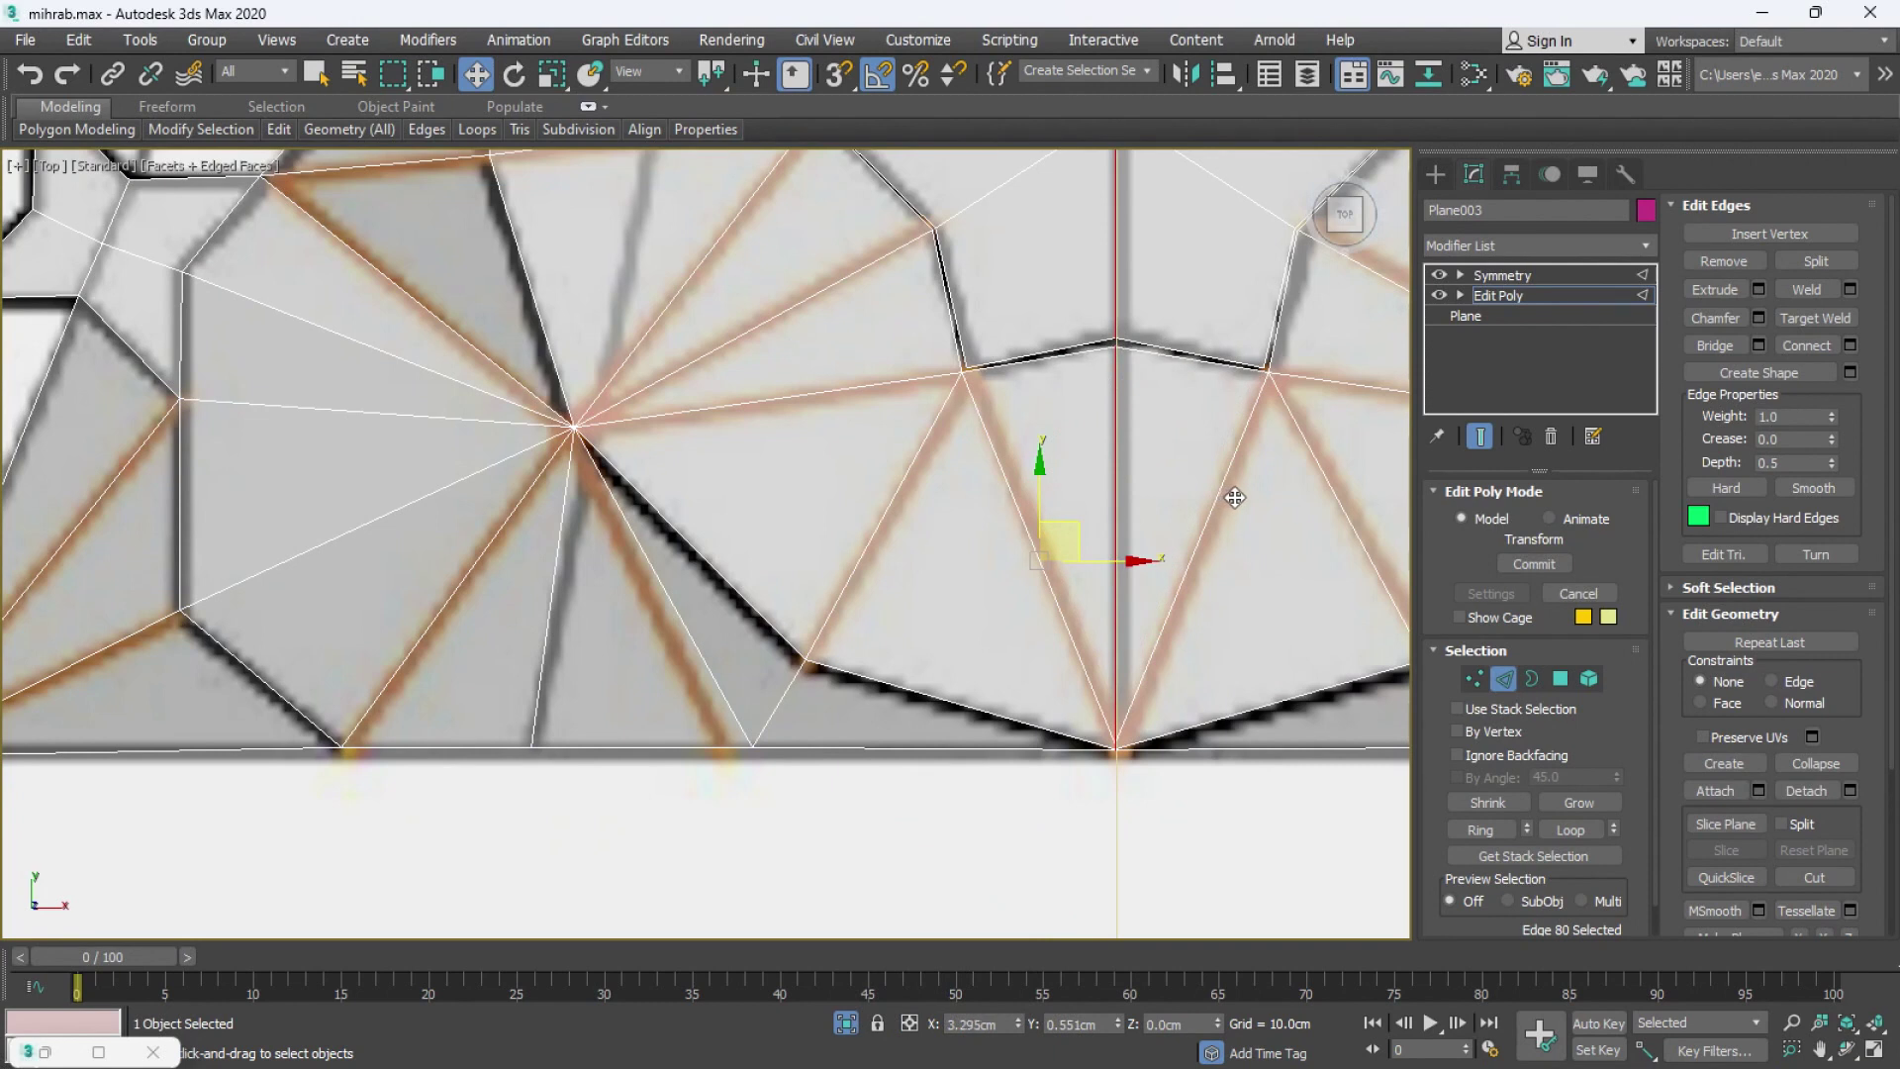
pyautogui.middleClick(1058, 608)
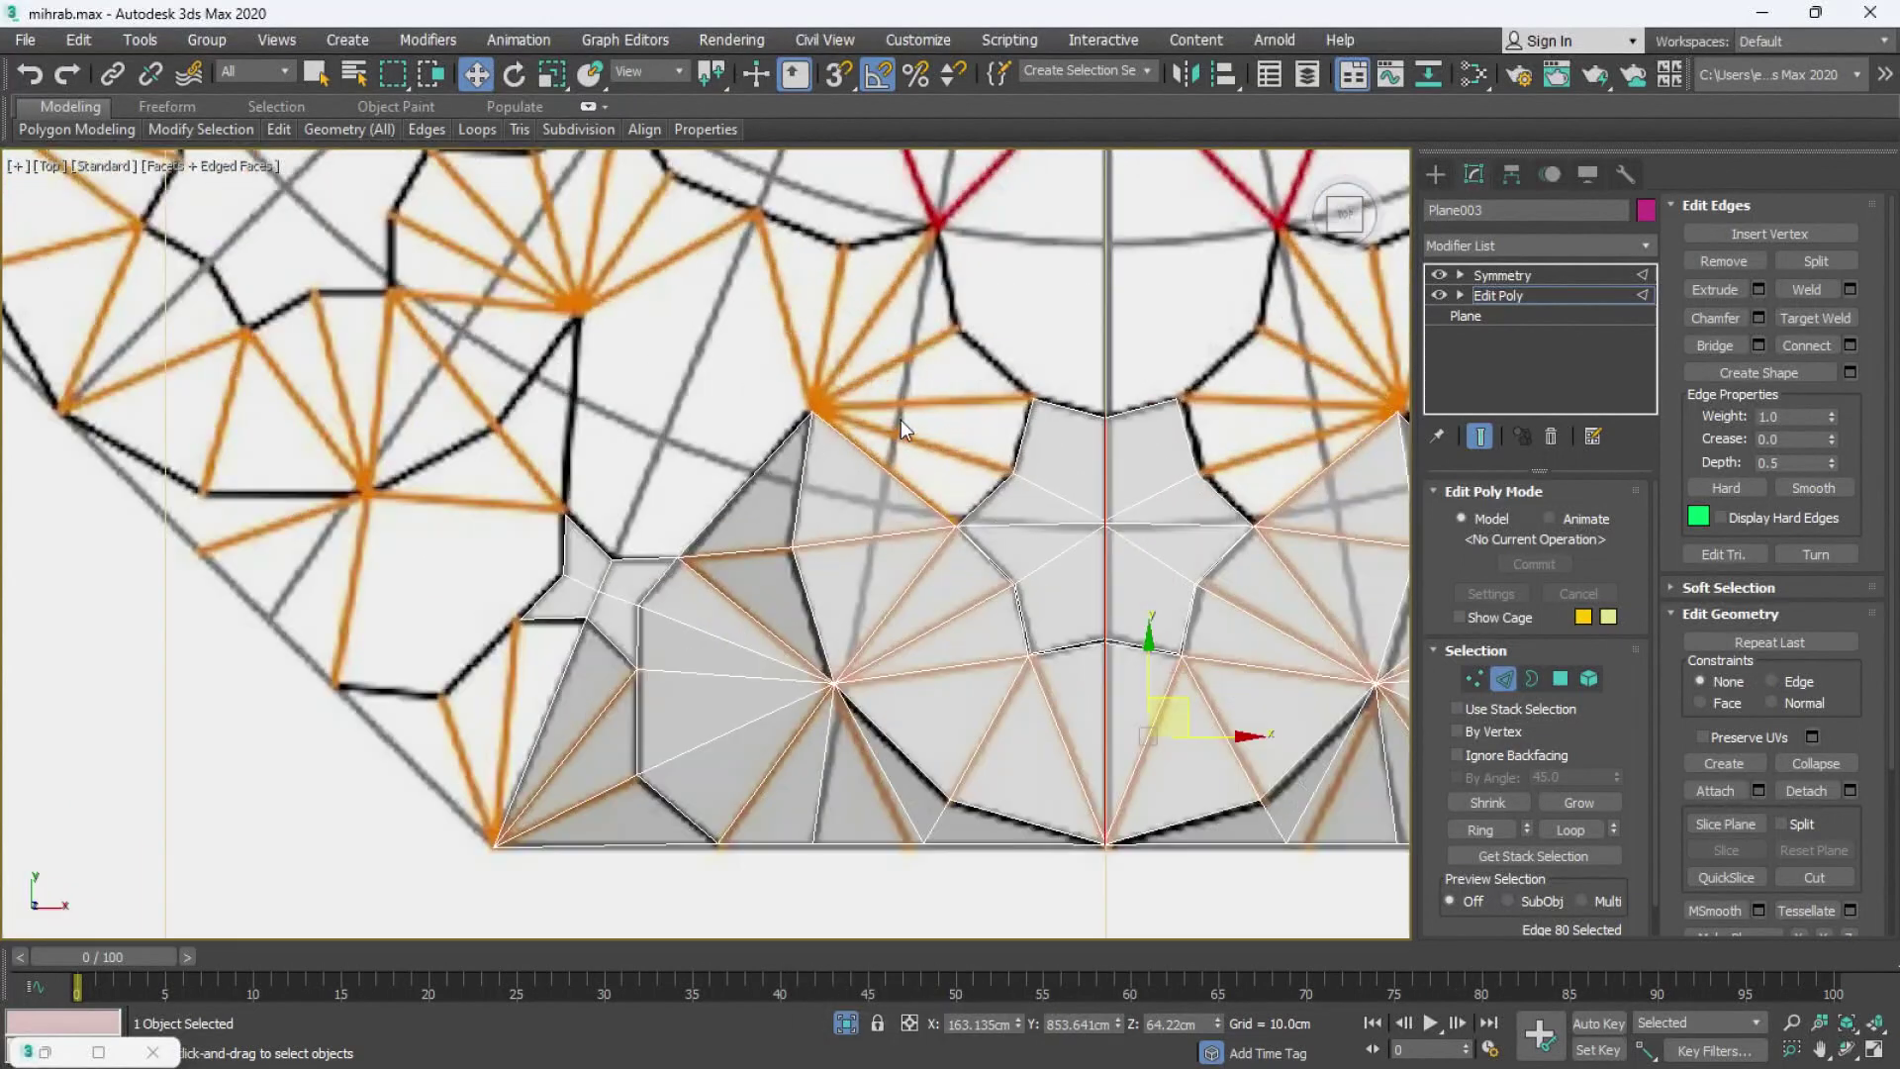
pyautogui.press('2')
pyautogui.write('22')
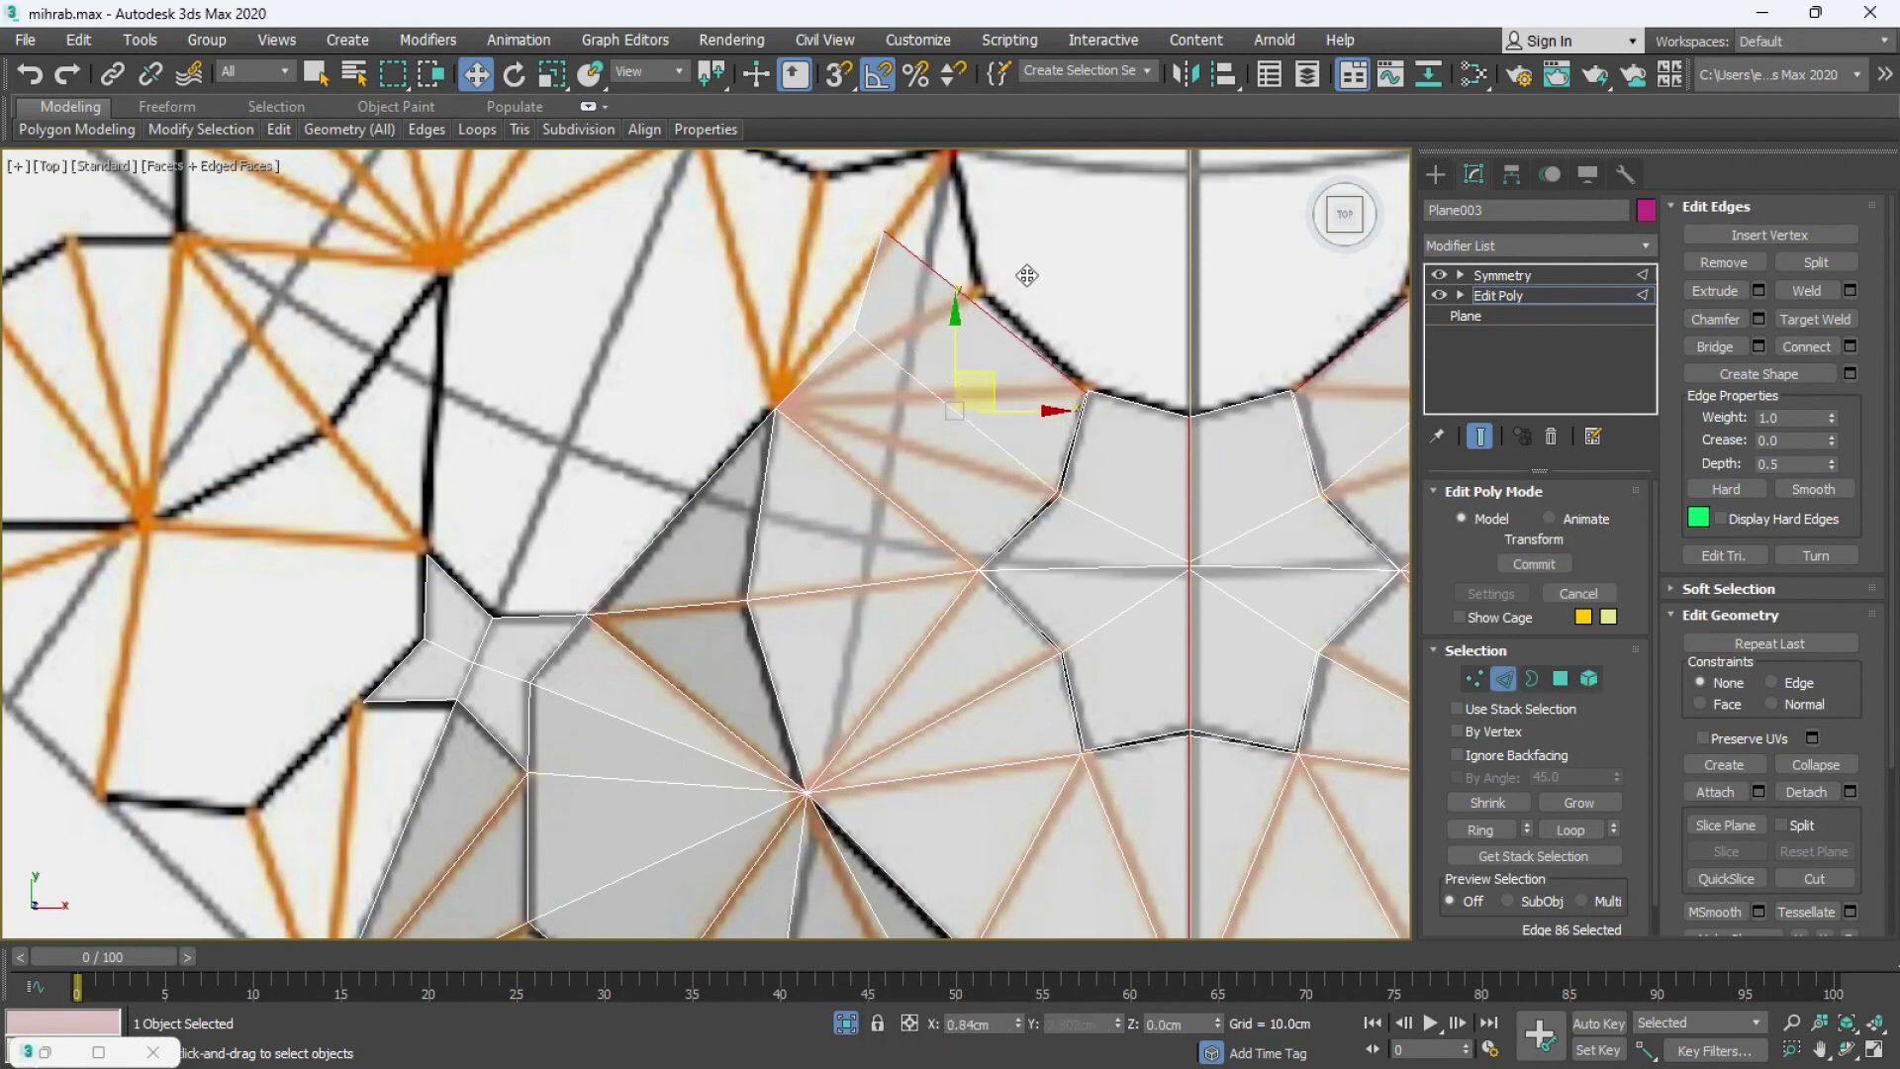
pyautogui.press('1')
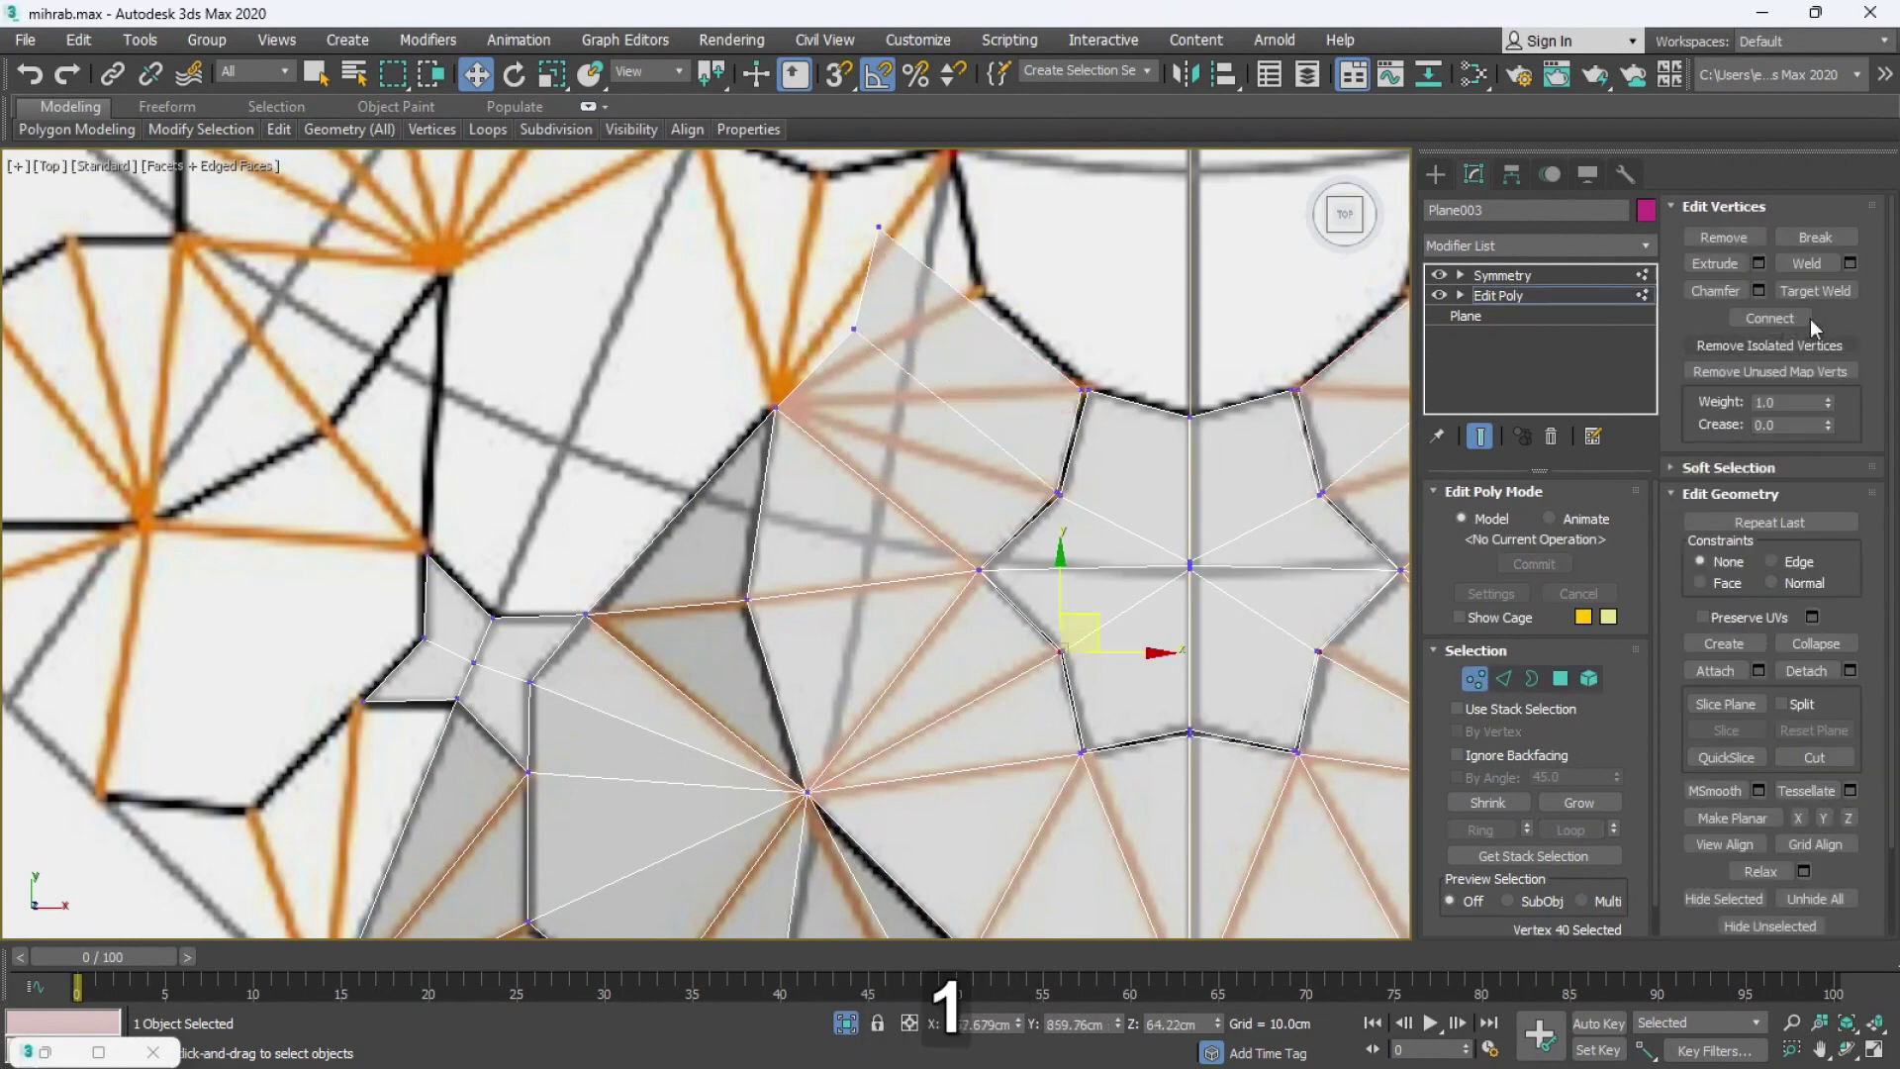
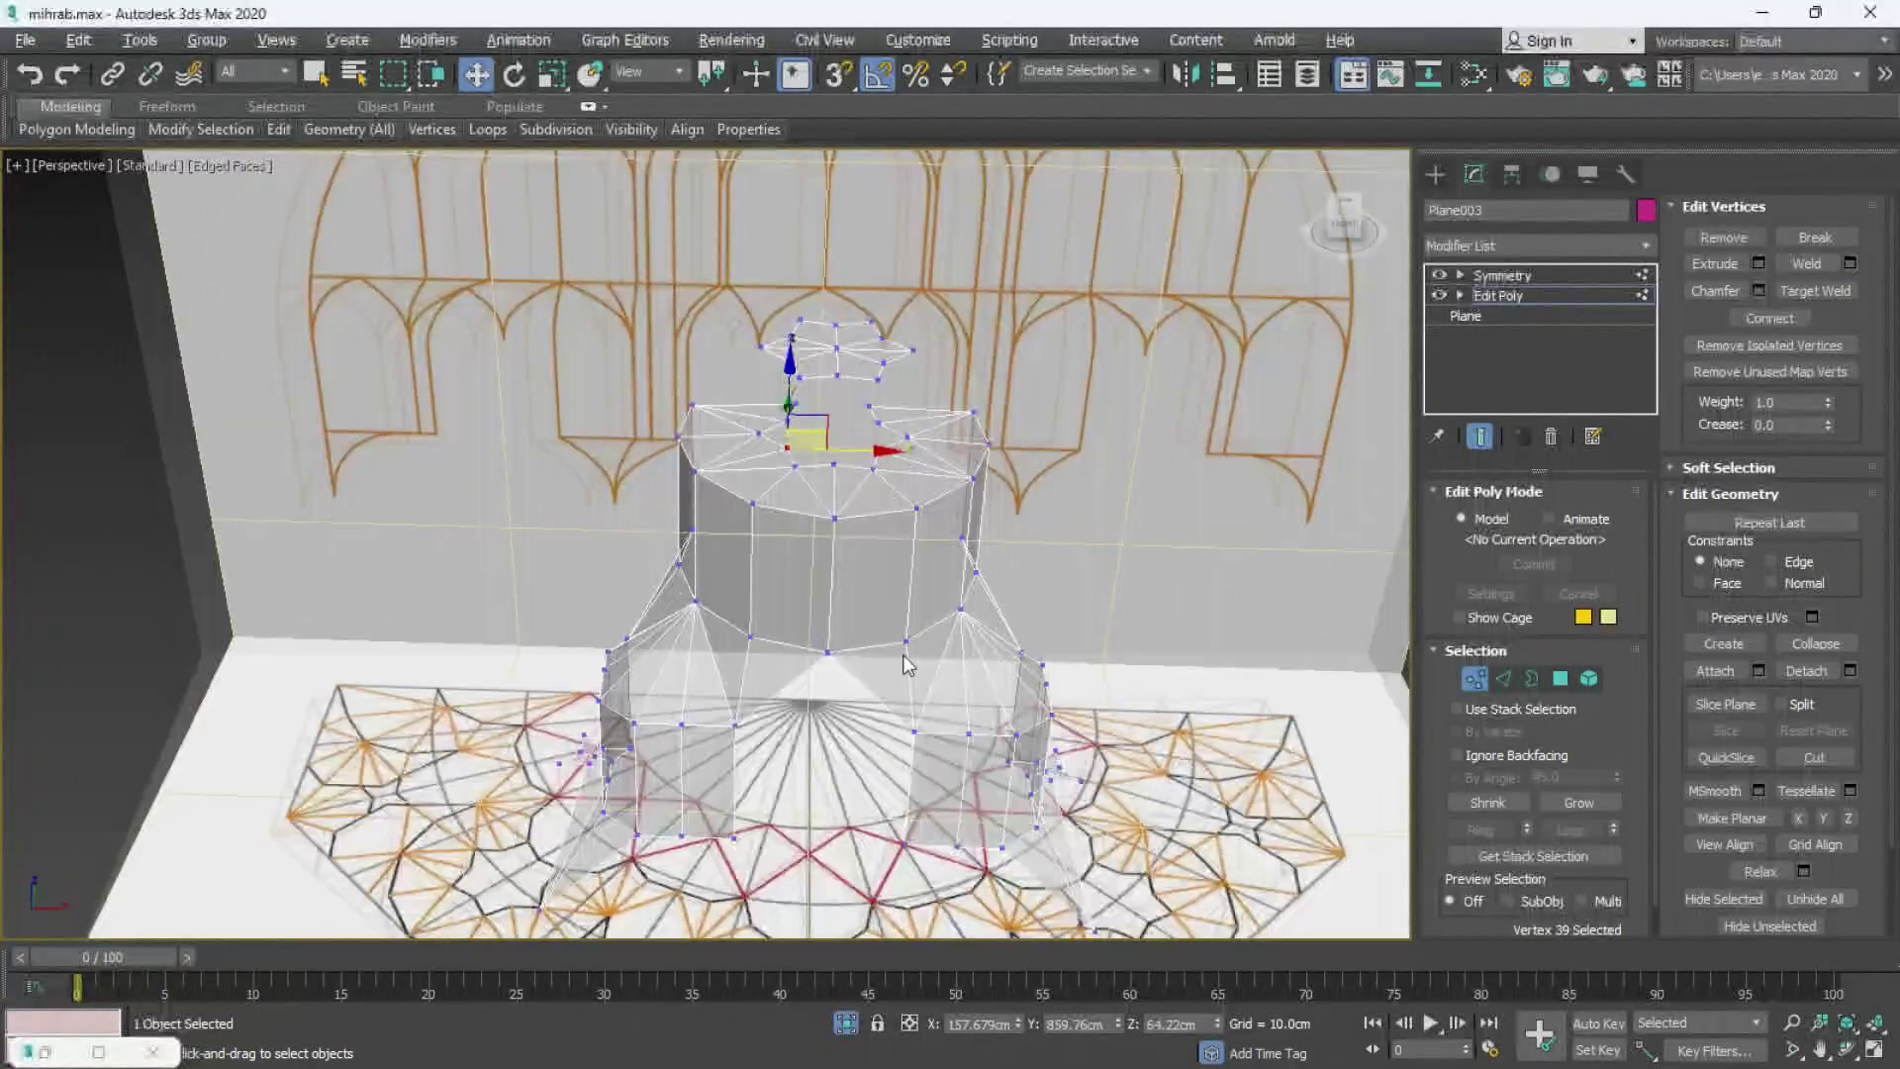
# - Check the dome's top vertices against the front elevation, then show all four views
pyautogui.press('alt+w')
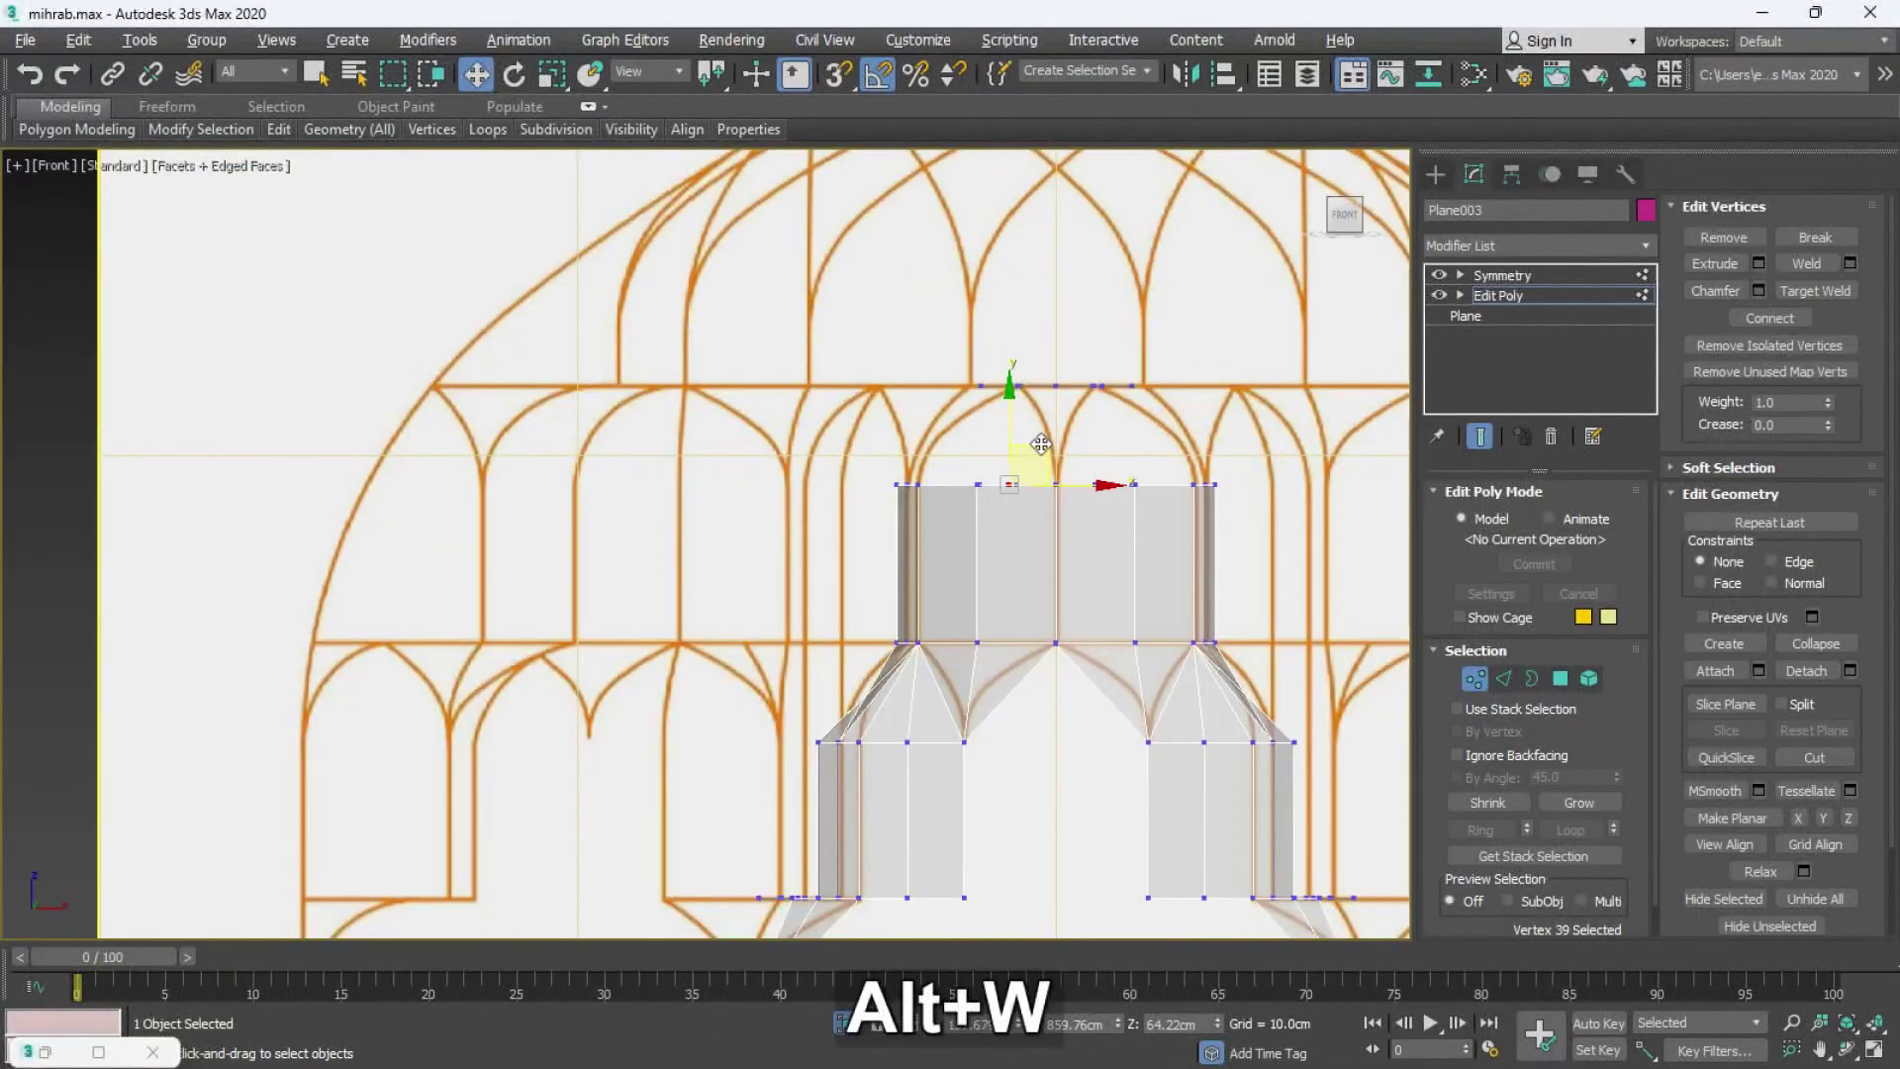
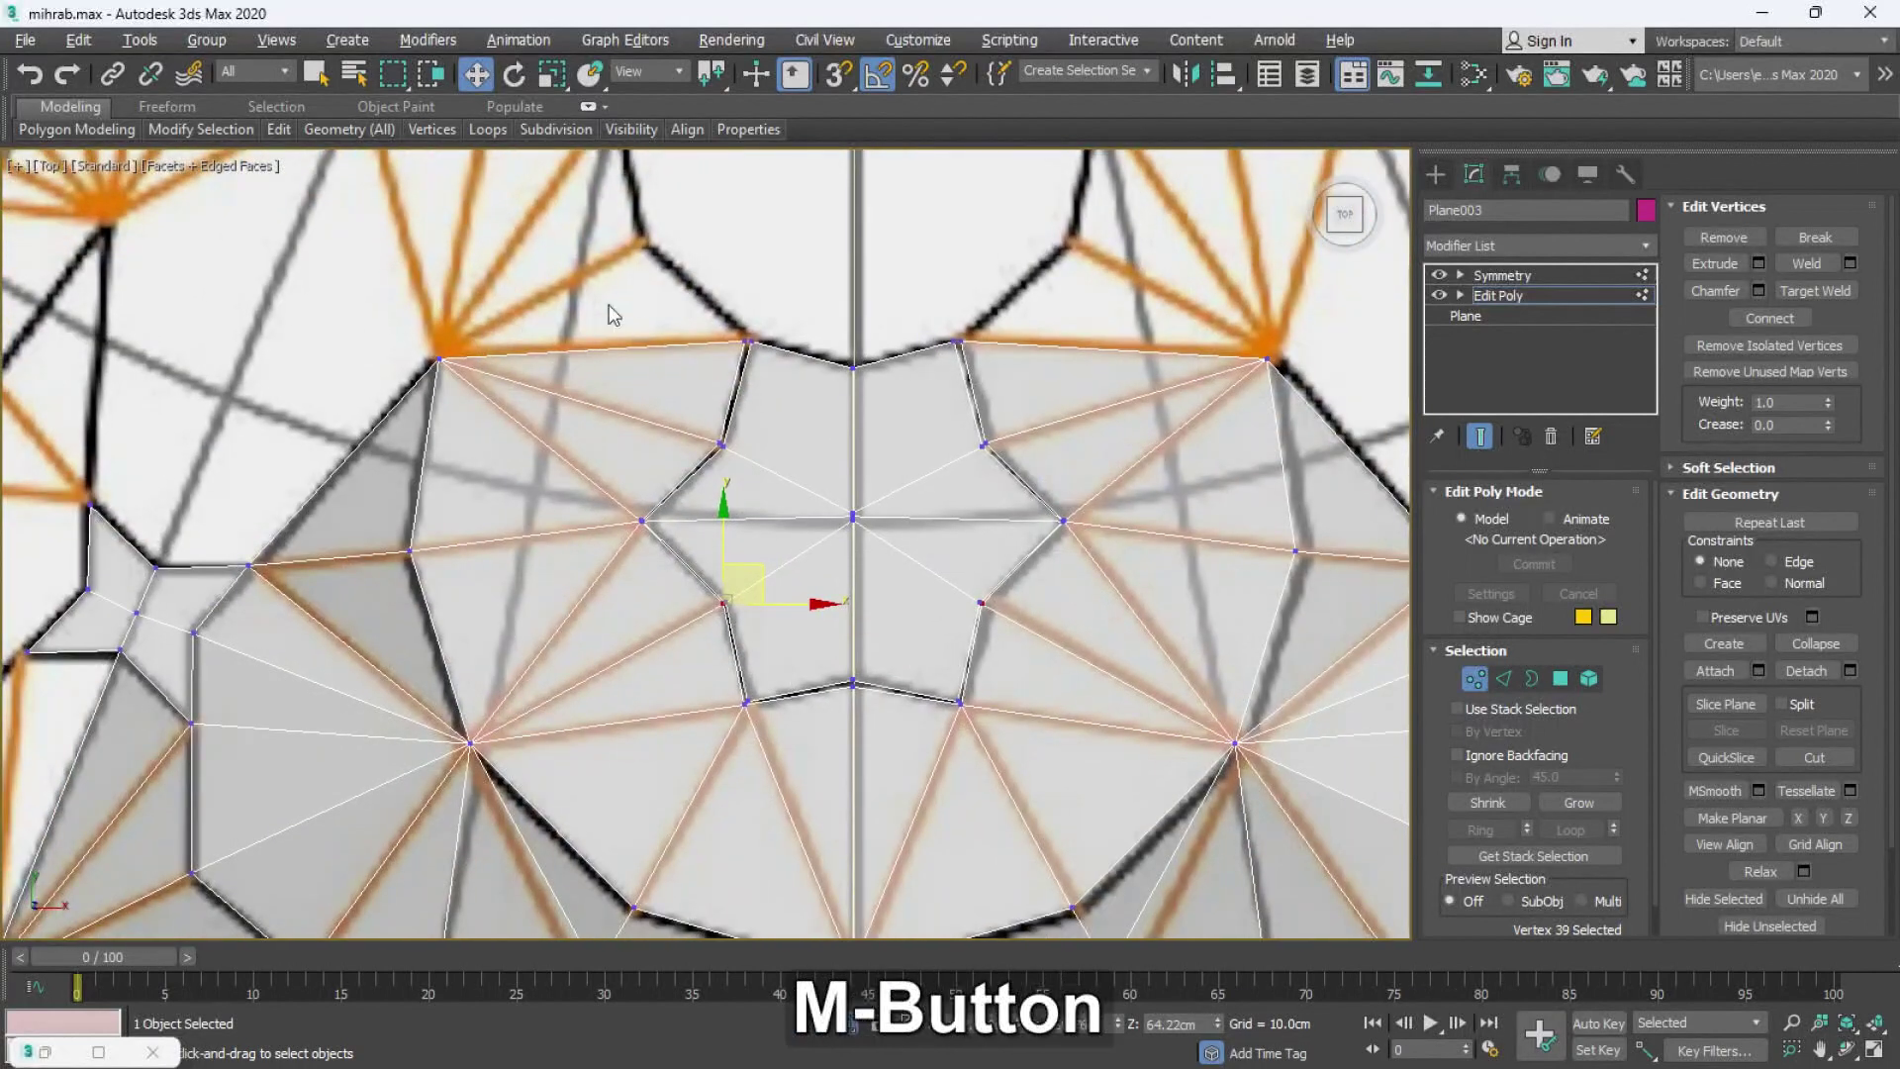
pyautogui.press('alt+w')
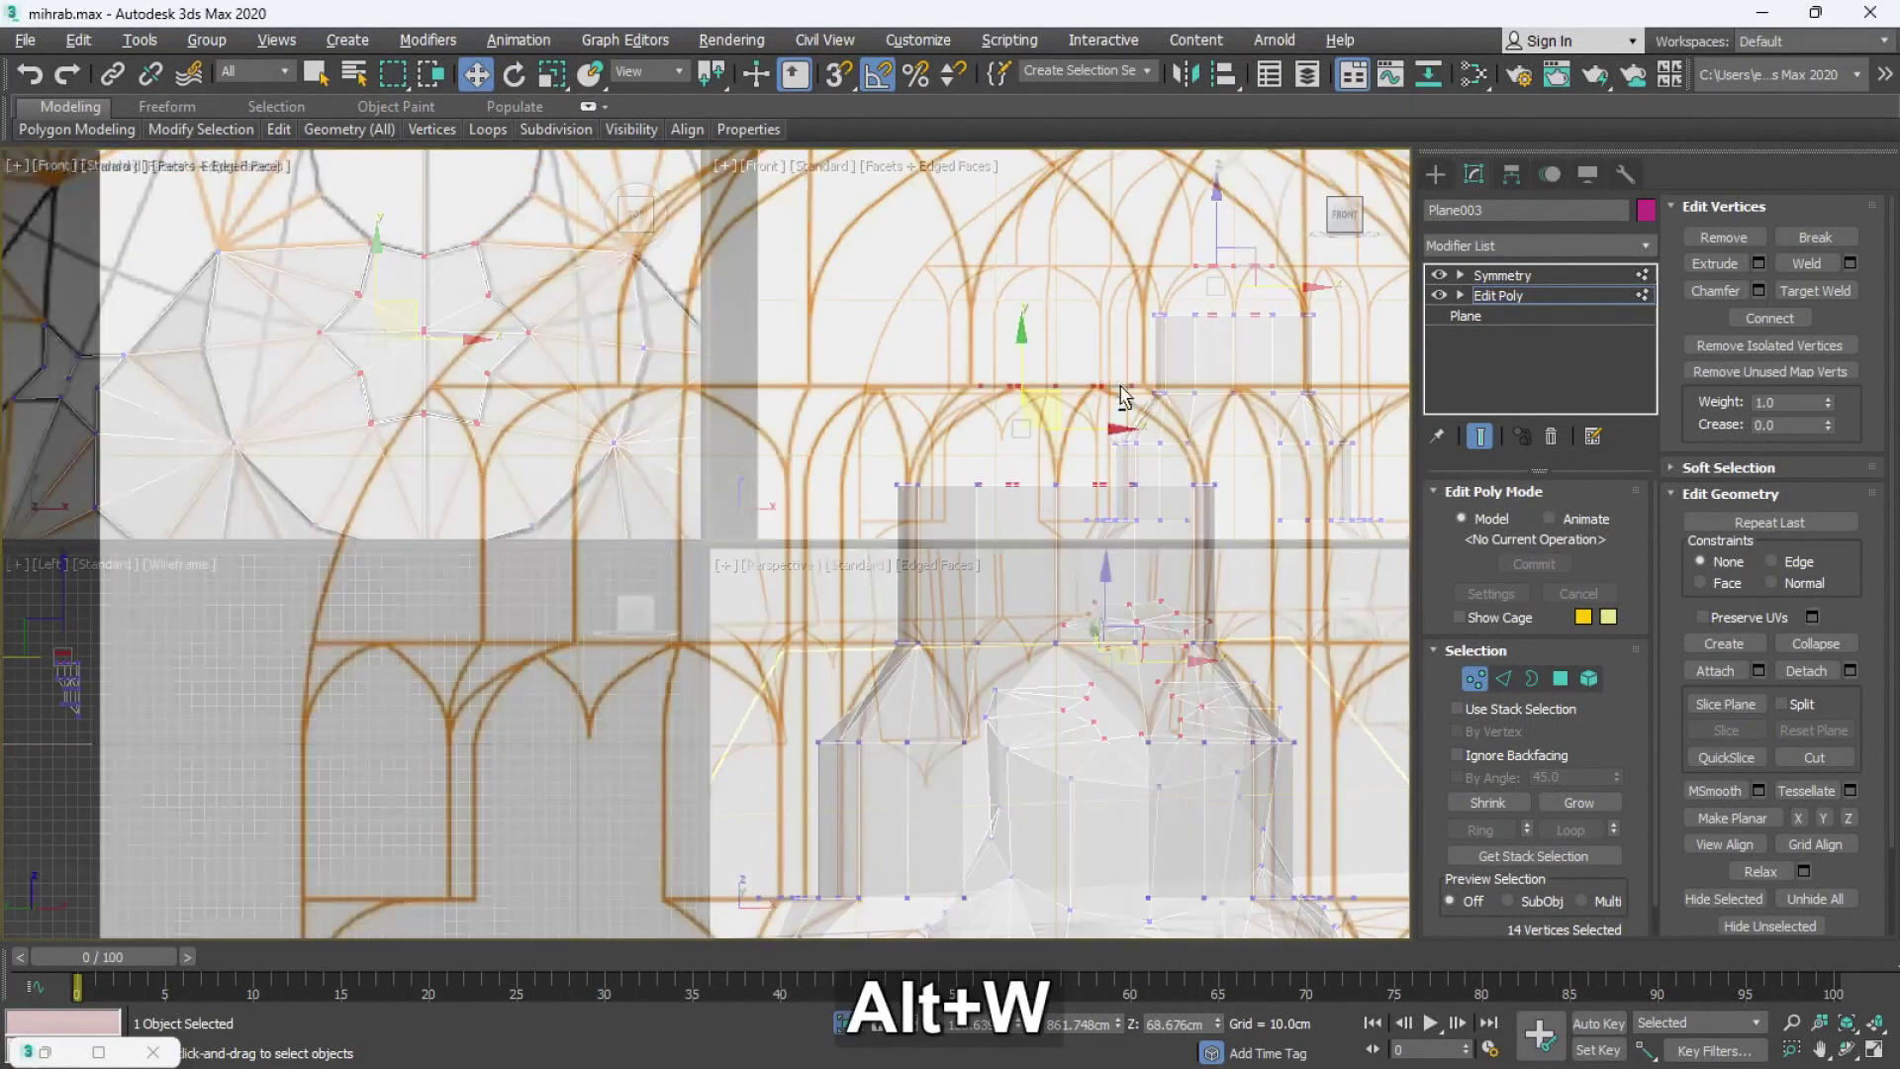
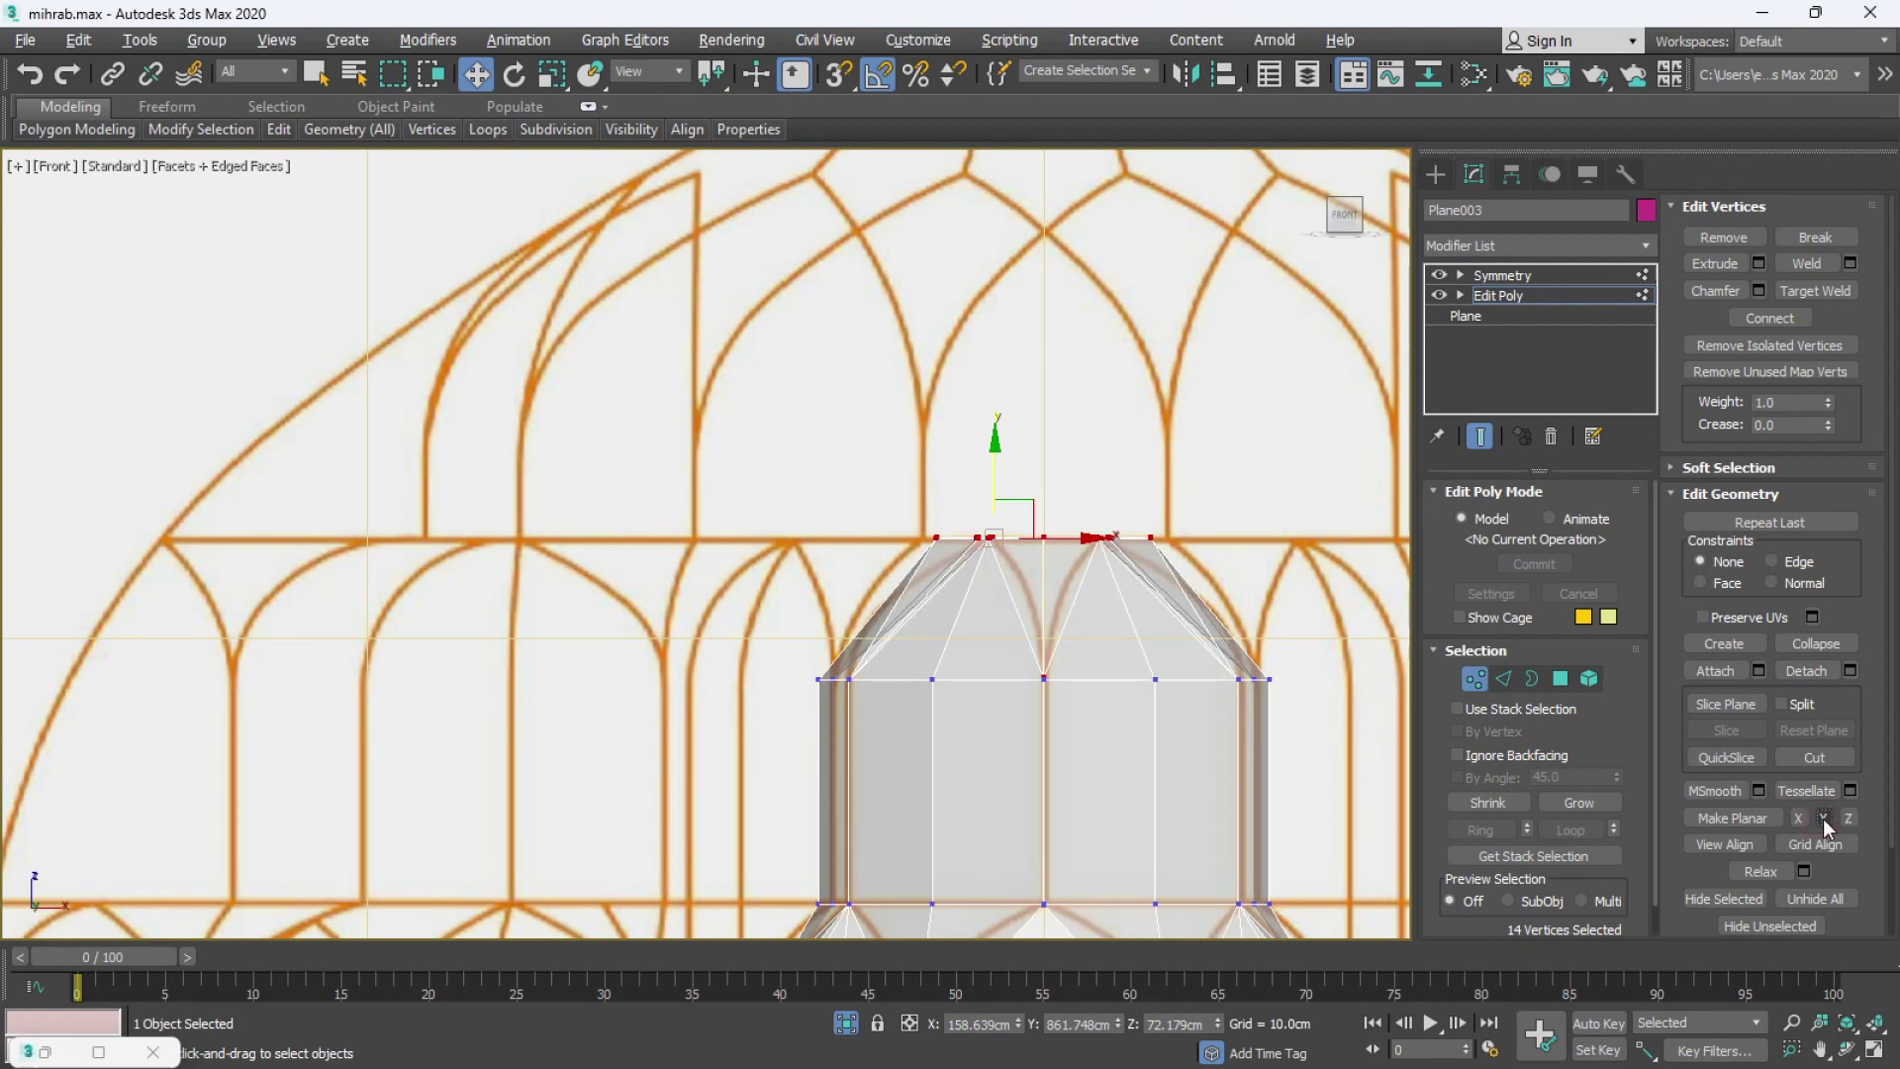
# - Inspect the flattened top ring of the dome in the Perspective view and undo a stray move
pyautogui.press('alt+w')
pyautogui.middleClick(1026, 627)
pyautogui.press('ctrl+z')
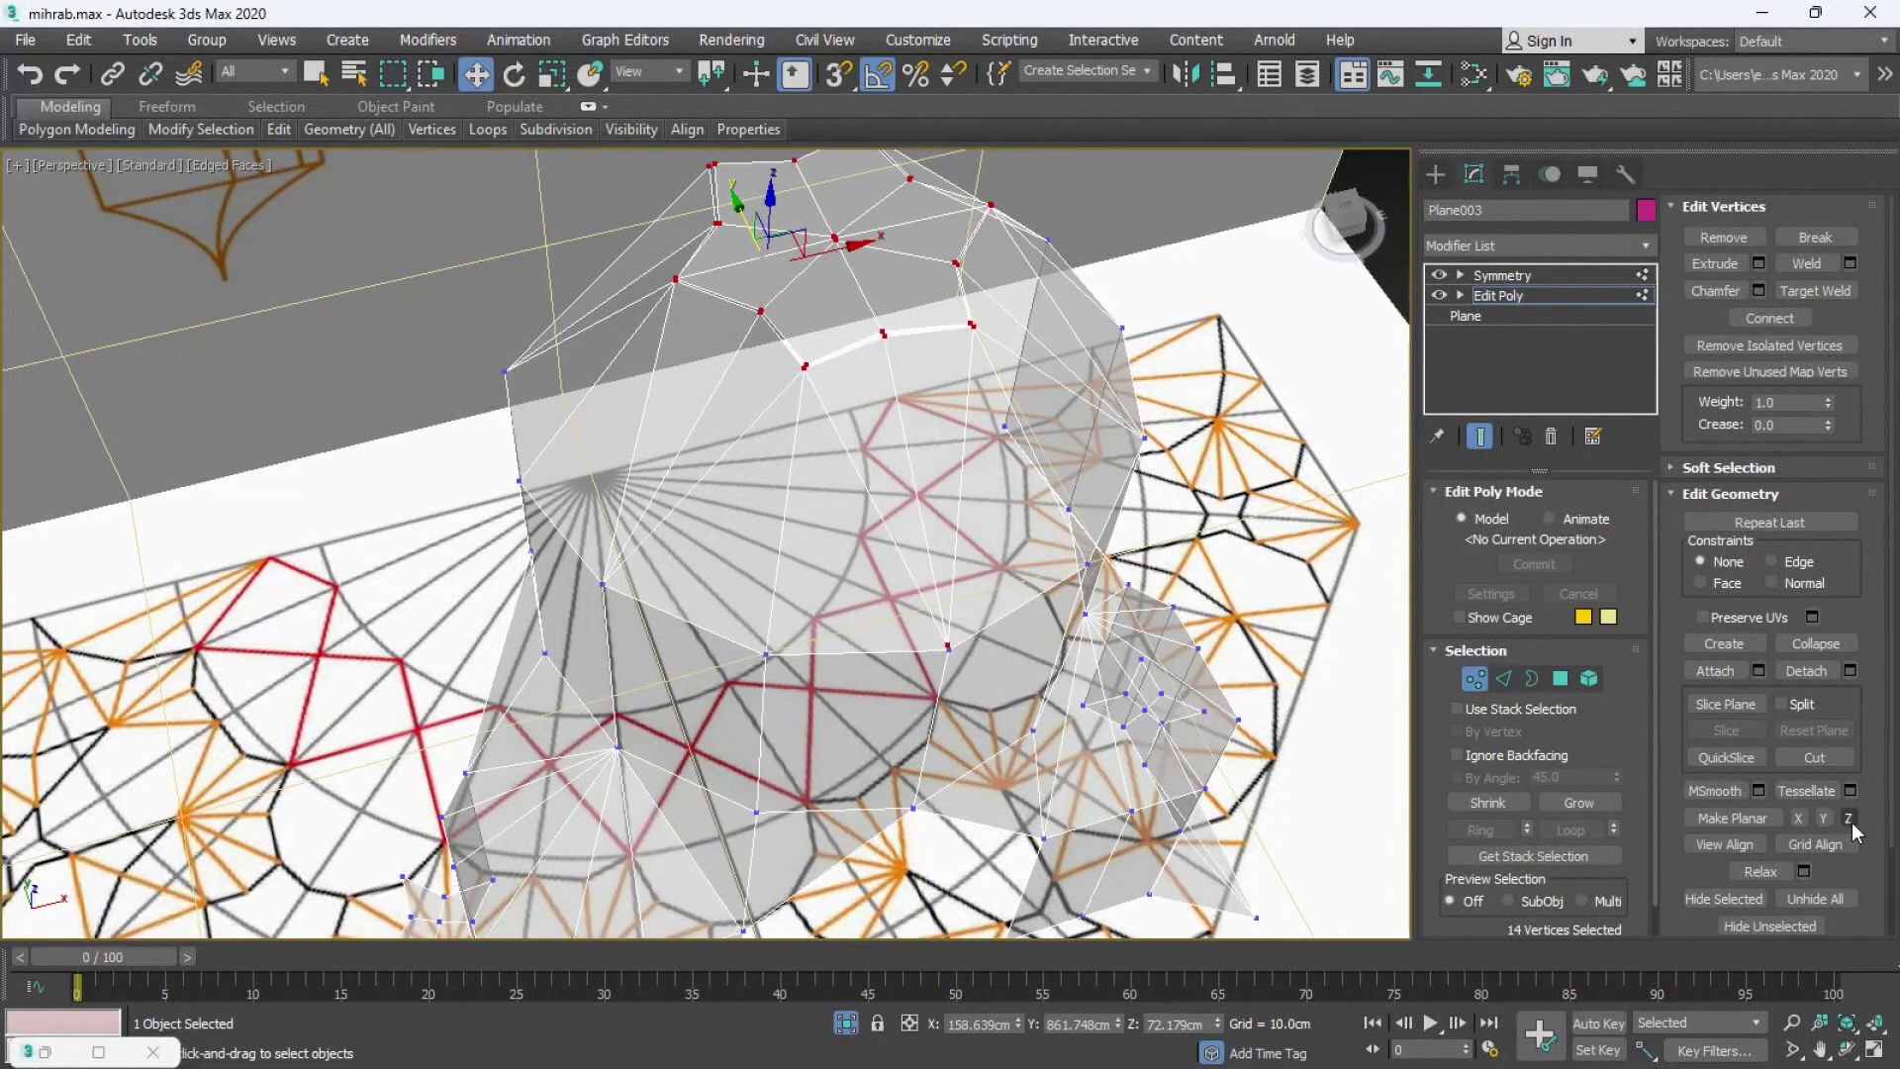
pyautogui.middleClick(852, 471)
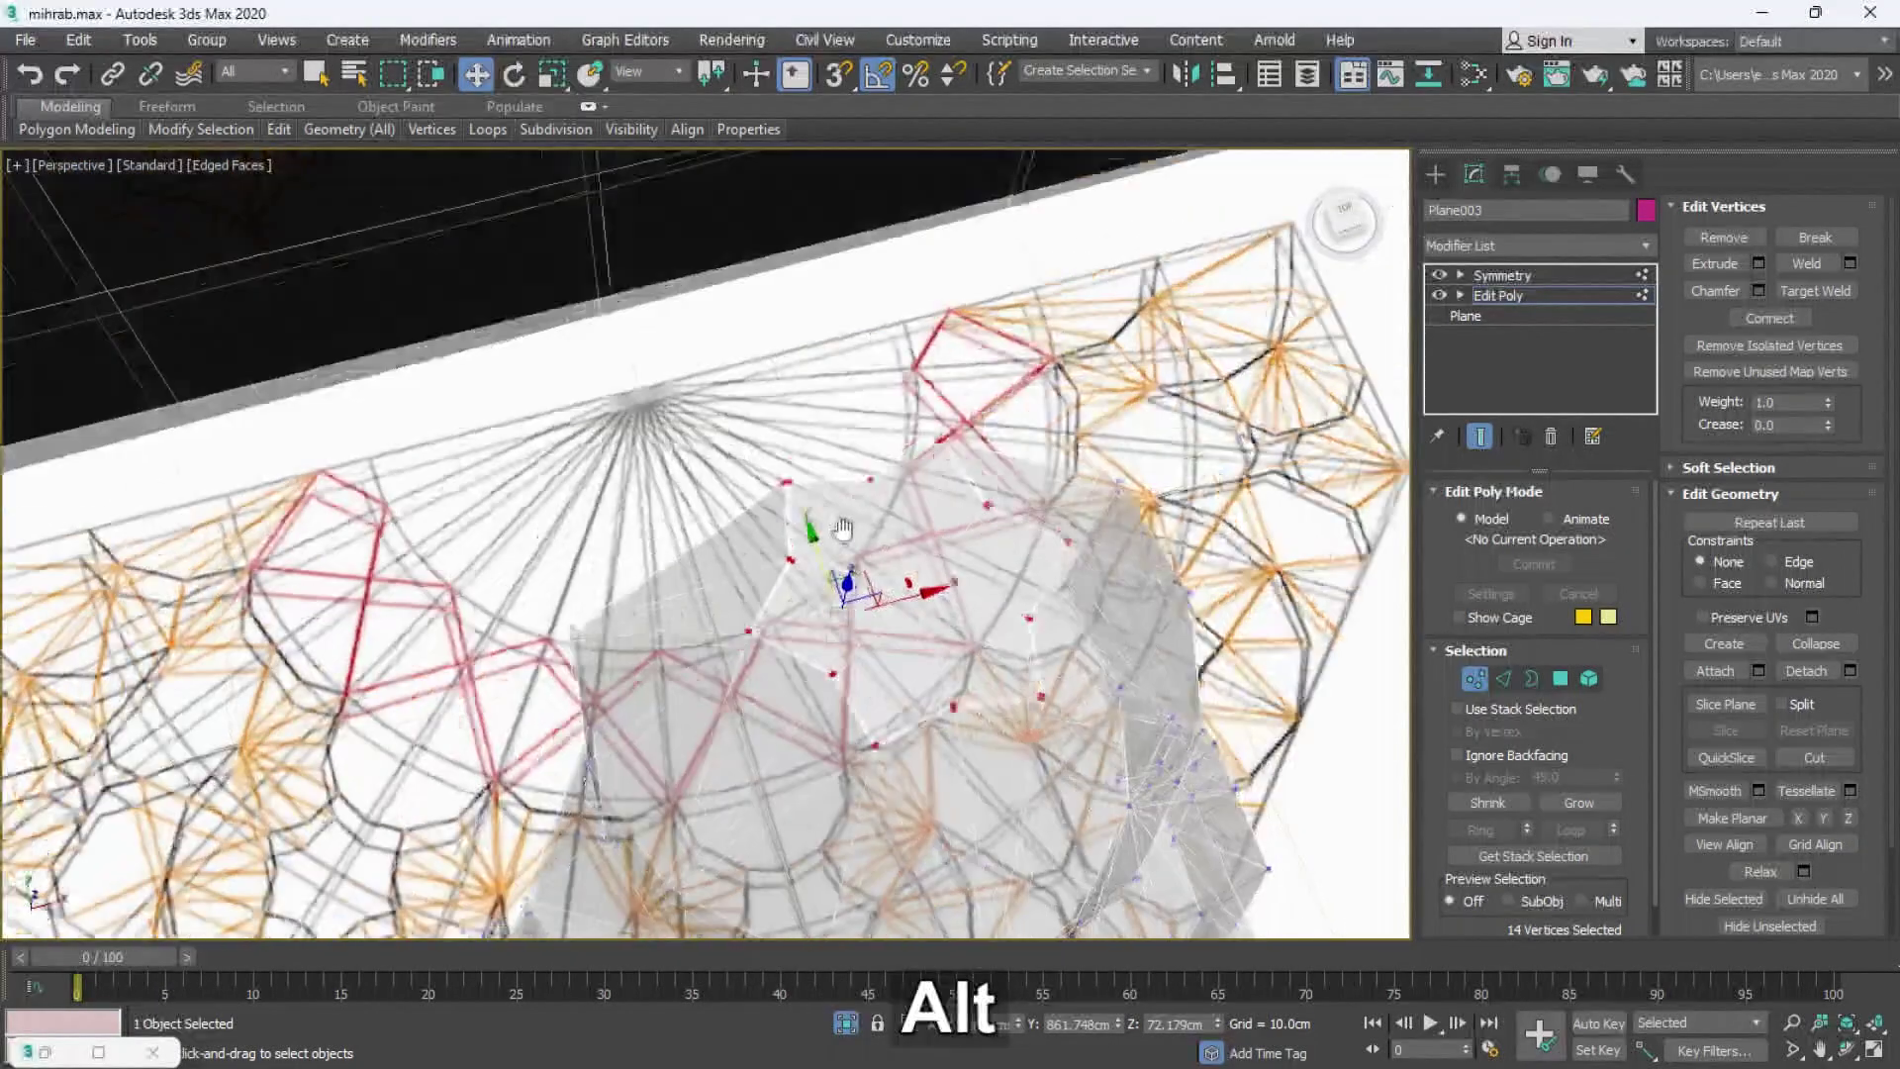
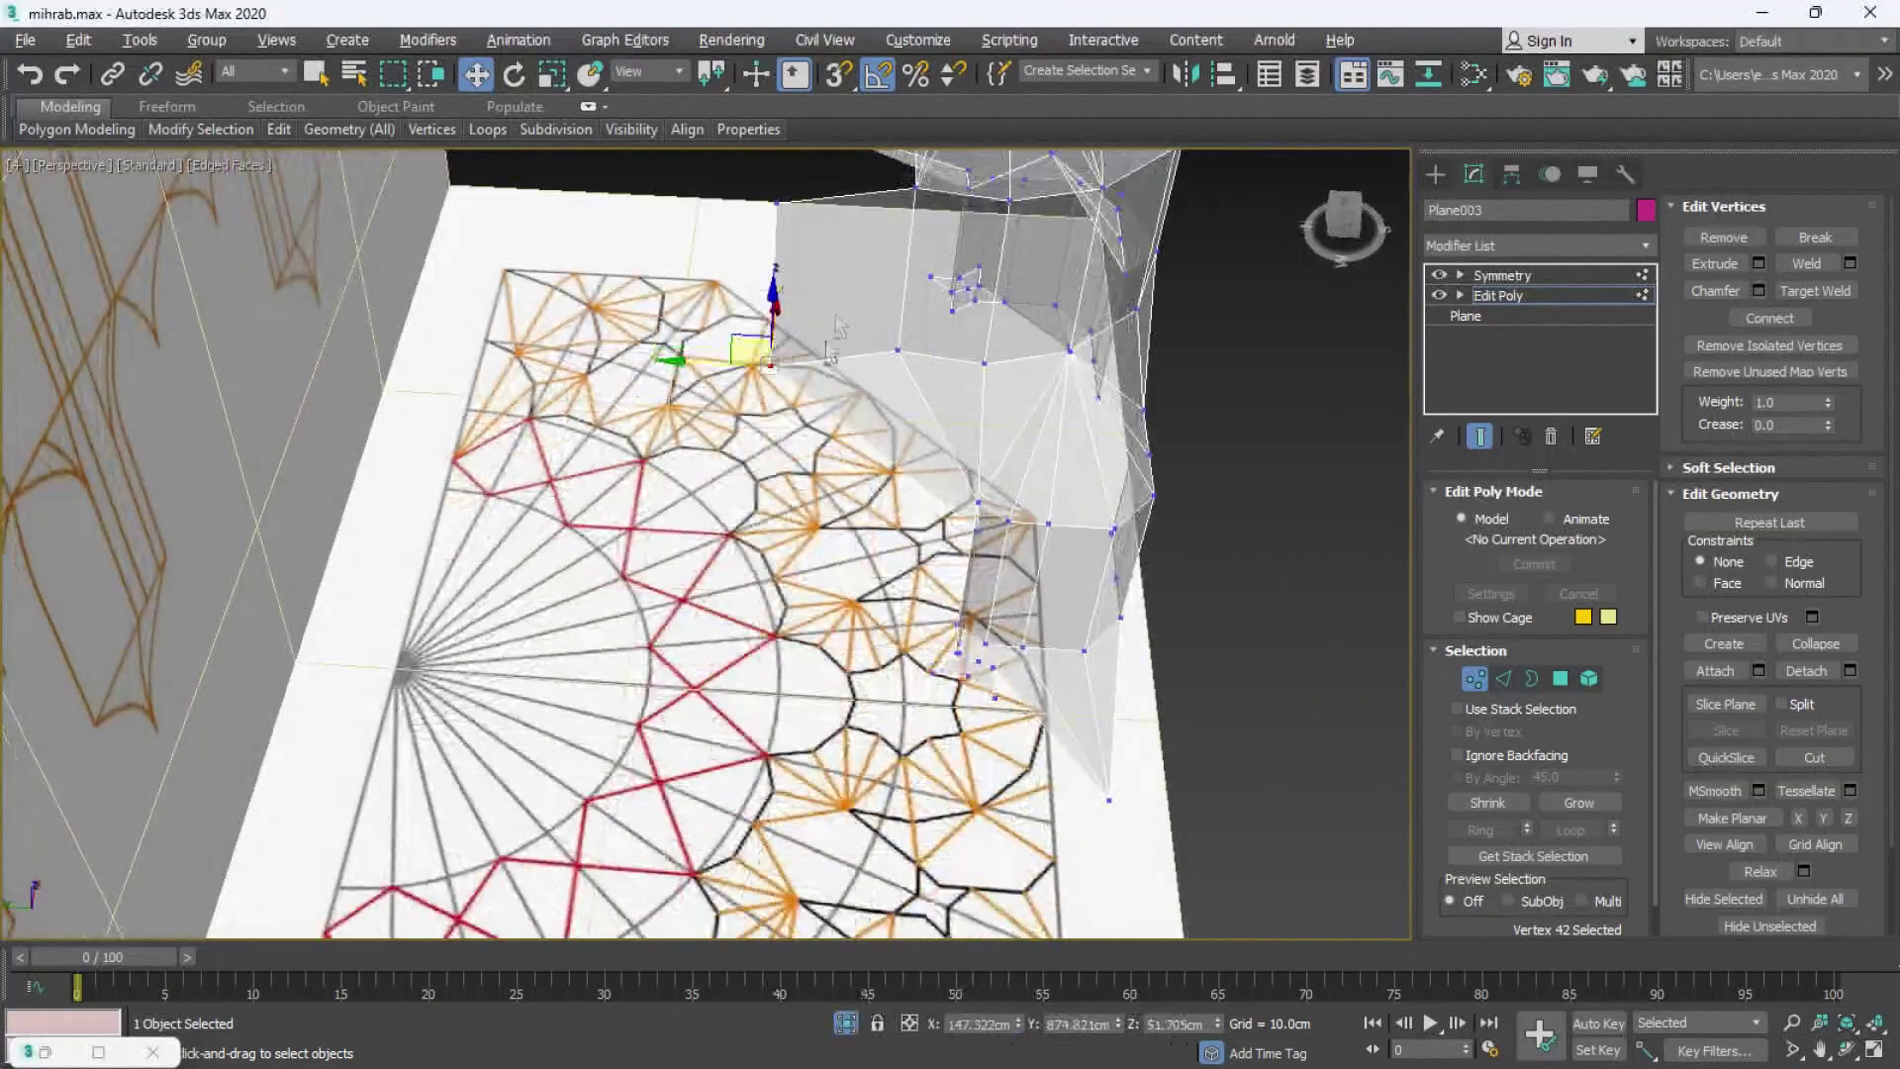
# - Snap a corner vertex onto a star-pattern point, checking it against plan, elevation and perspective and undoing misplaced moves
pyautogui.press('alt+w')
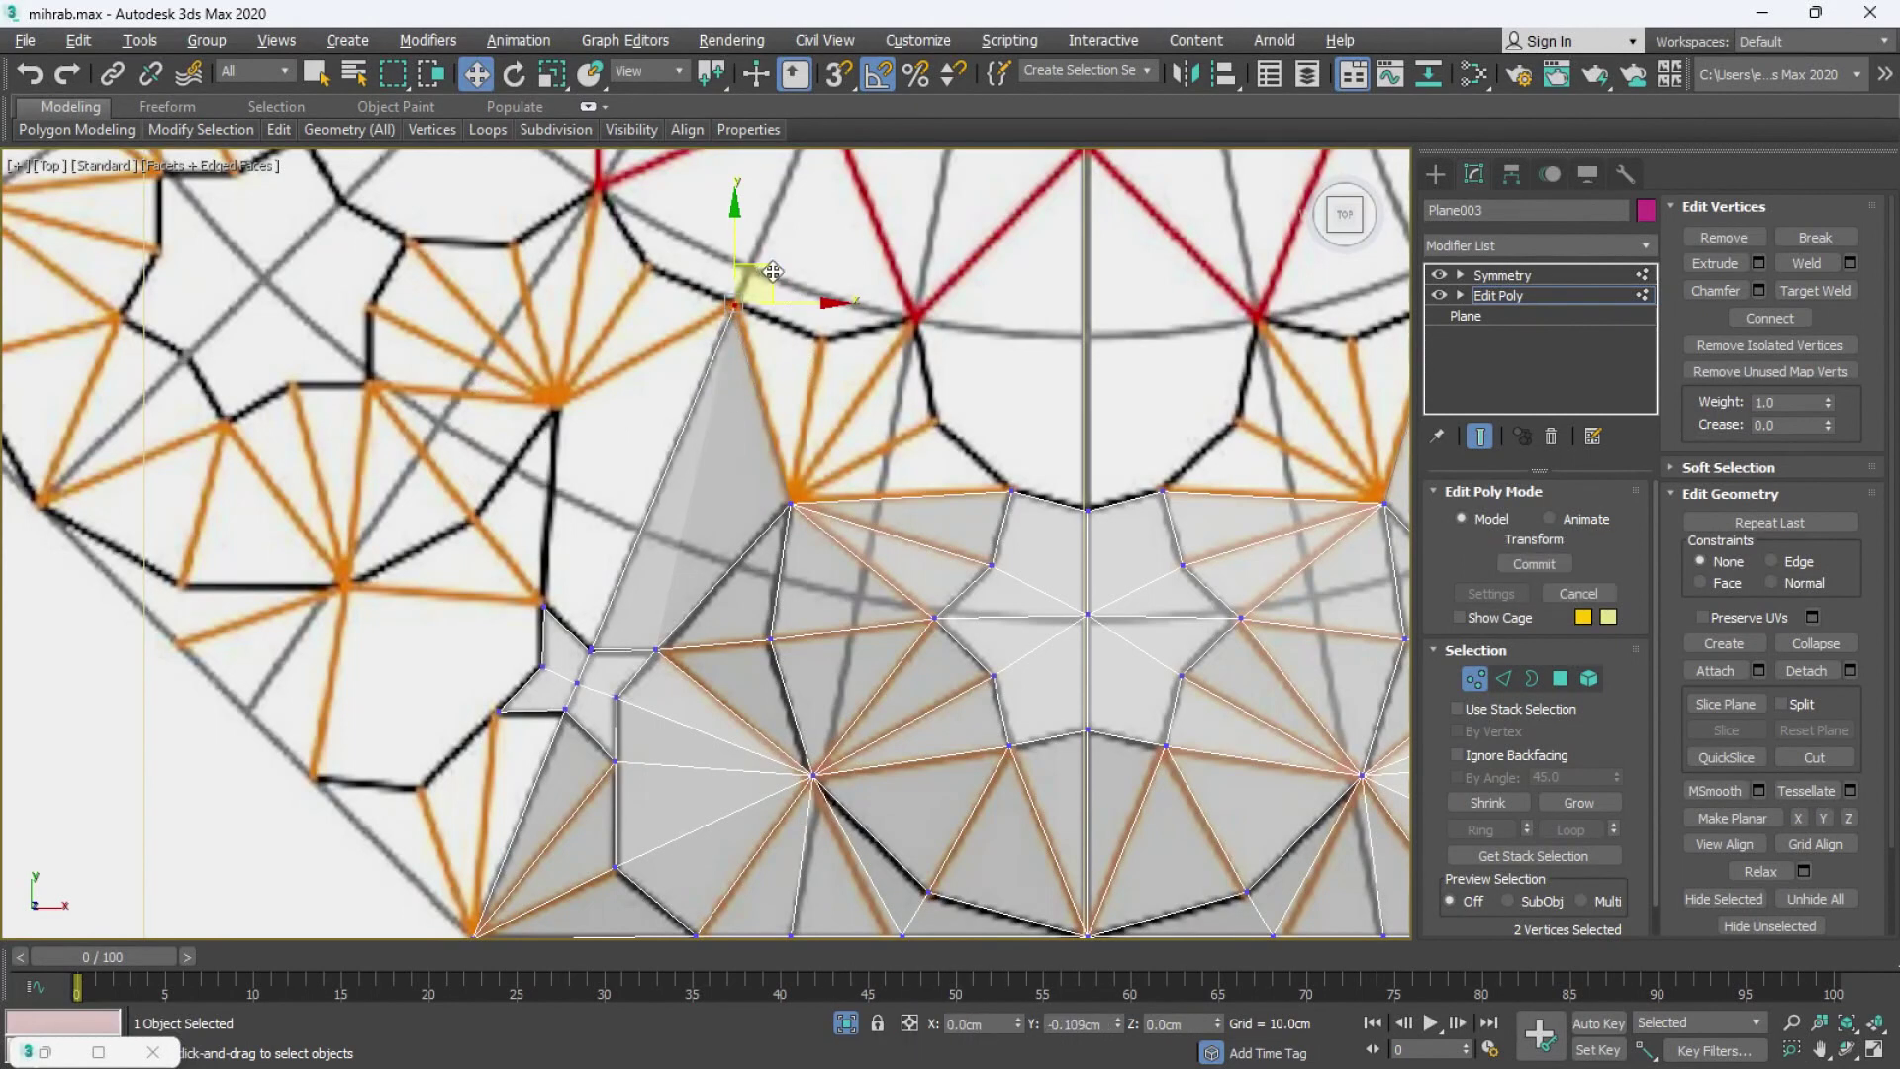
pyautogui.press('alt+w')
pyautogui.middleClick(833, 418)
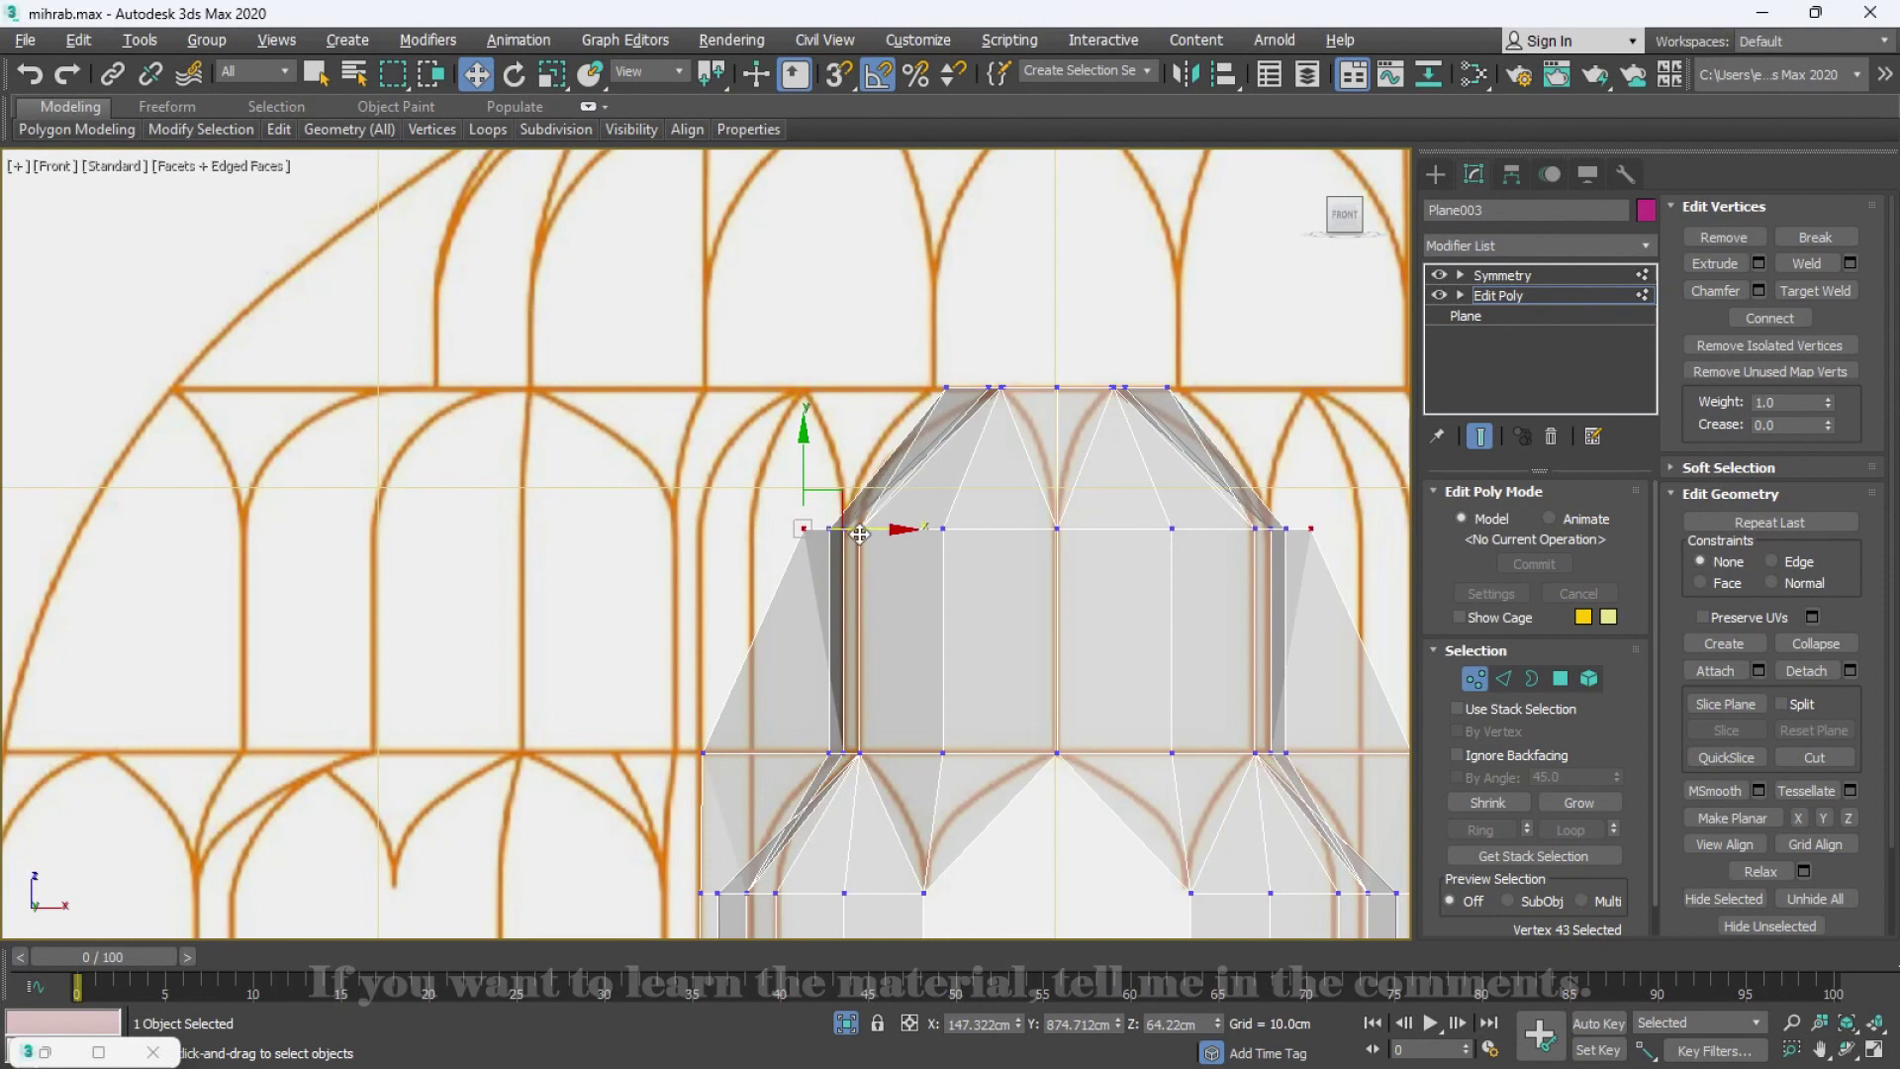
pyautogui.press('alt+w')
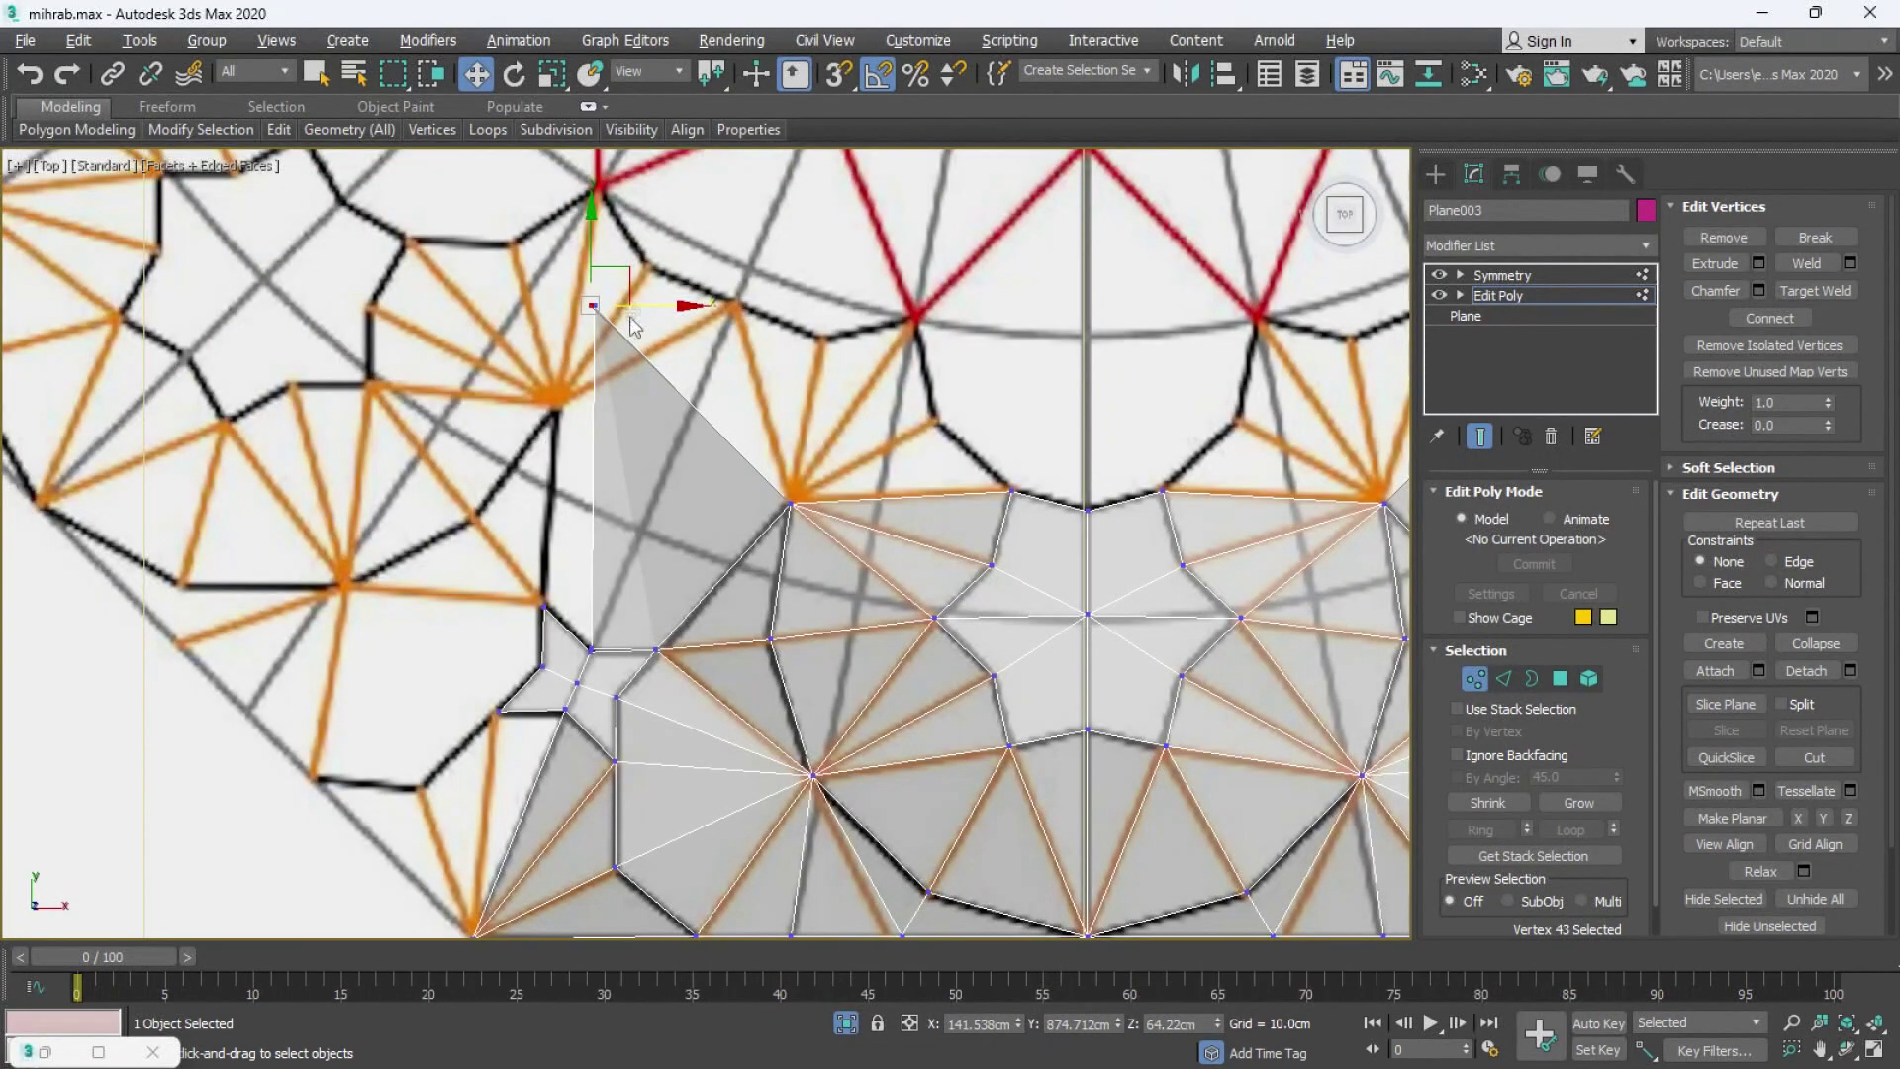
pyautogui.press('ctrl+z')
pyautogui.press('ctrl+z')
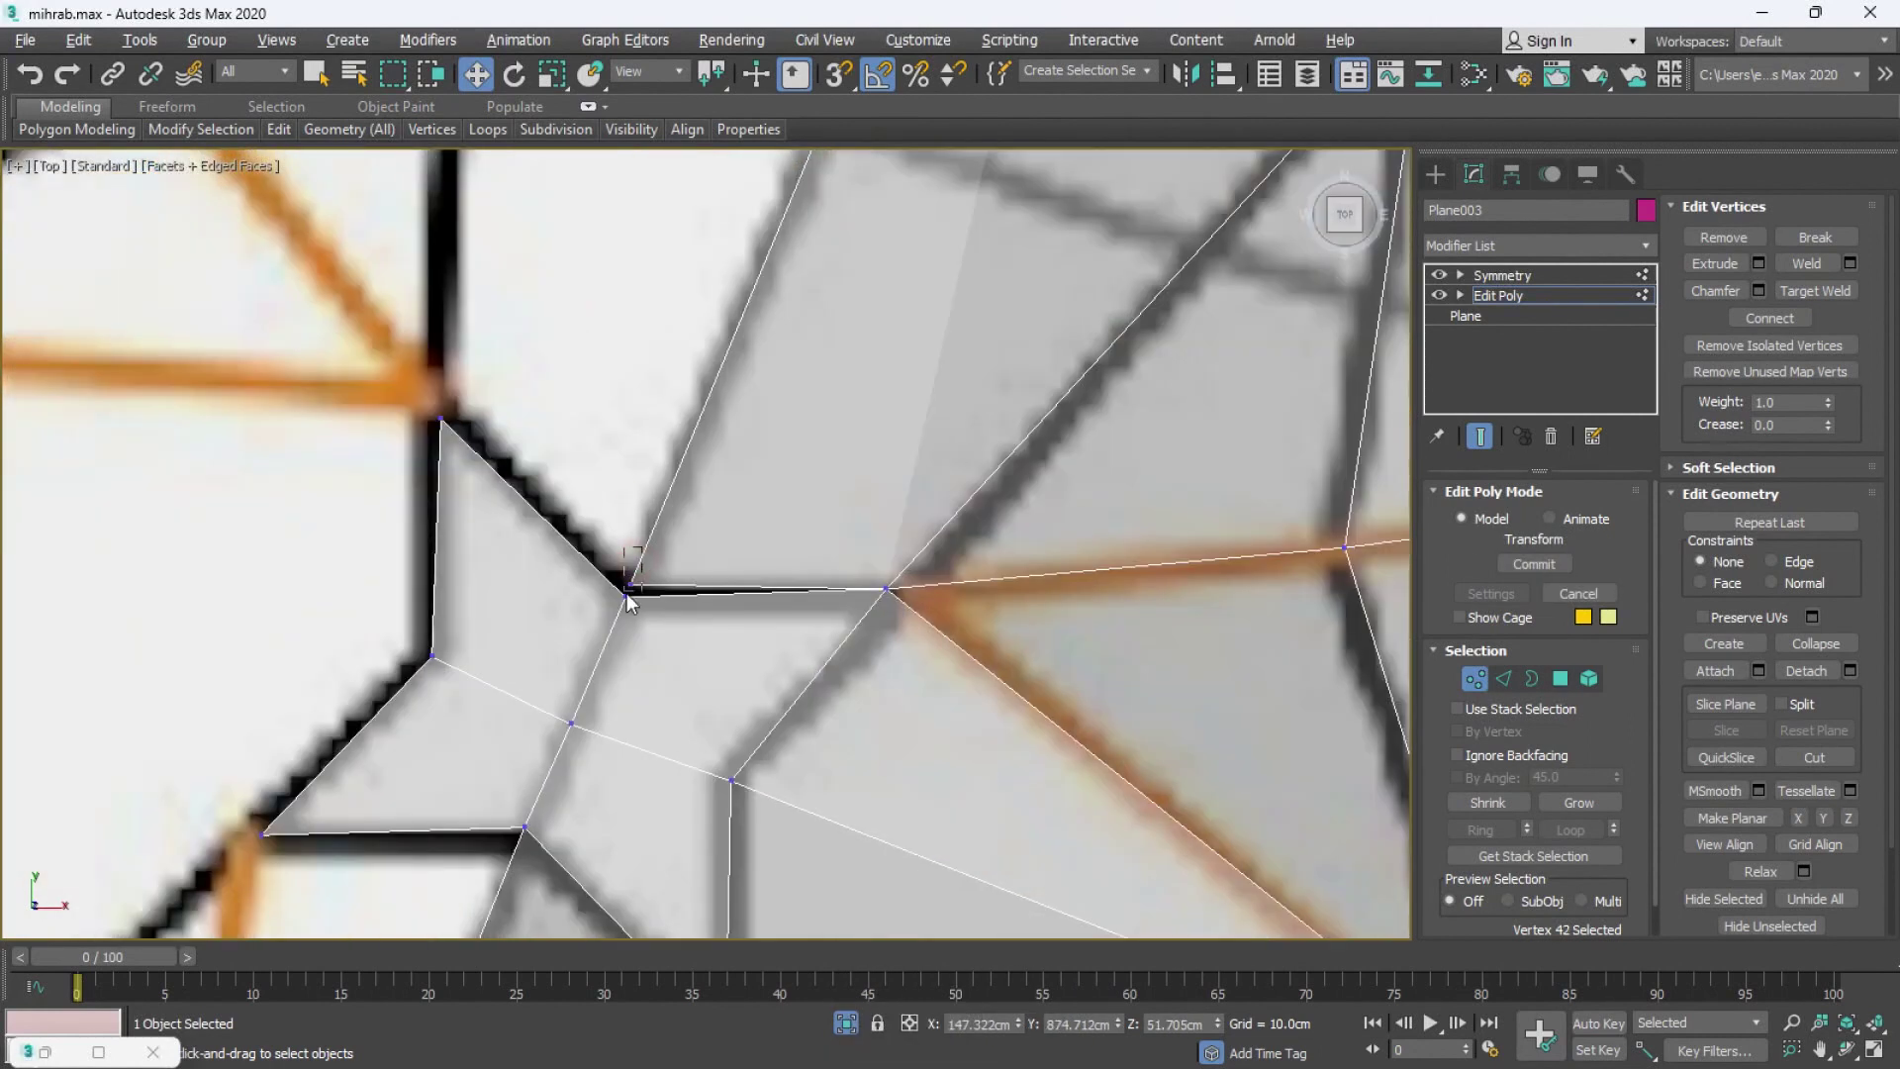
pyautogui.press('ctrl+z')
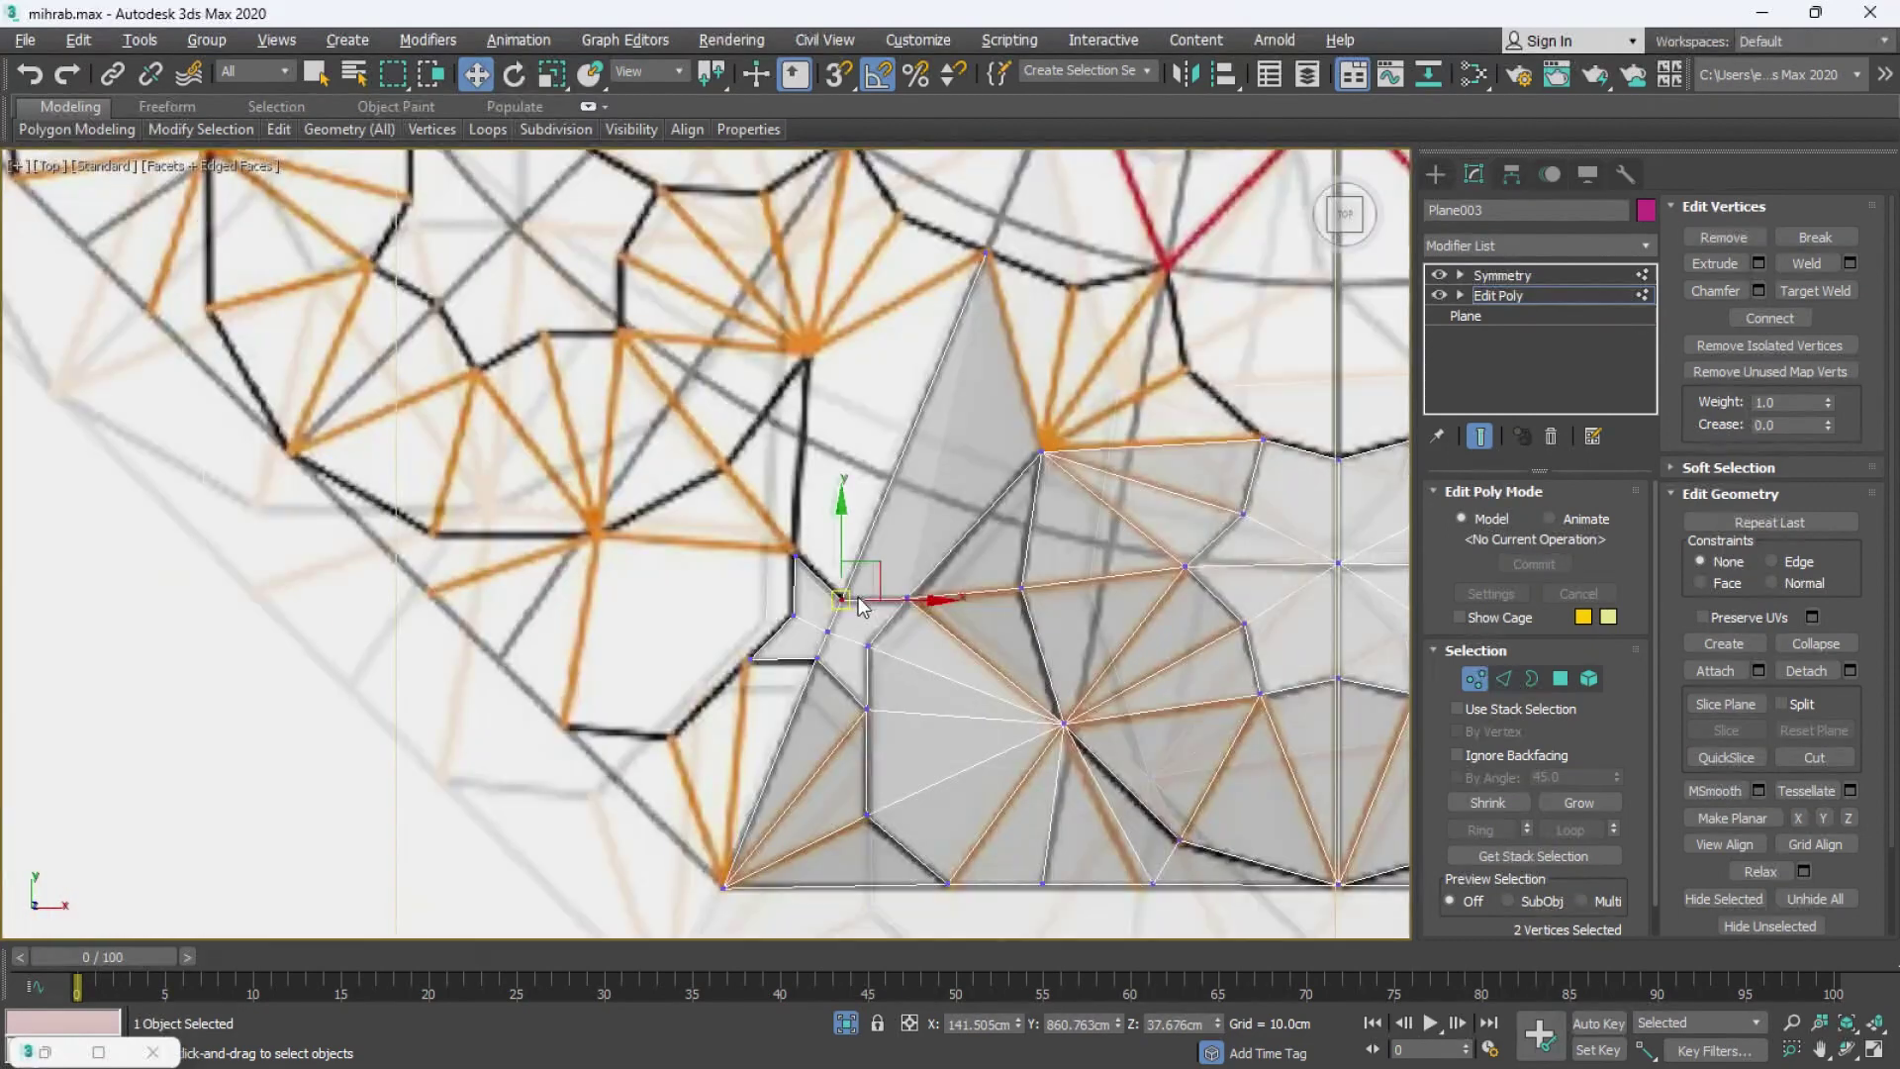
pyautogui.press('alt+w')
pyautogui.middleClick(1078, 597)
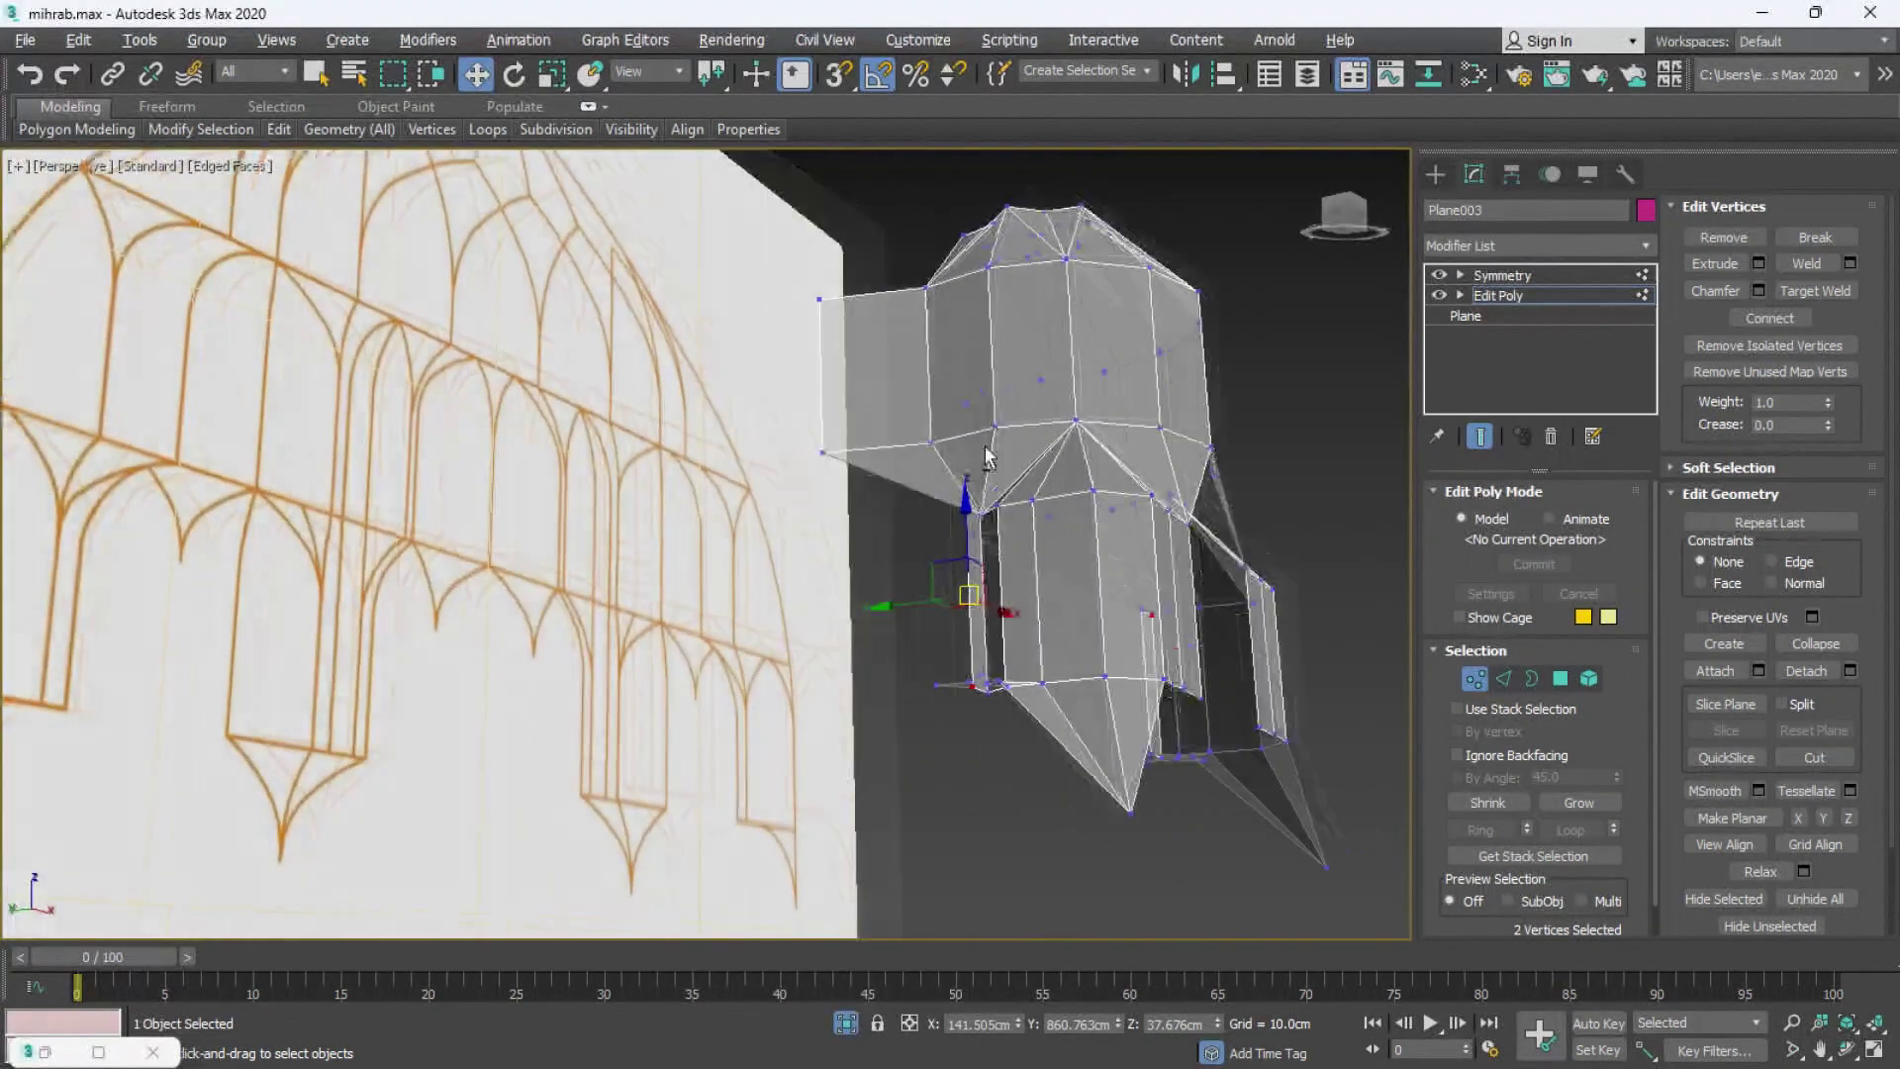
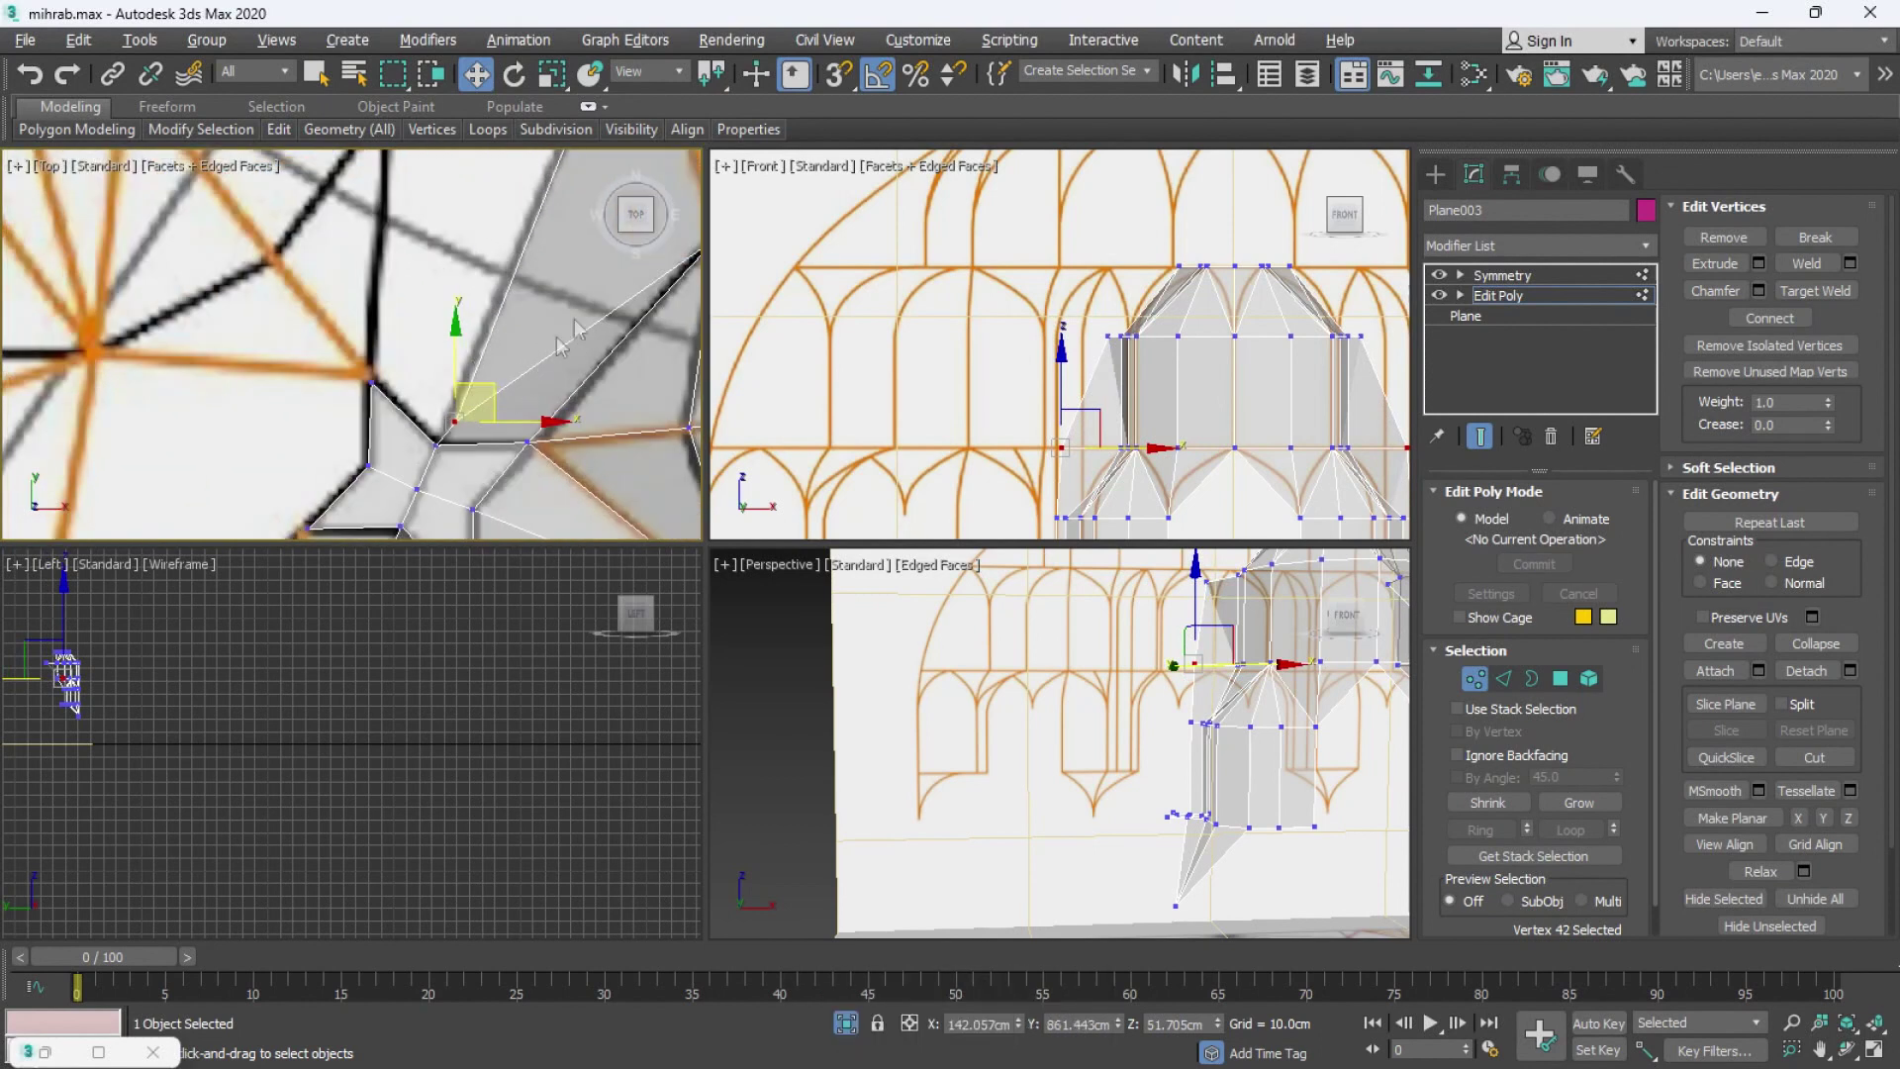
# - Place the niche's corner vertices on the star-pattern intersections in plan
pyautogui.middleClick(537, 376)
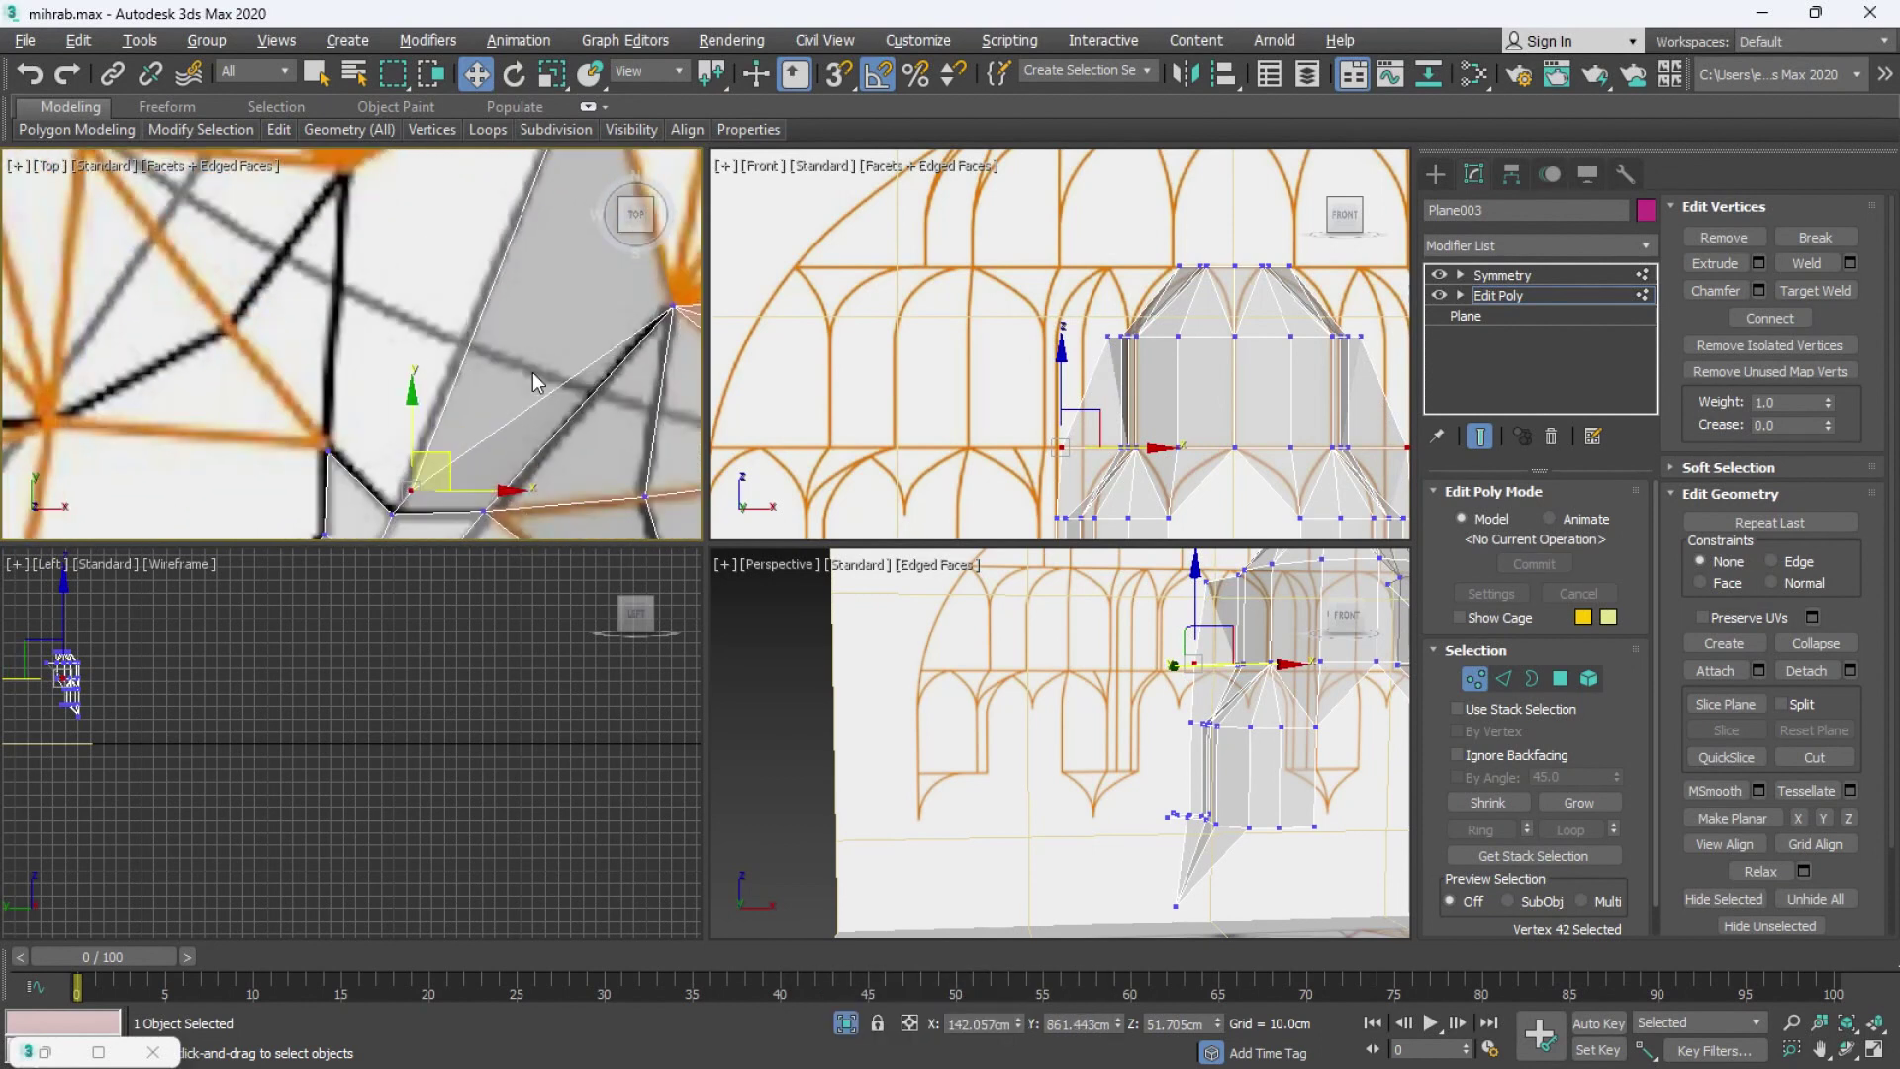
pyautogui.middleClick(578, 280)
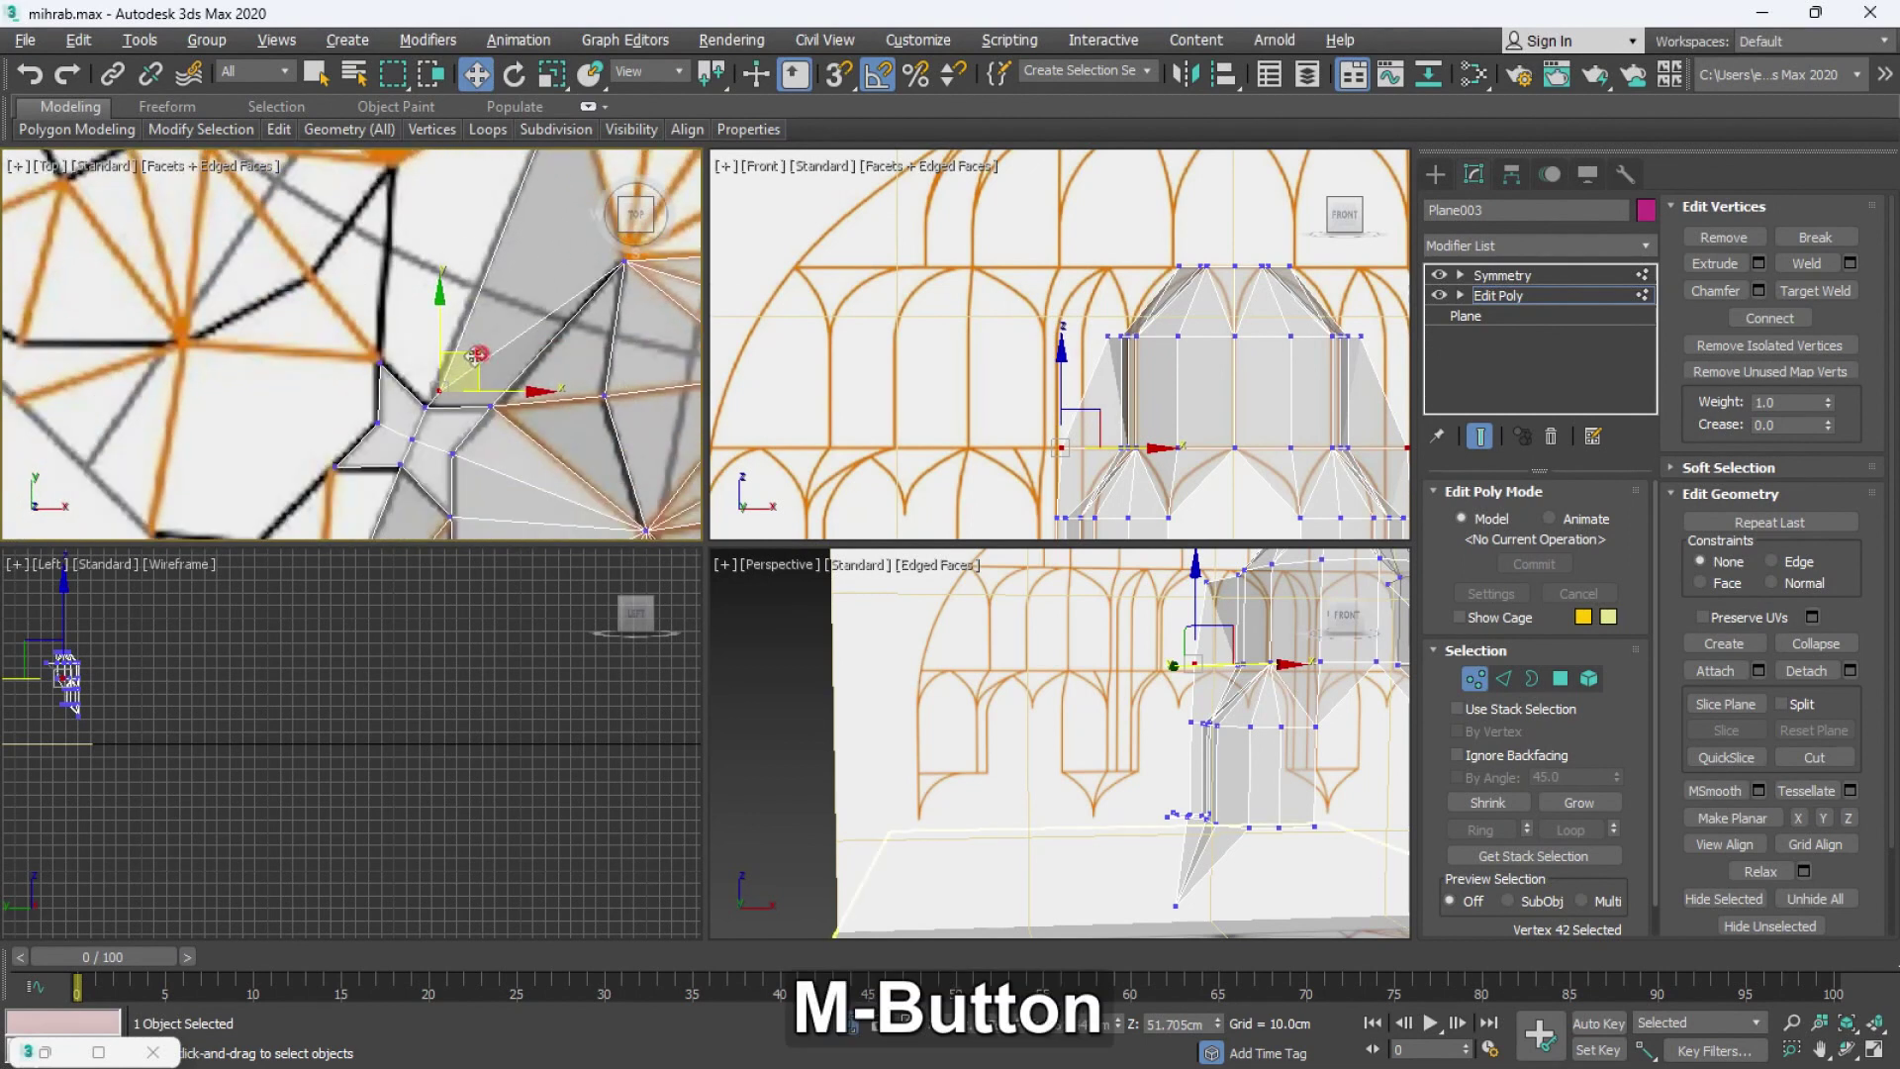
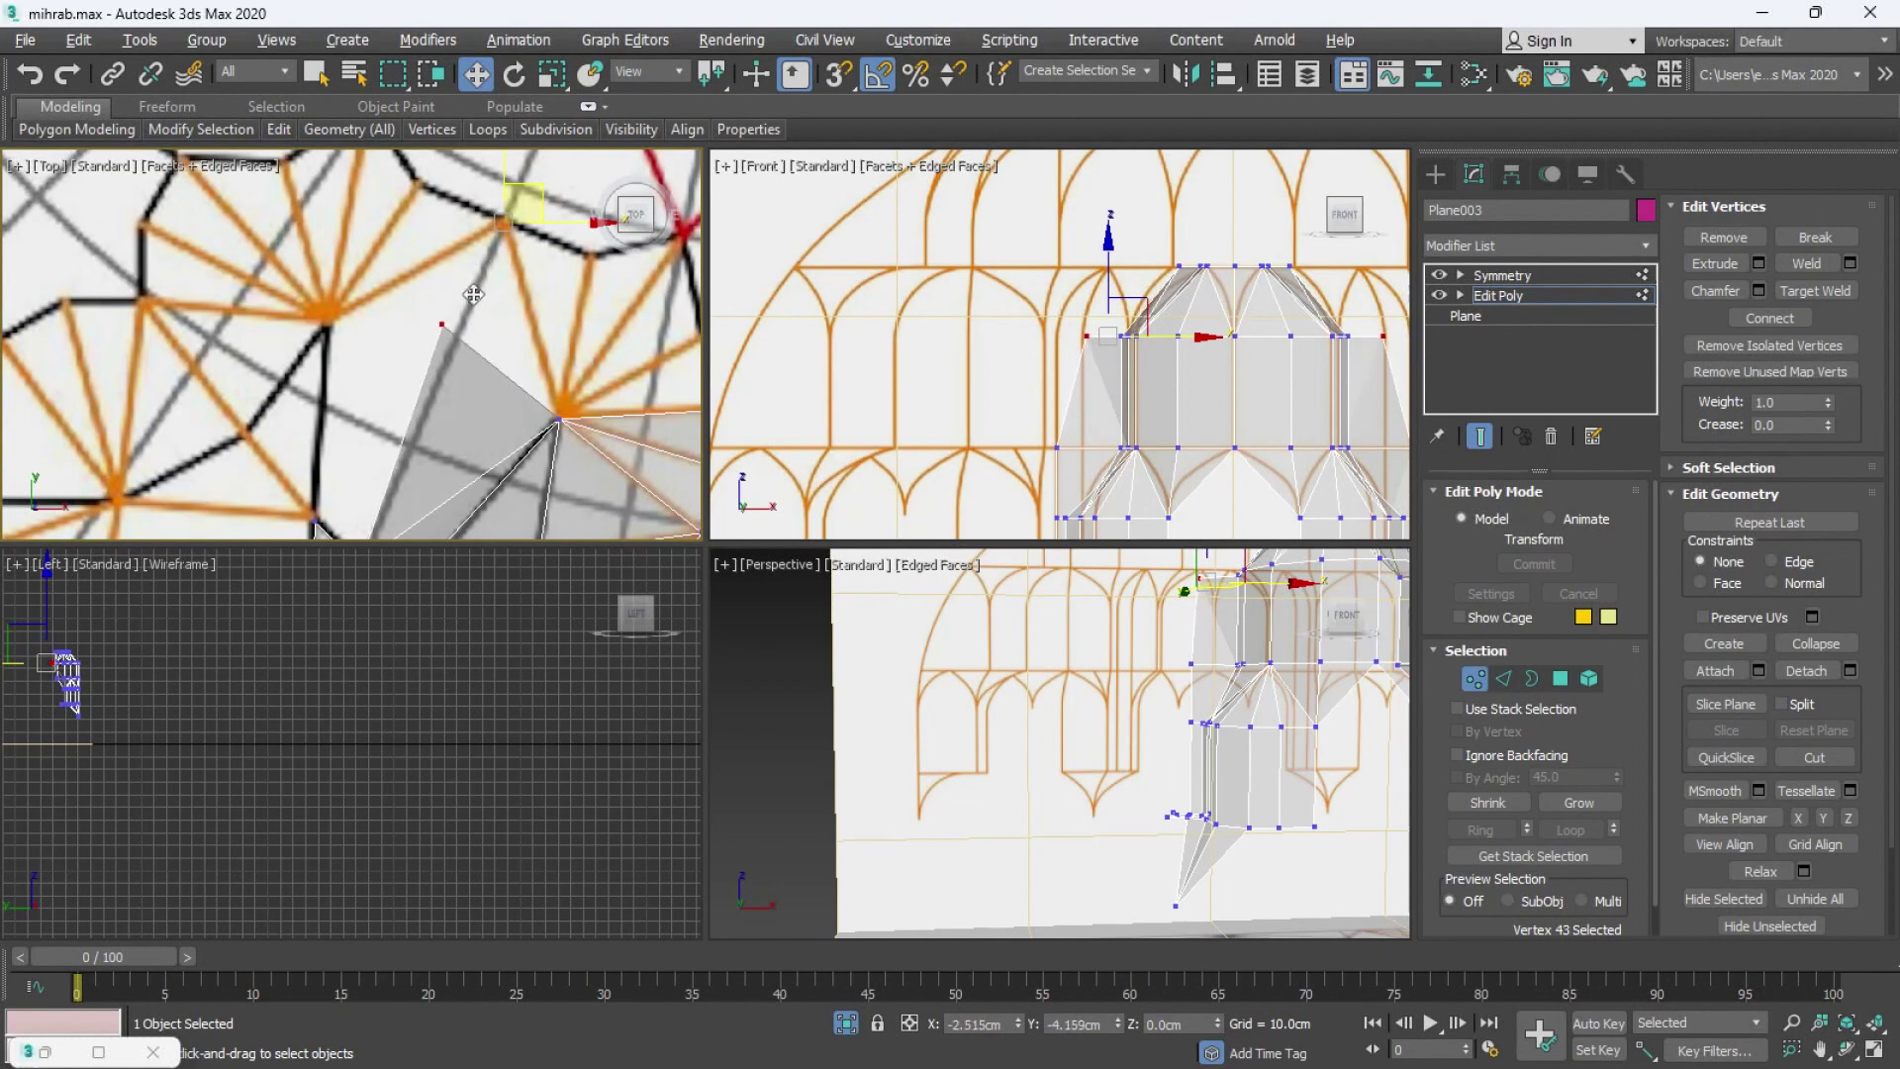
pyautogui.middleClick(519, 340)
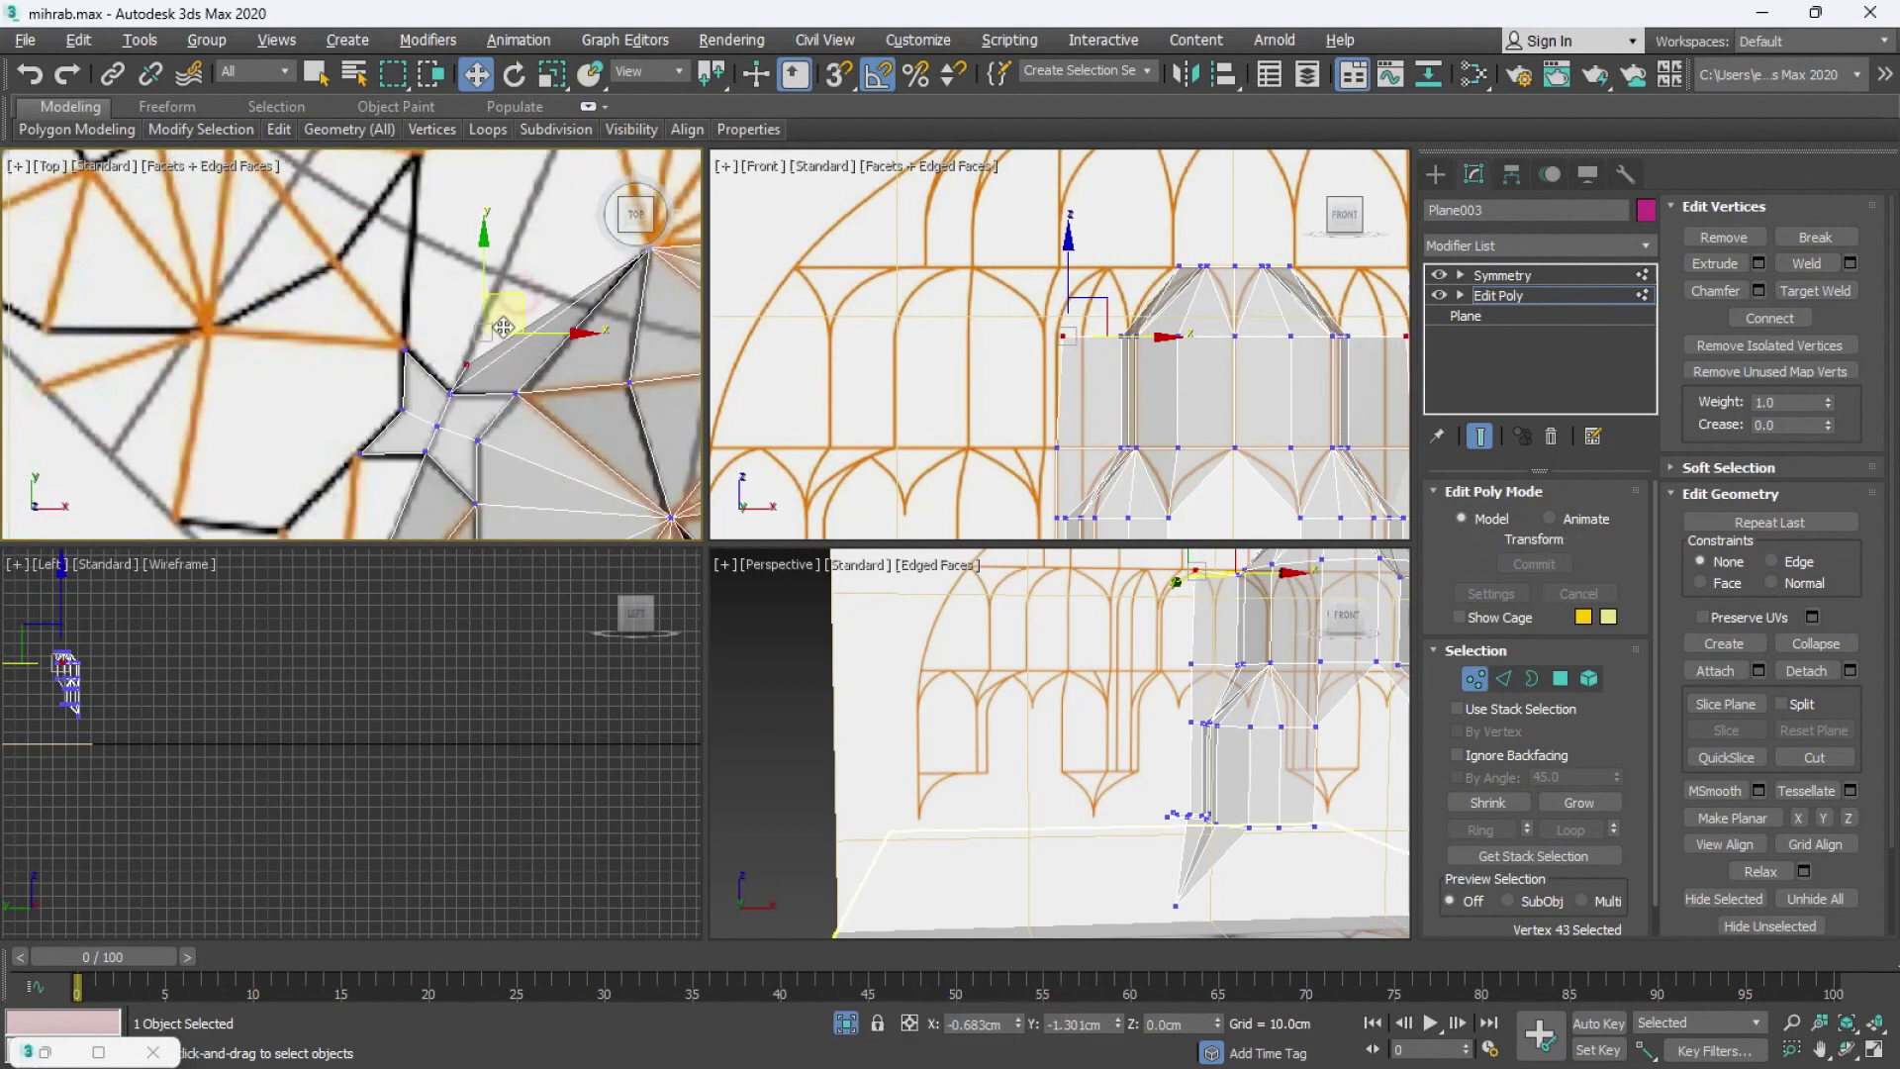
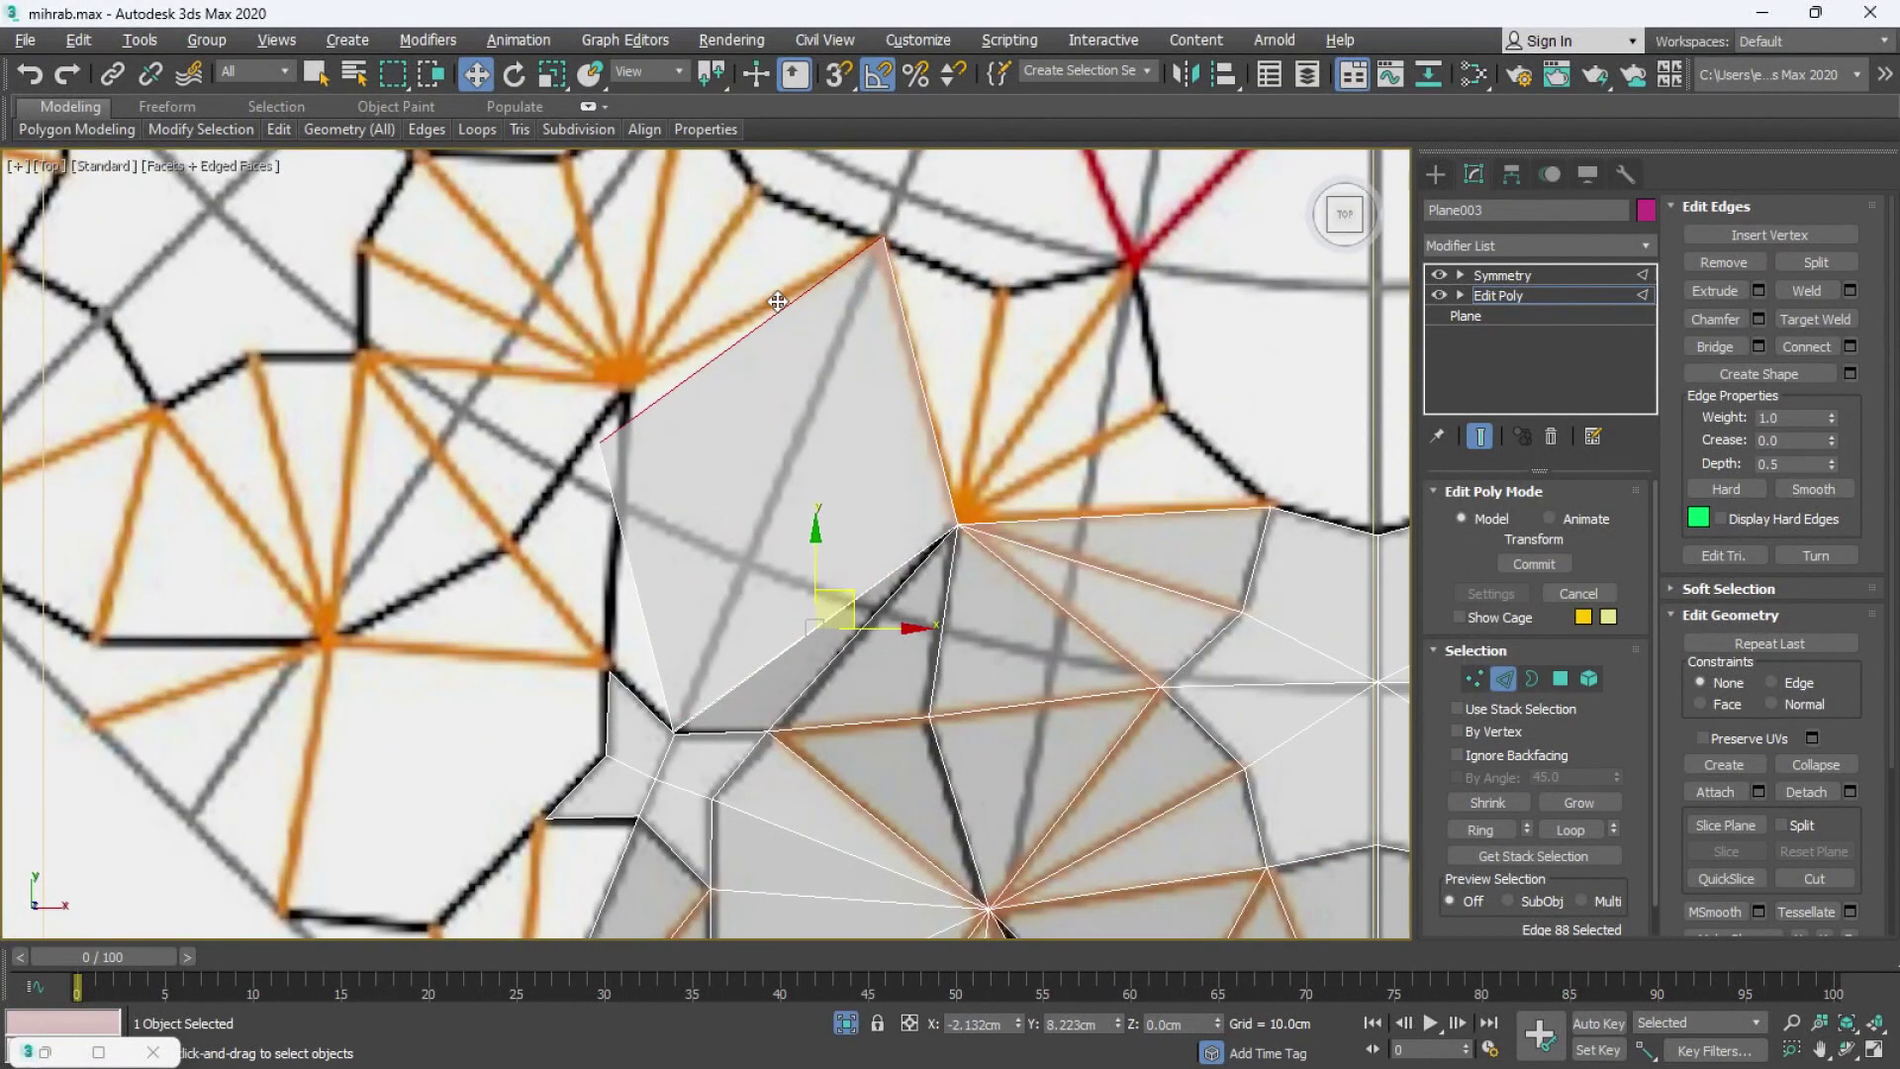
pyautogui.press('1')
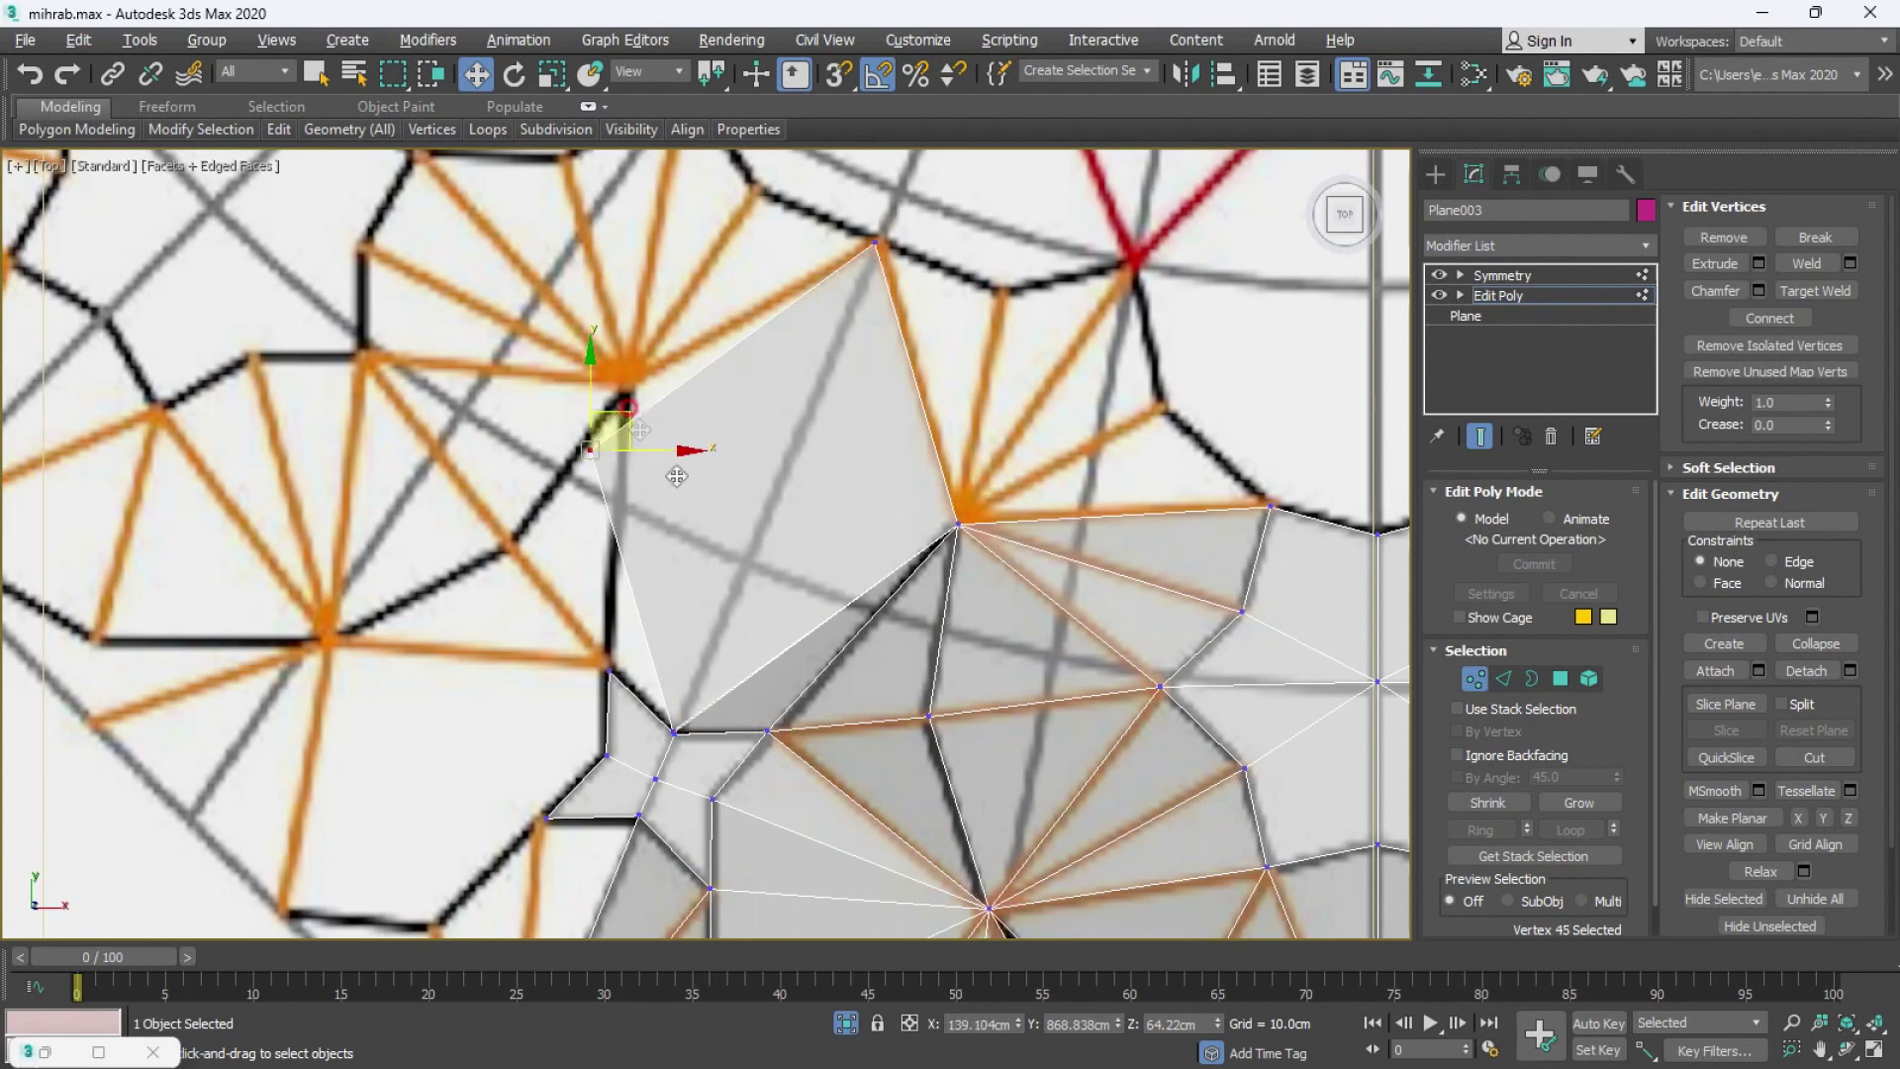
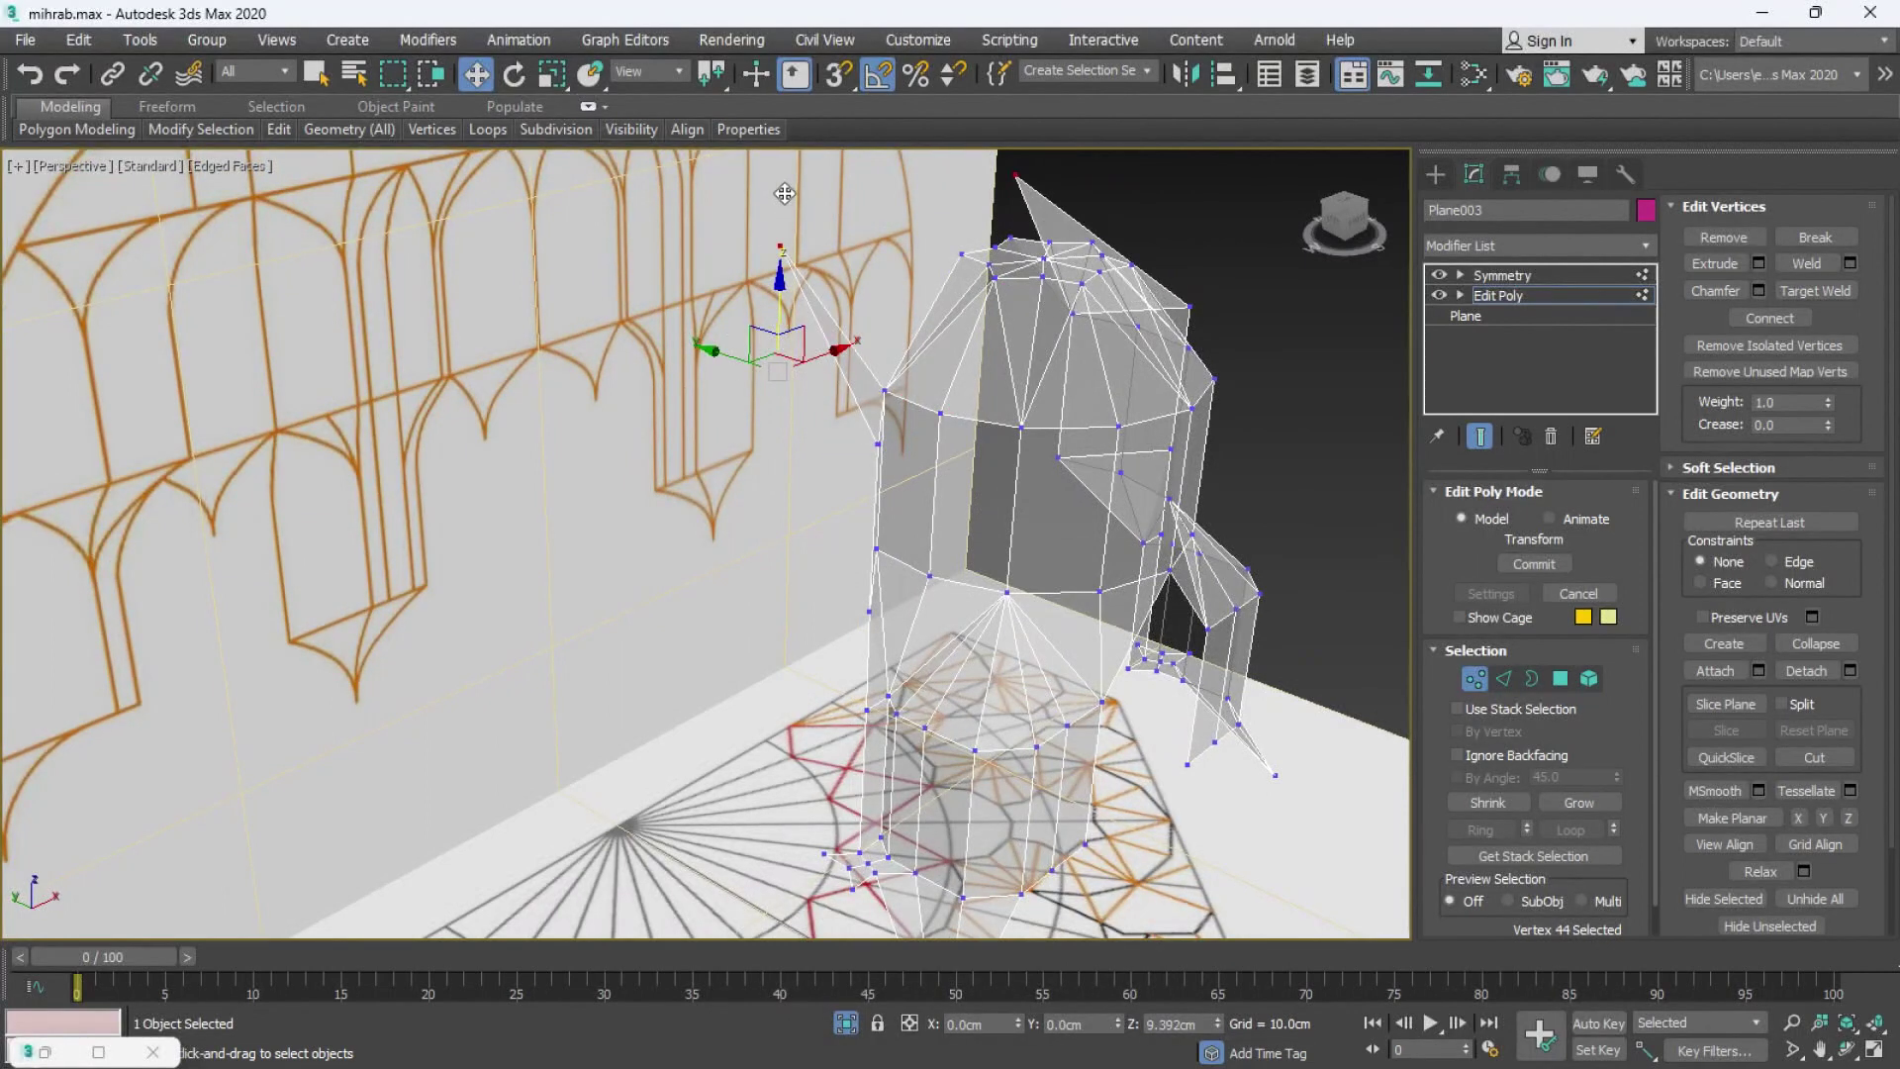
# - Lower a spike-tip vertex onto the arch's horizontal band in the front elevation
pyautogui.press('alt+w')
pyautogui.middleClick(971, 355)
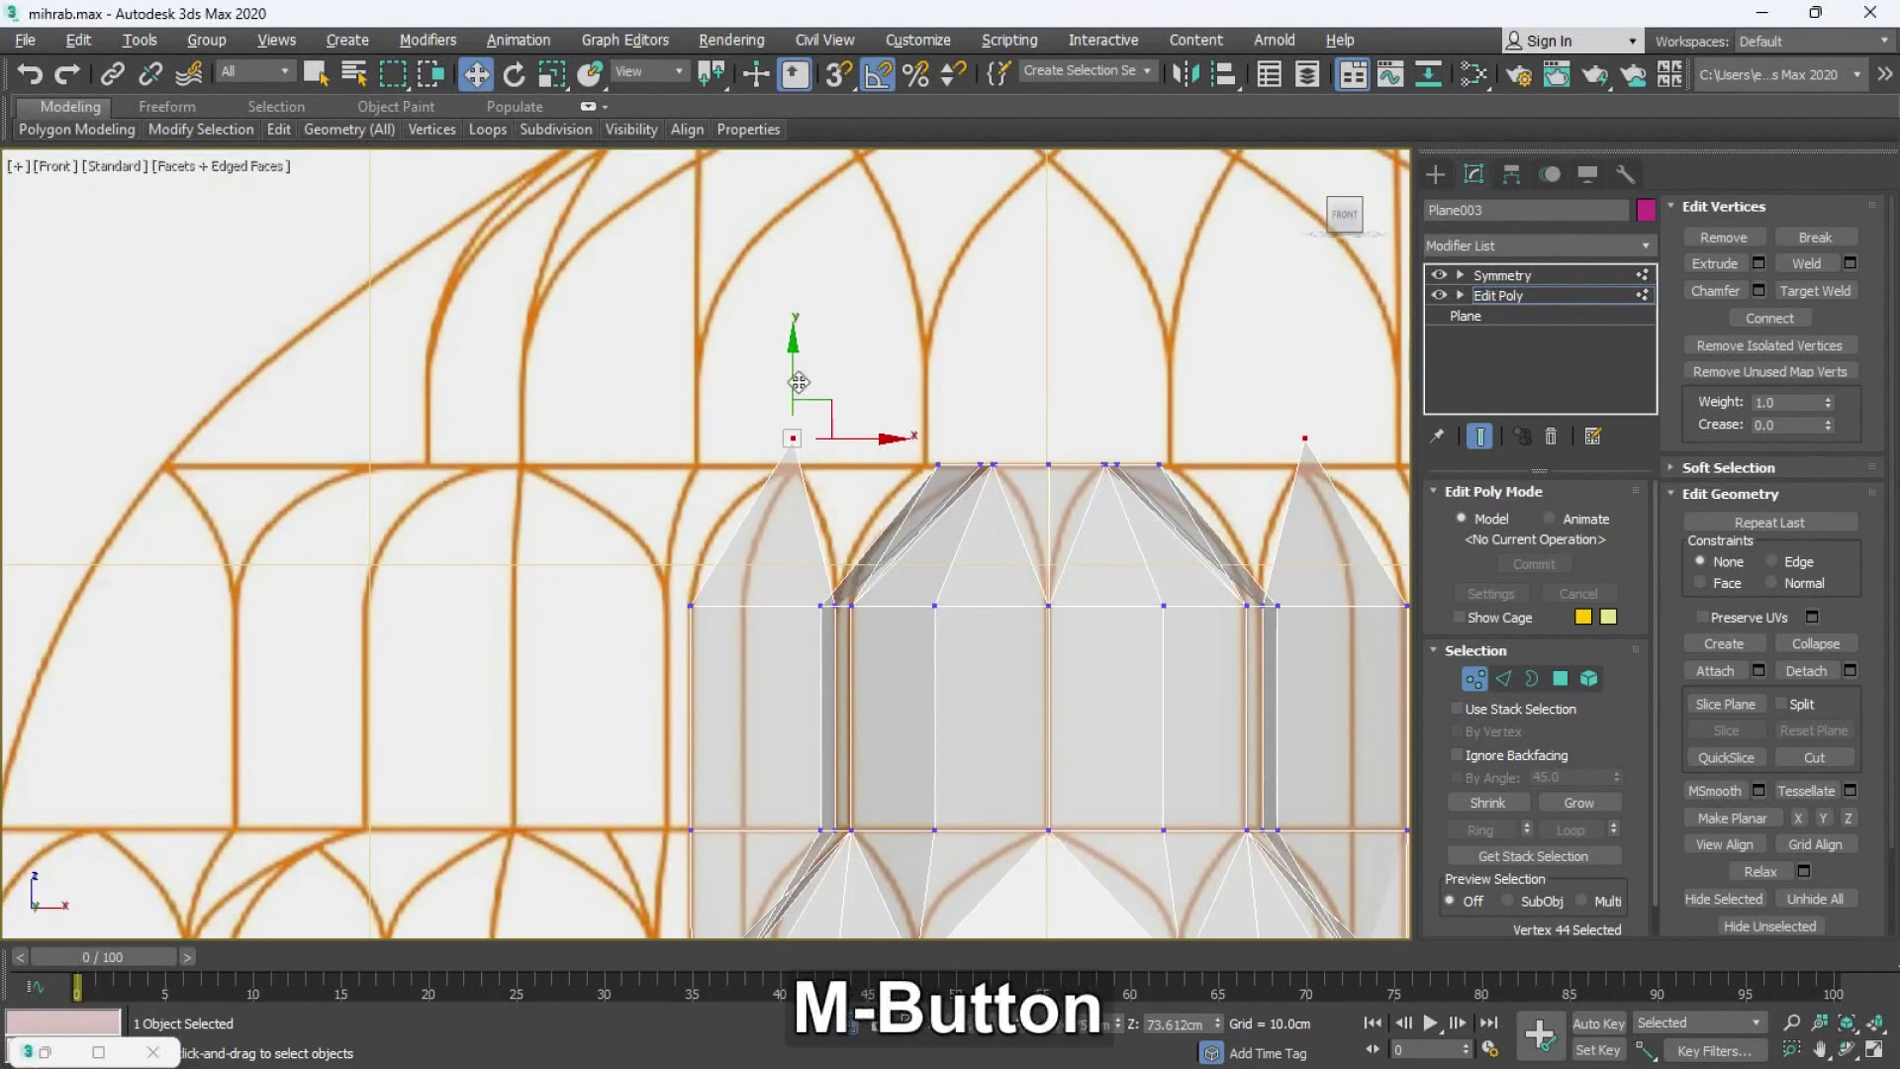
pyautogui.middleClick(893, 329)
# - Scale the six vertices at one star corner together, then review the mesh in perspective
pyautogui.press('alt+w')
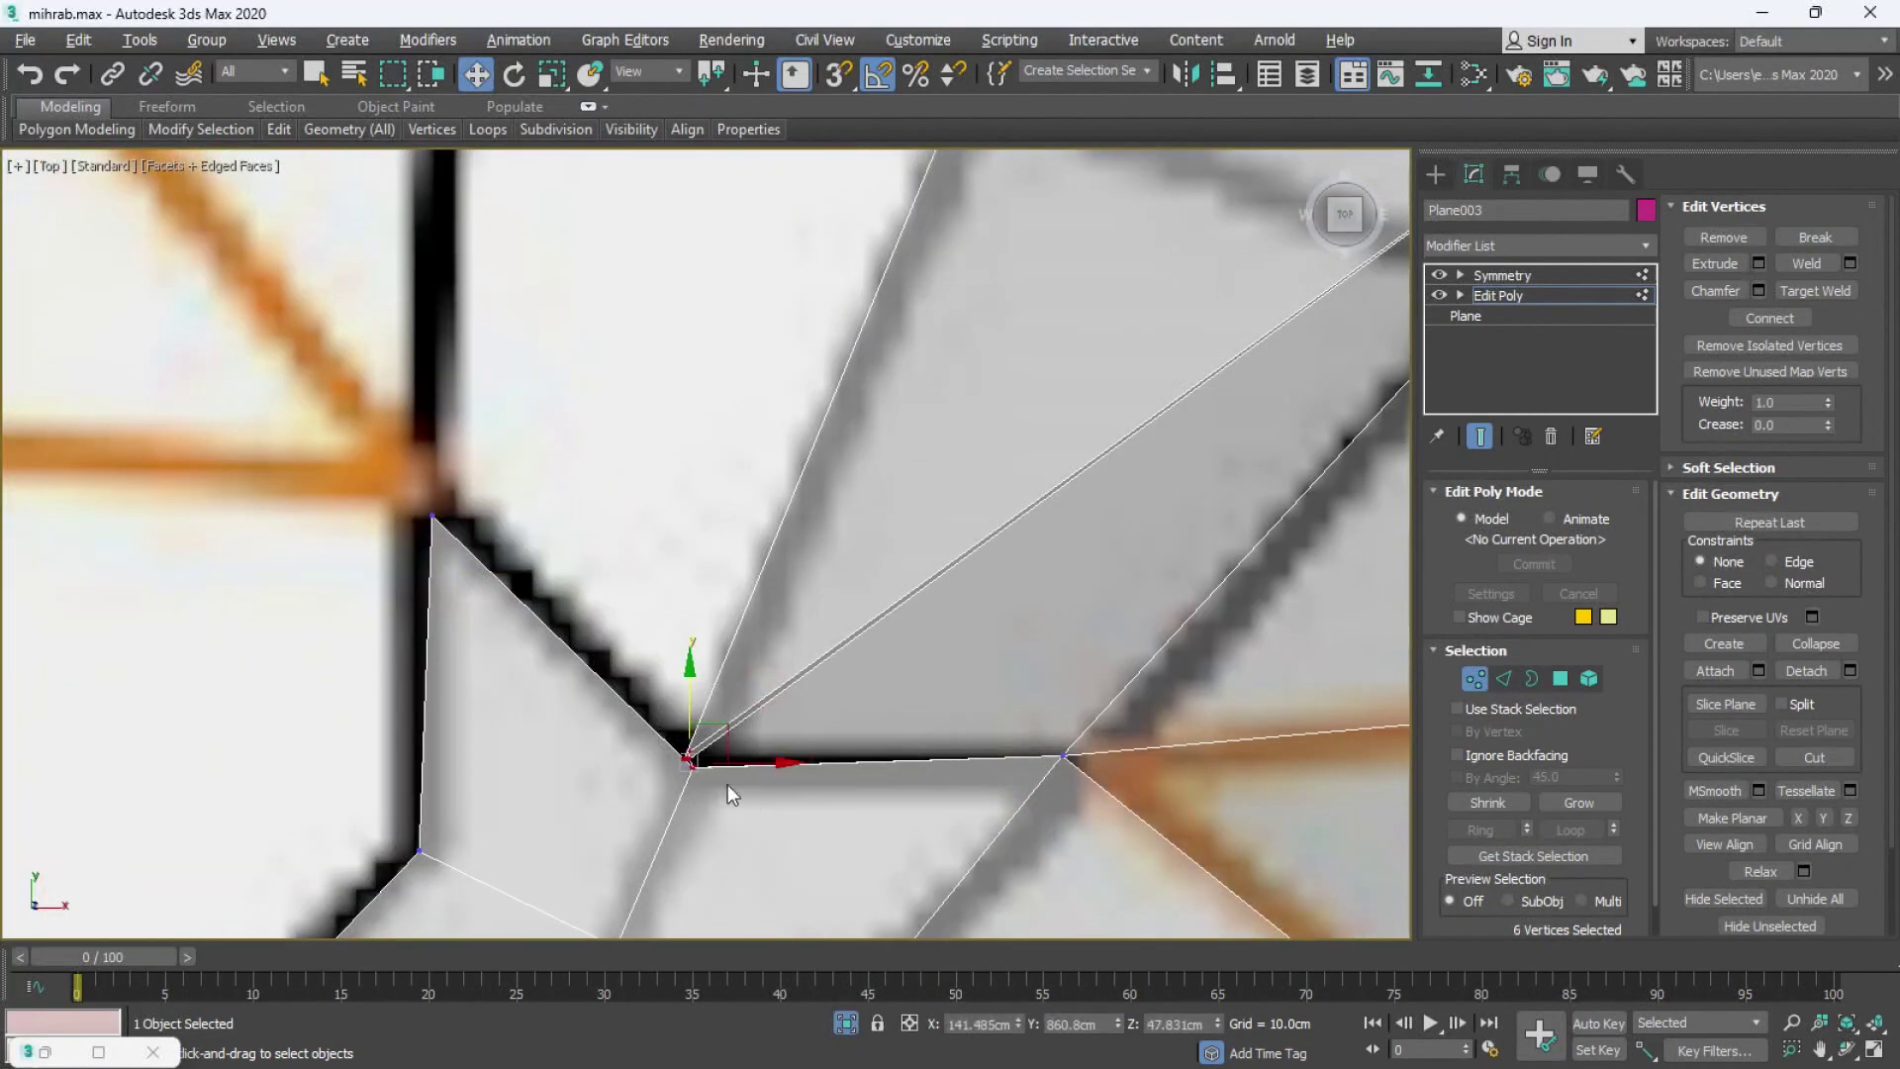
pyautogui.press('r')
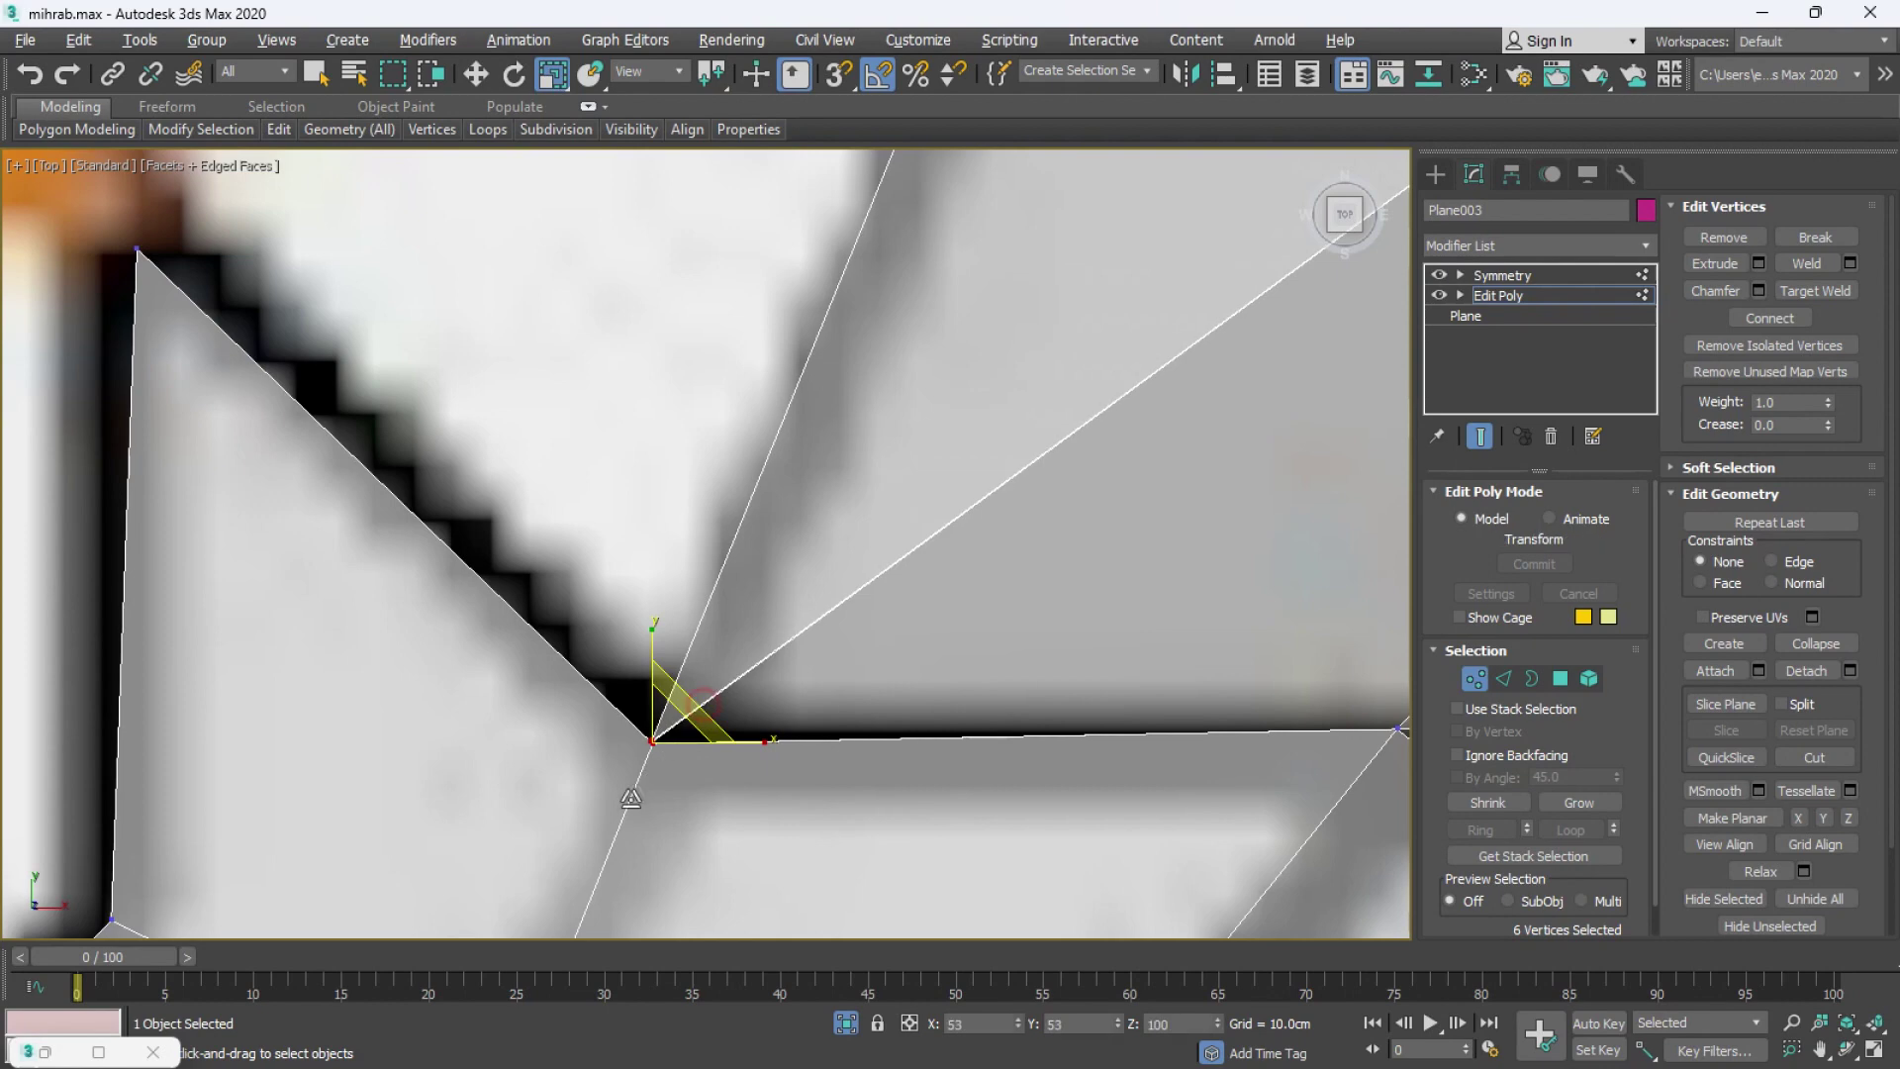
pyautogui.press('alt+w')
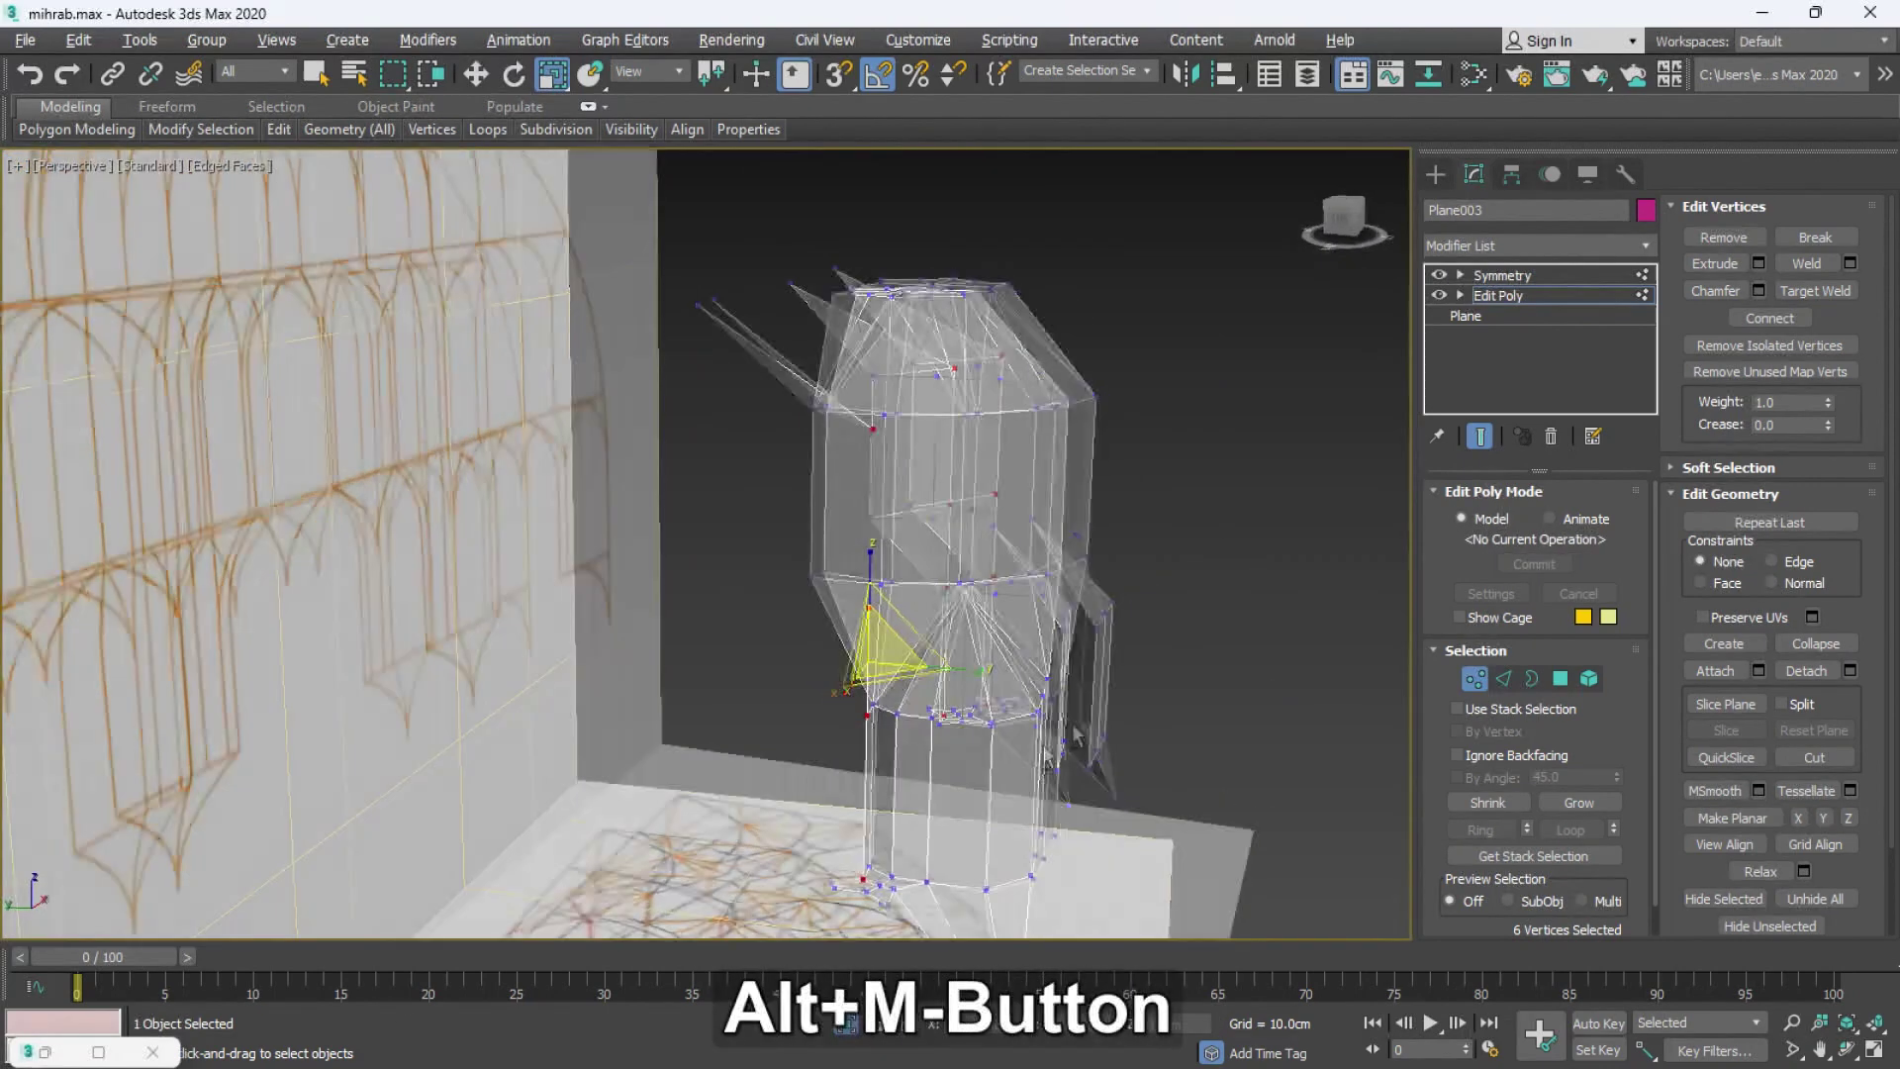
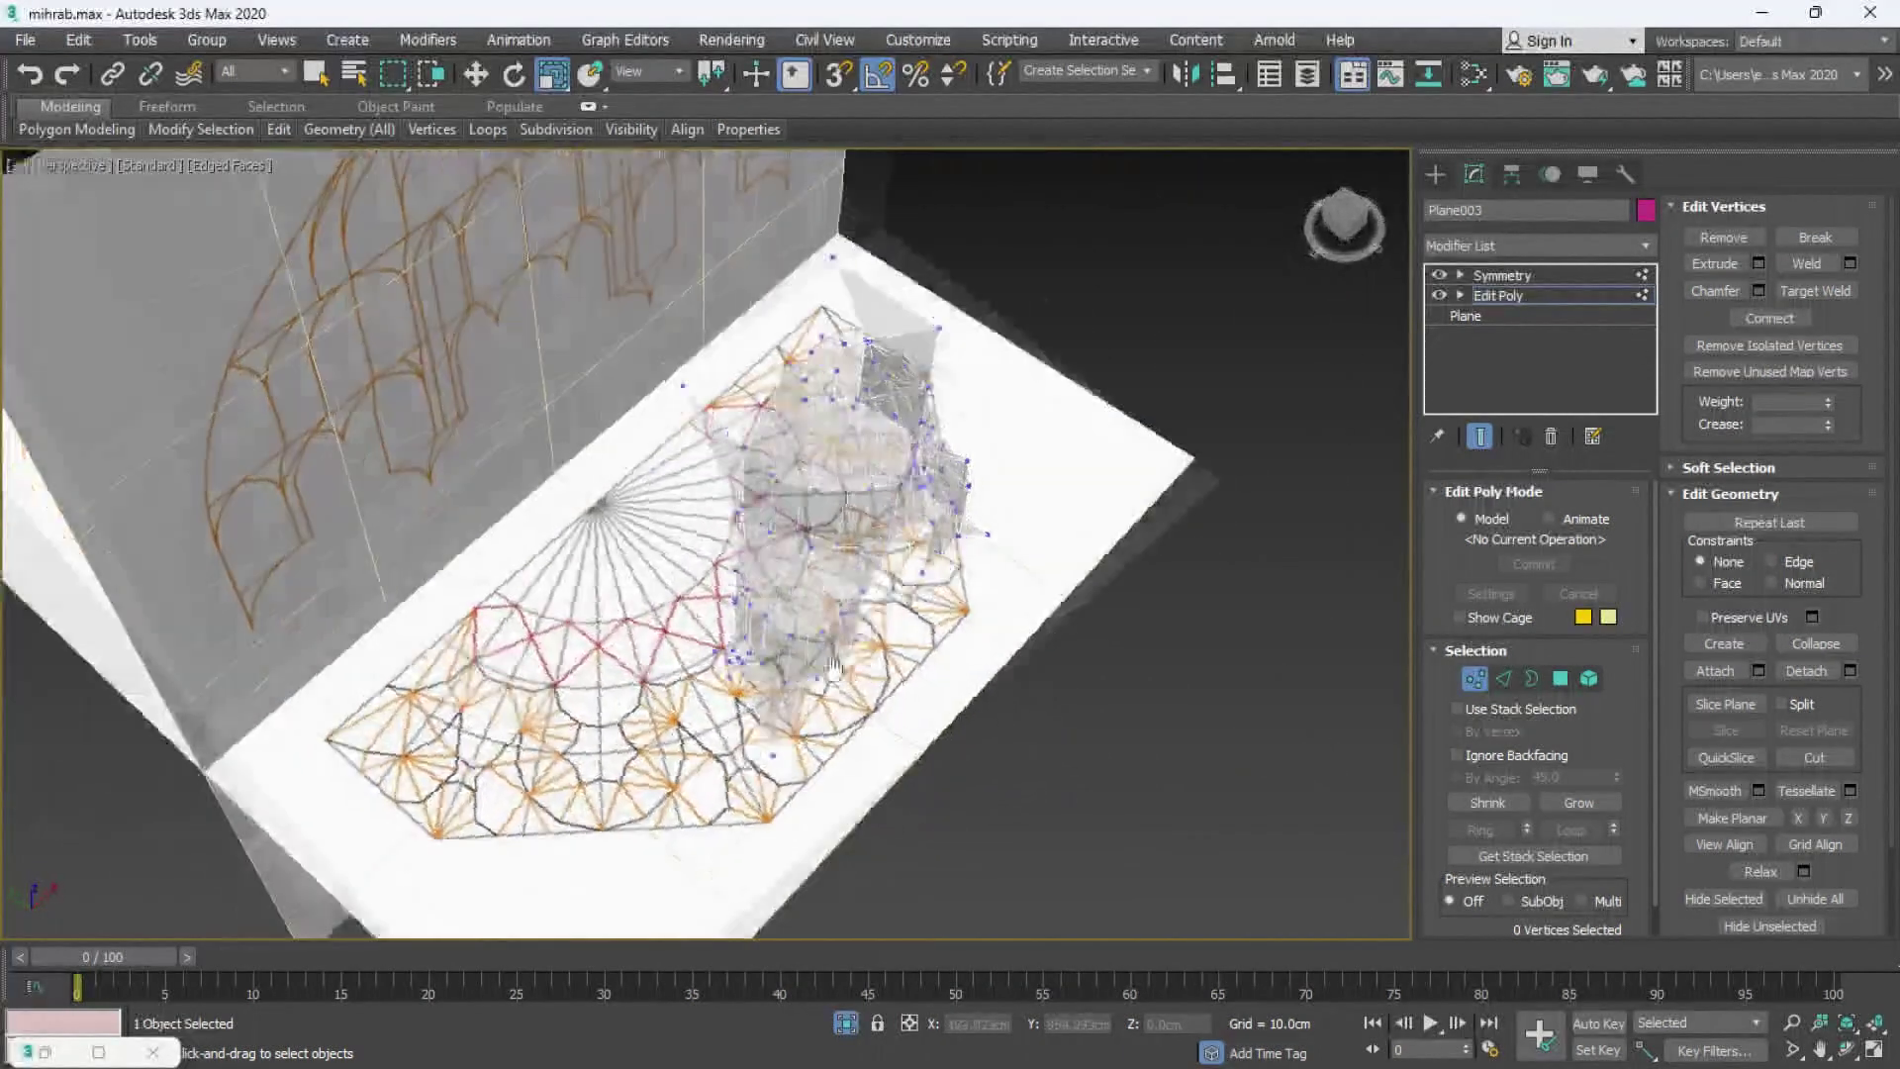
# - Extrude new triangular faces from the mesh's border edges along the star pattern in plan
pyautogui.press('alt+w')
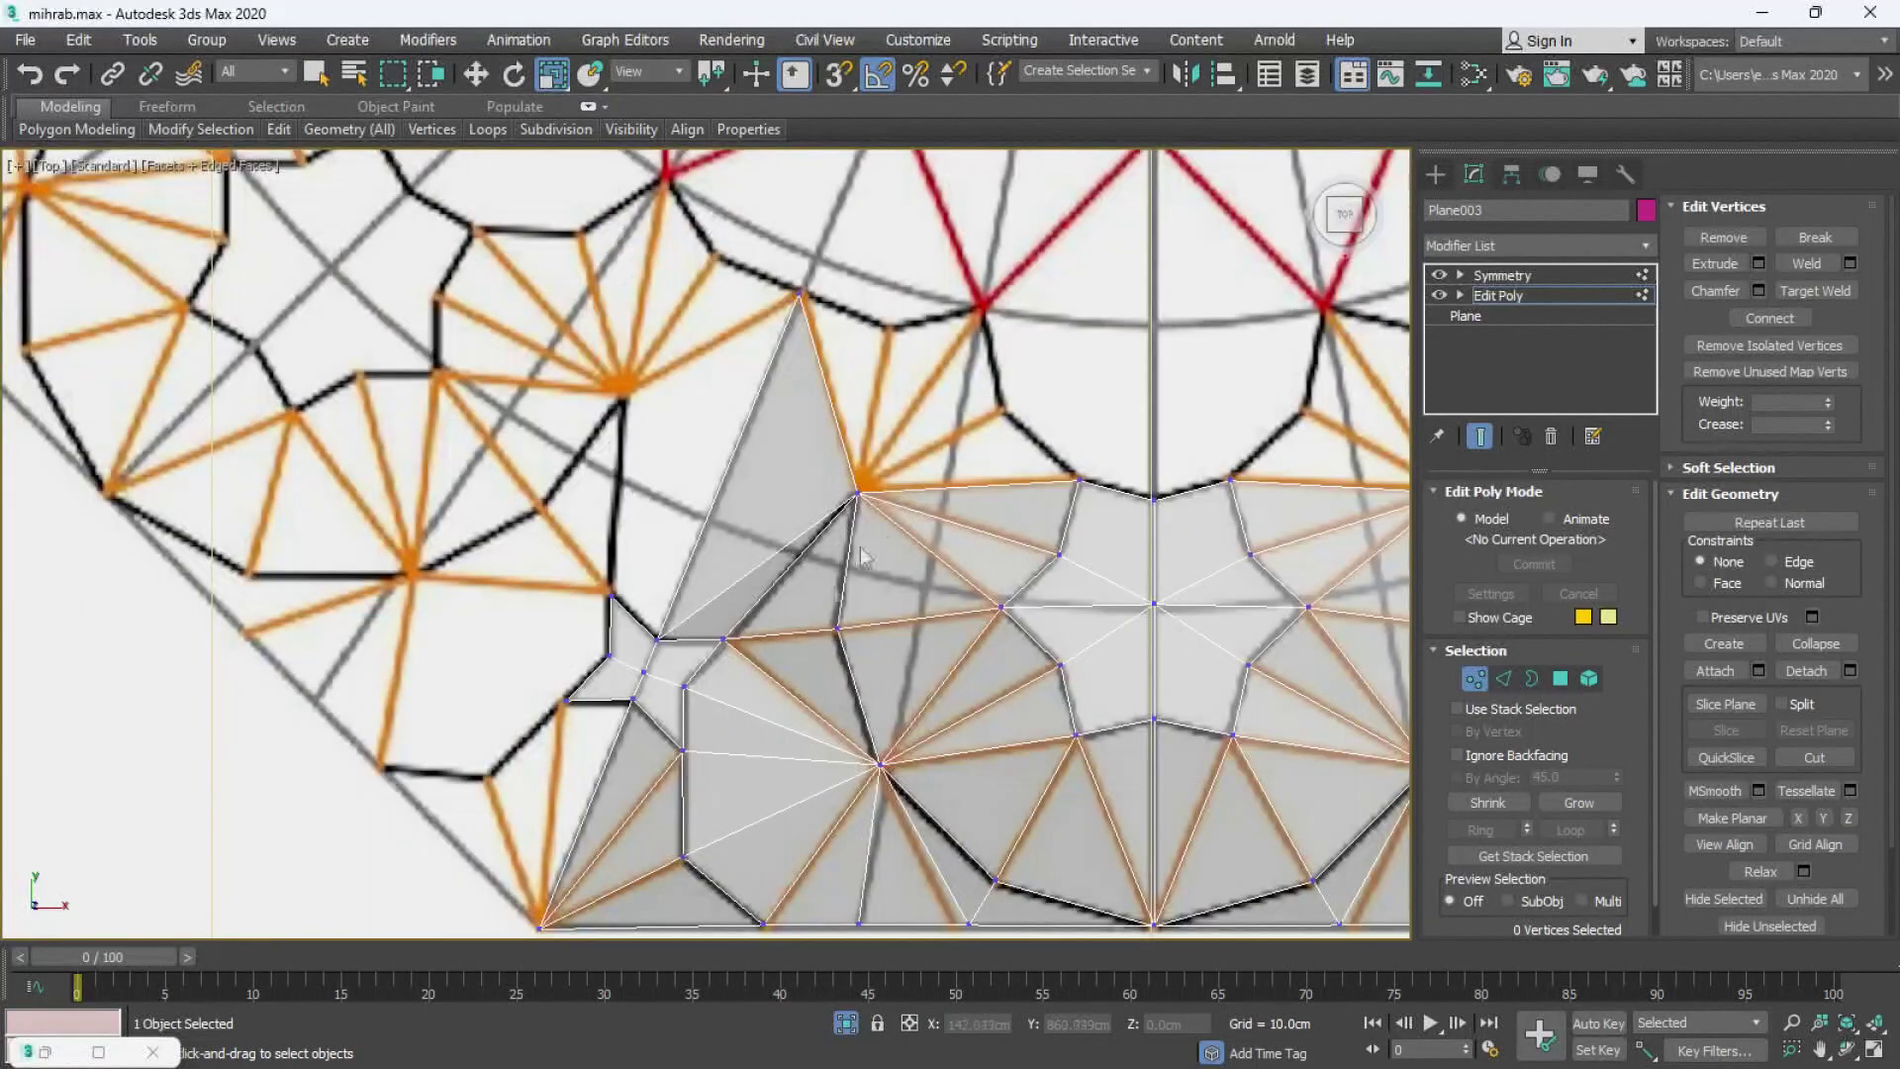
pyautogui.middleClick(871, 536)
pyautogui.press('2')
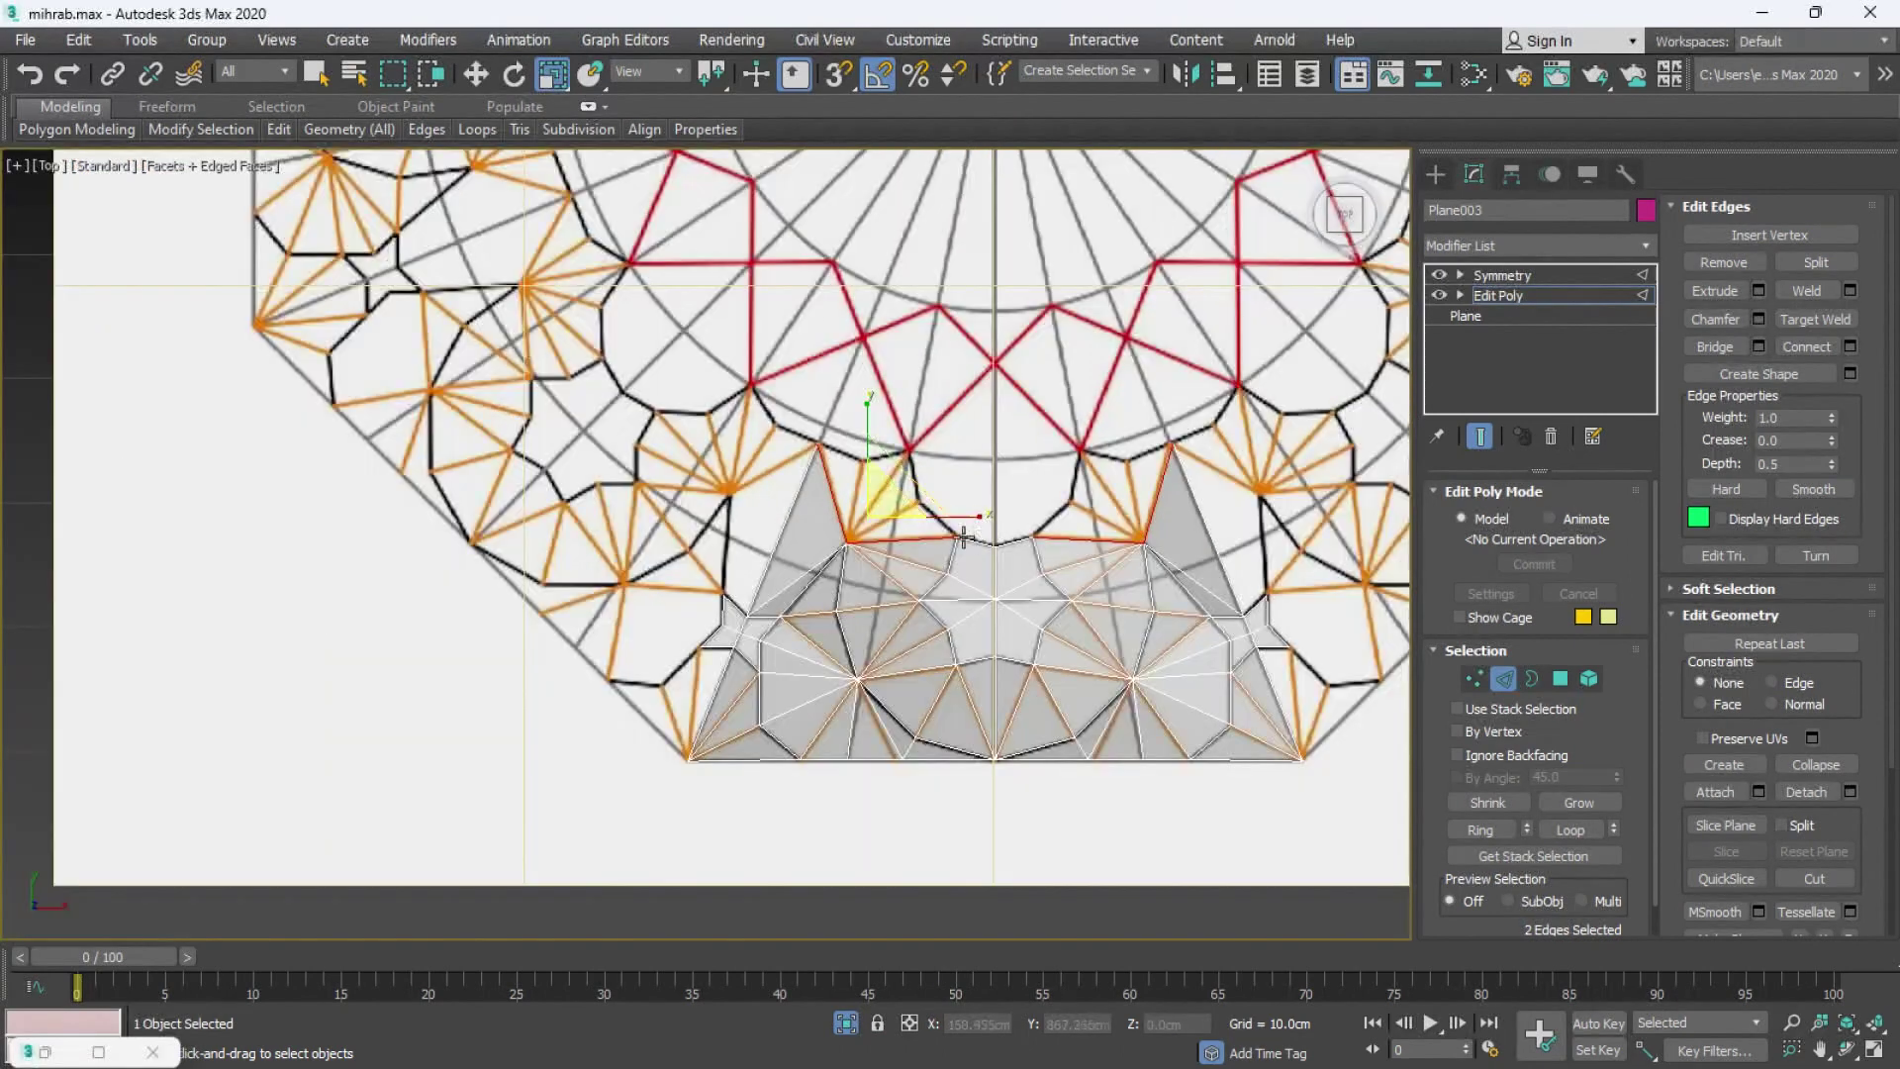
pyautogui.press('alt+w')
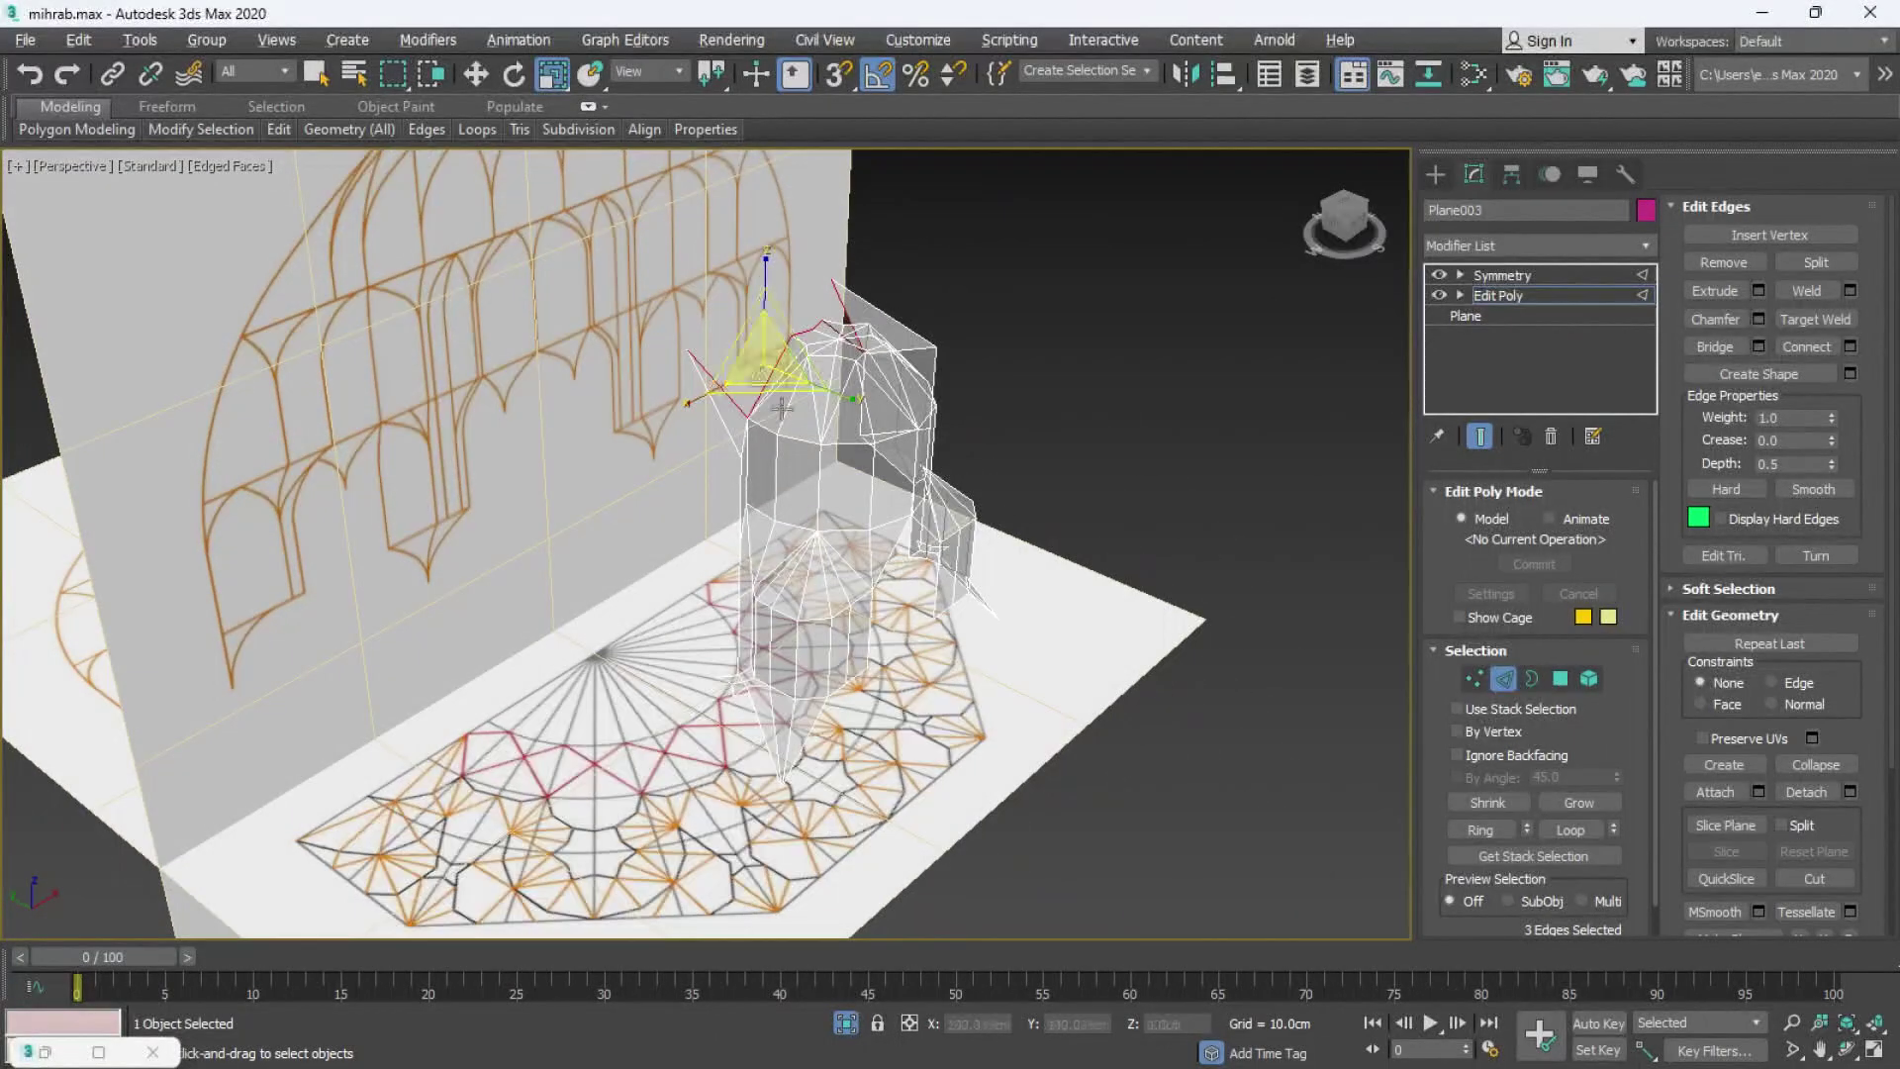
pyautogui.press('alt+w')
pyautogui.press('w')
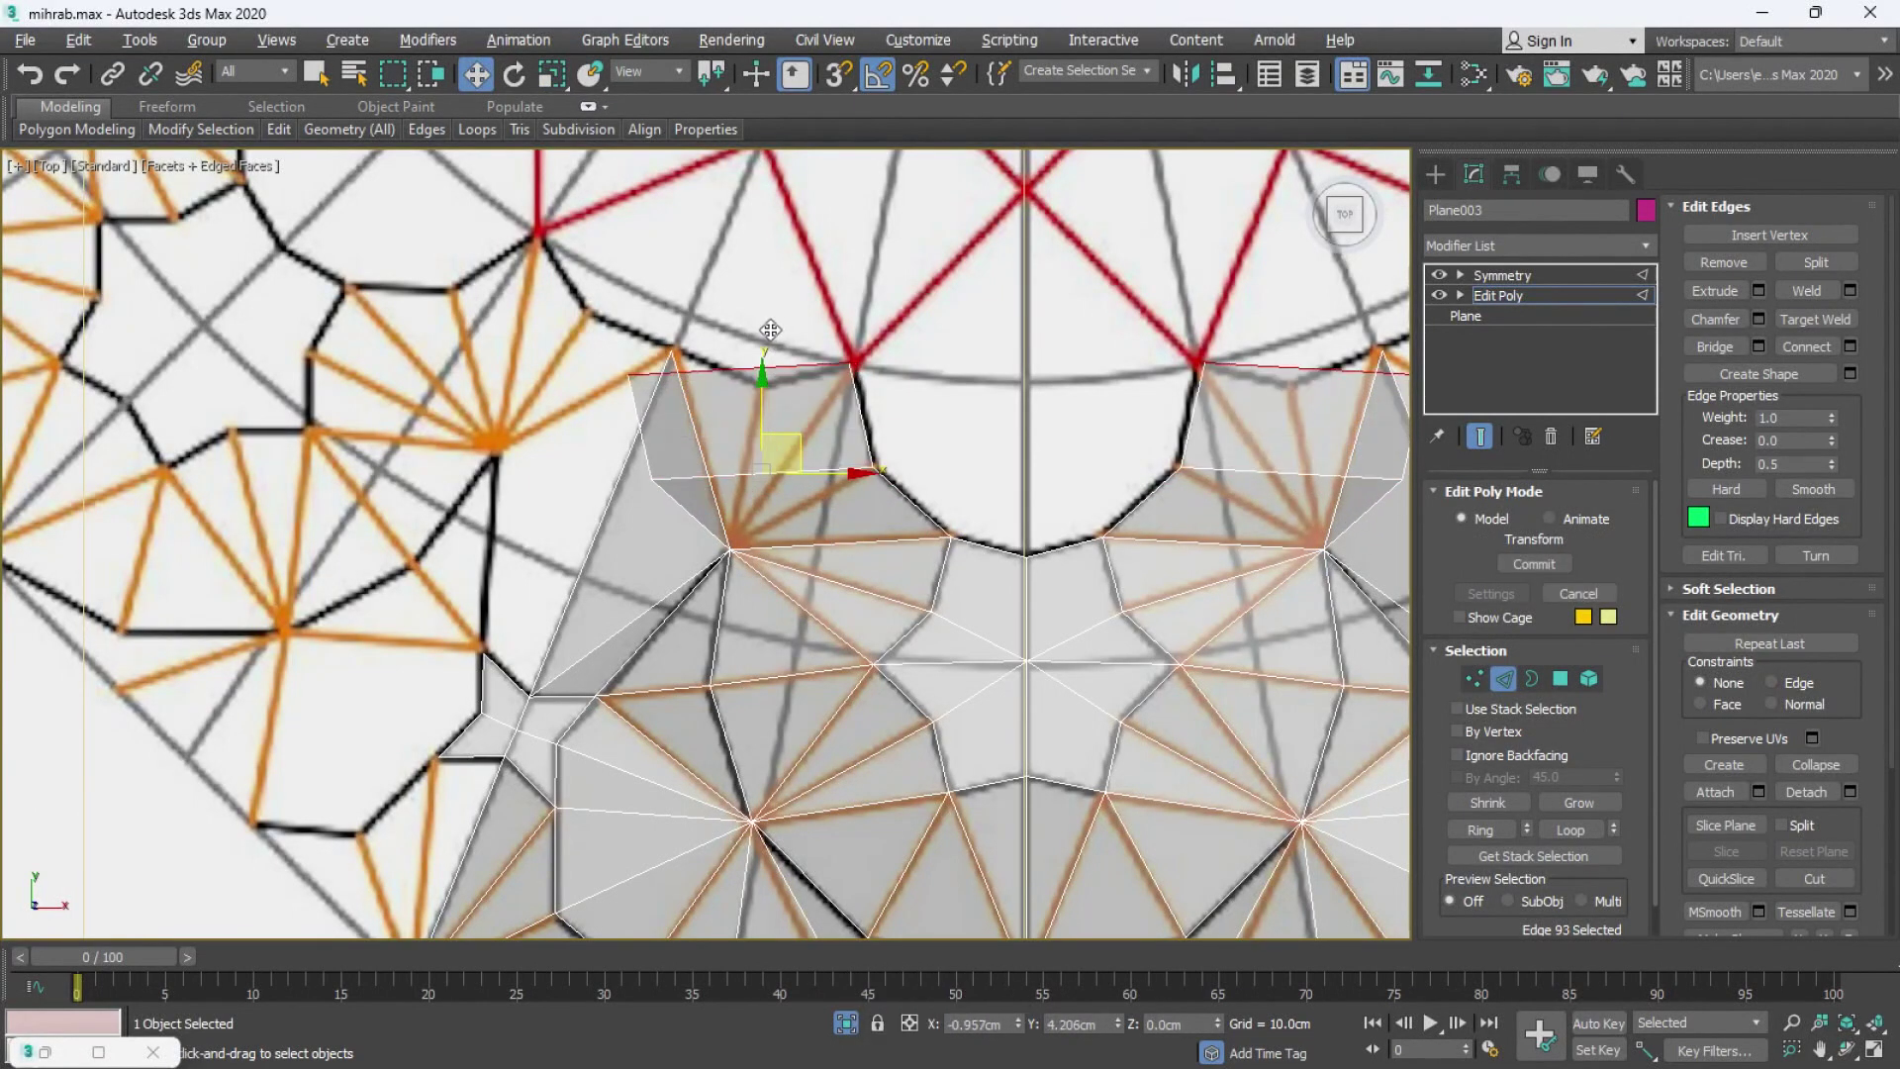
# - Target-weld the new loose vertices onto the star hub and extend another edge outward
pyautogui.press('1')
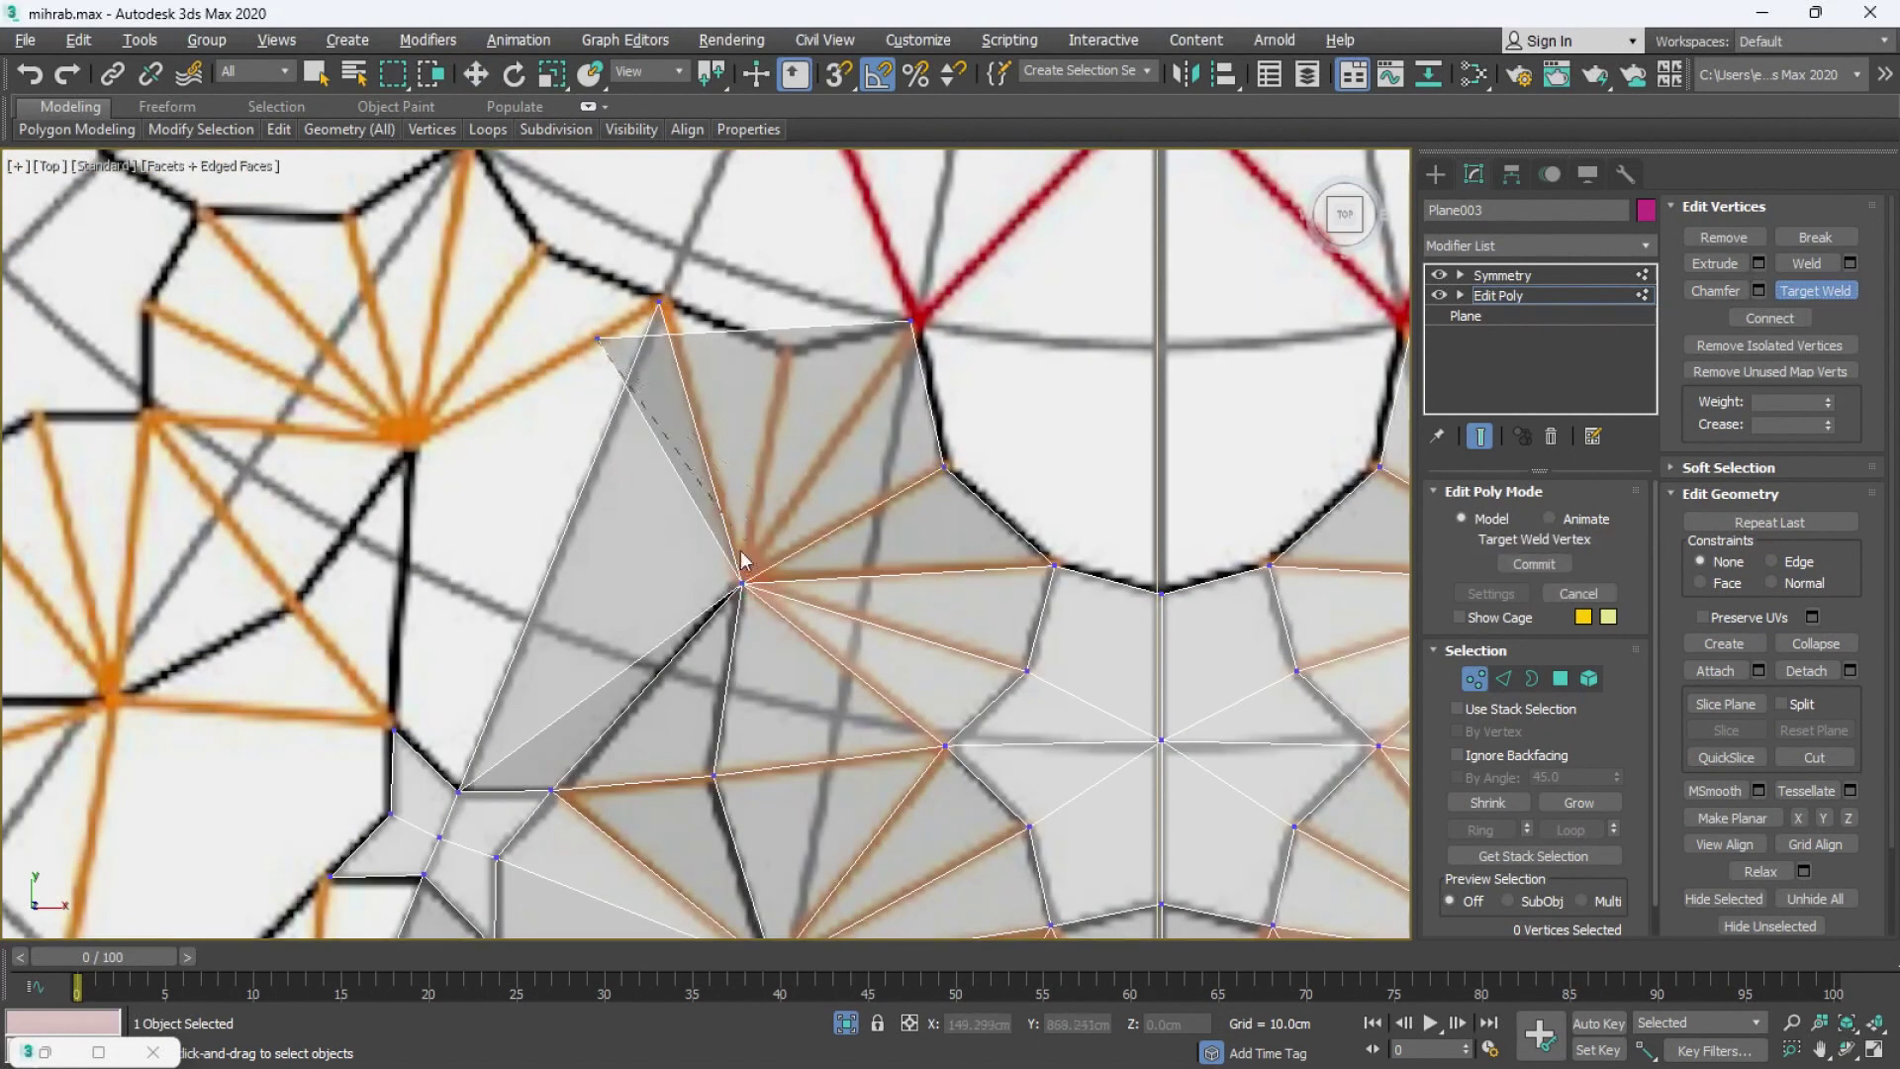
pyautogui.press('2')
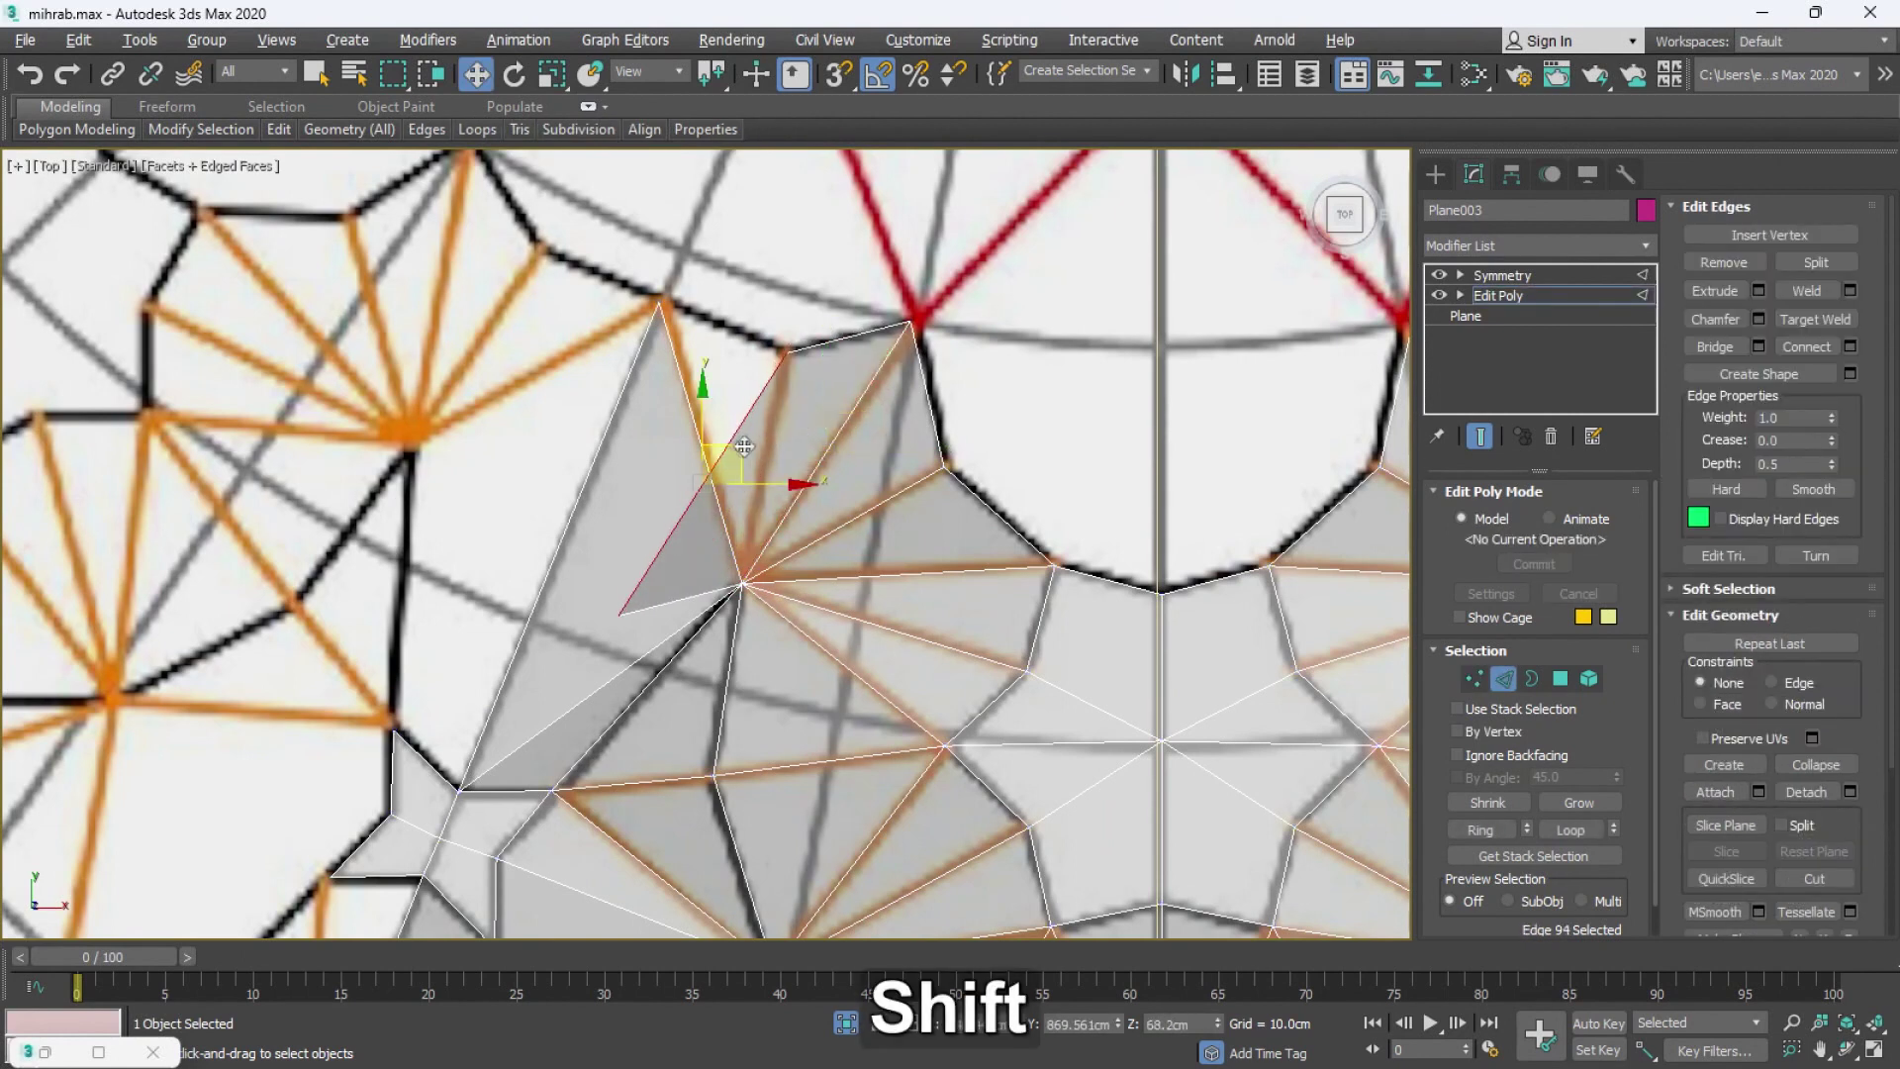
pyautogui.press('1')
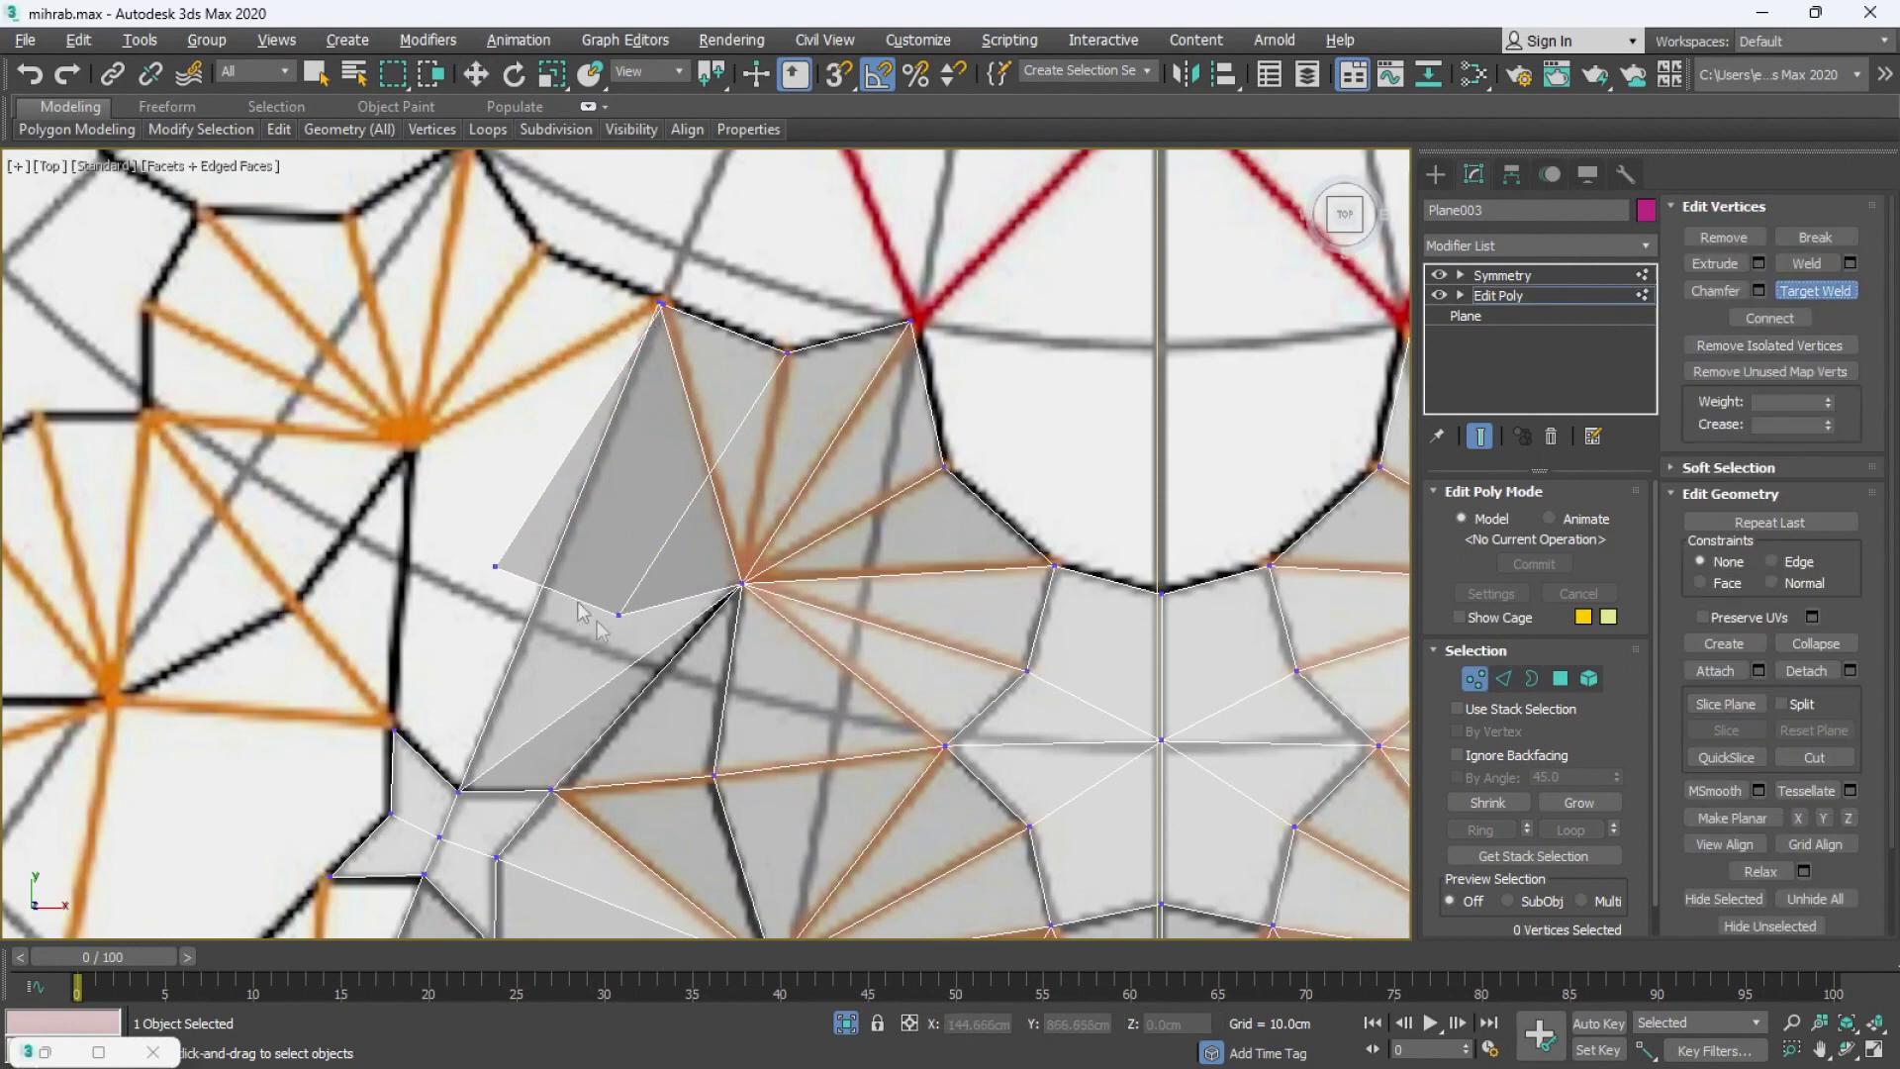
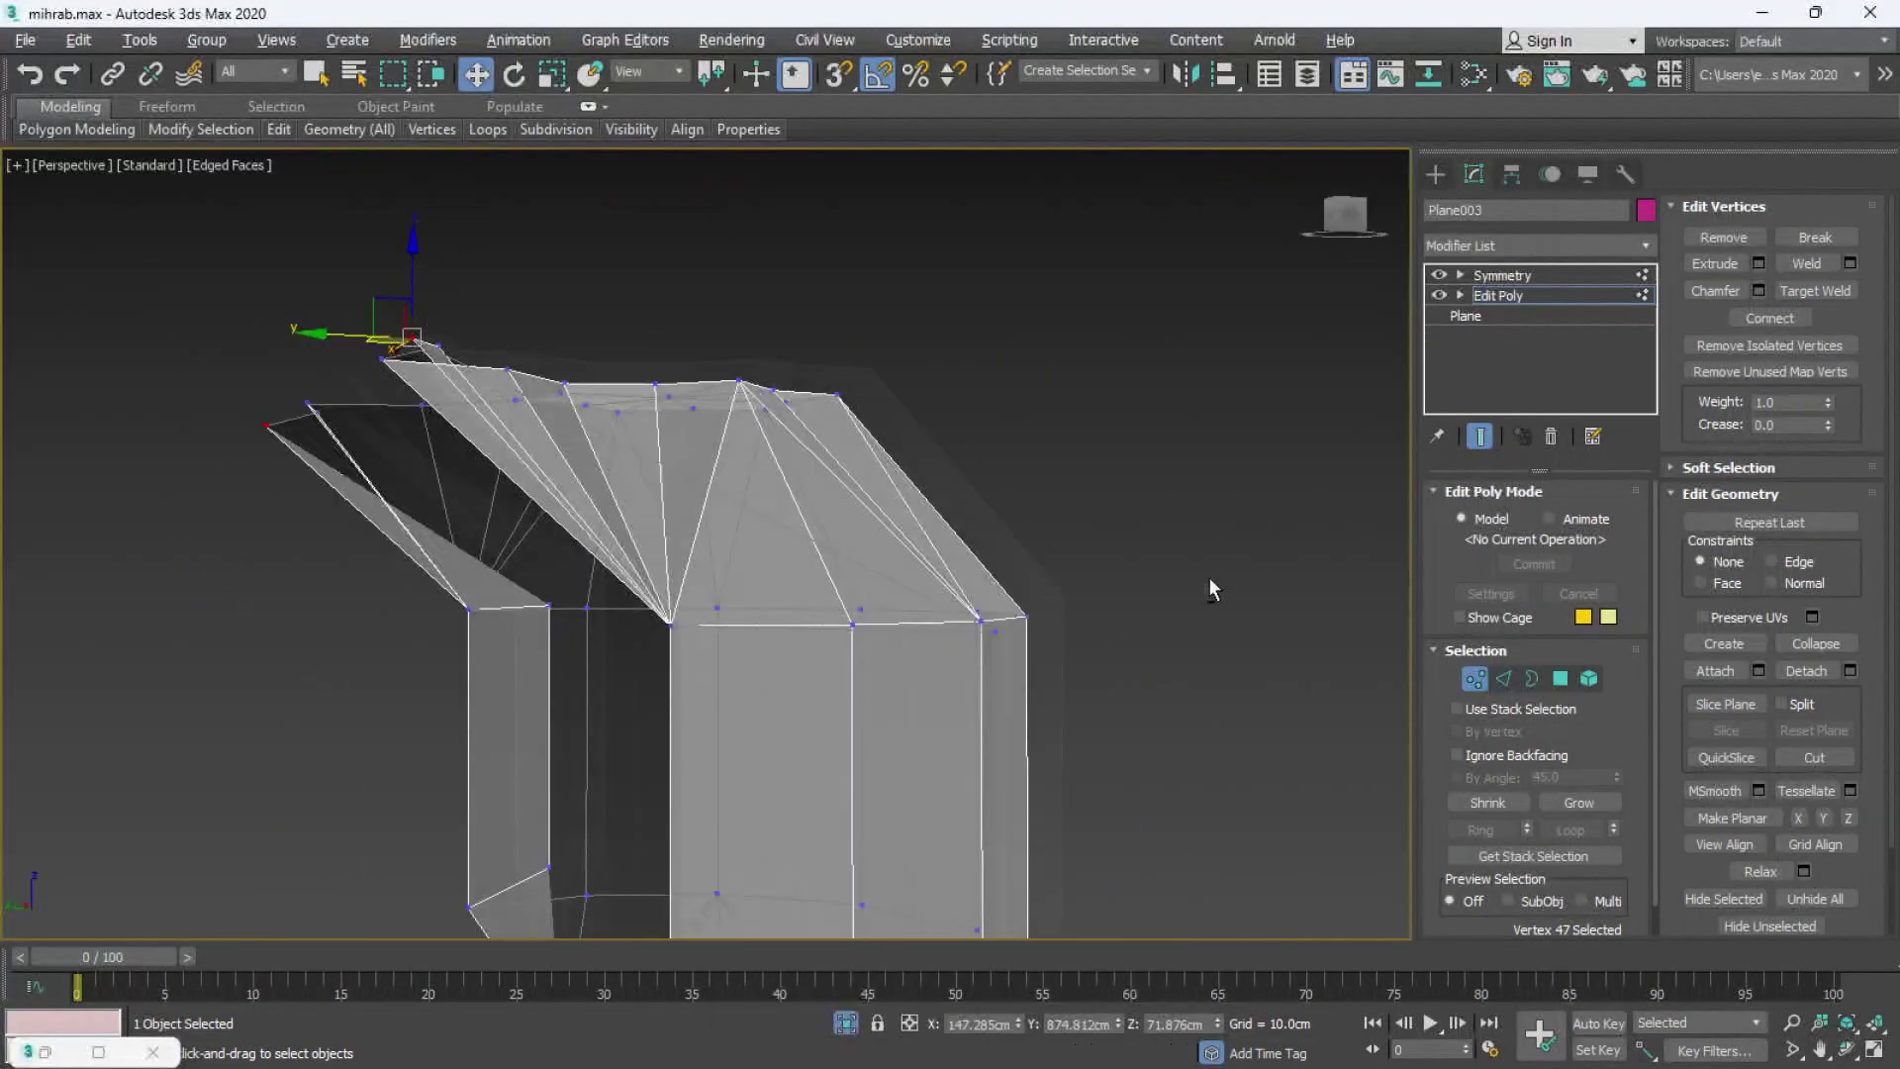
# - Orbit the Perspective view to inspect the welded edge before raising the top row
pyautogui.middleClick(1030, 622)
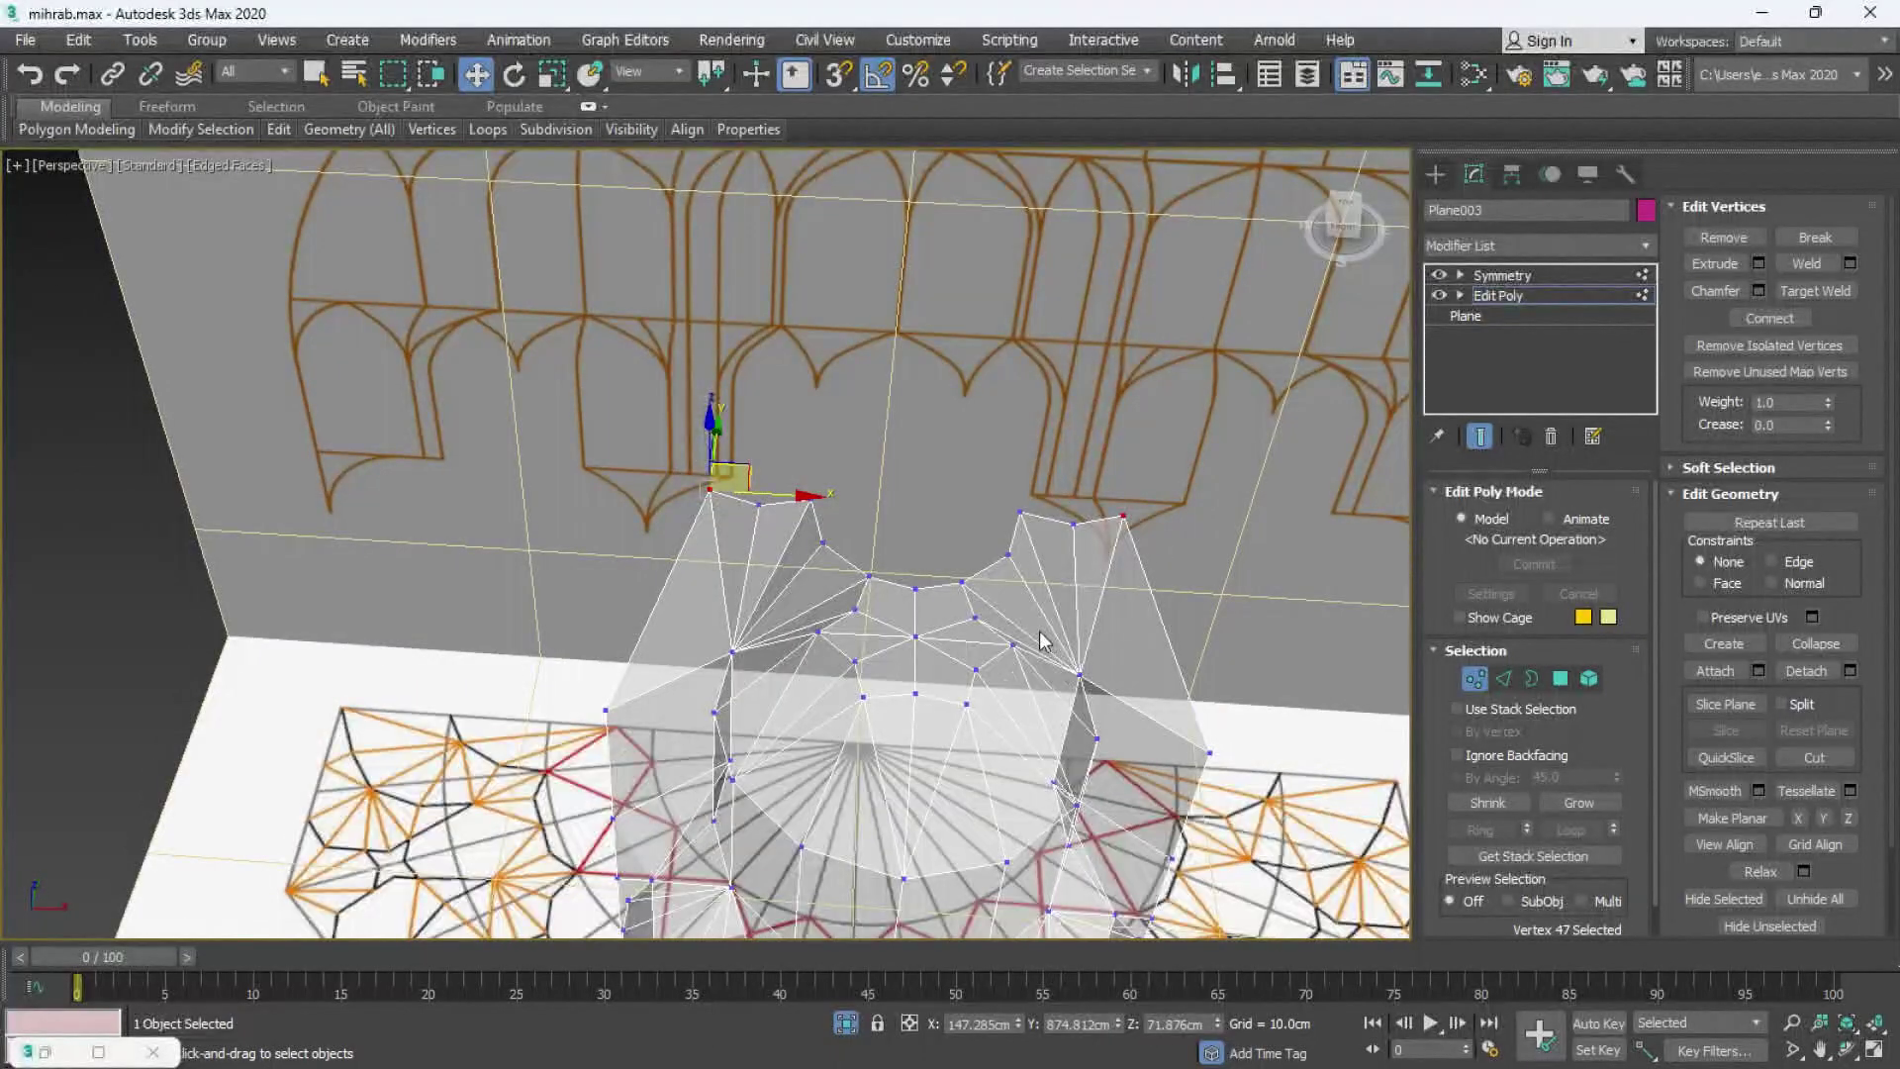
pyautogui.middleClick(1030, 604)
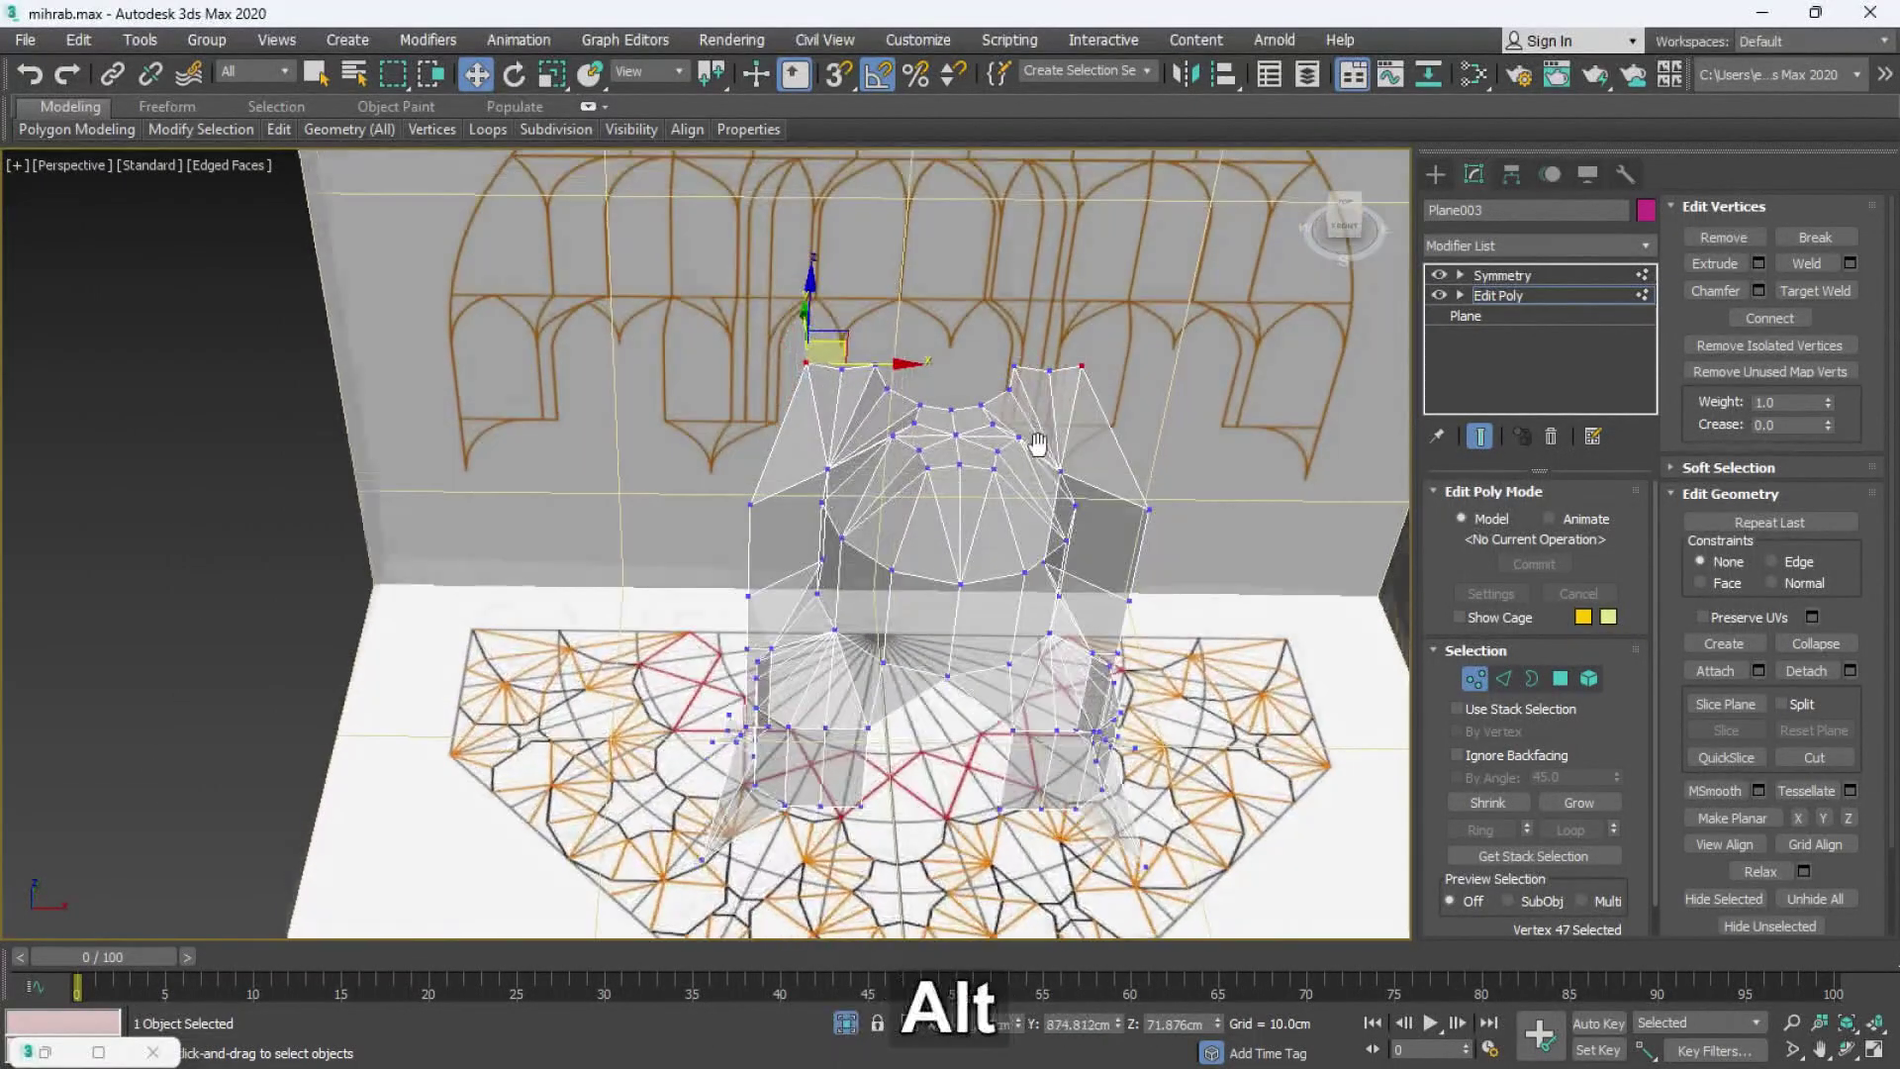
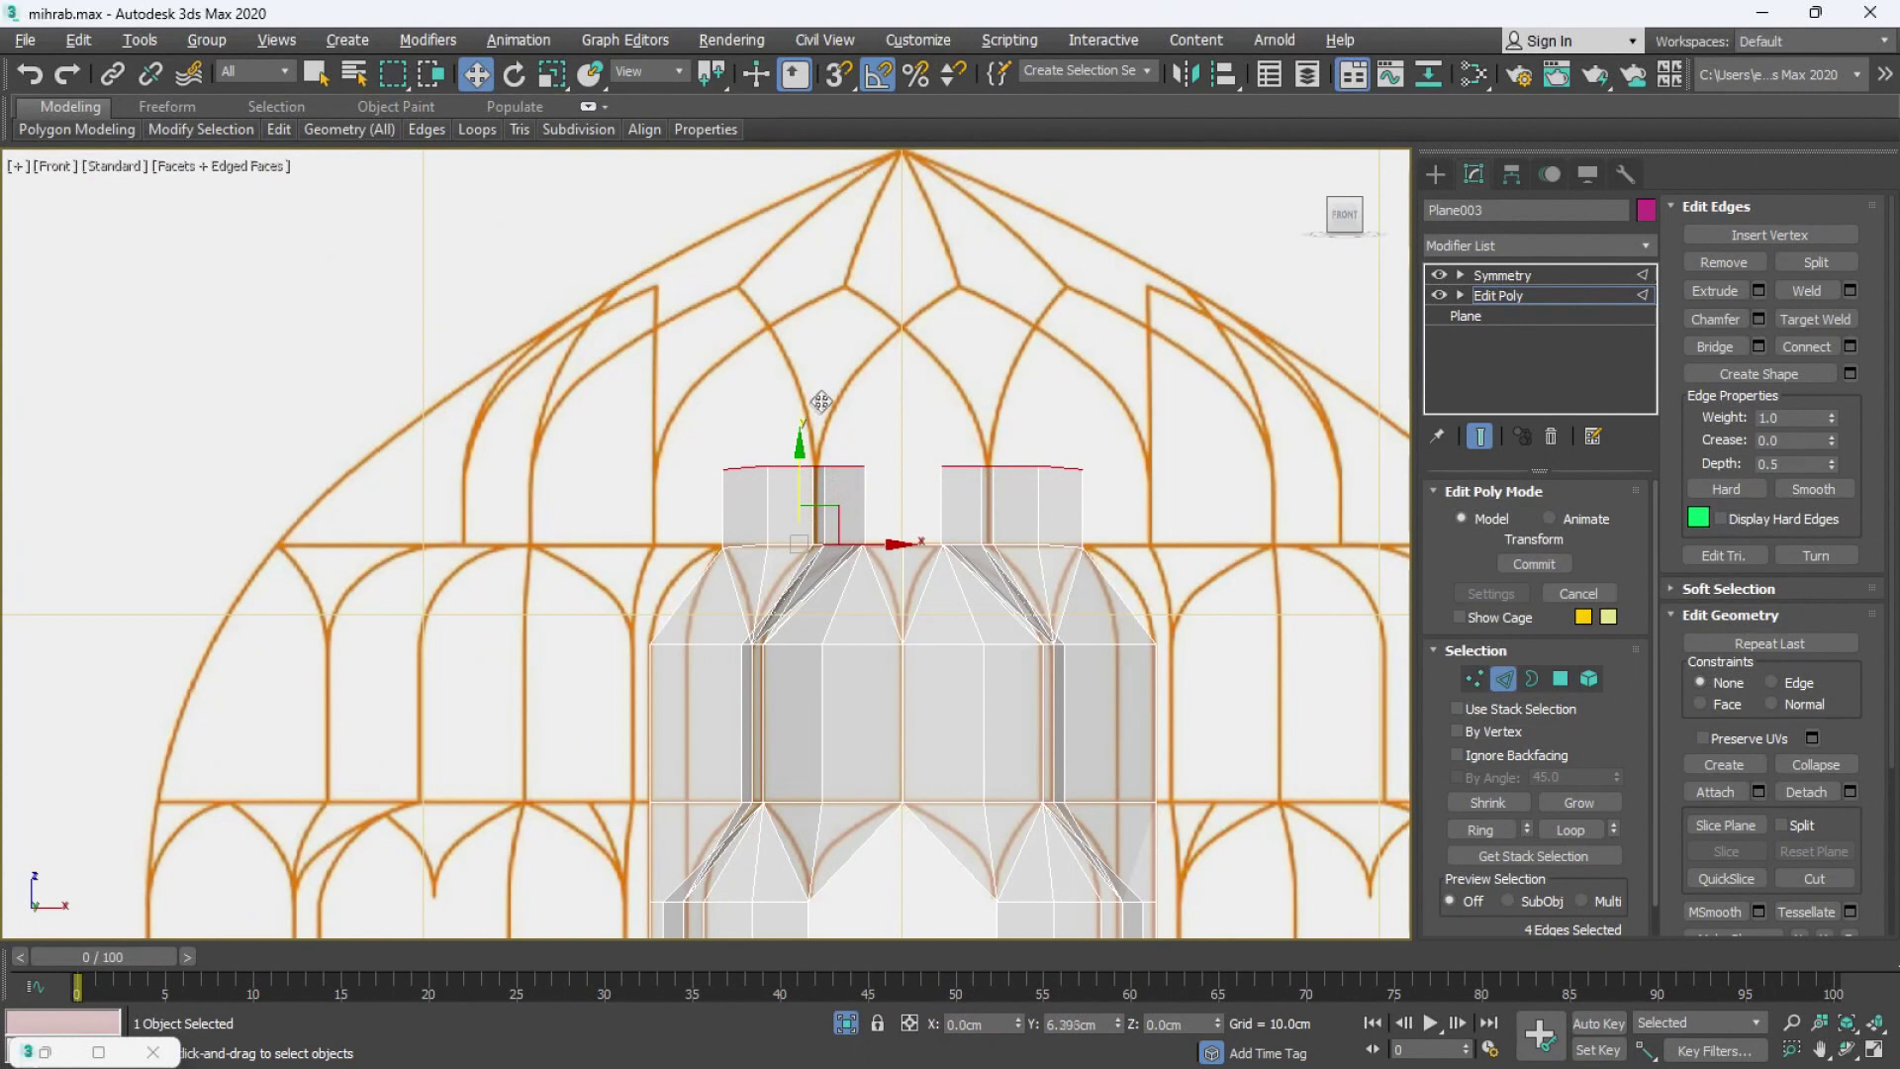
# - Raise a new row of faces from the top edges and extend two edges toward the red star lines in plan
pyautogui.press('ctrl+z')
pyautogui.press('alt+w')
pyautogui.press('alt+w')
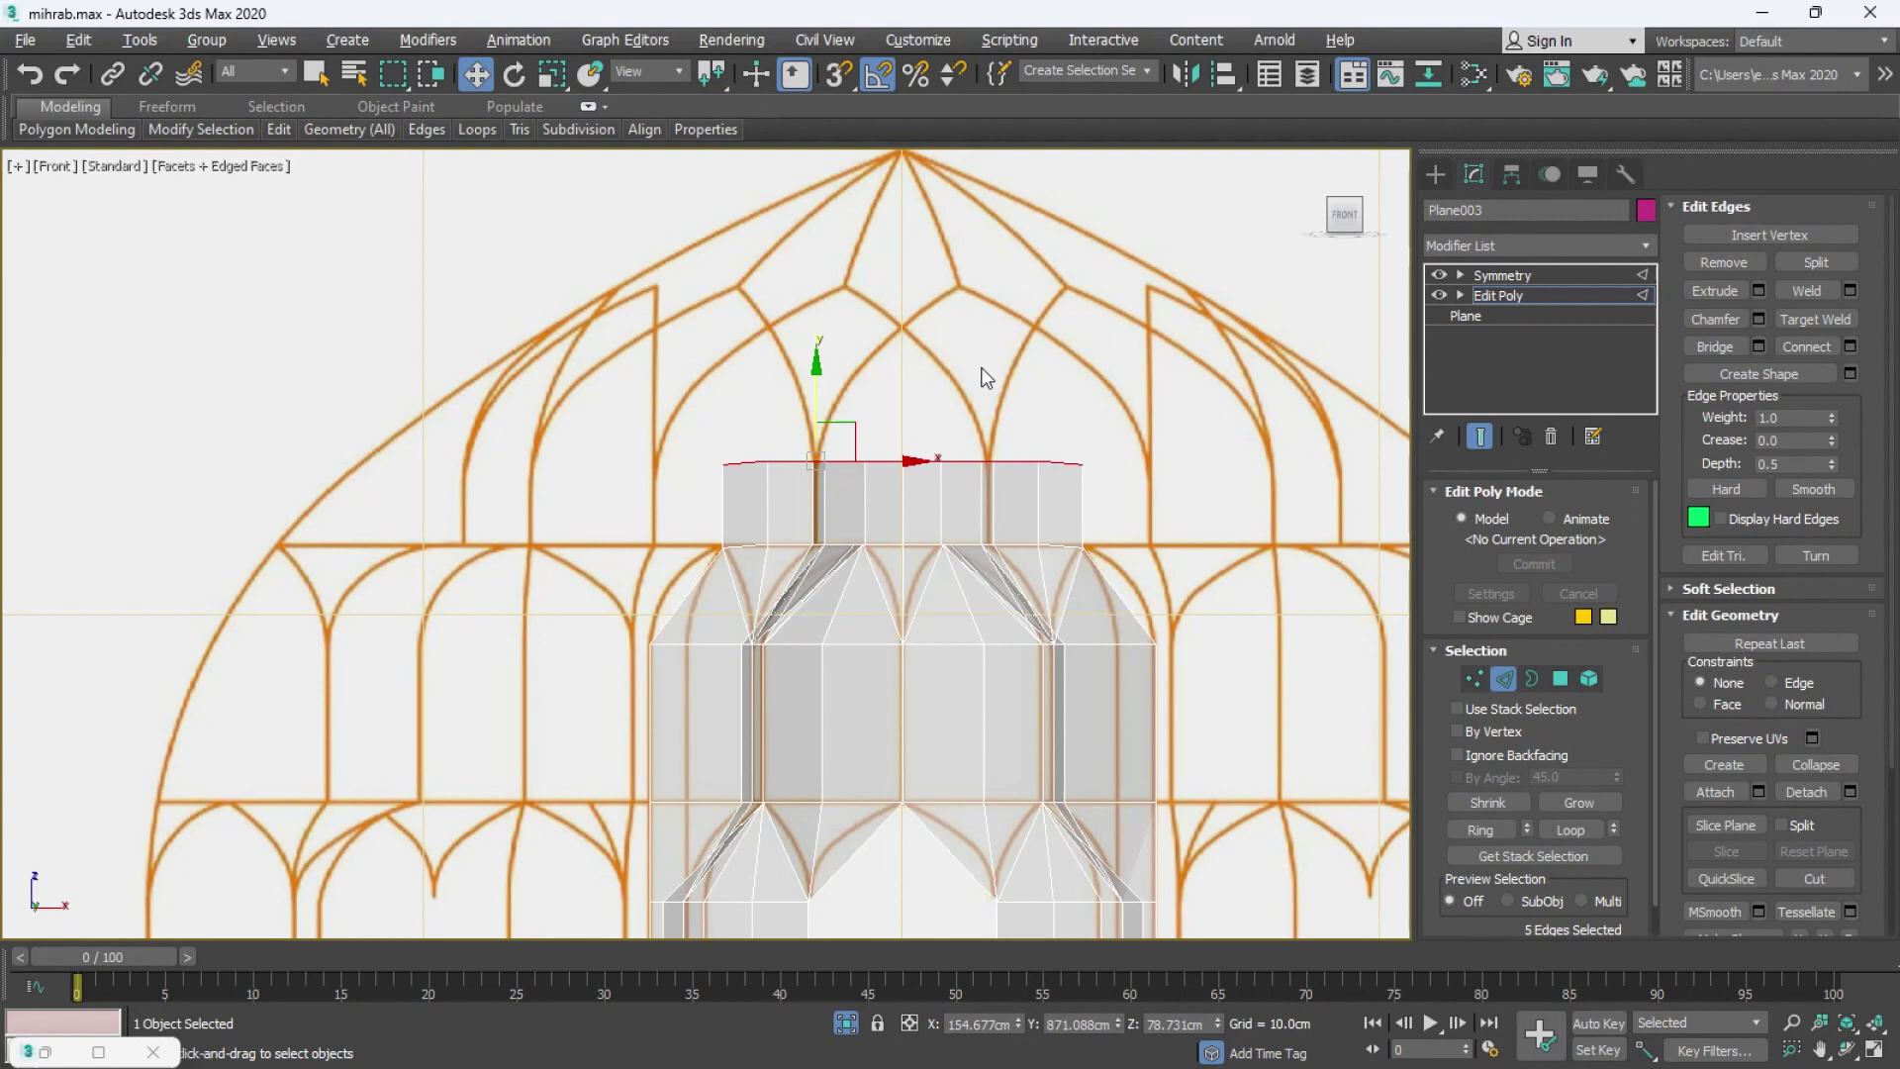
pyautogui.press('alt+w')
pyautogui.middleClick(781, 465)
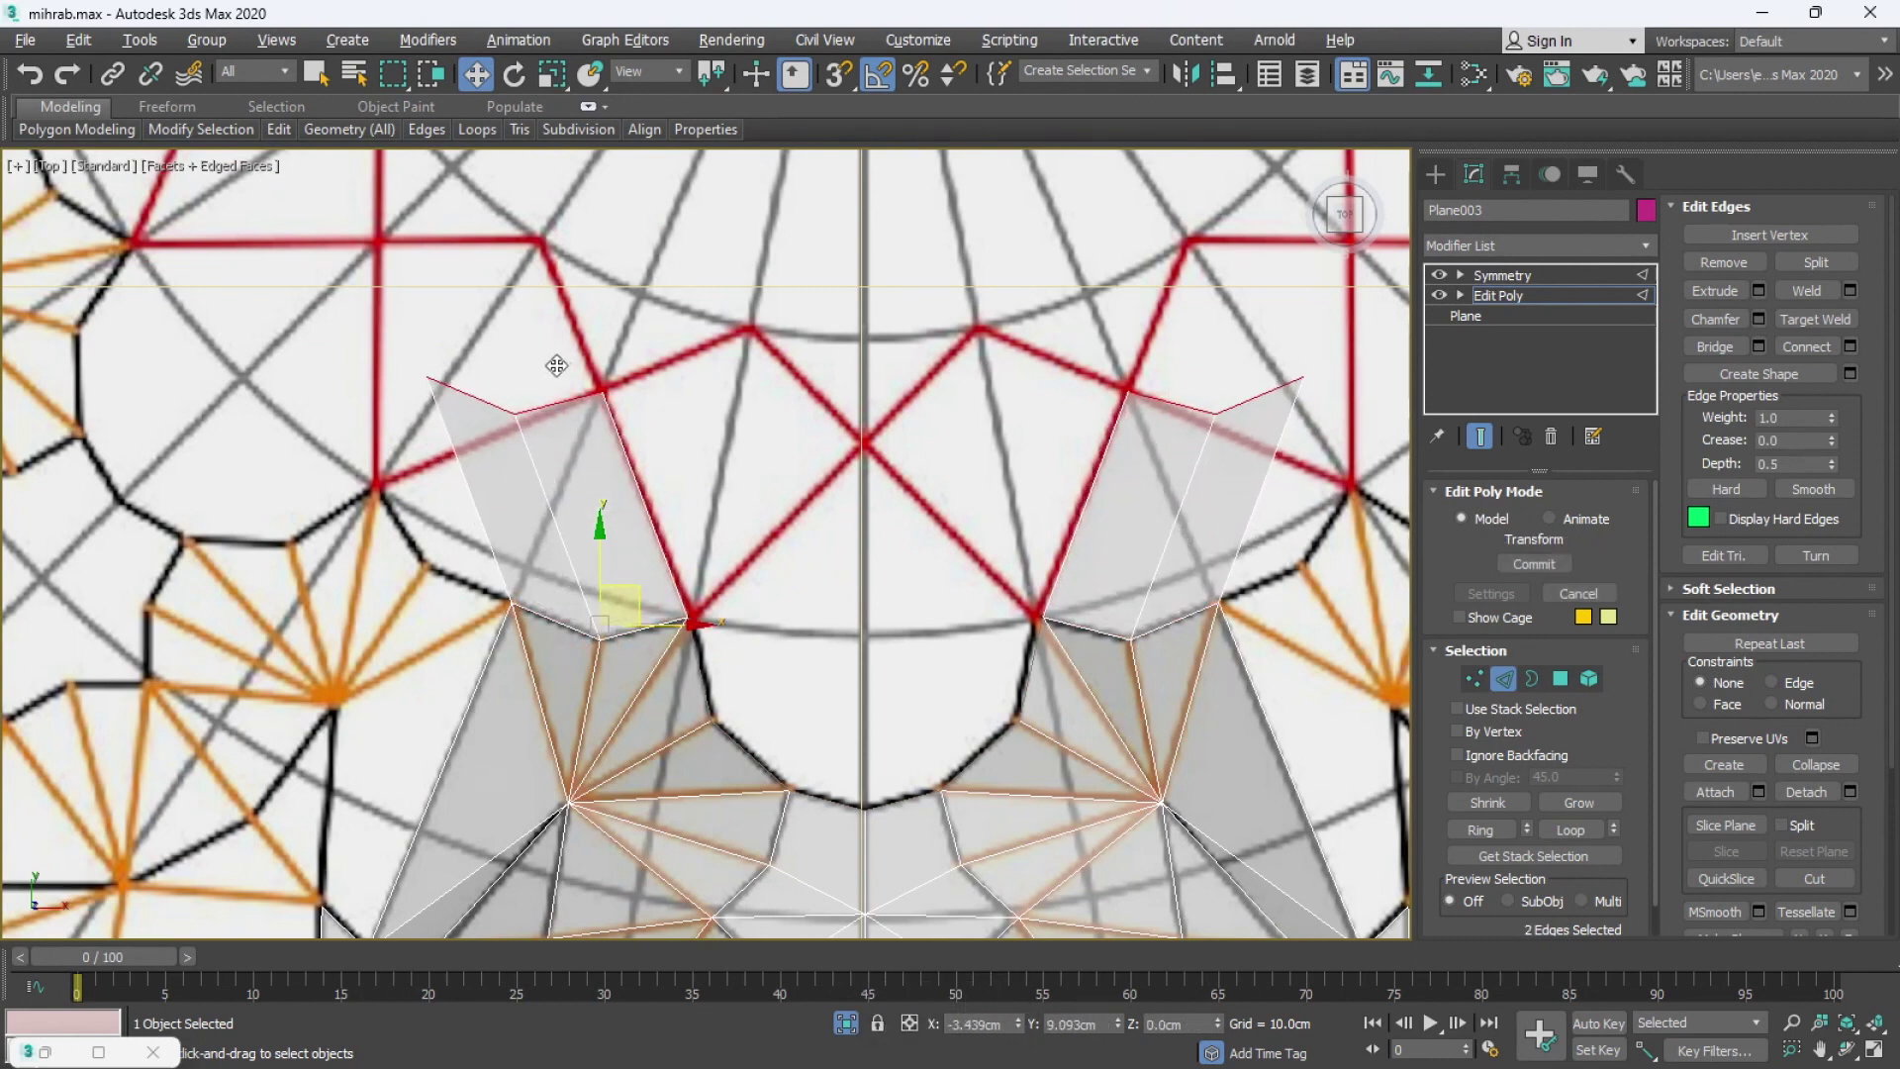
# - Weld the two new spike tips onto the red star points and check the peaks in perspective and elevation
pyautogui.press('1')
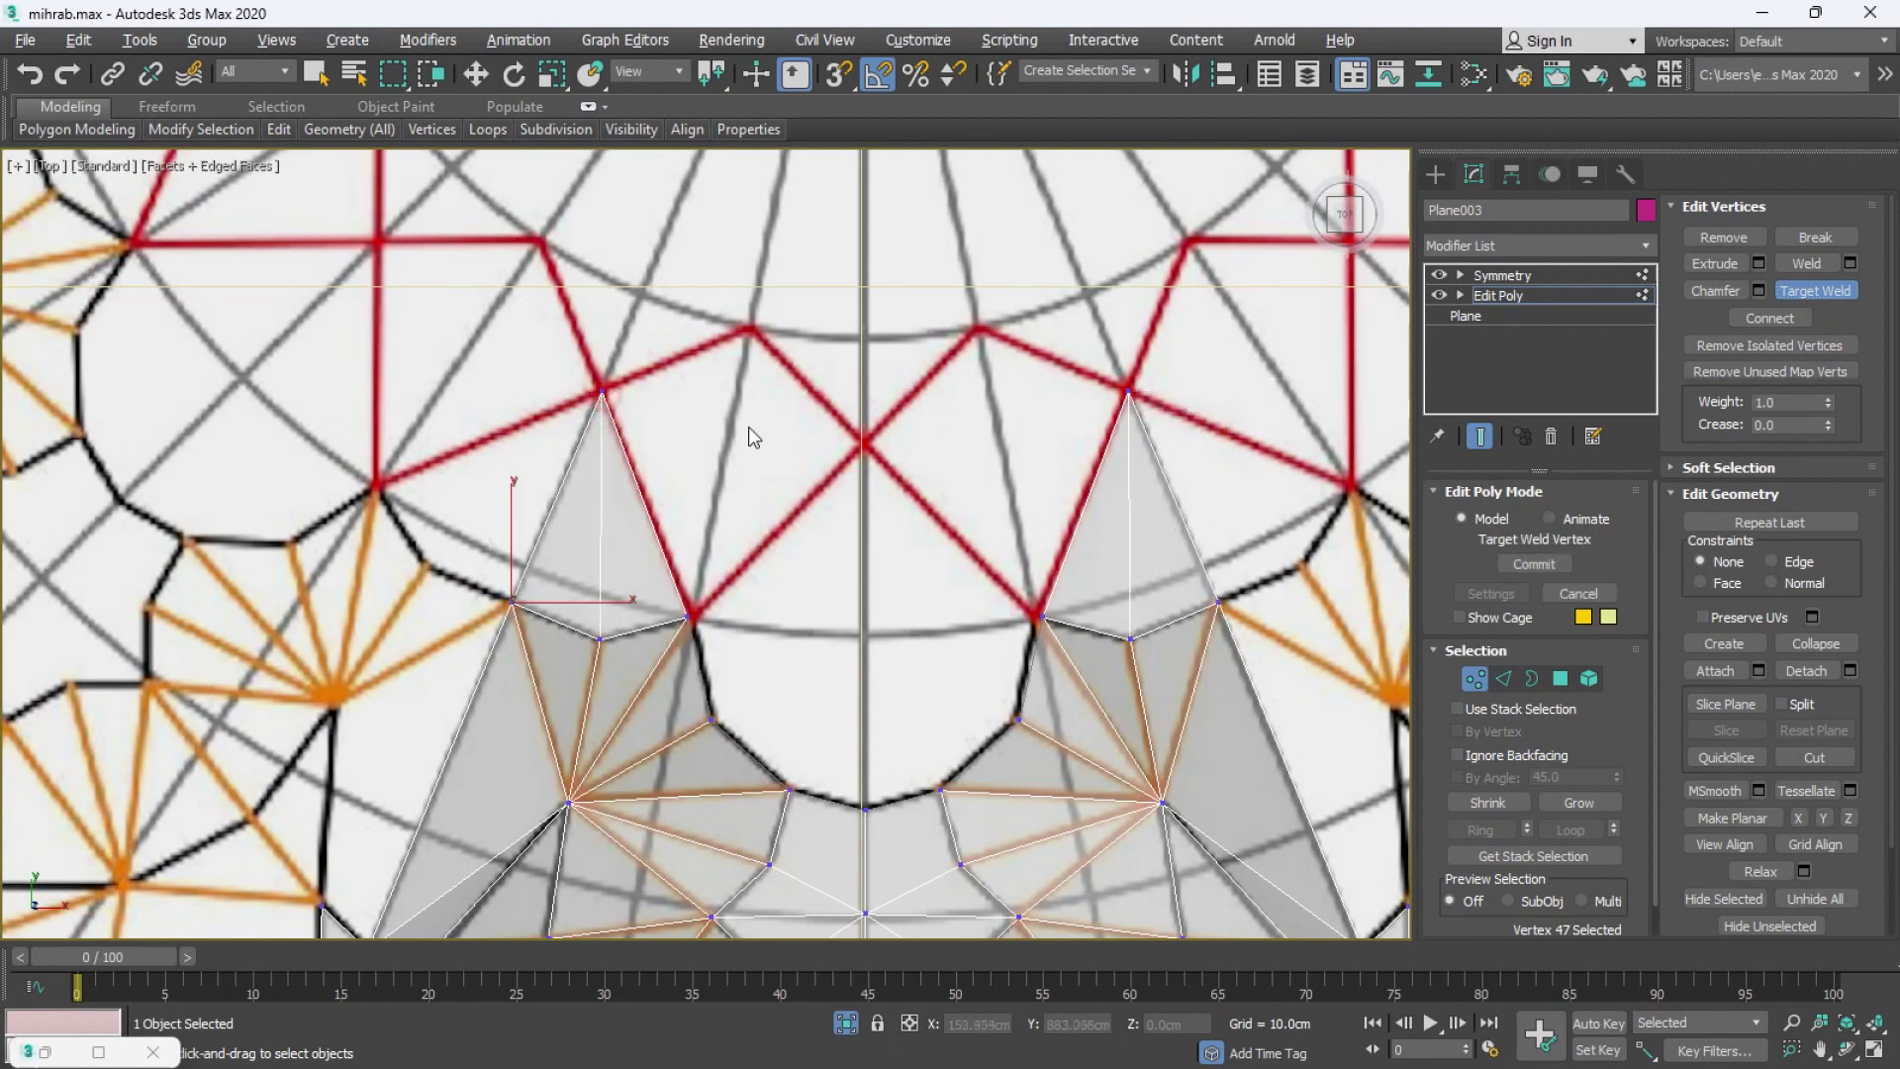
pyautogui.press('alt+w')
pyautogui.middleClick(925, 550)
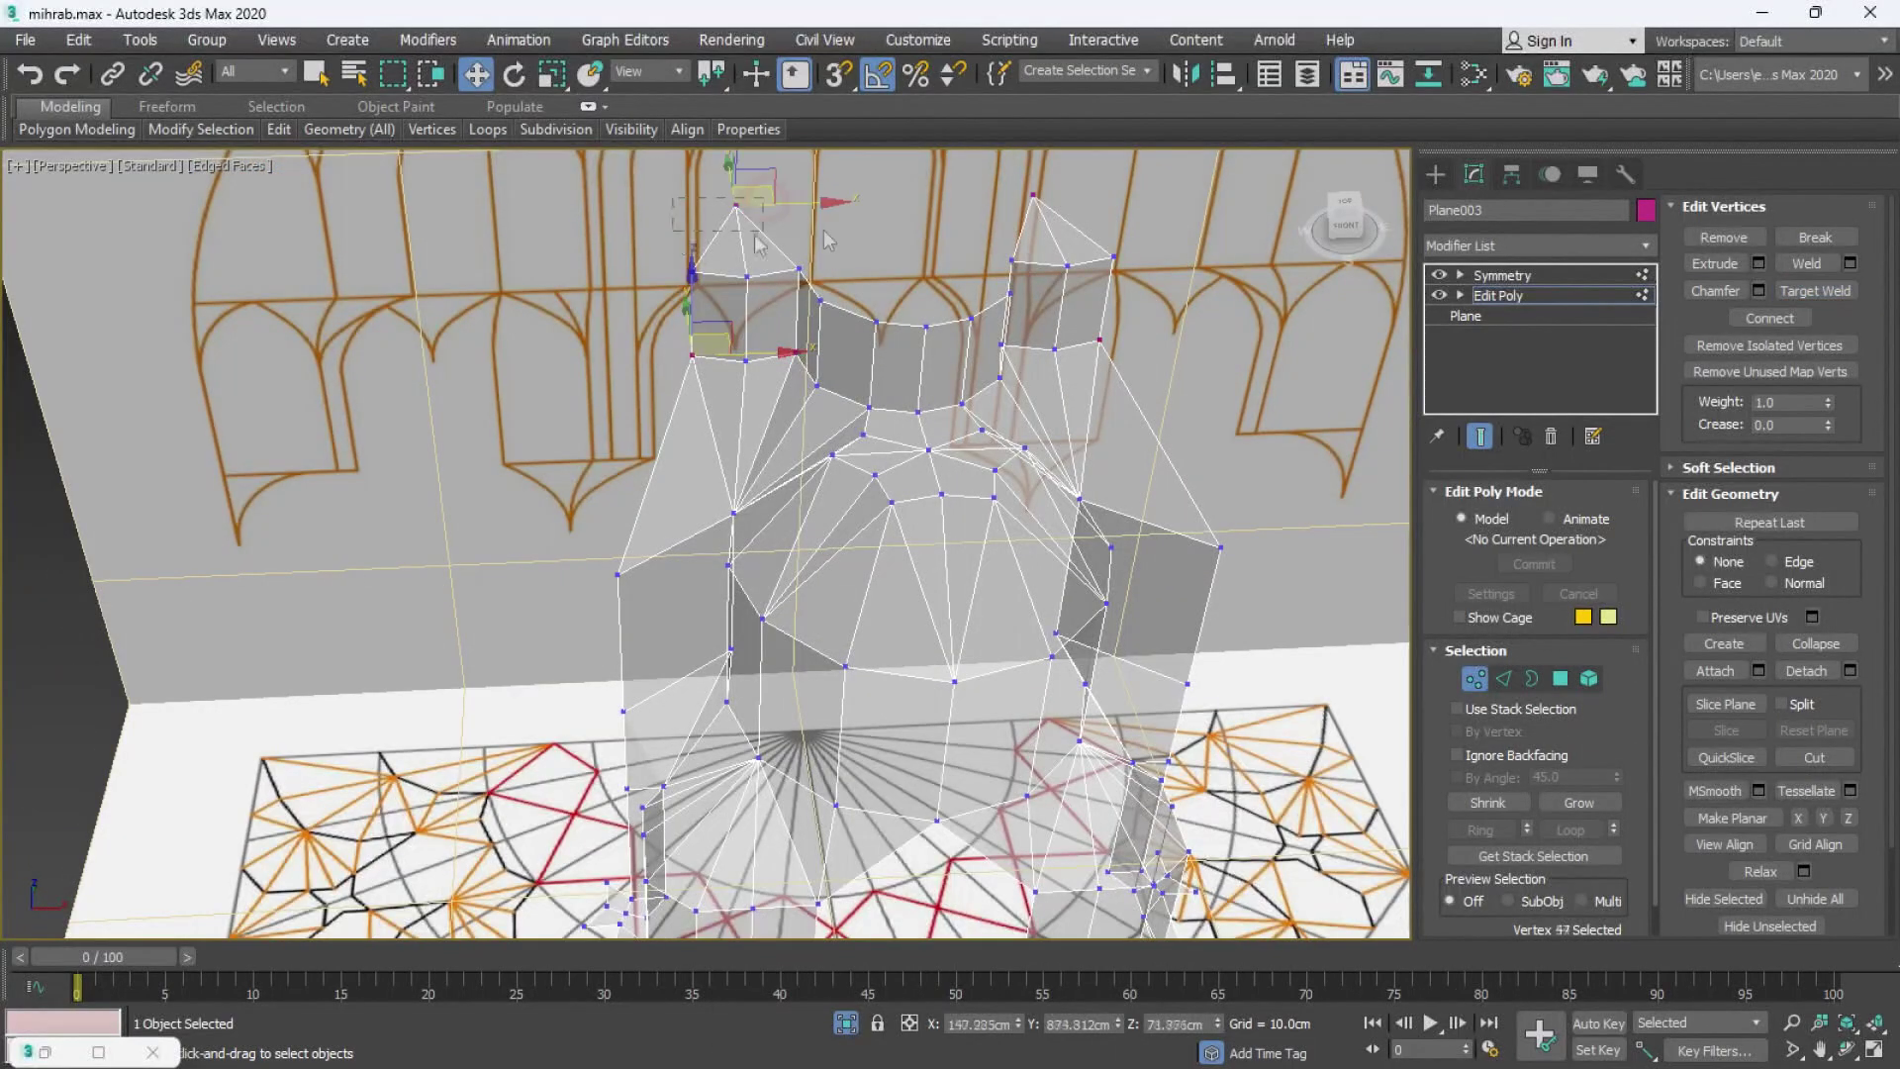
pyautogui.press('alt+w')
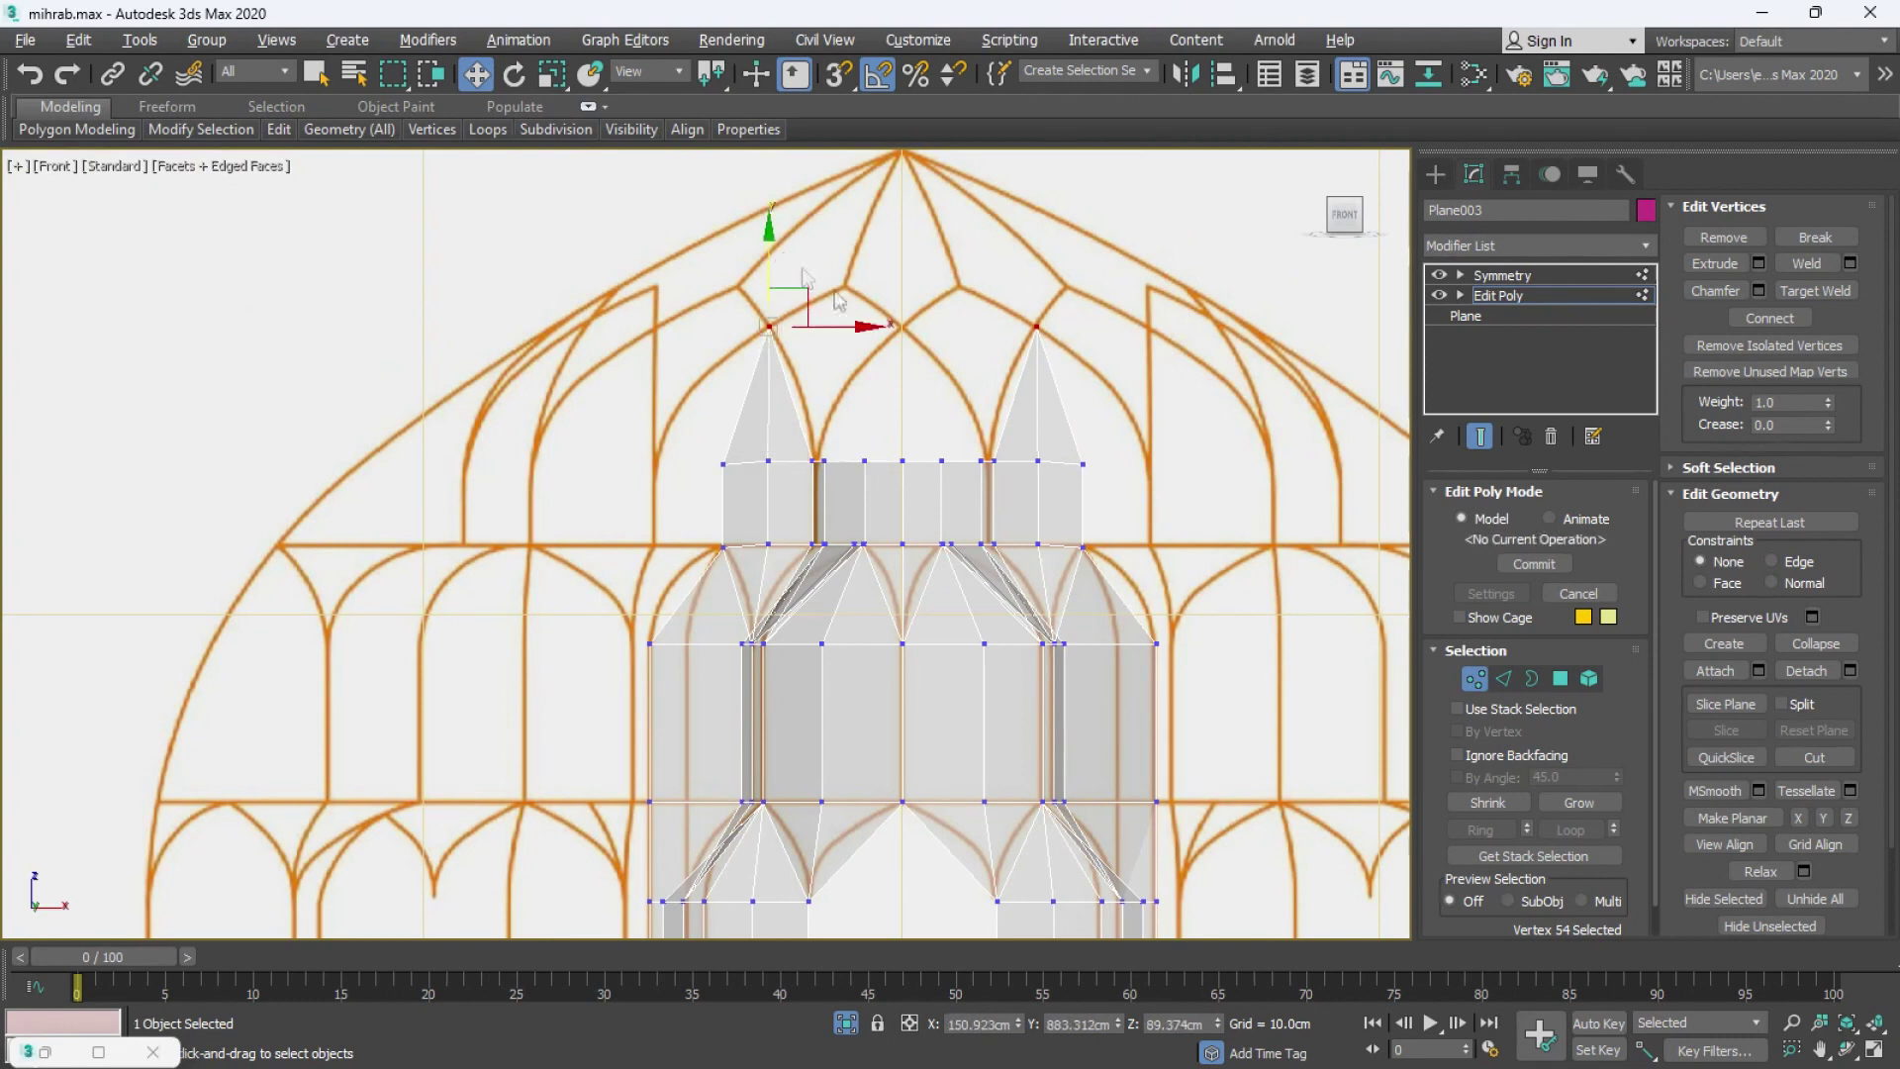
# - Extend the inner spike edges to the central star point and weld their tips together there
pyautogui.press('alt+w')
pyautogui.press('2')
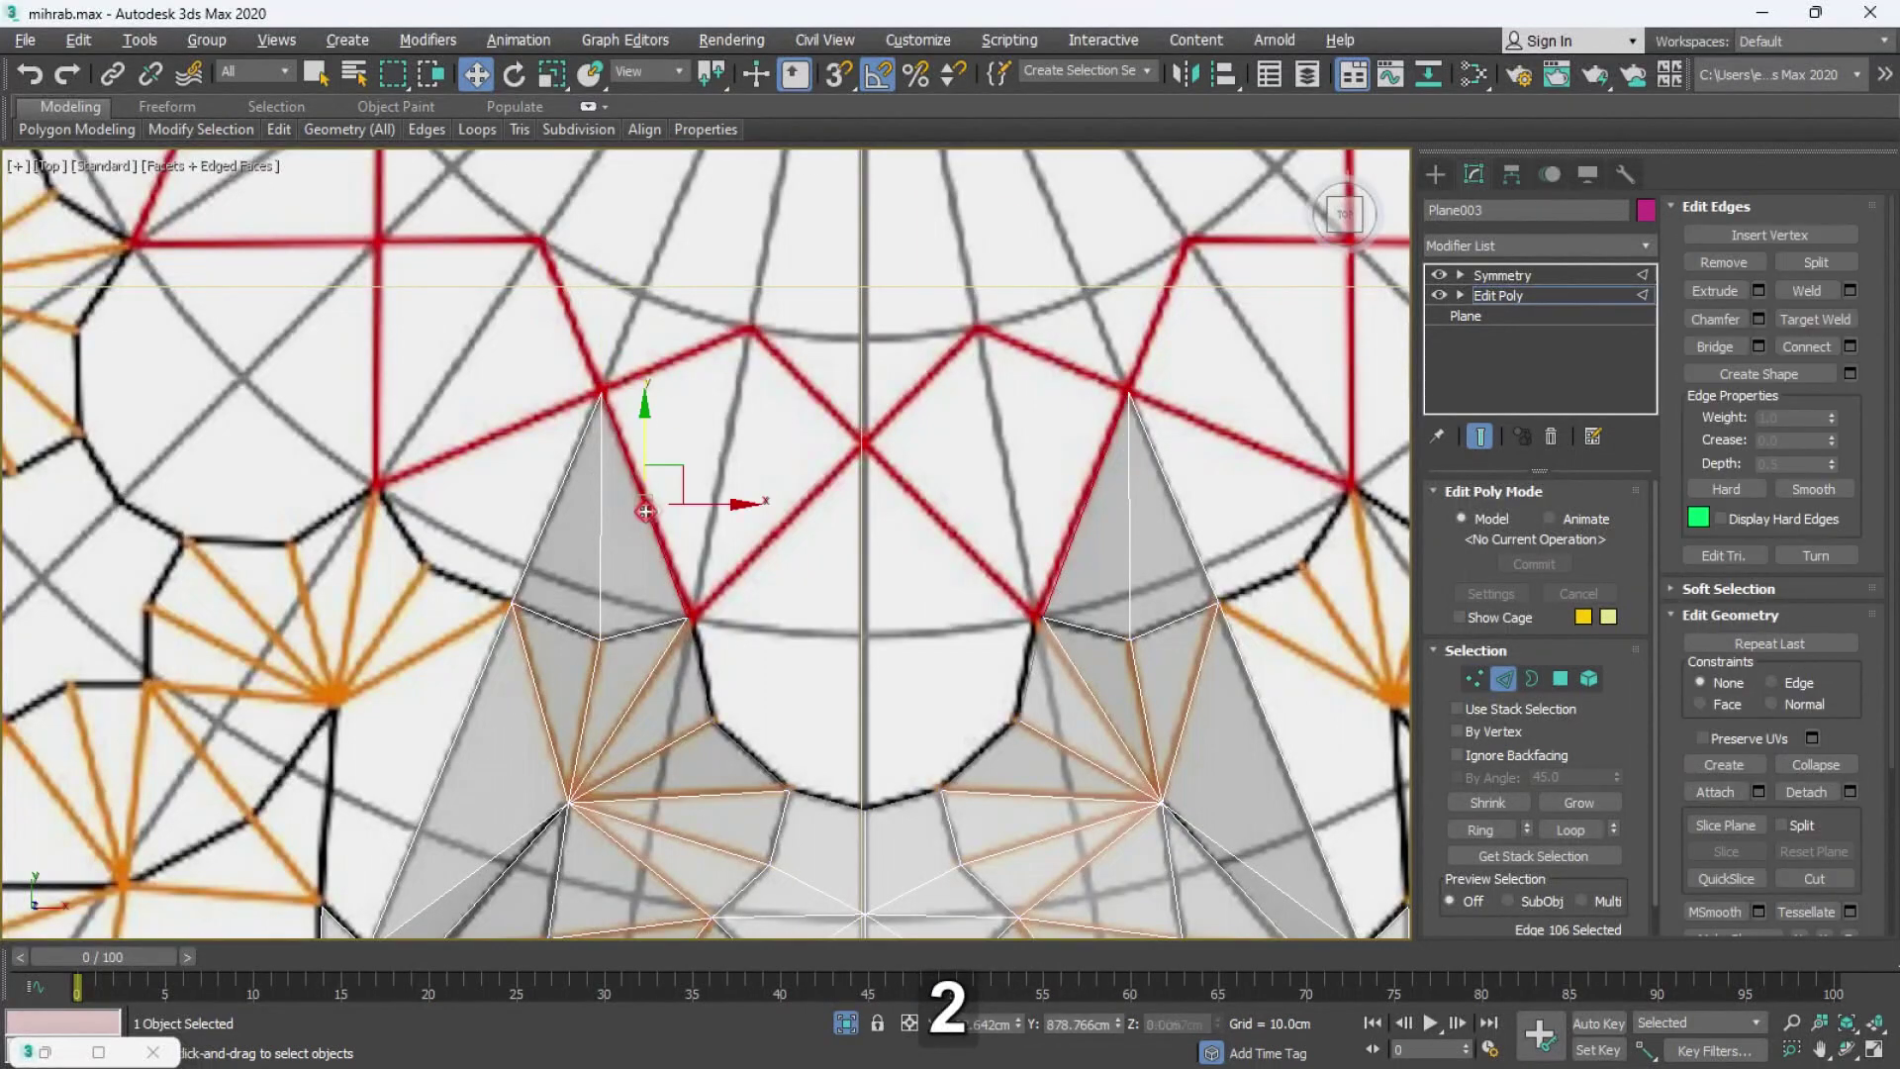
pyautogui.press('1')
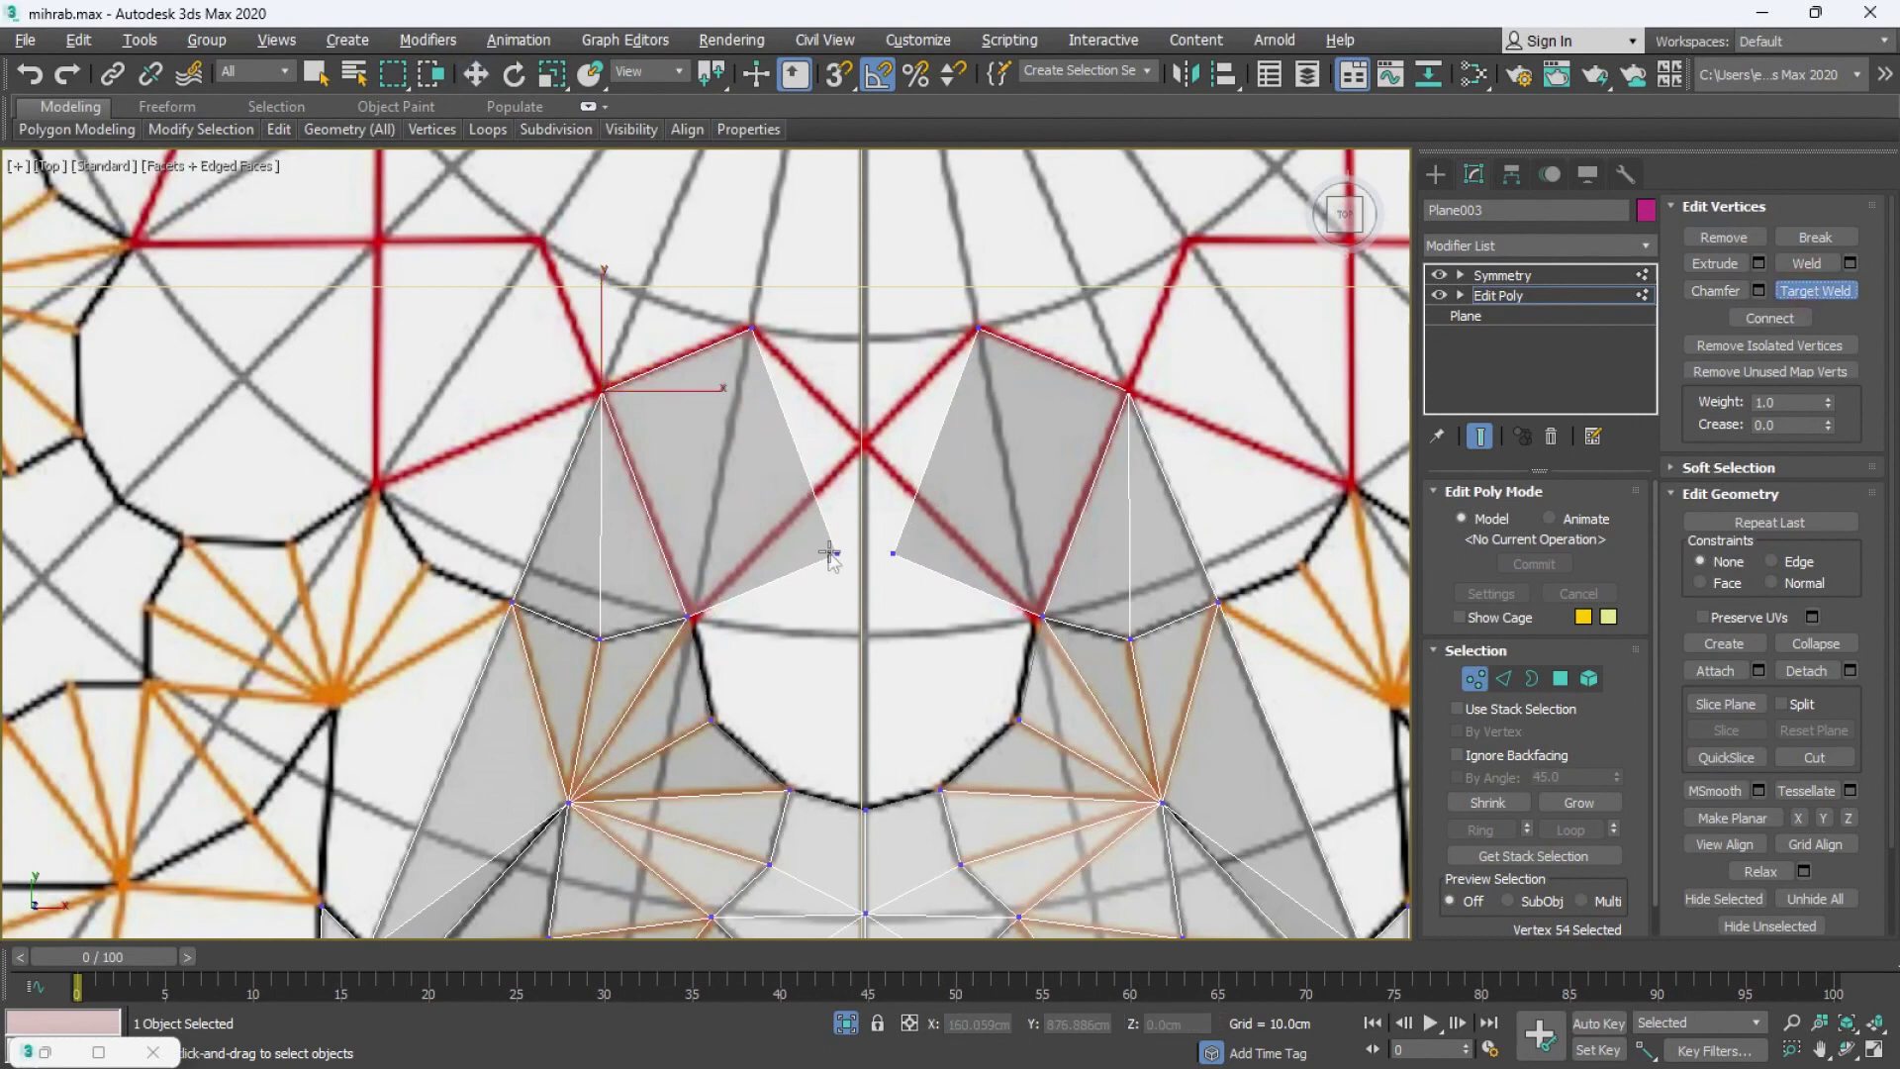
pyautogui.press('w')
pyautogui.press('w')
pyautogui.press('w')
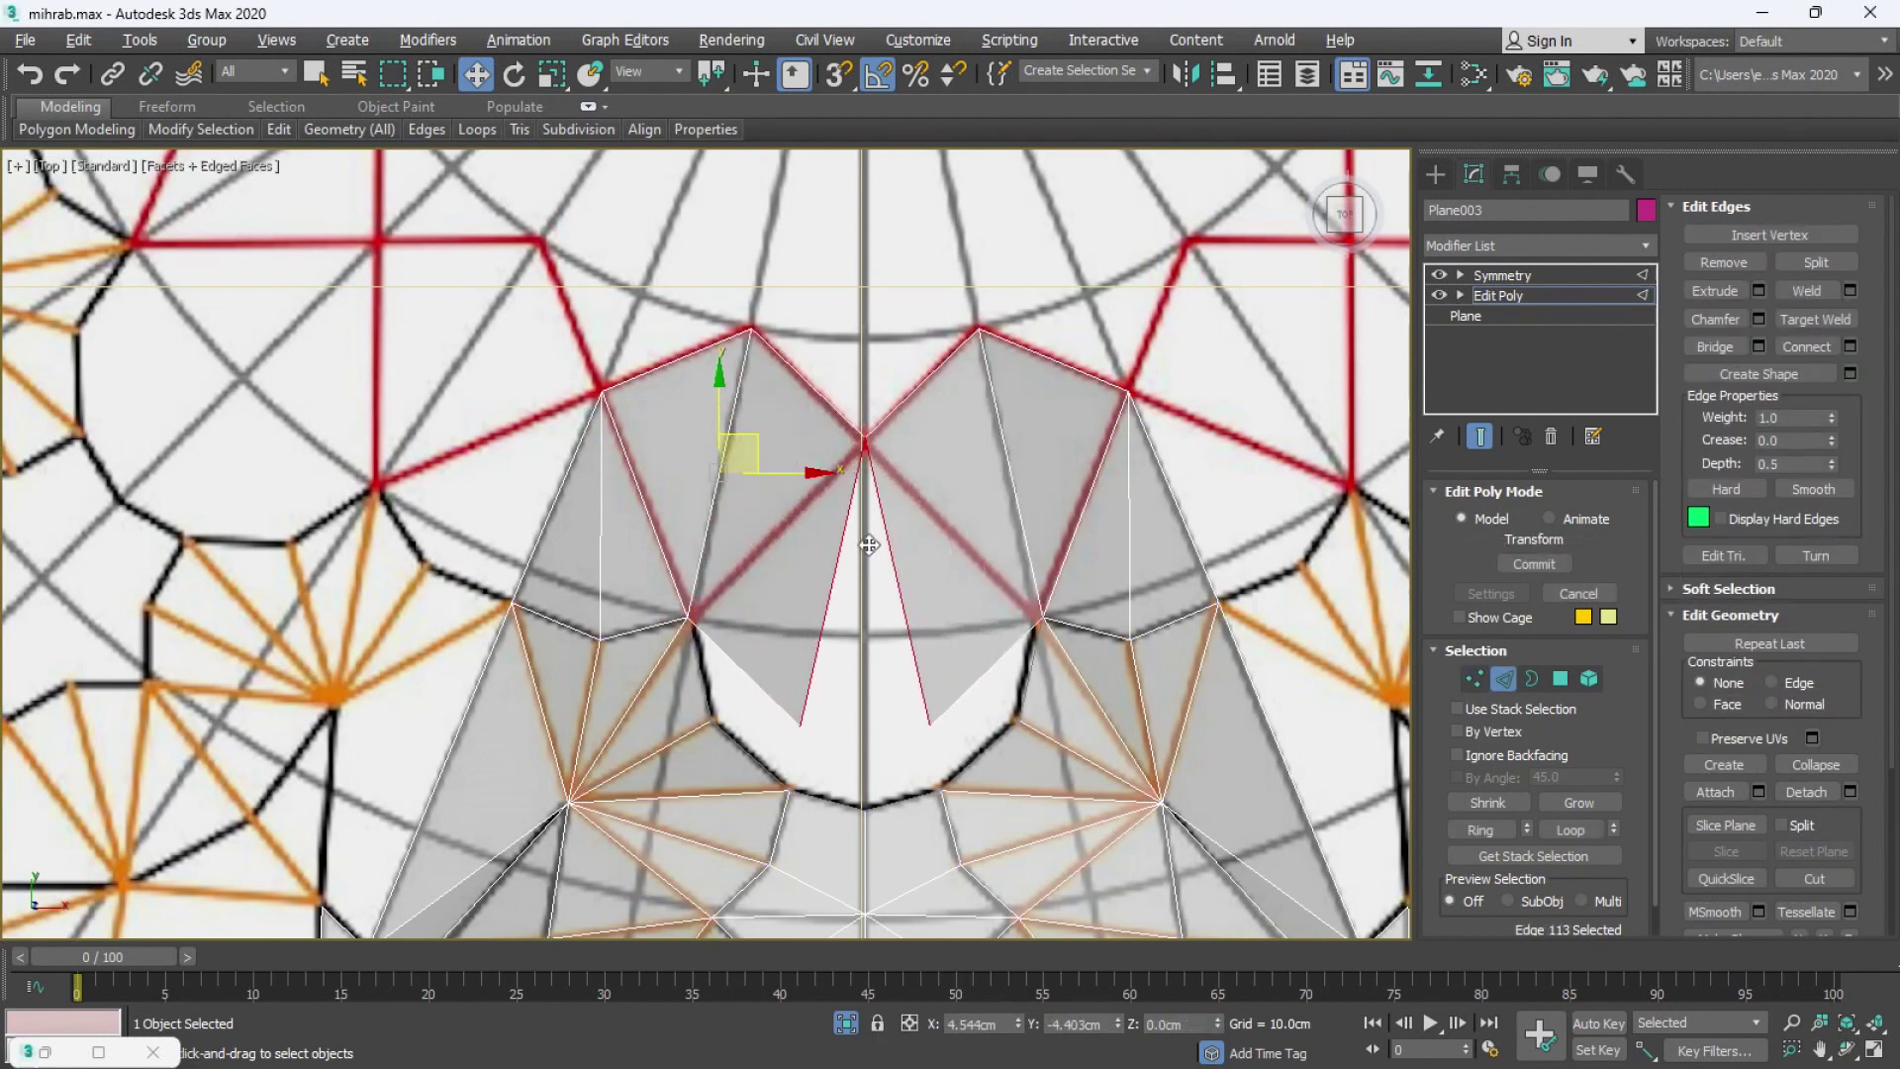
pyautogui.press('1')
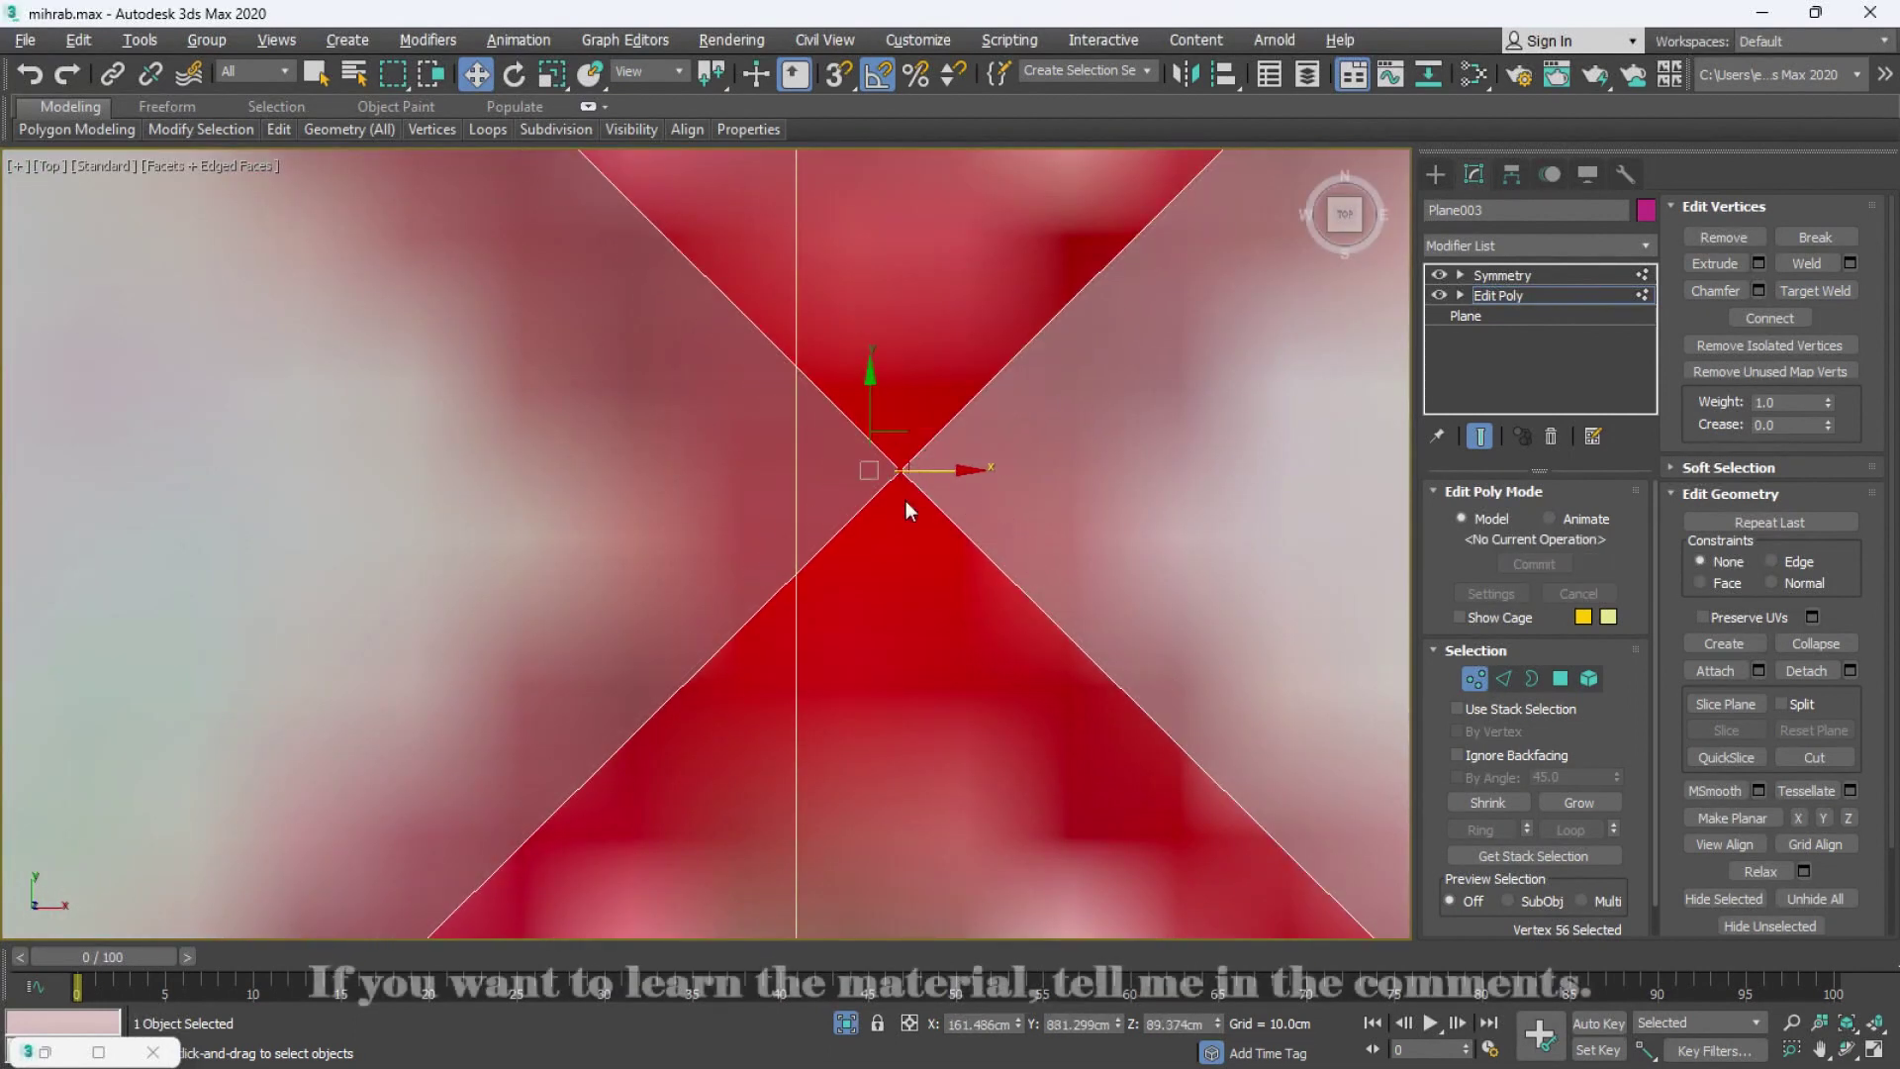
# - Lift the central welded vertex onto the arch outline in the front elevation
pyautogui.press('alt+w')
pyautogui.middleClick(846, 359)
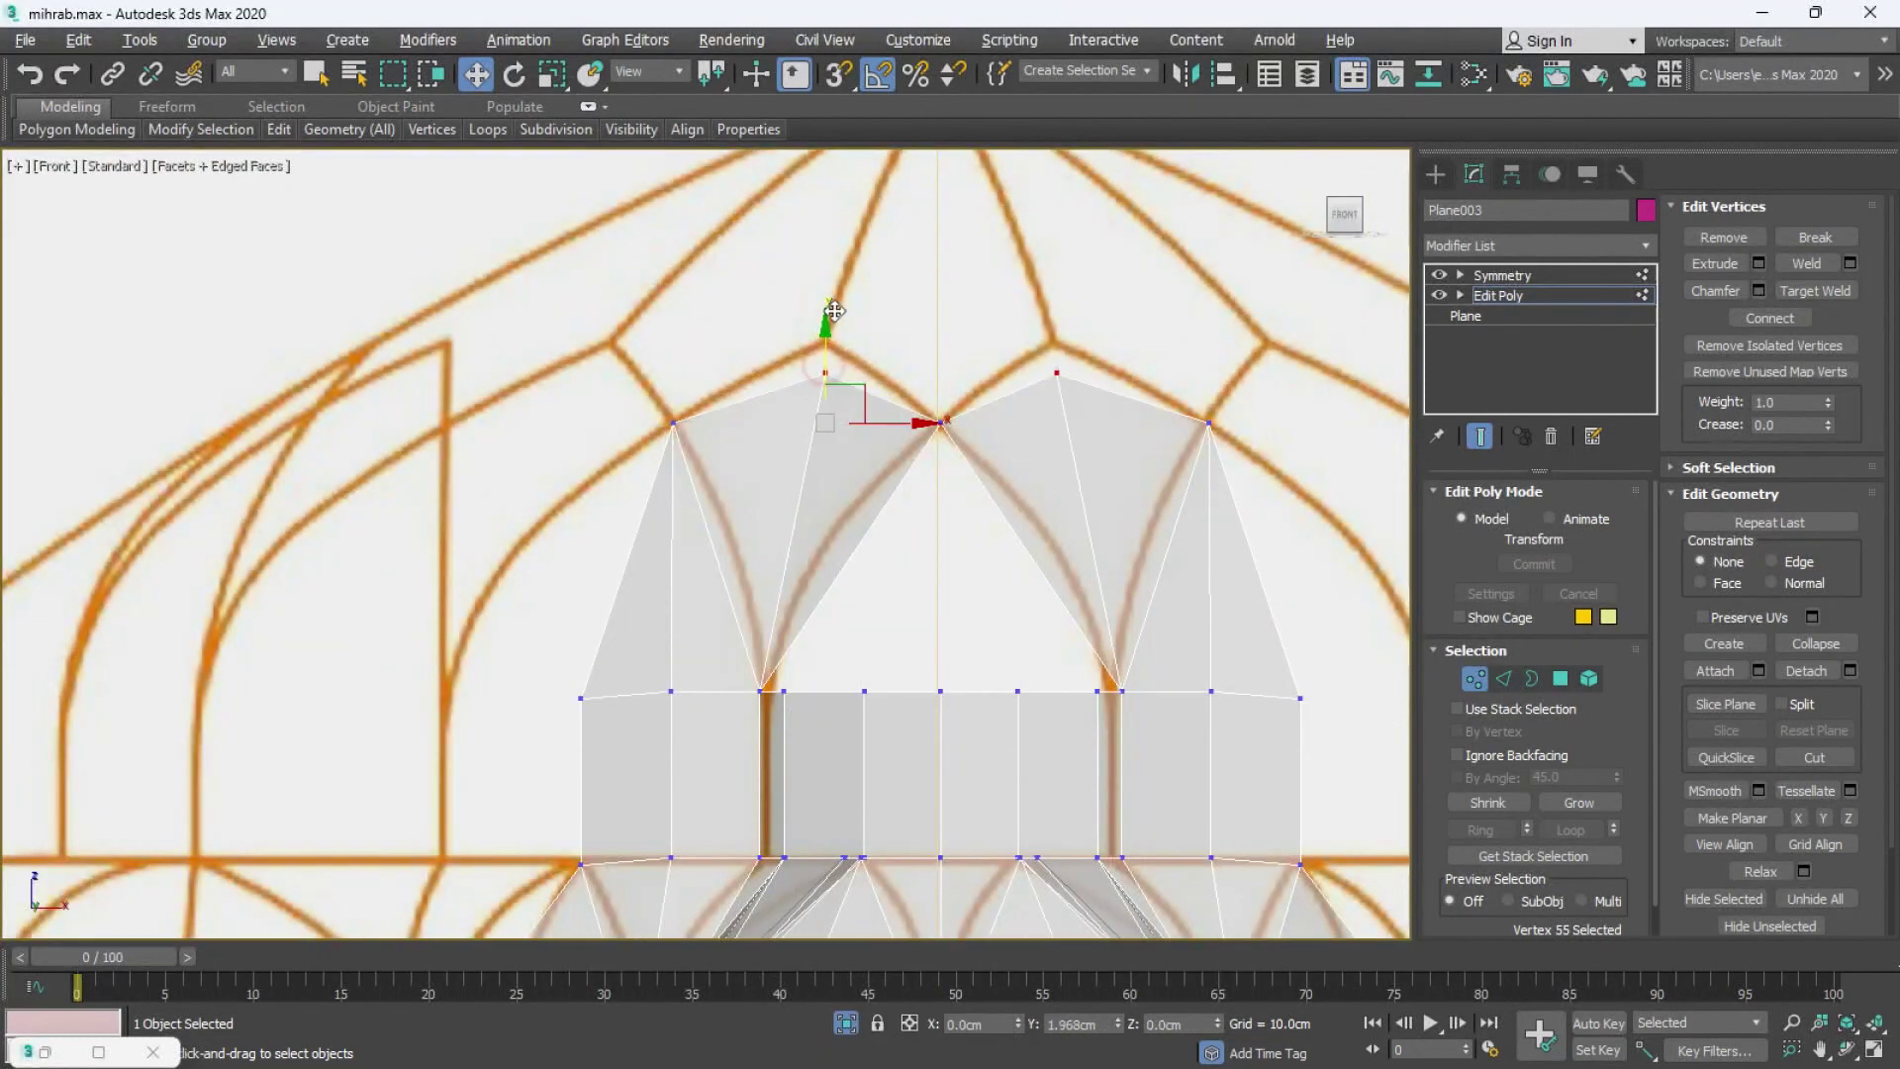
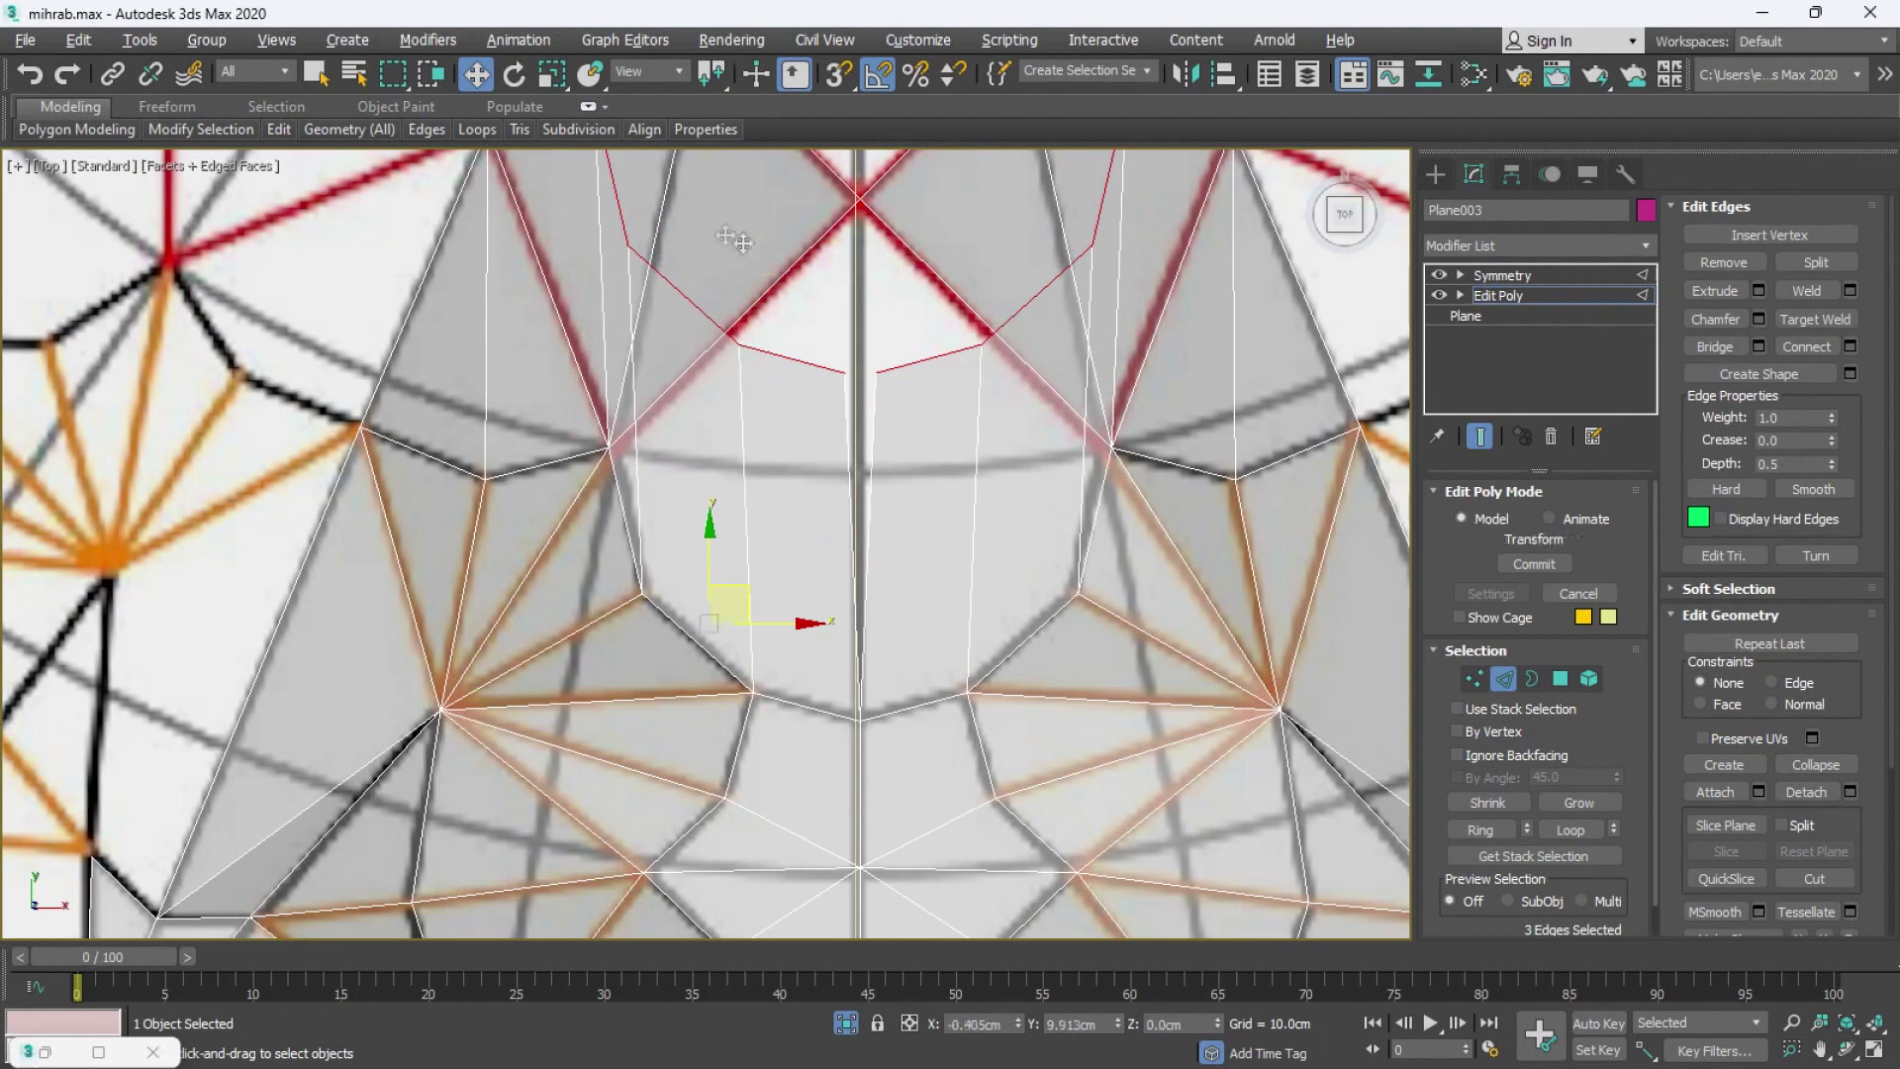
# - Weld the two central bottom vertices into one pointed fan and hide the reference drawing to view the mesh alone
pyautogui.middleClick(826, 369)
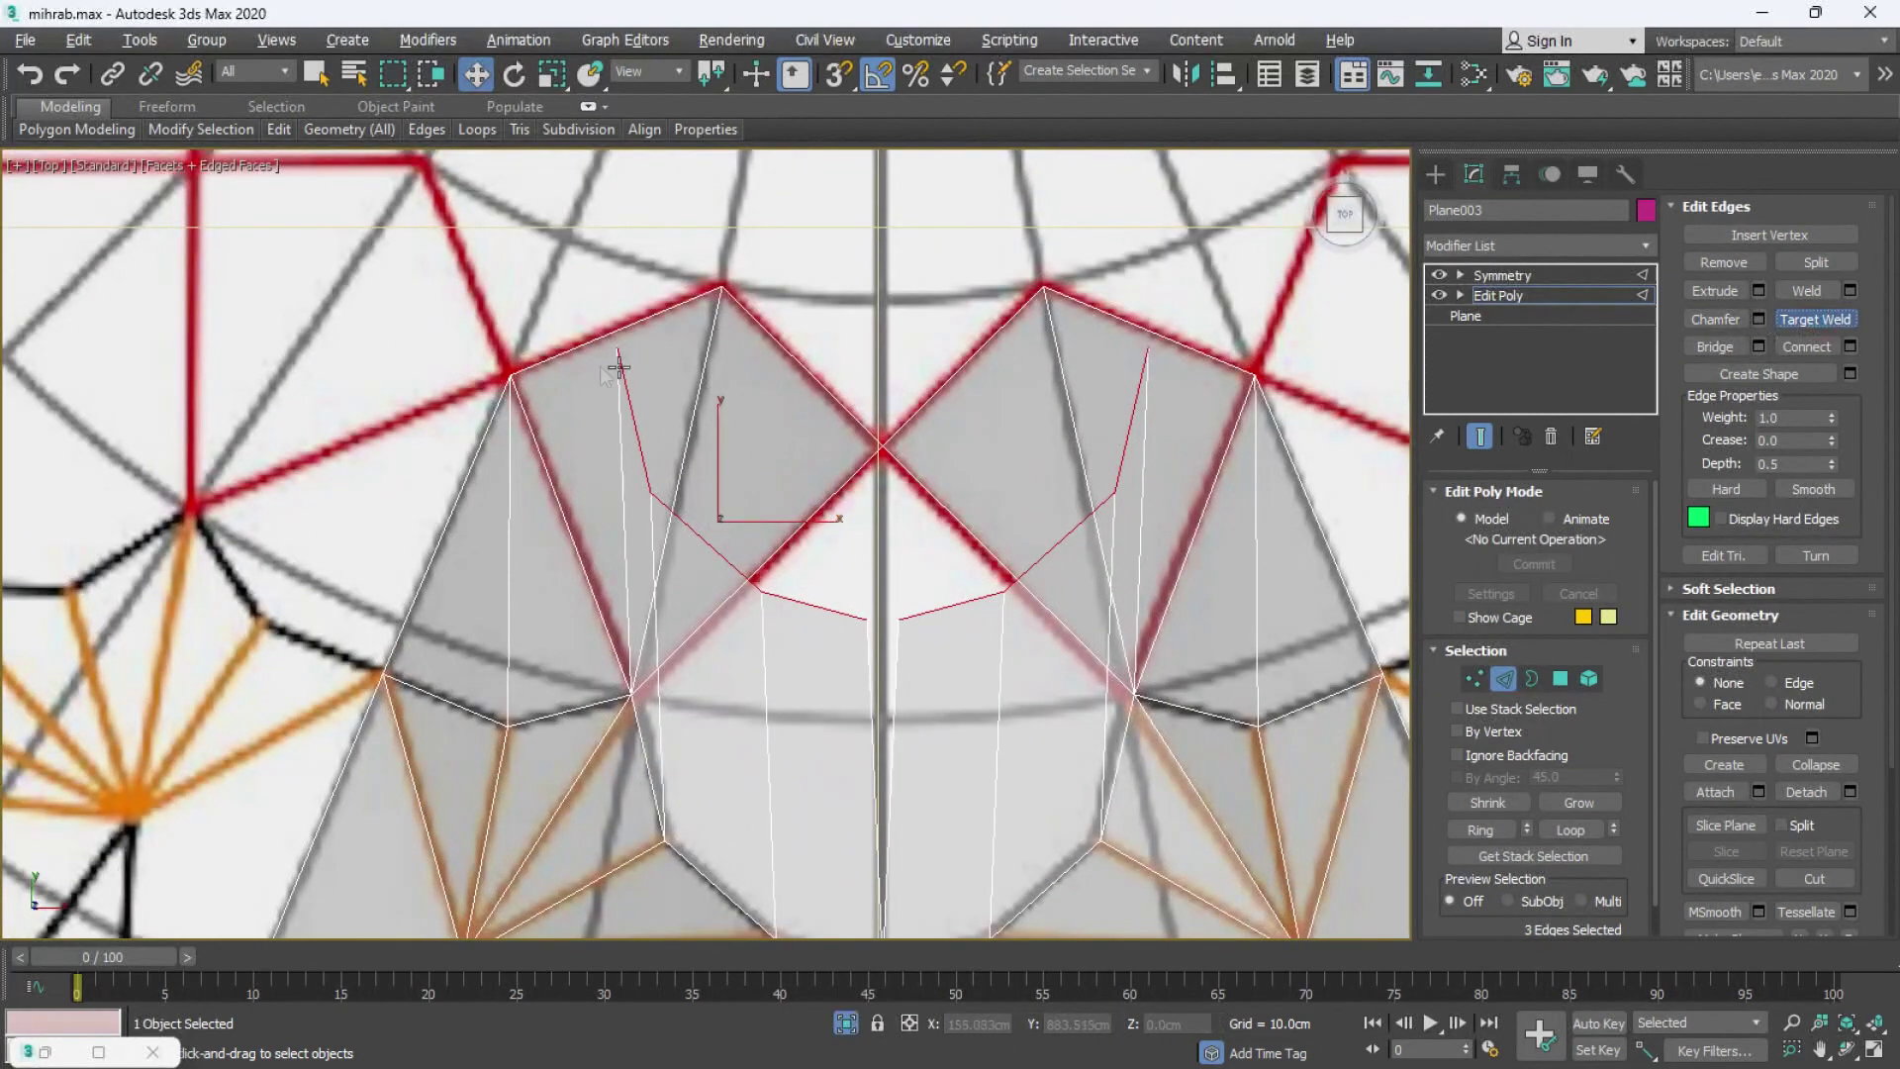
pyautogui.press('1')
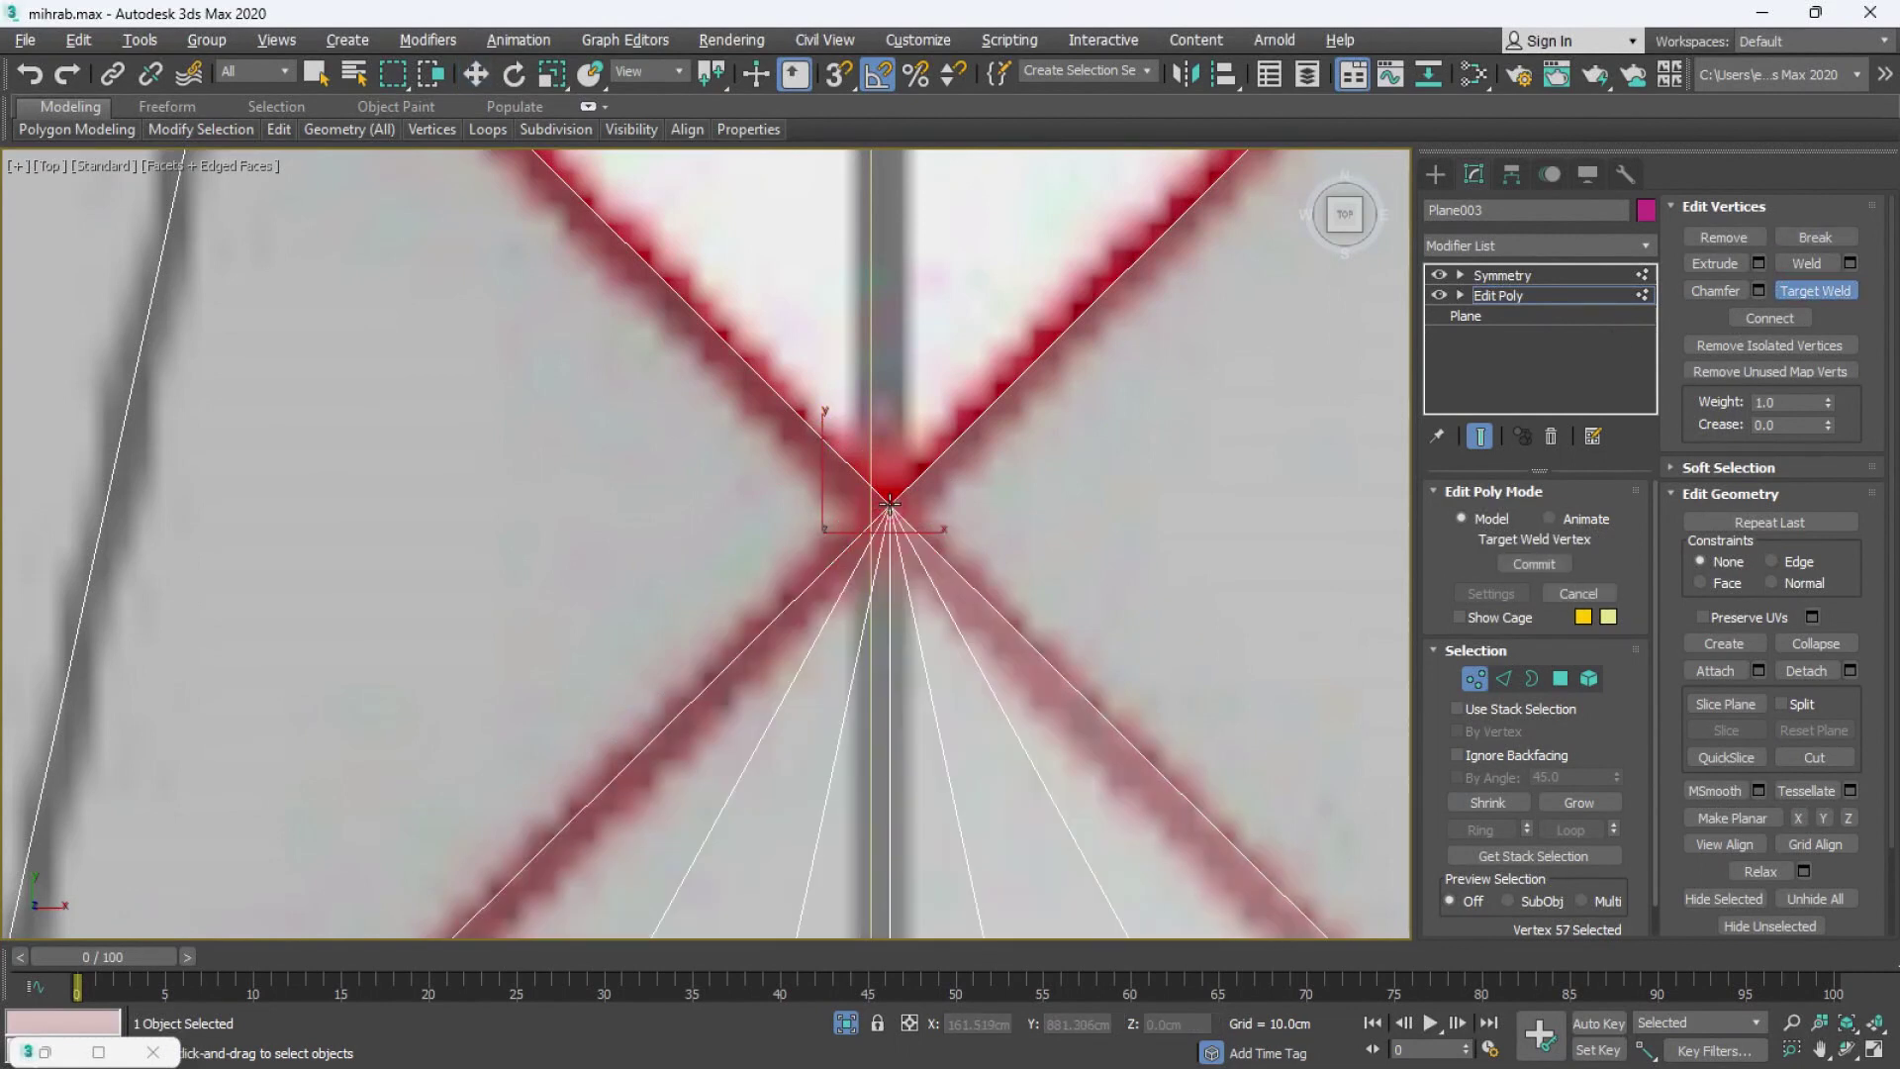
pyautogui.press('alt+w')
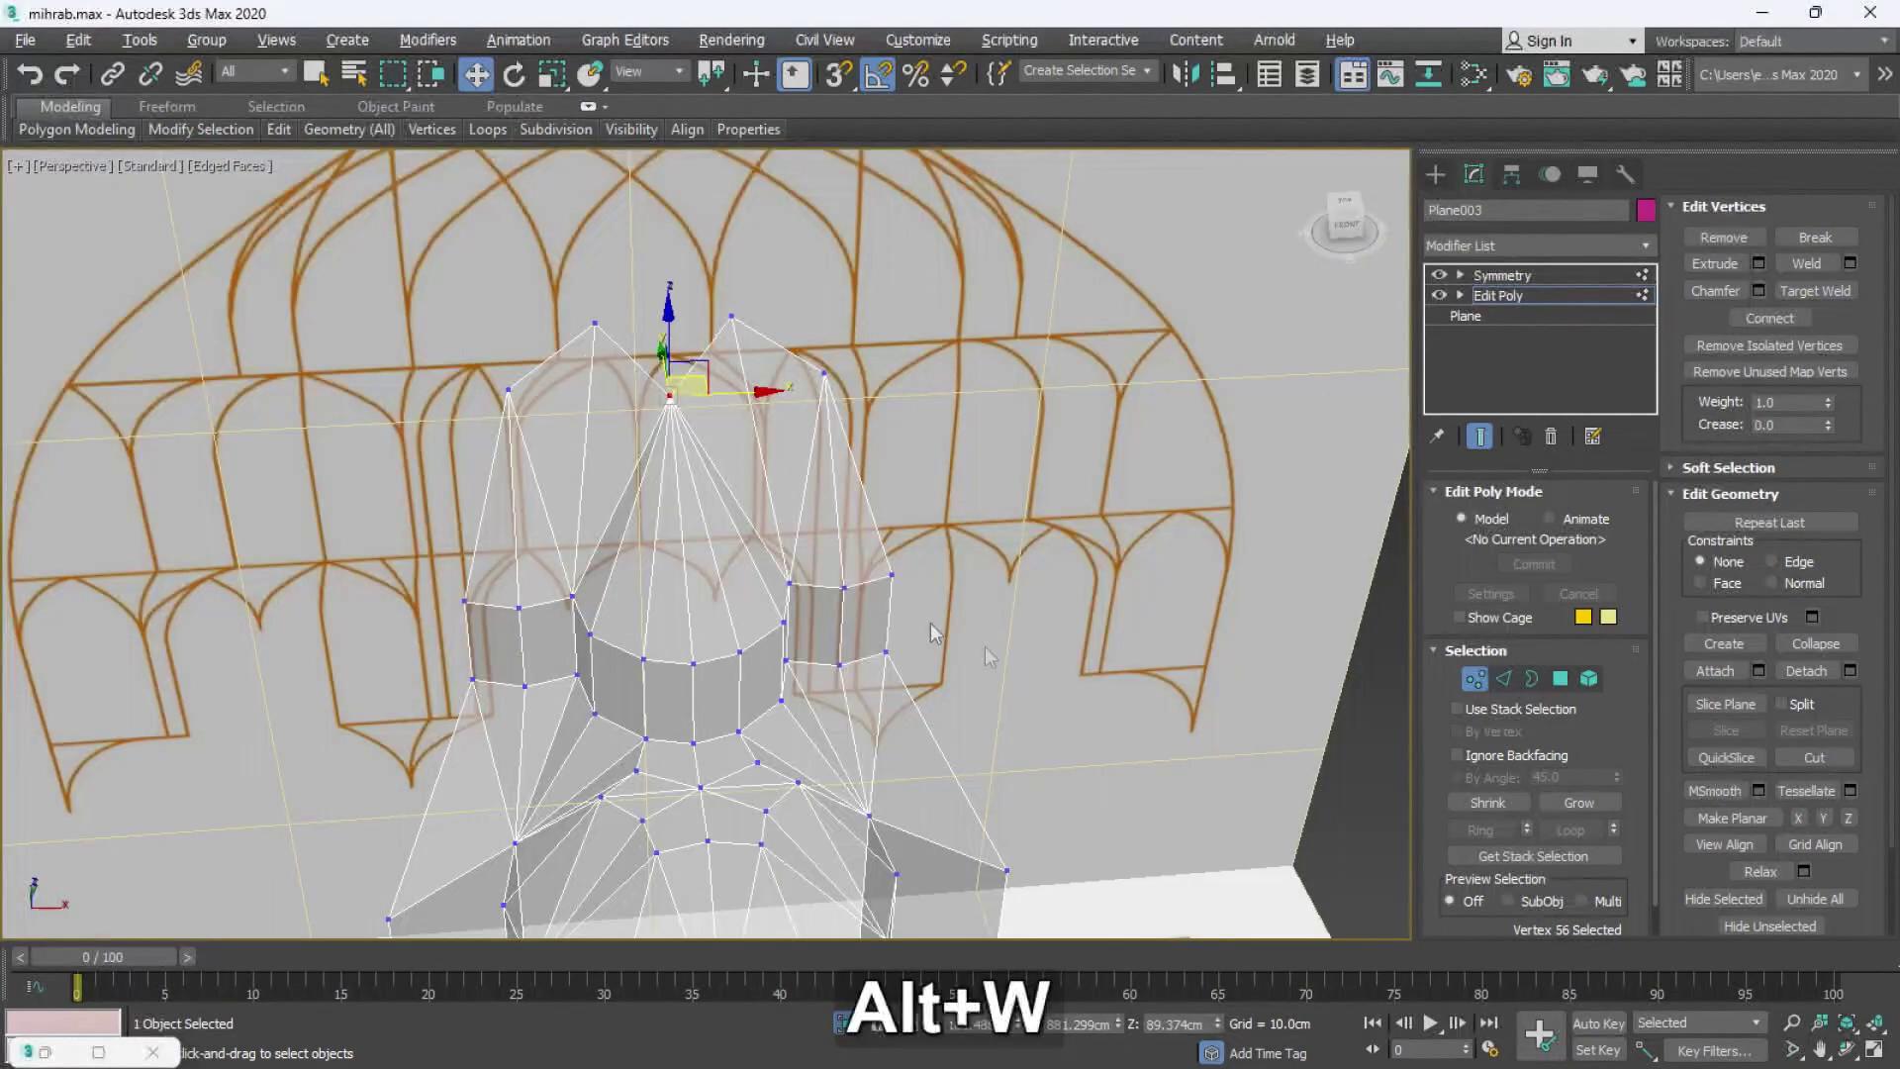
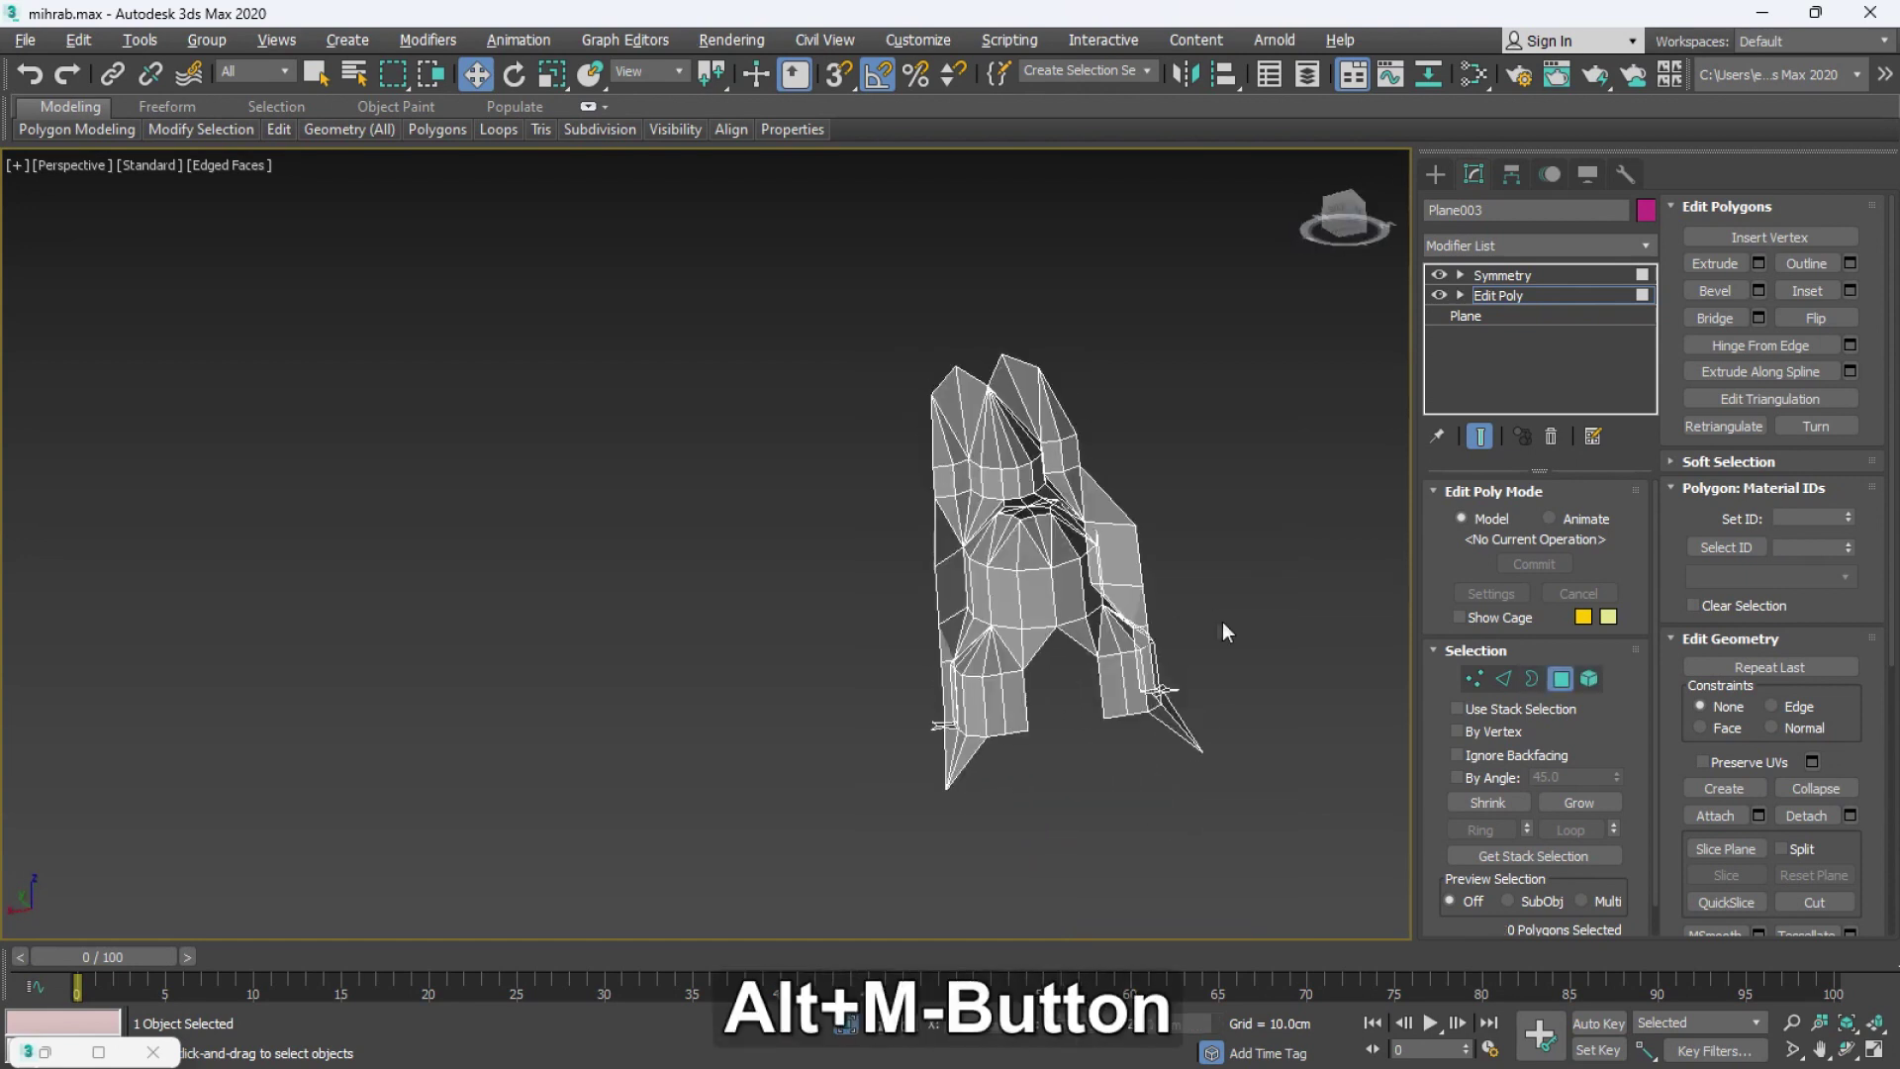
# - Frame the niche mesh in Front and Top views against the star-pattern plan
pyautogui.press('alt+w')
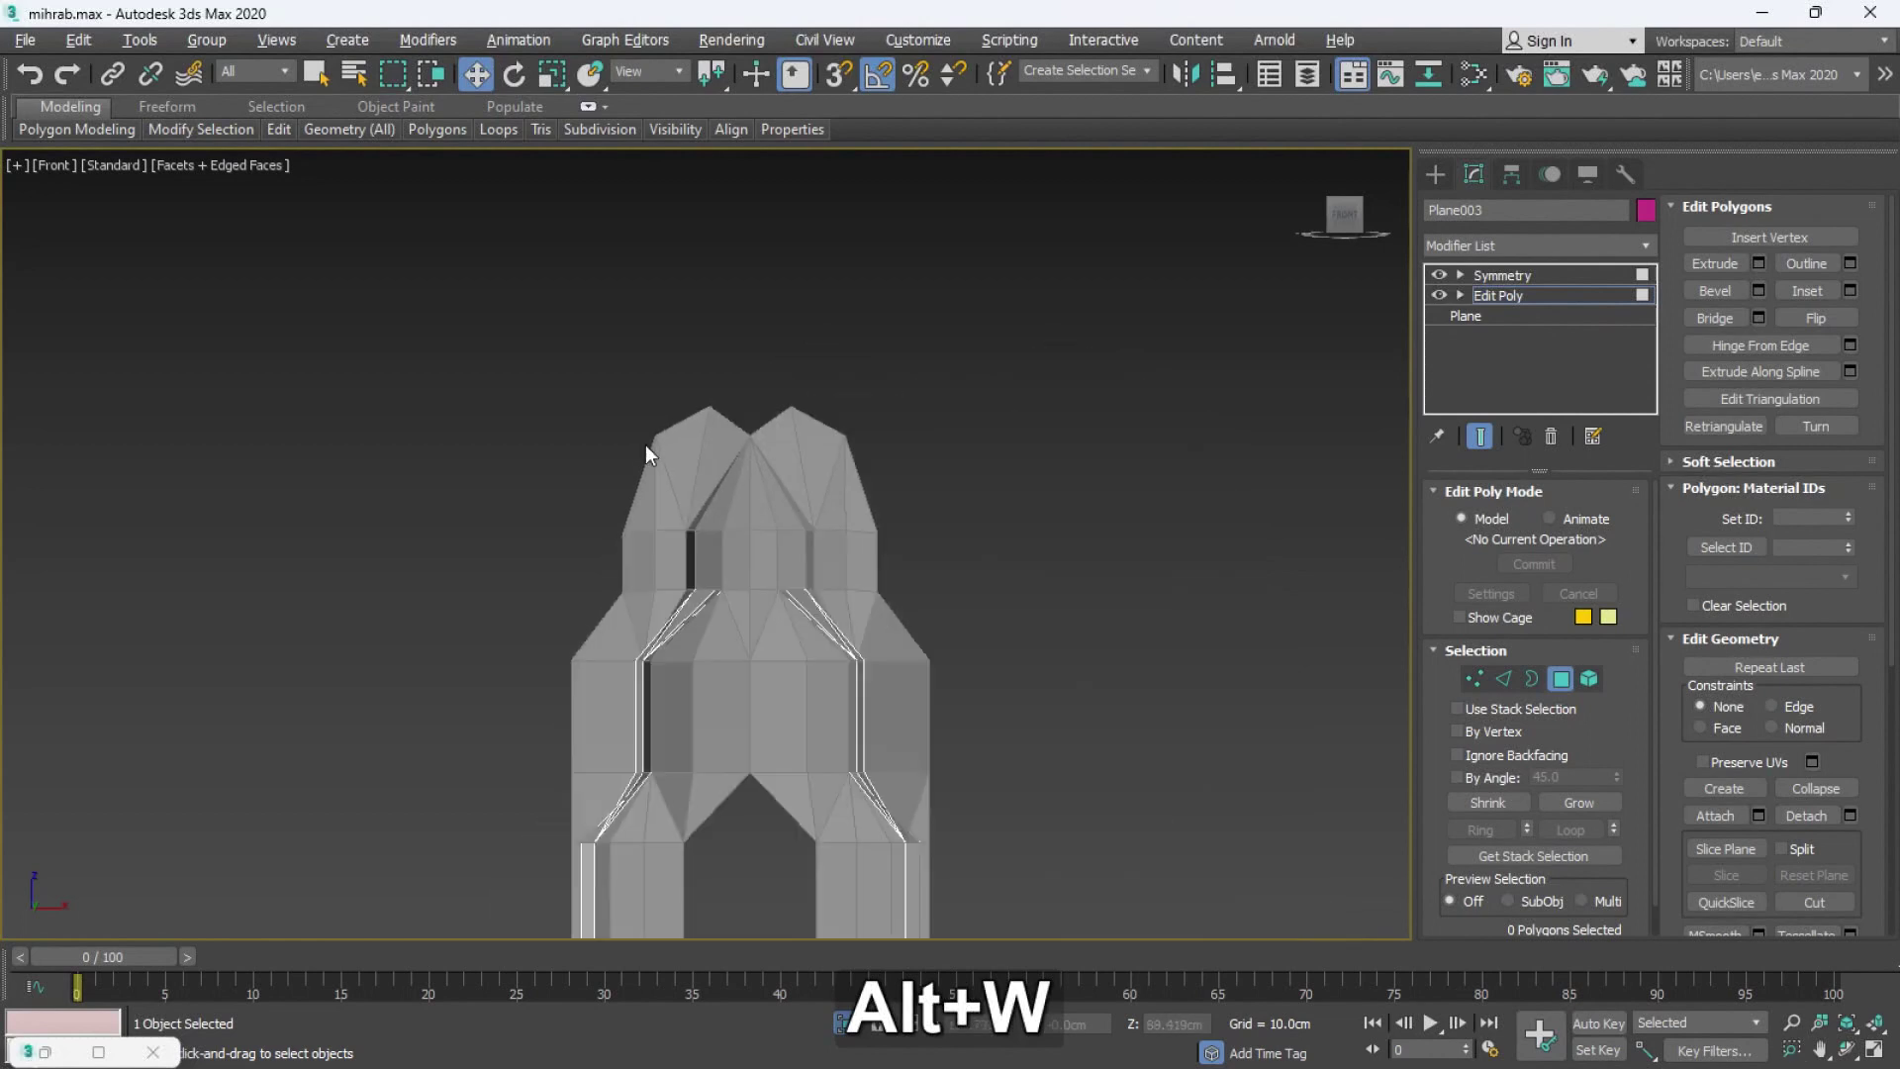
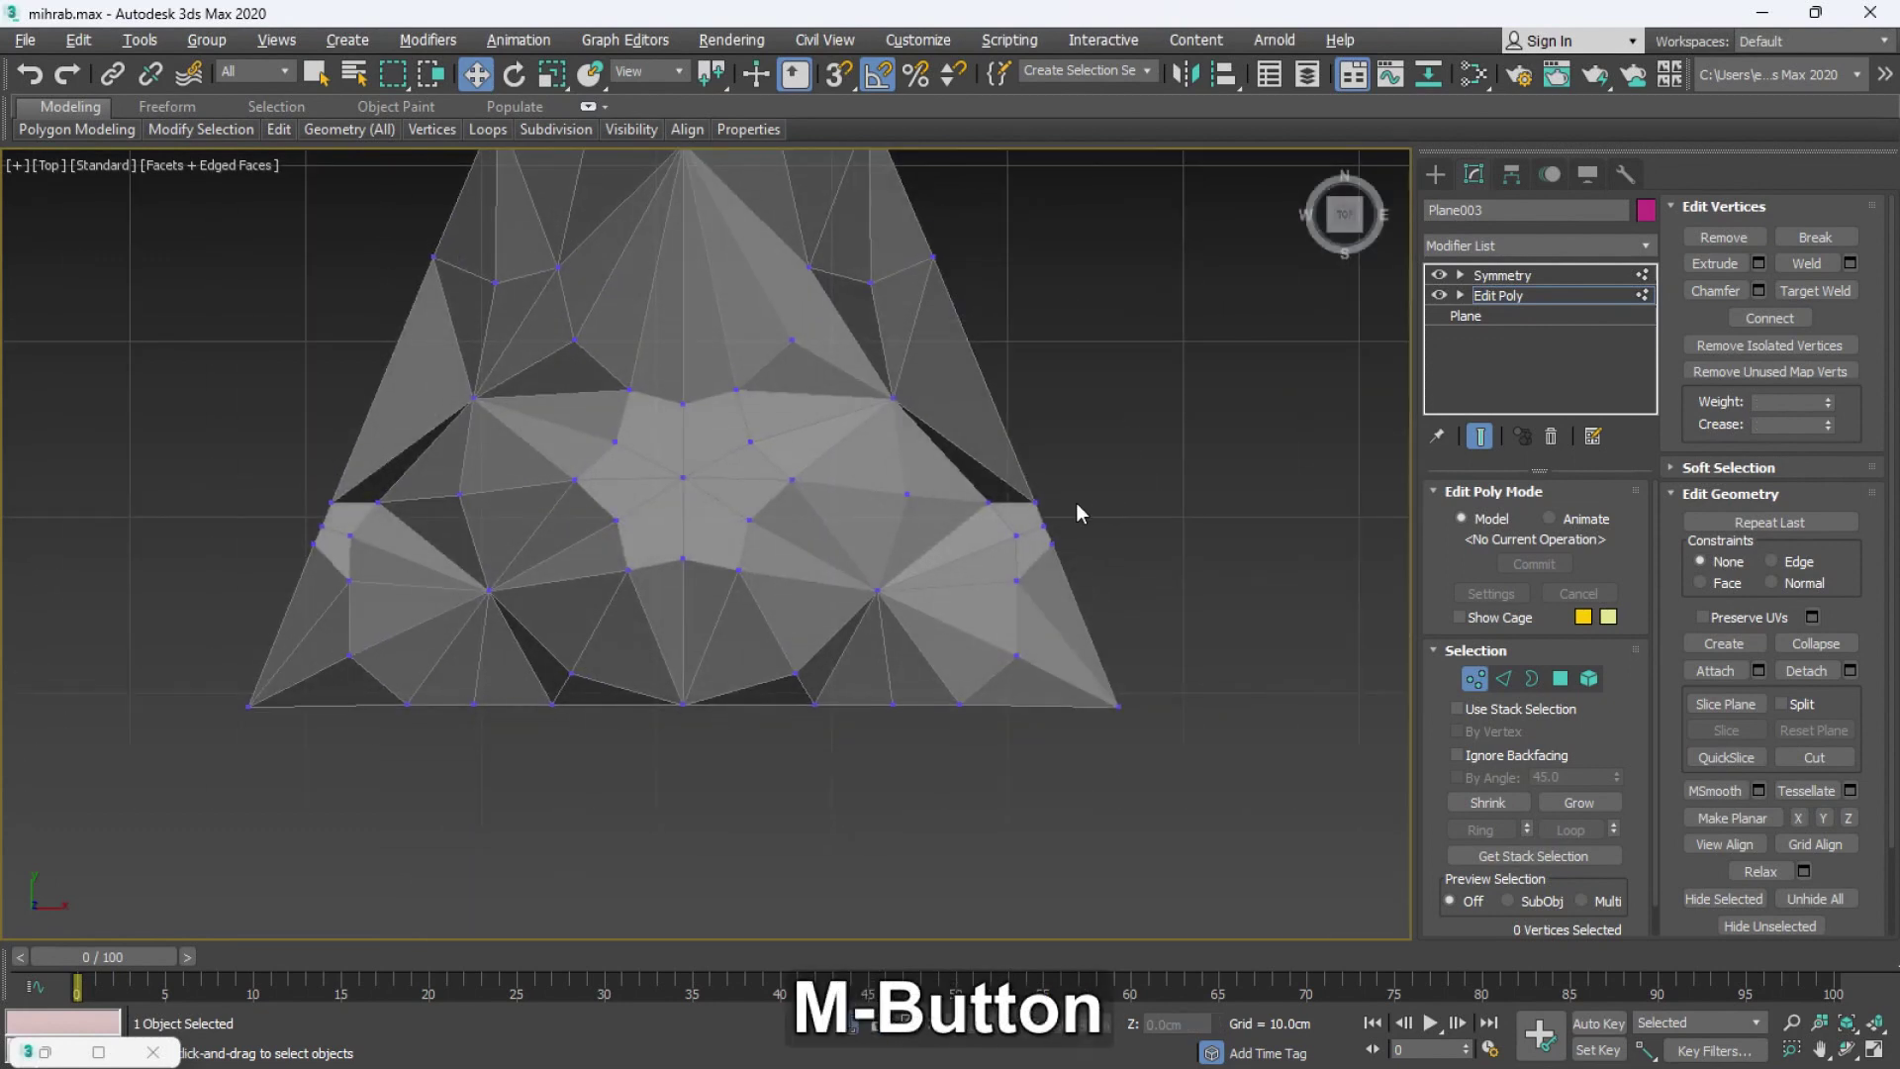
pyautogui.middleClick(1058, 578)
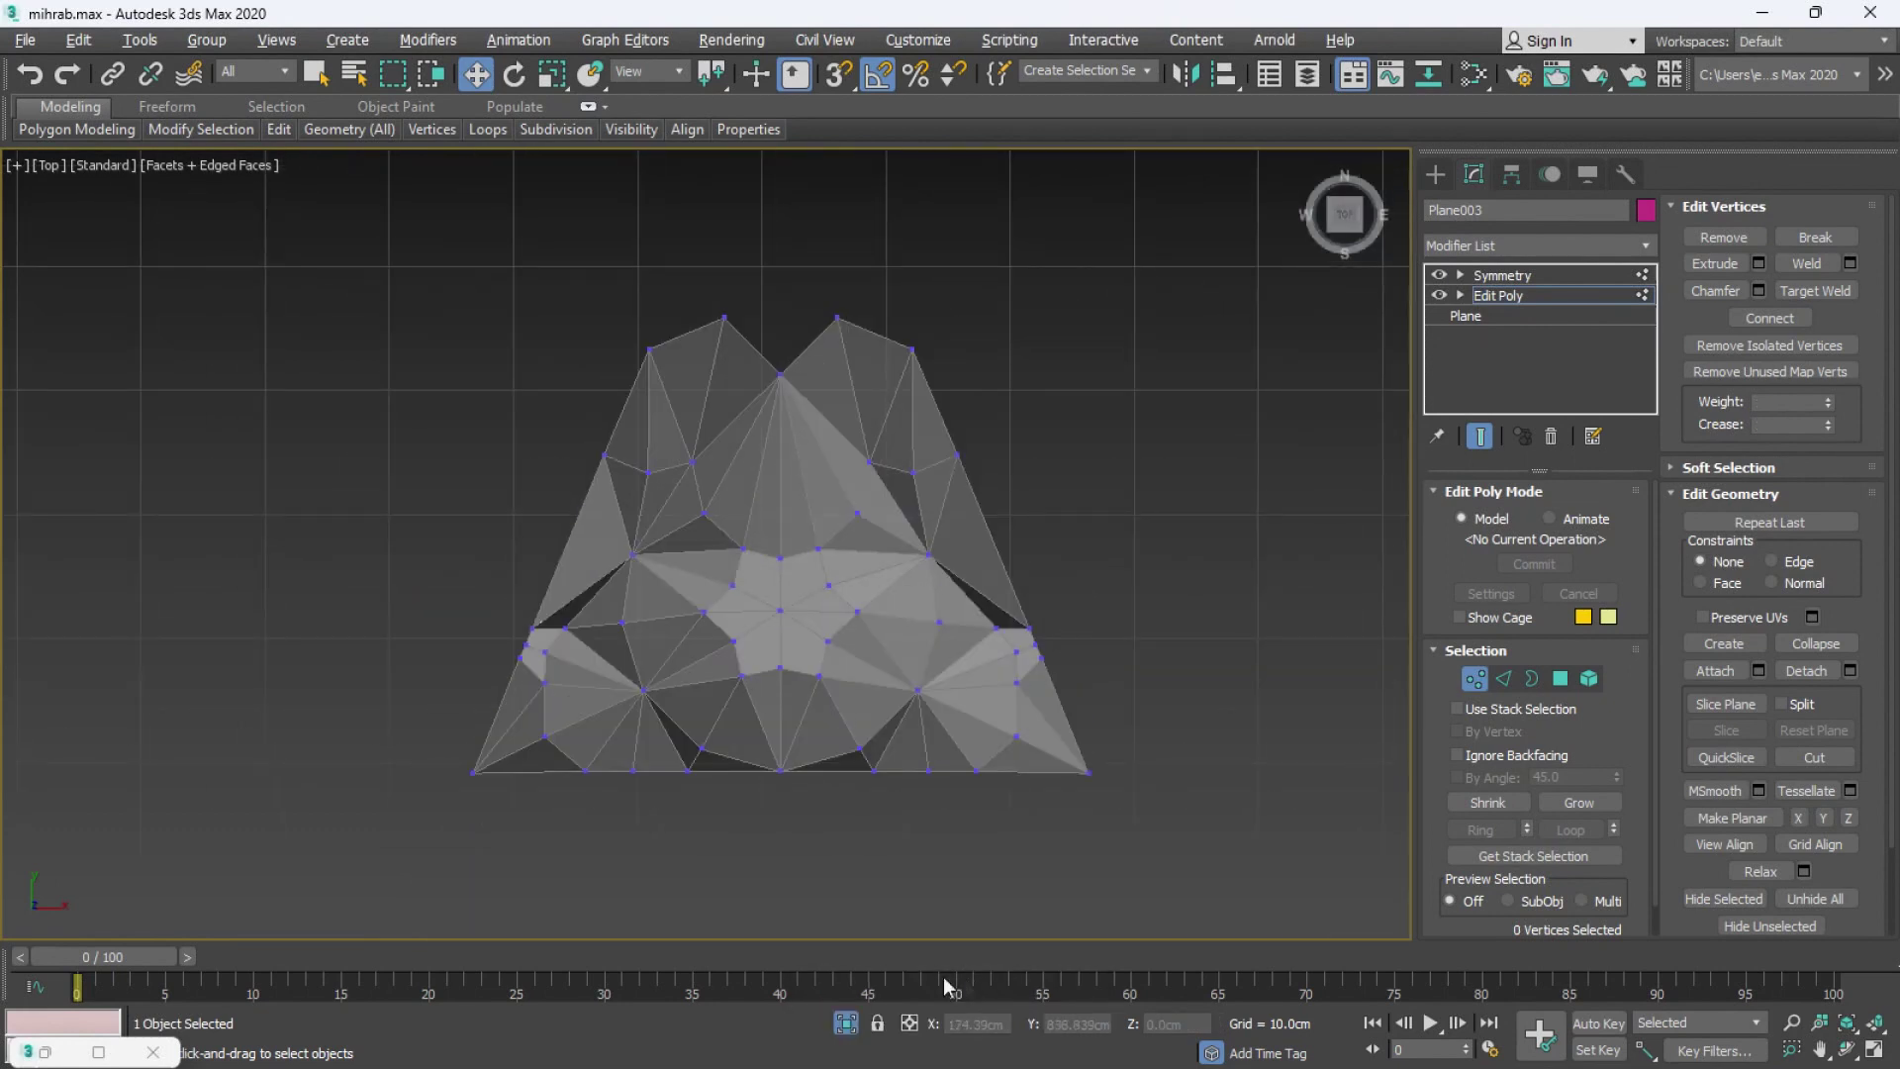
pyautogui.middleClick(917, 550)
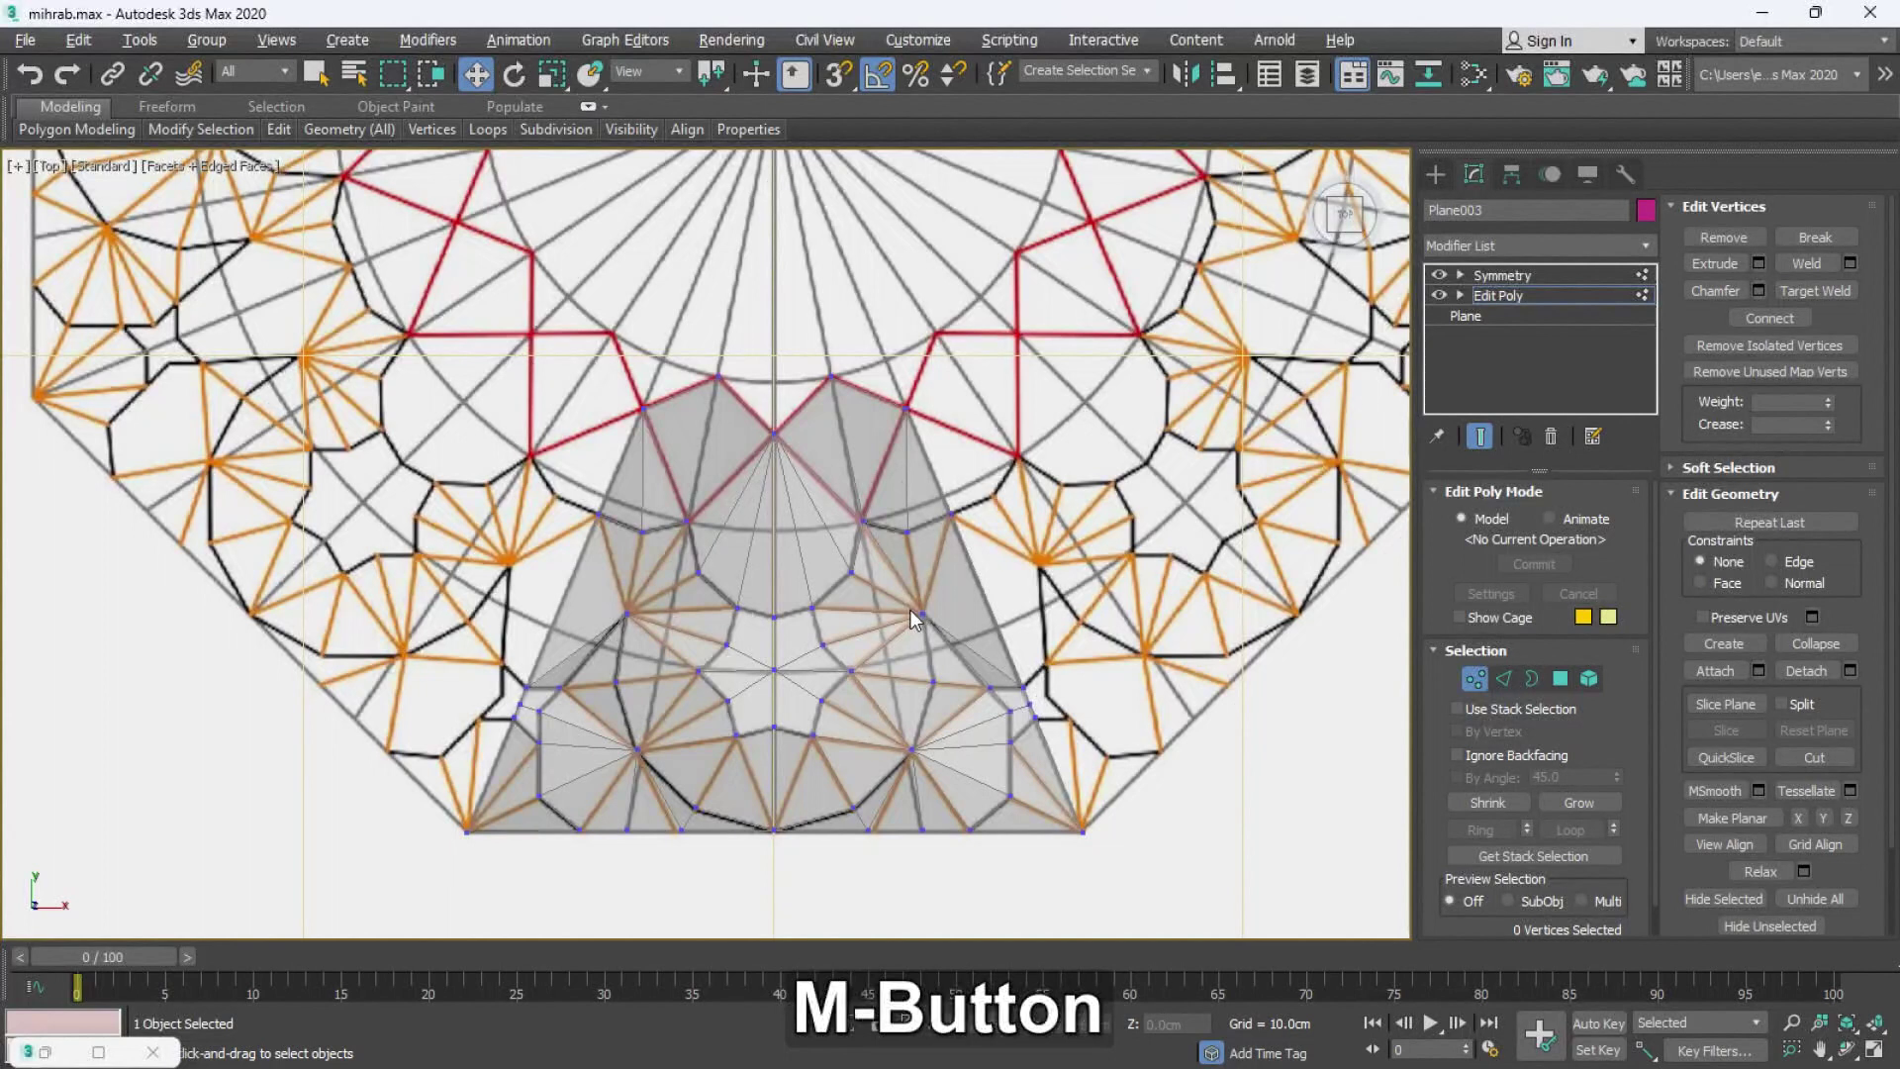
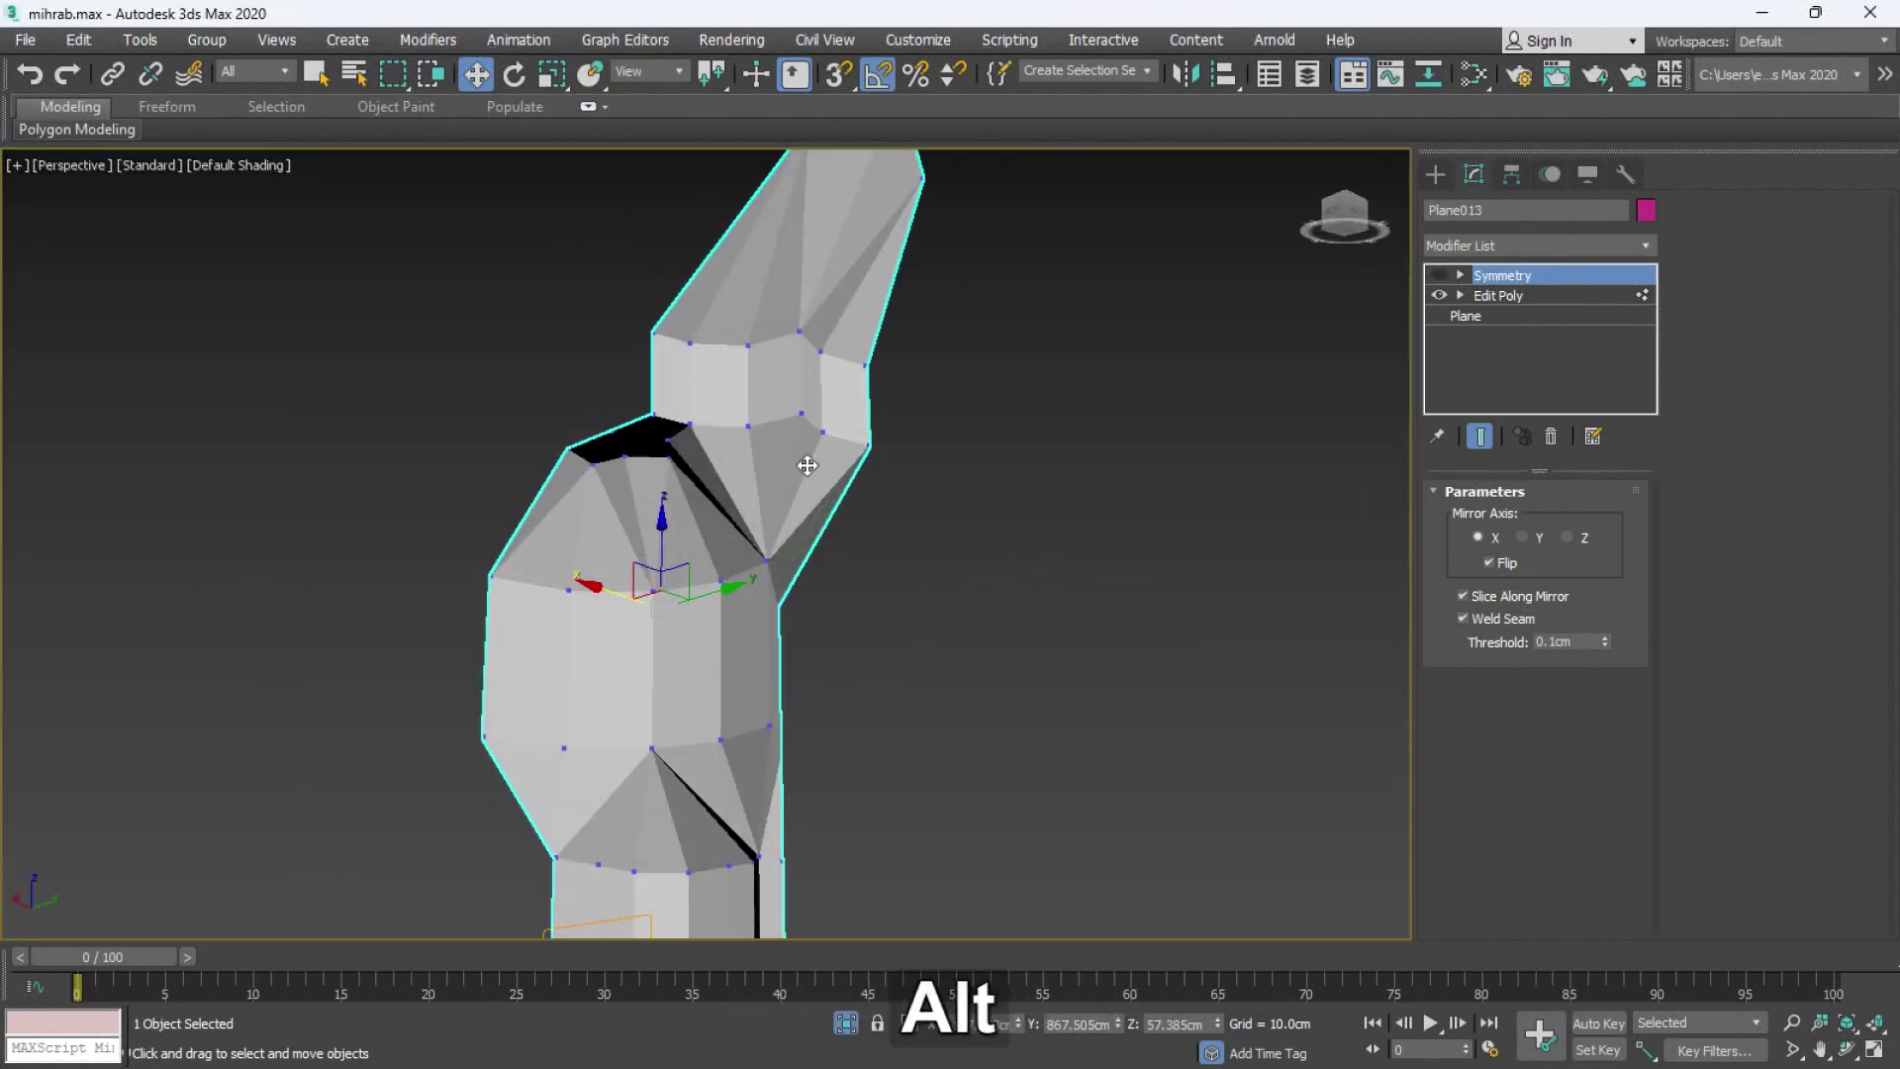
# - Set the arch segment's material Opacity to 50 so the elevation shows through
pyautogui.press('alt+w')
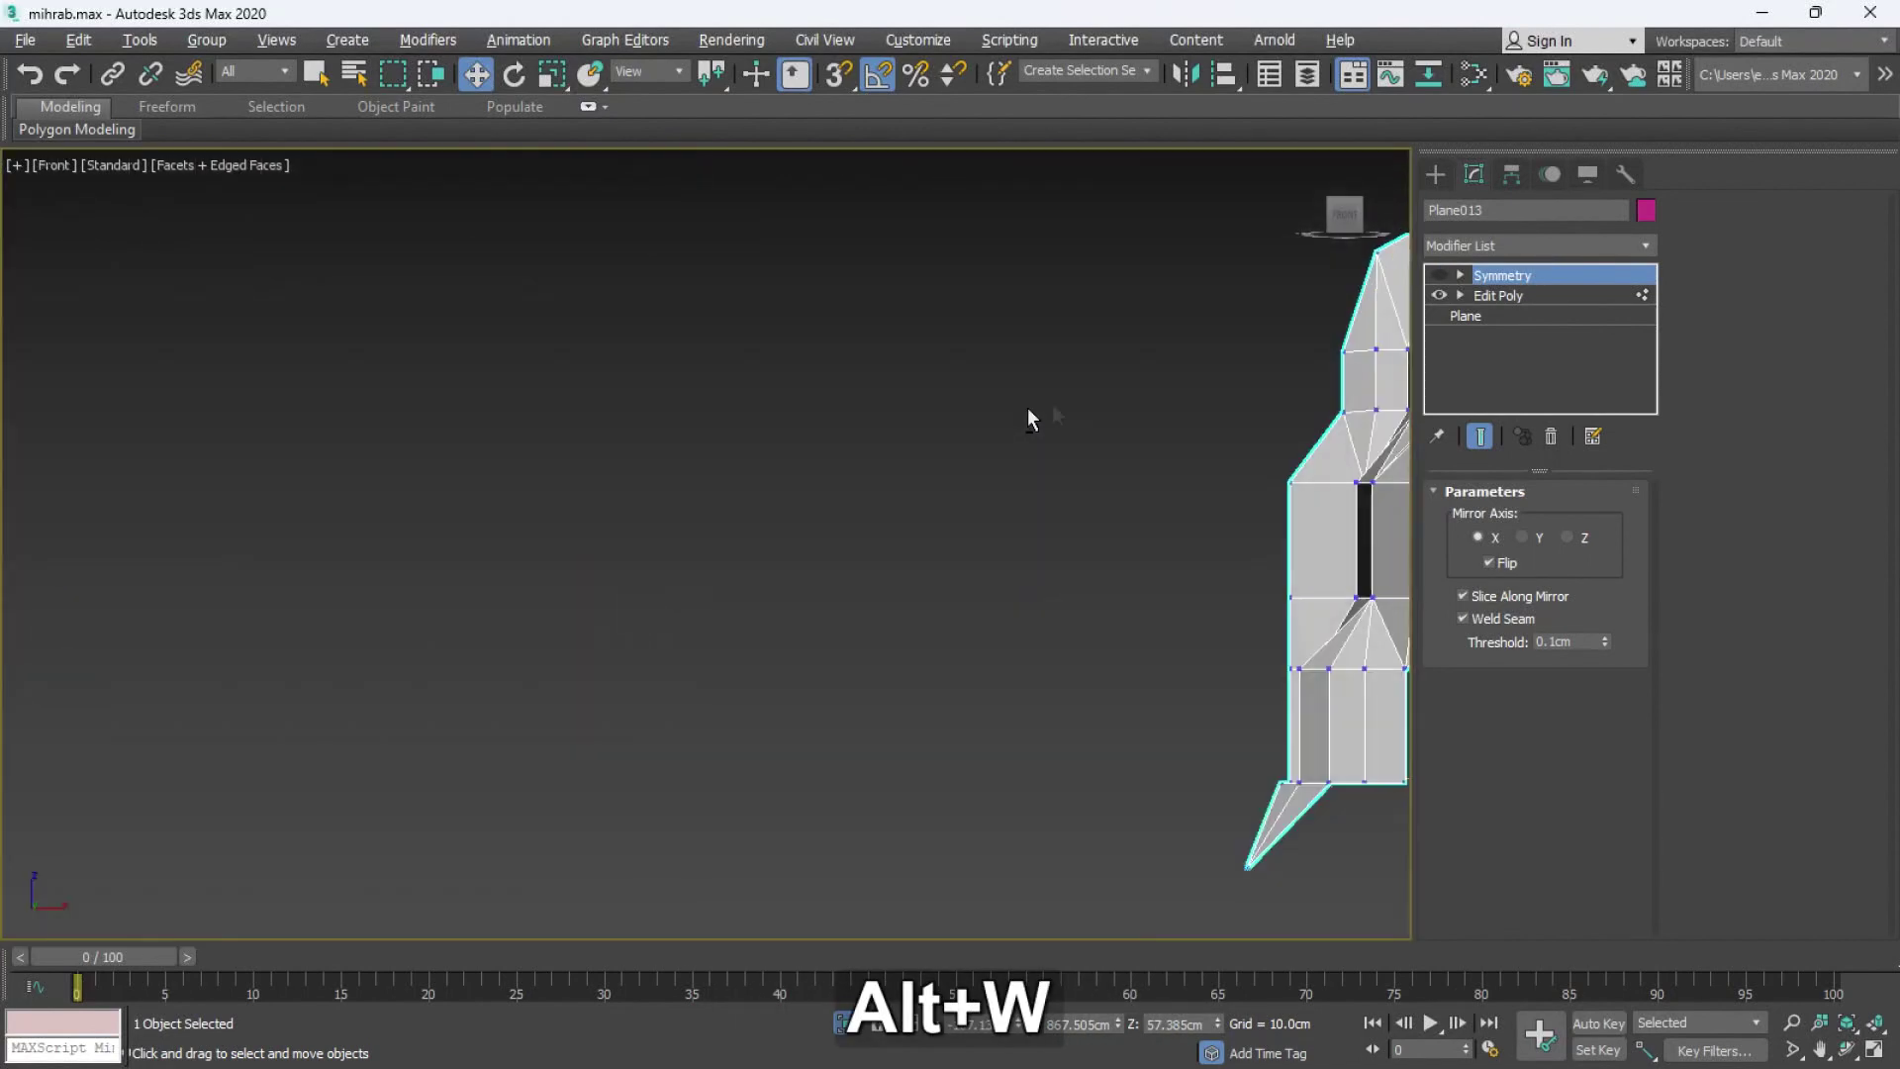
pyautogui.middleClick(857, 417)
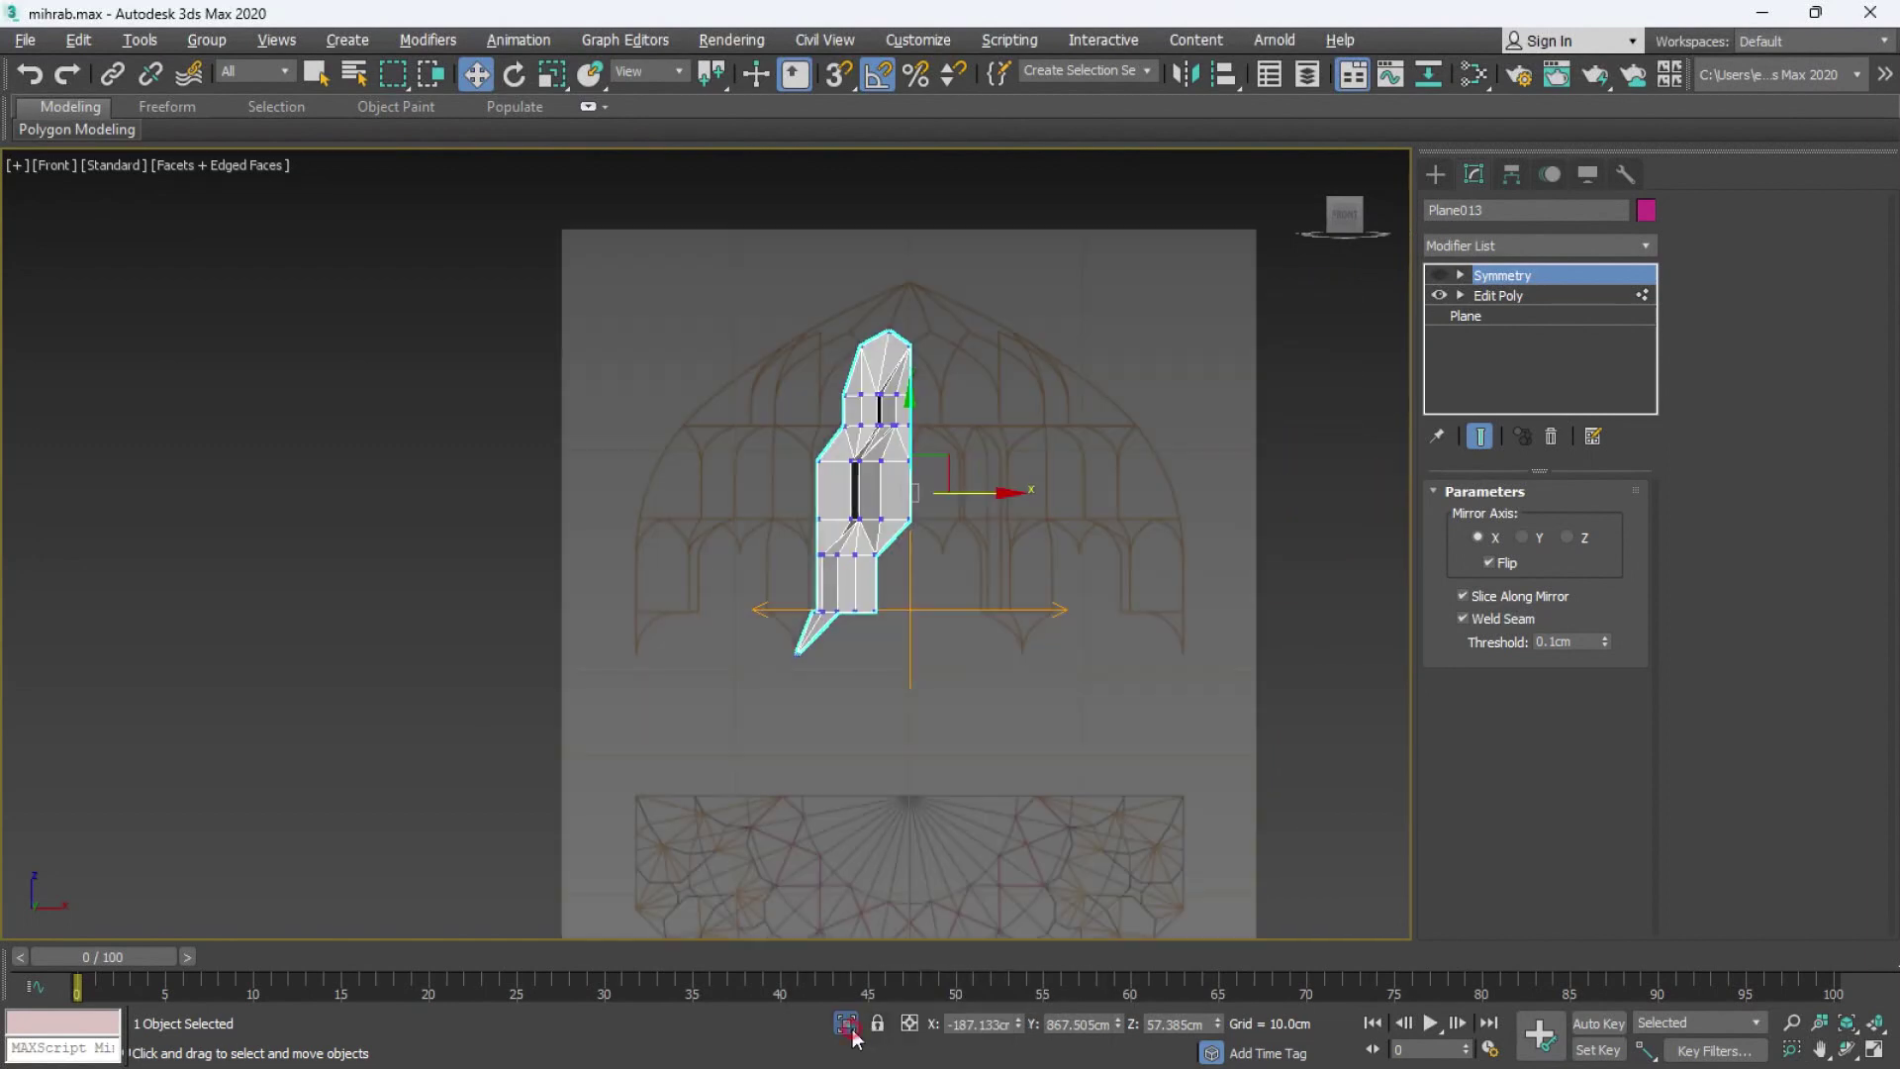
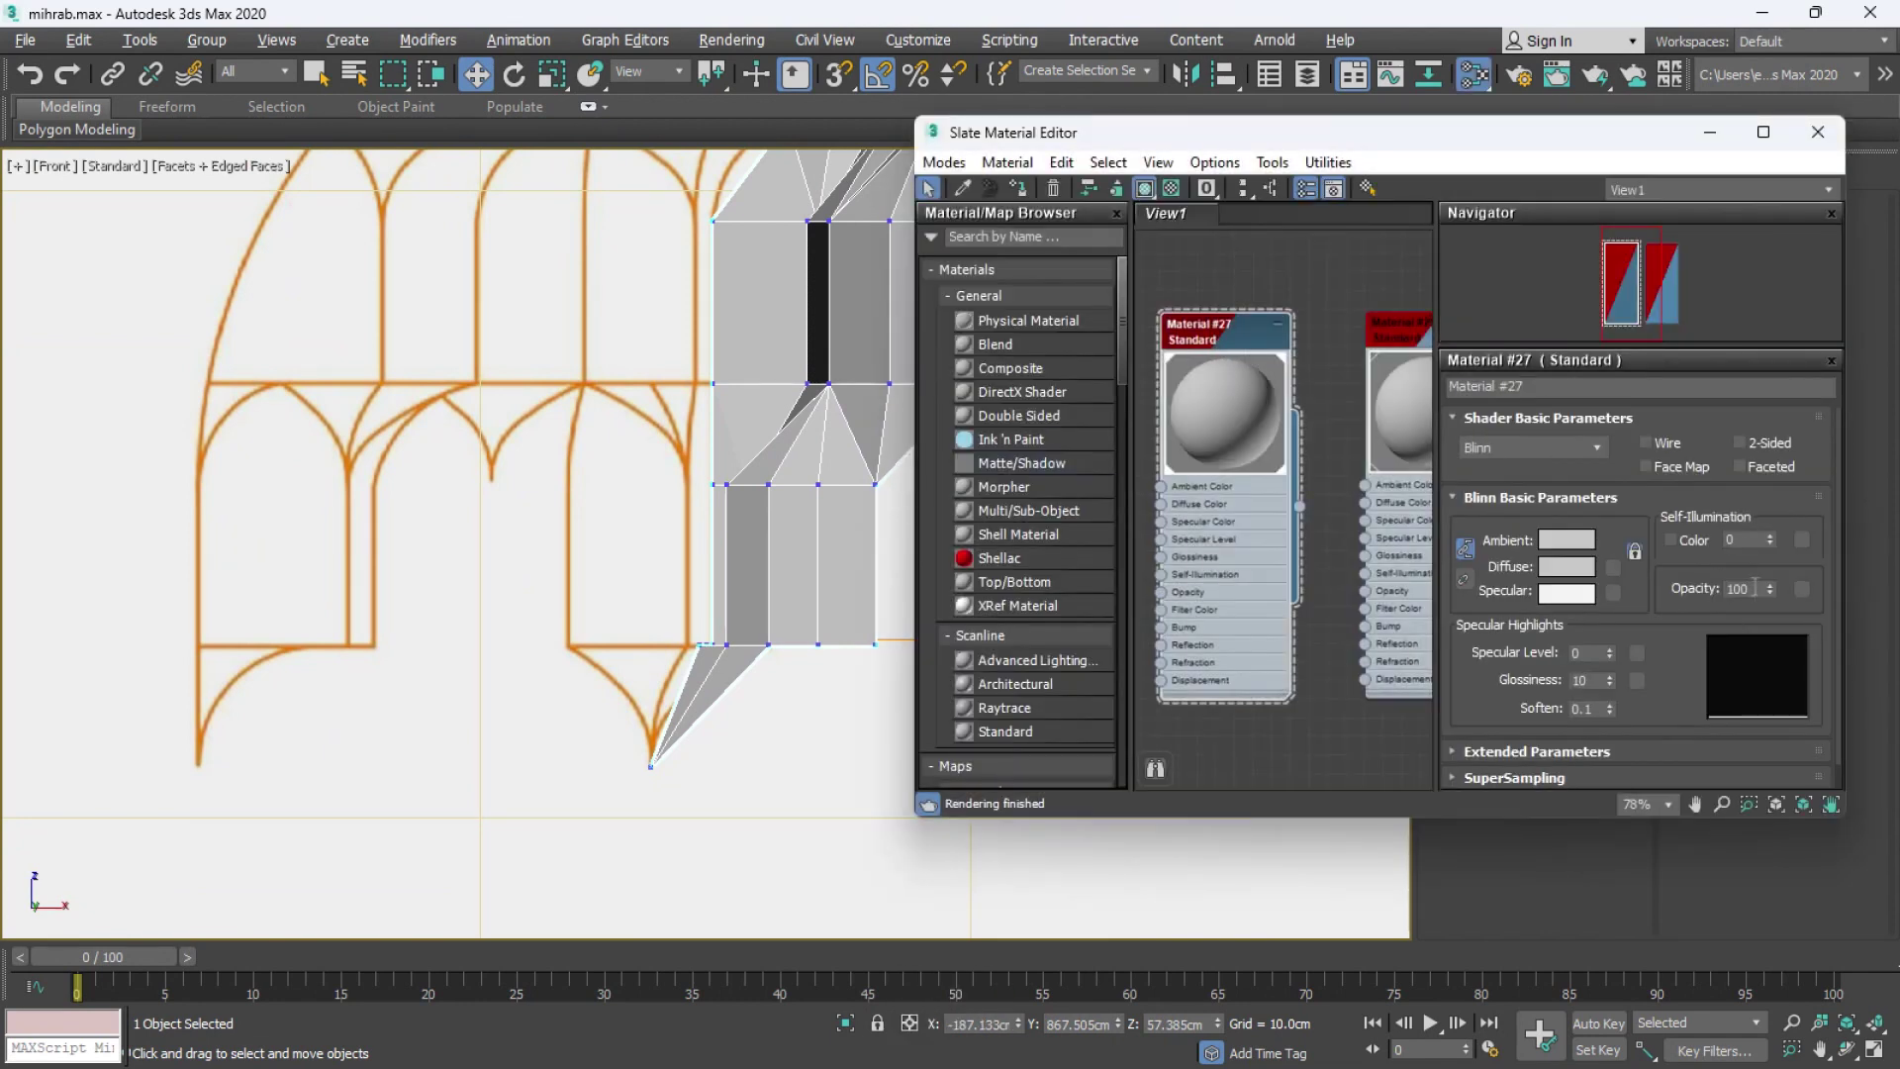
pyautogui.press('KP_5')
pyautogui.press('Return')
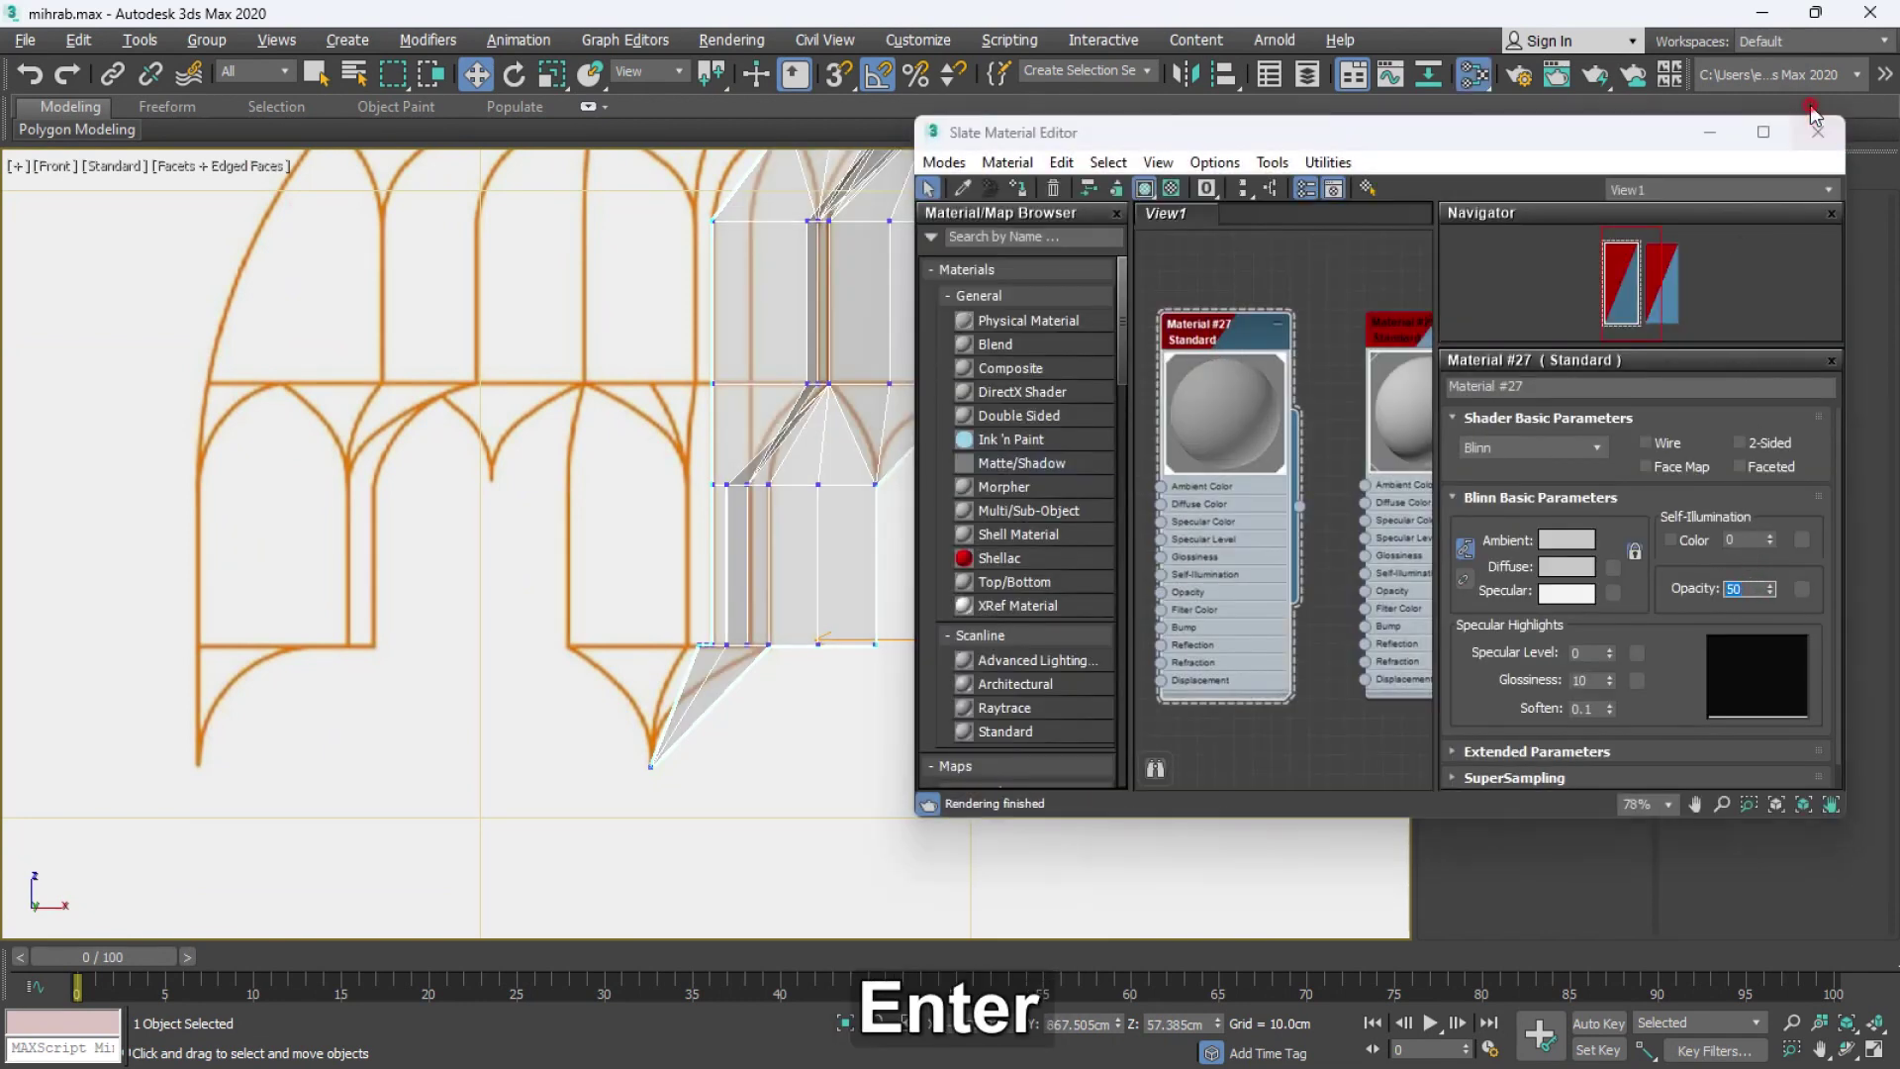
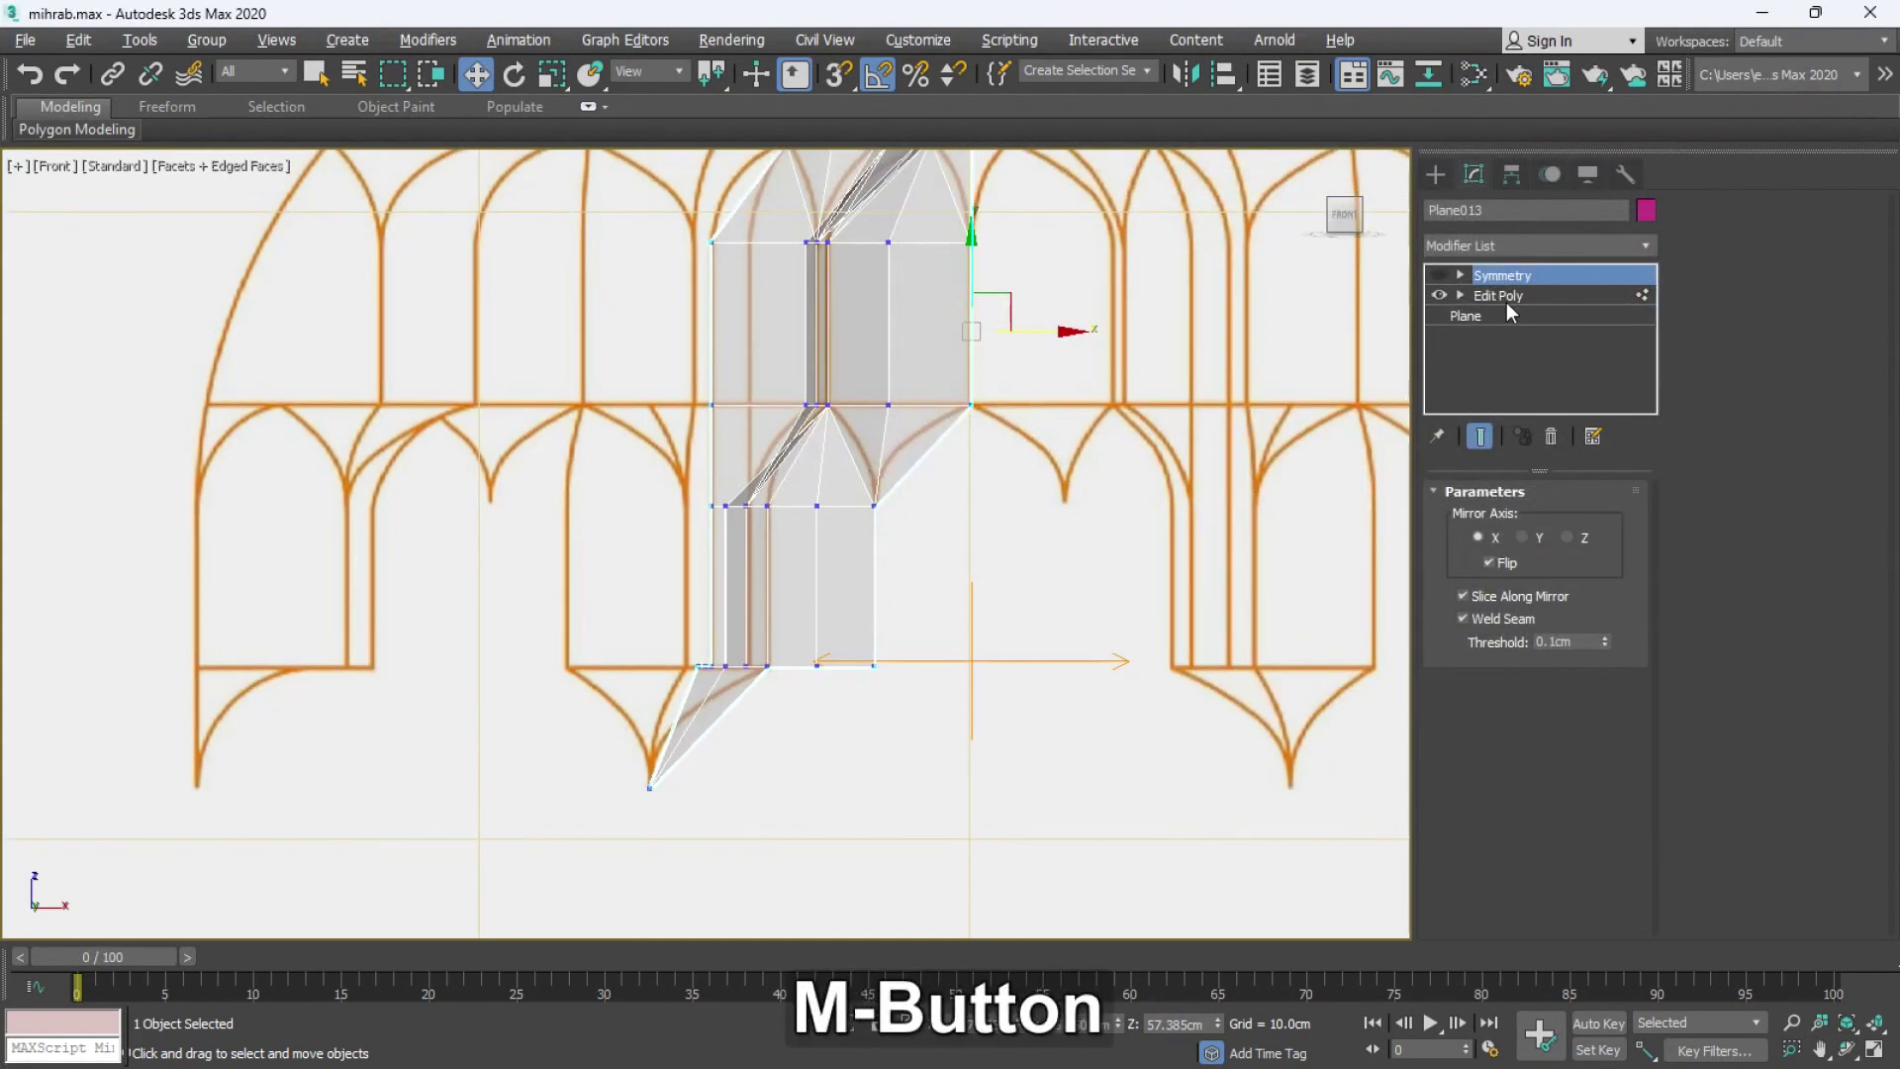
# - Select full edge rings on Plane013 and bend them along the lower arch curves
pyautogui.press('2')
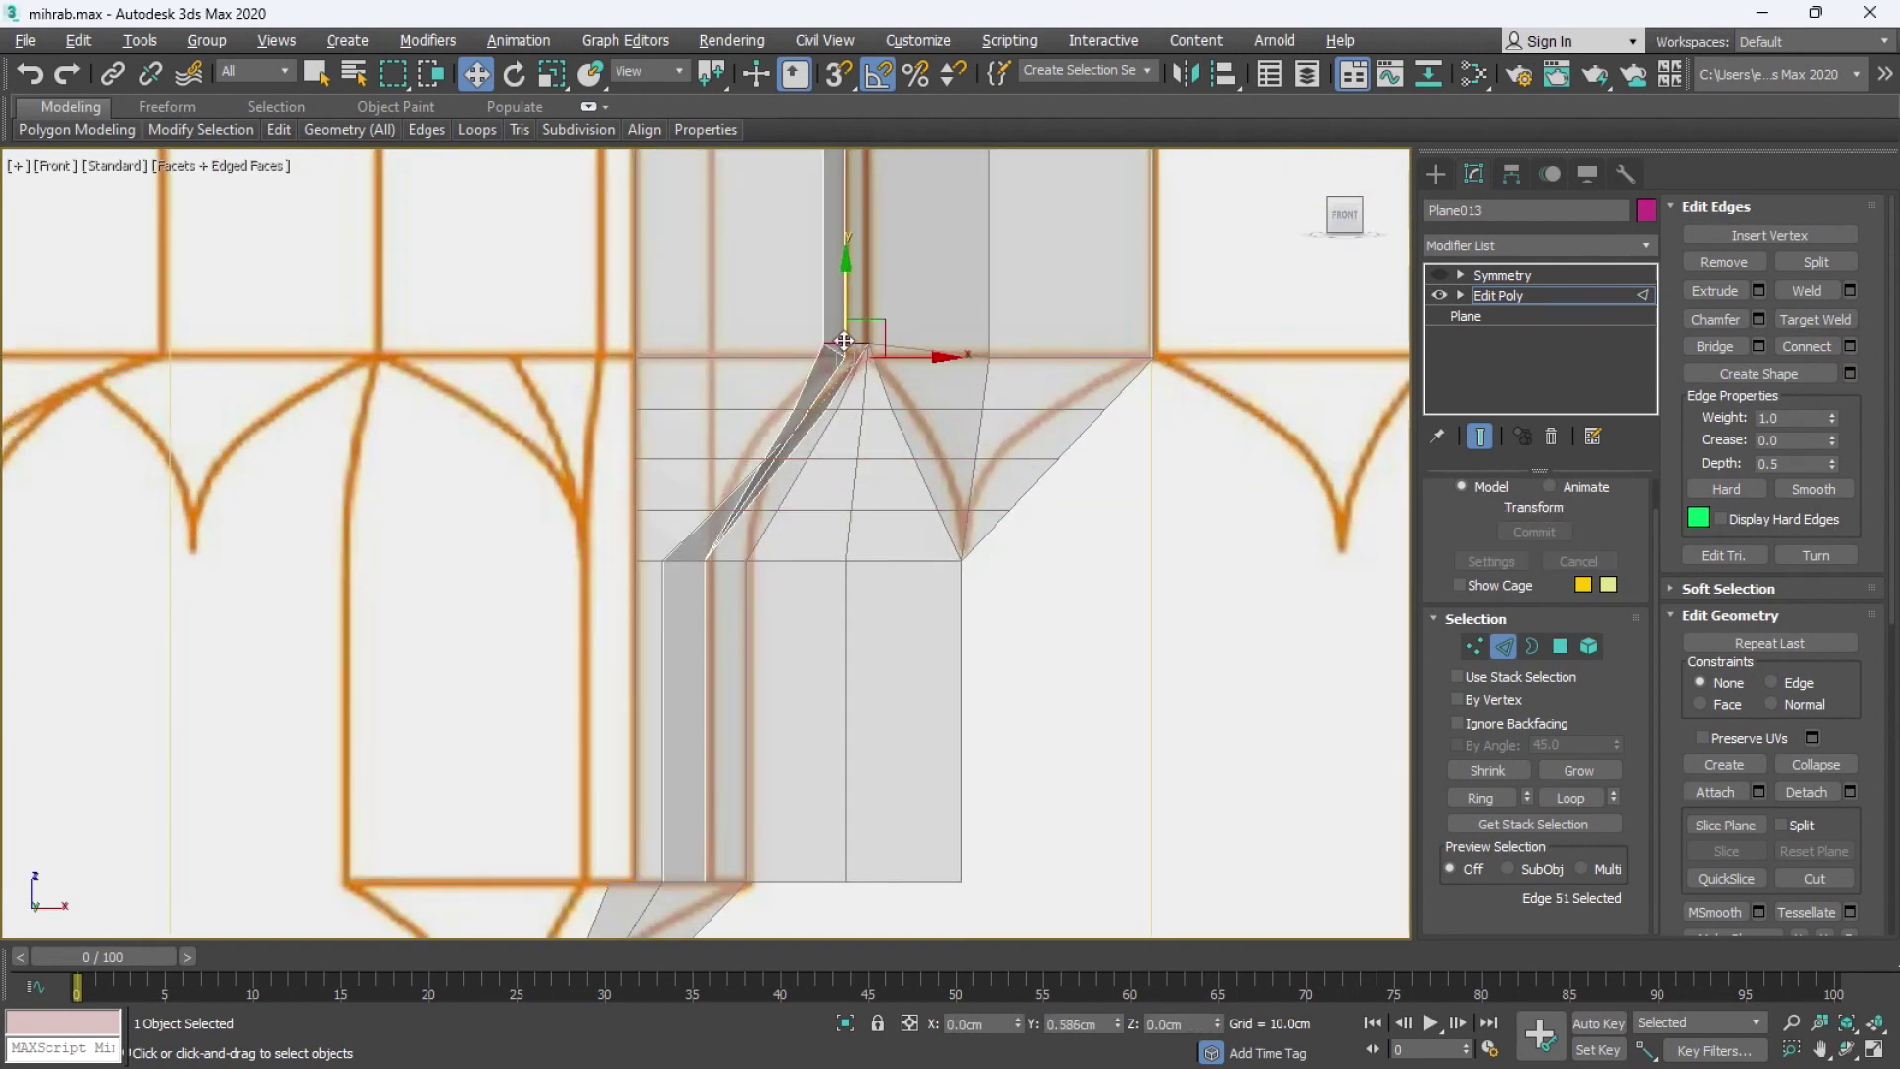
pyautogui.press('ctrl+z')
pyautogui.press('ctrl+z')
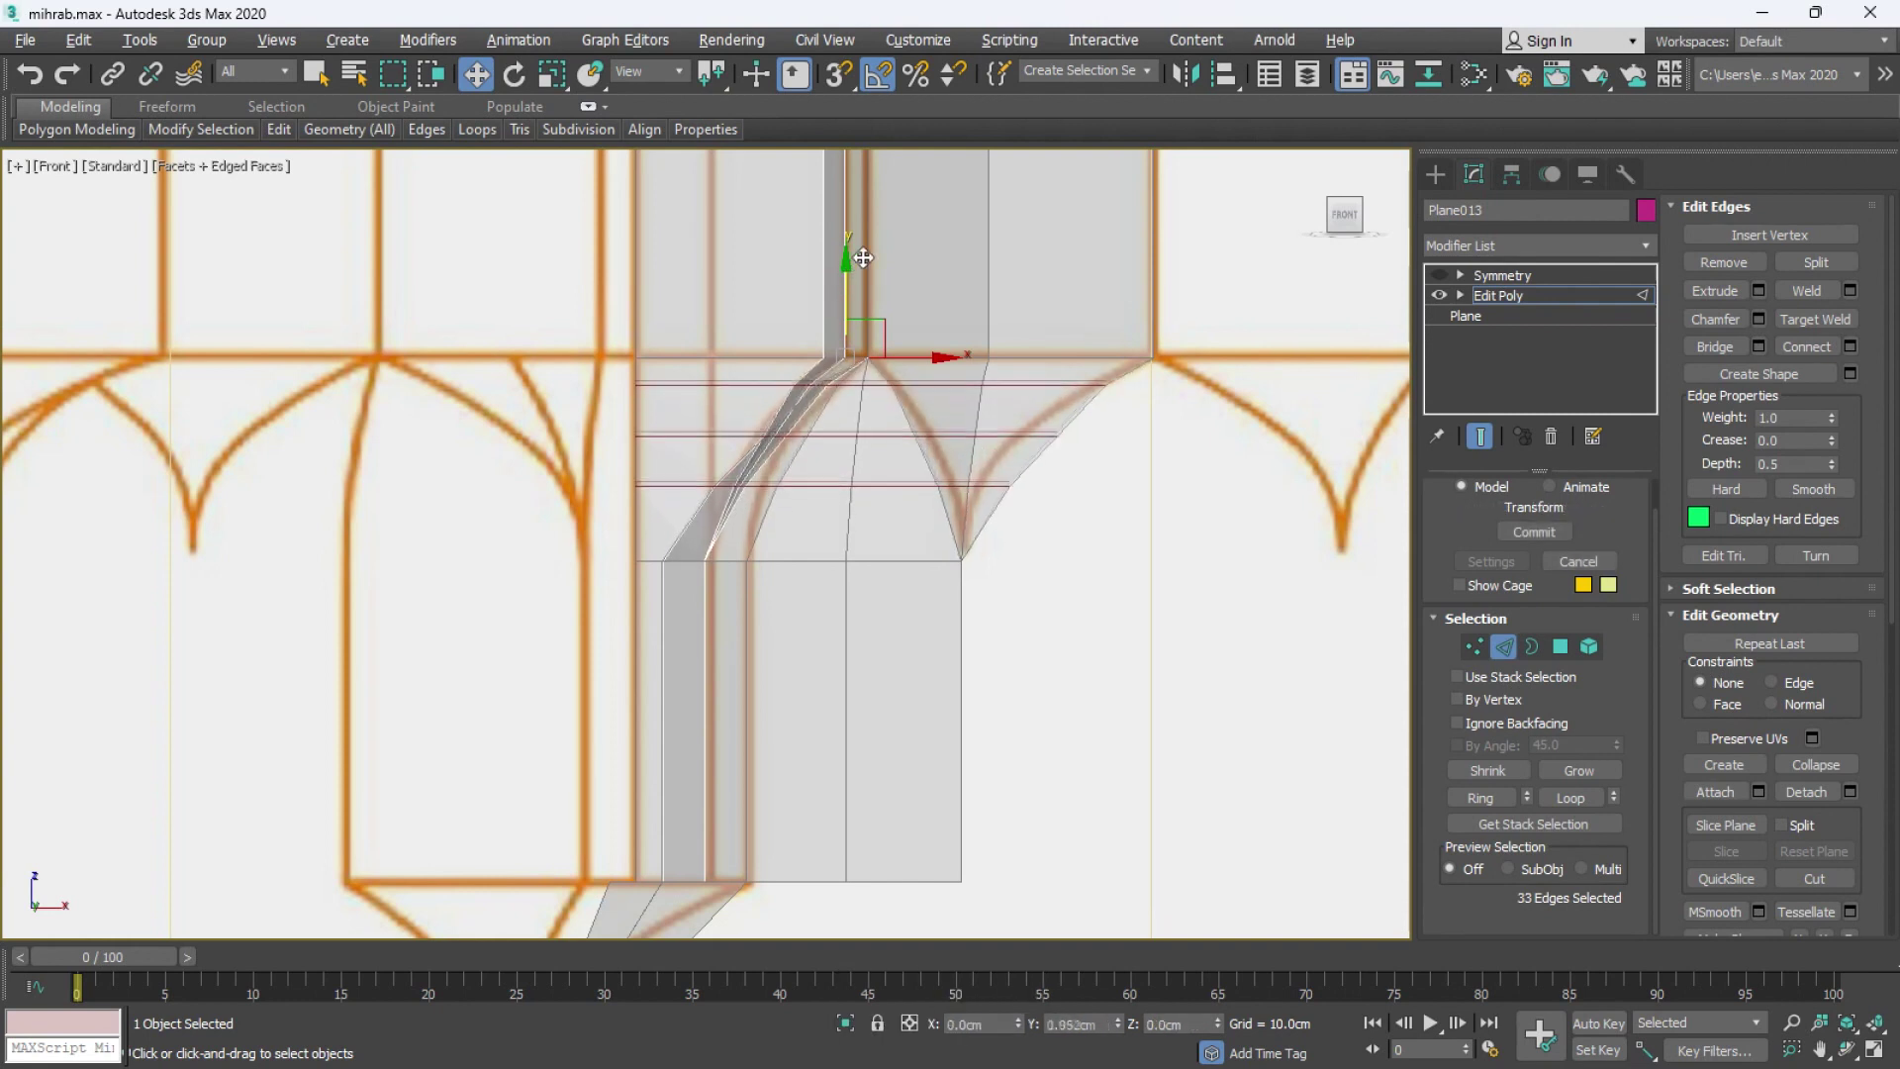
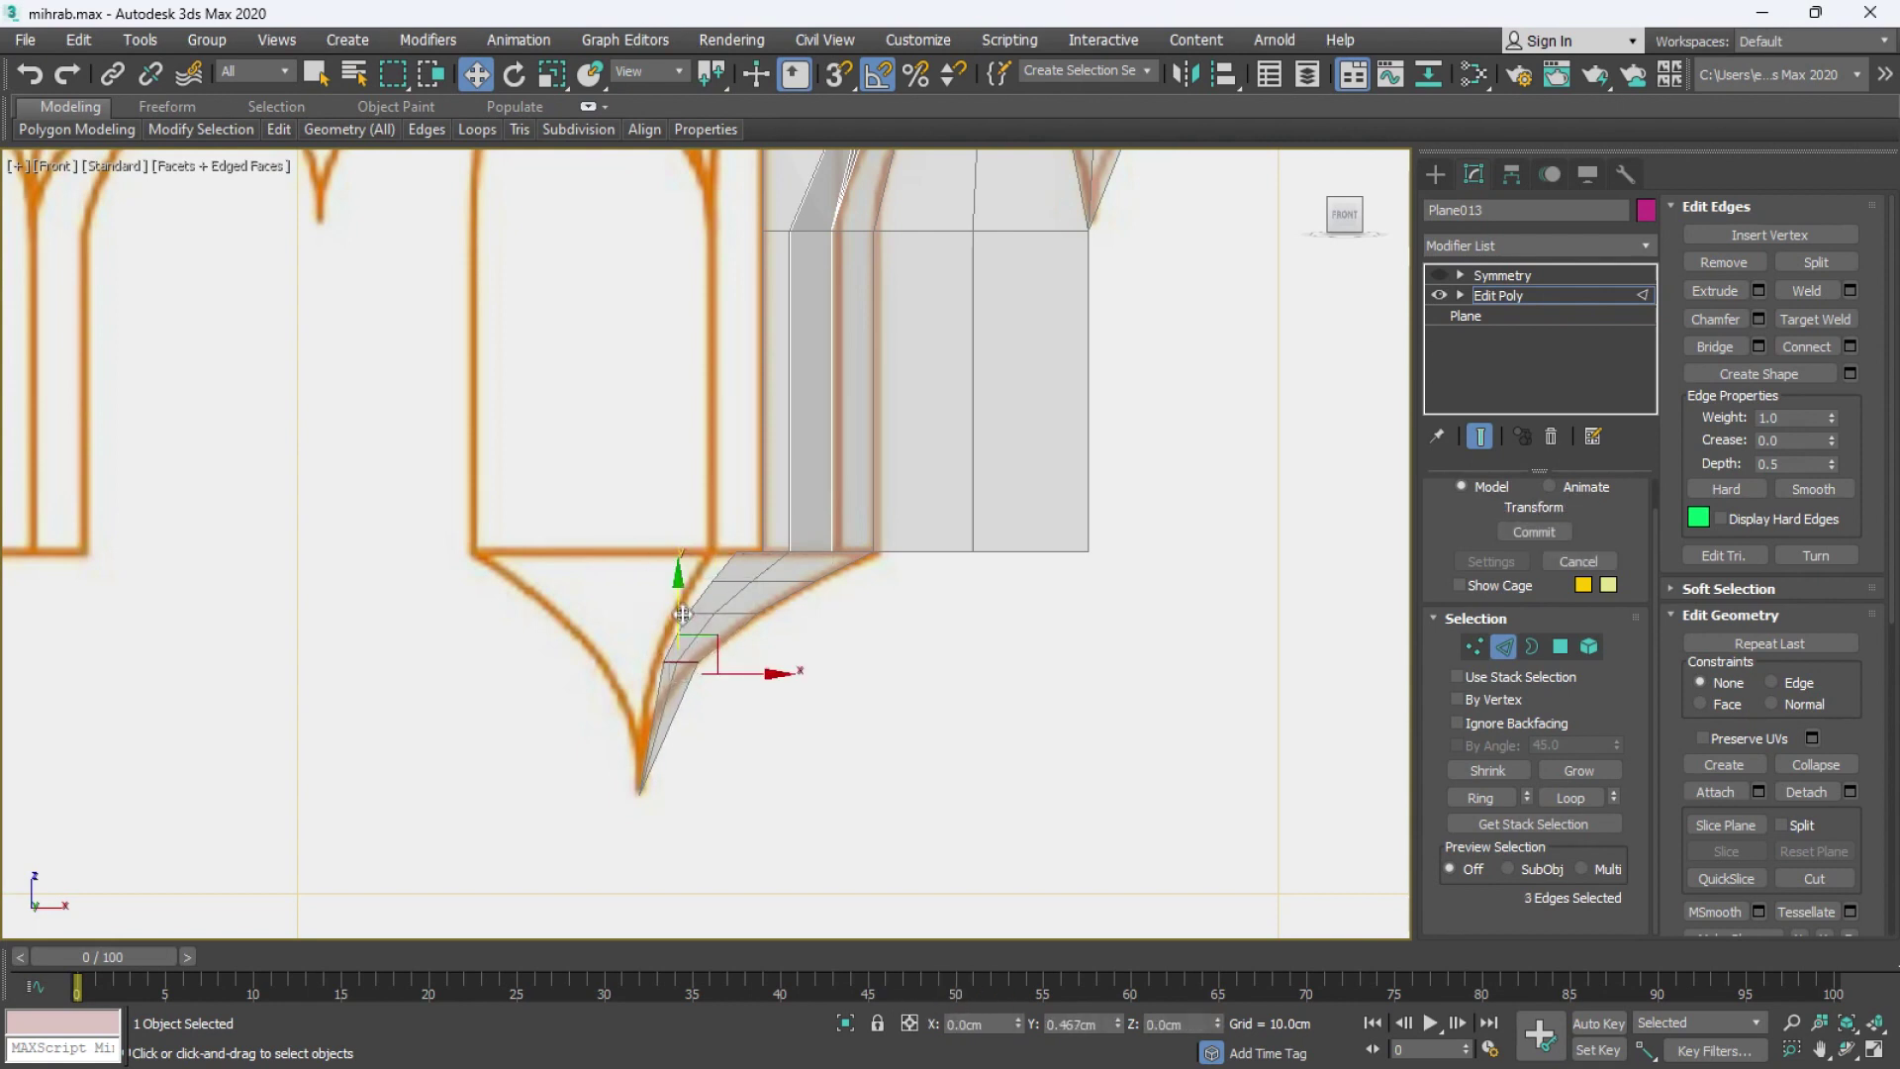
pyautogui.middleClick(704, 692)
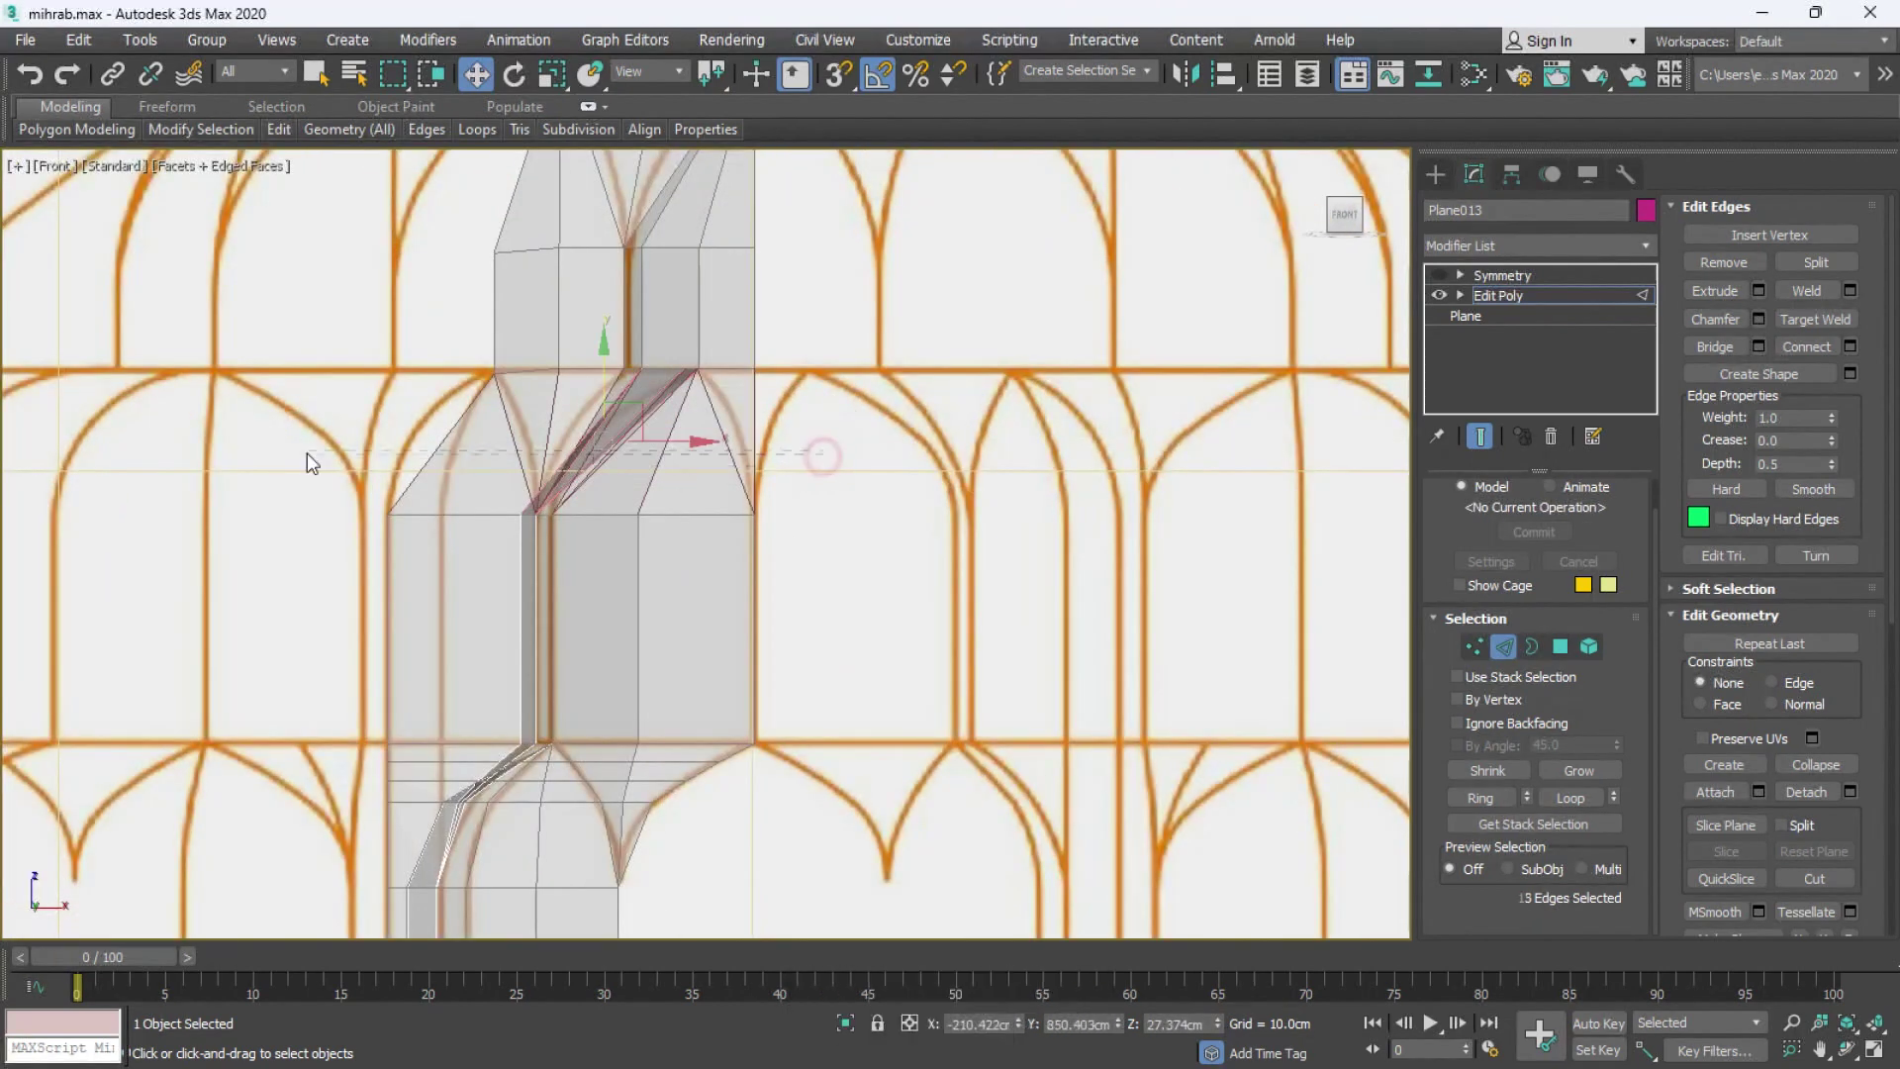
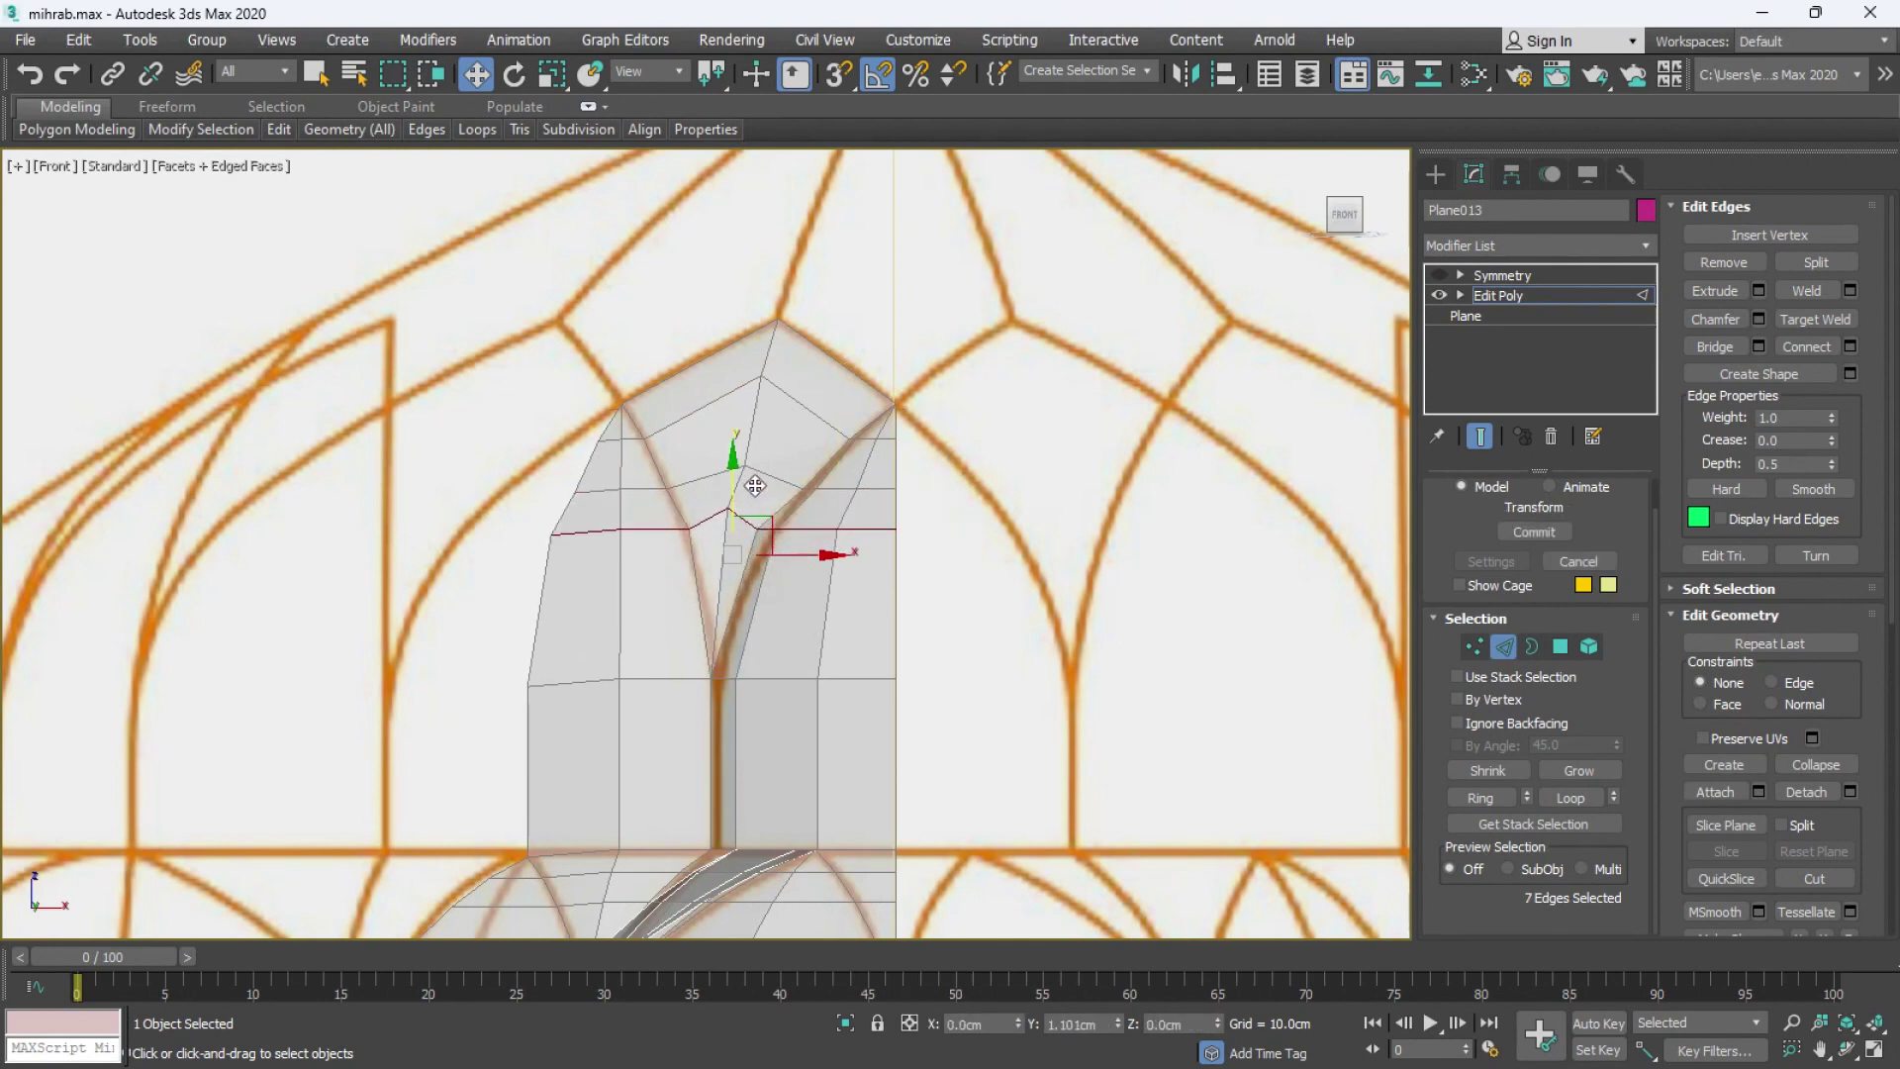
# - Move the upper arch vertices onto the elevation curves and return to Perspective
pyautogui.press('1')
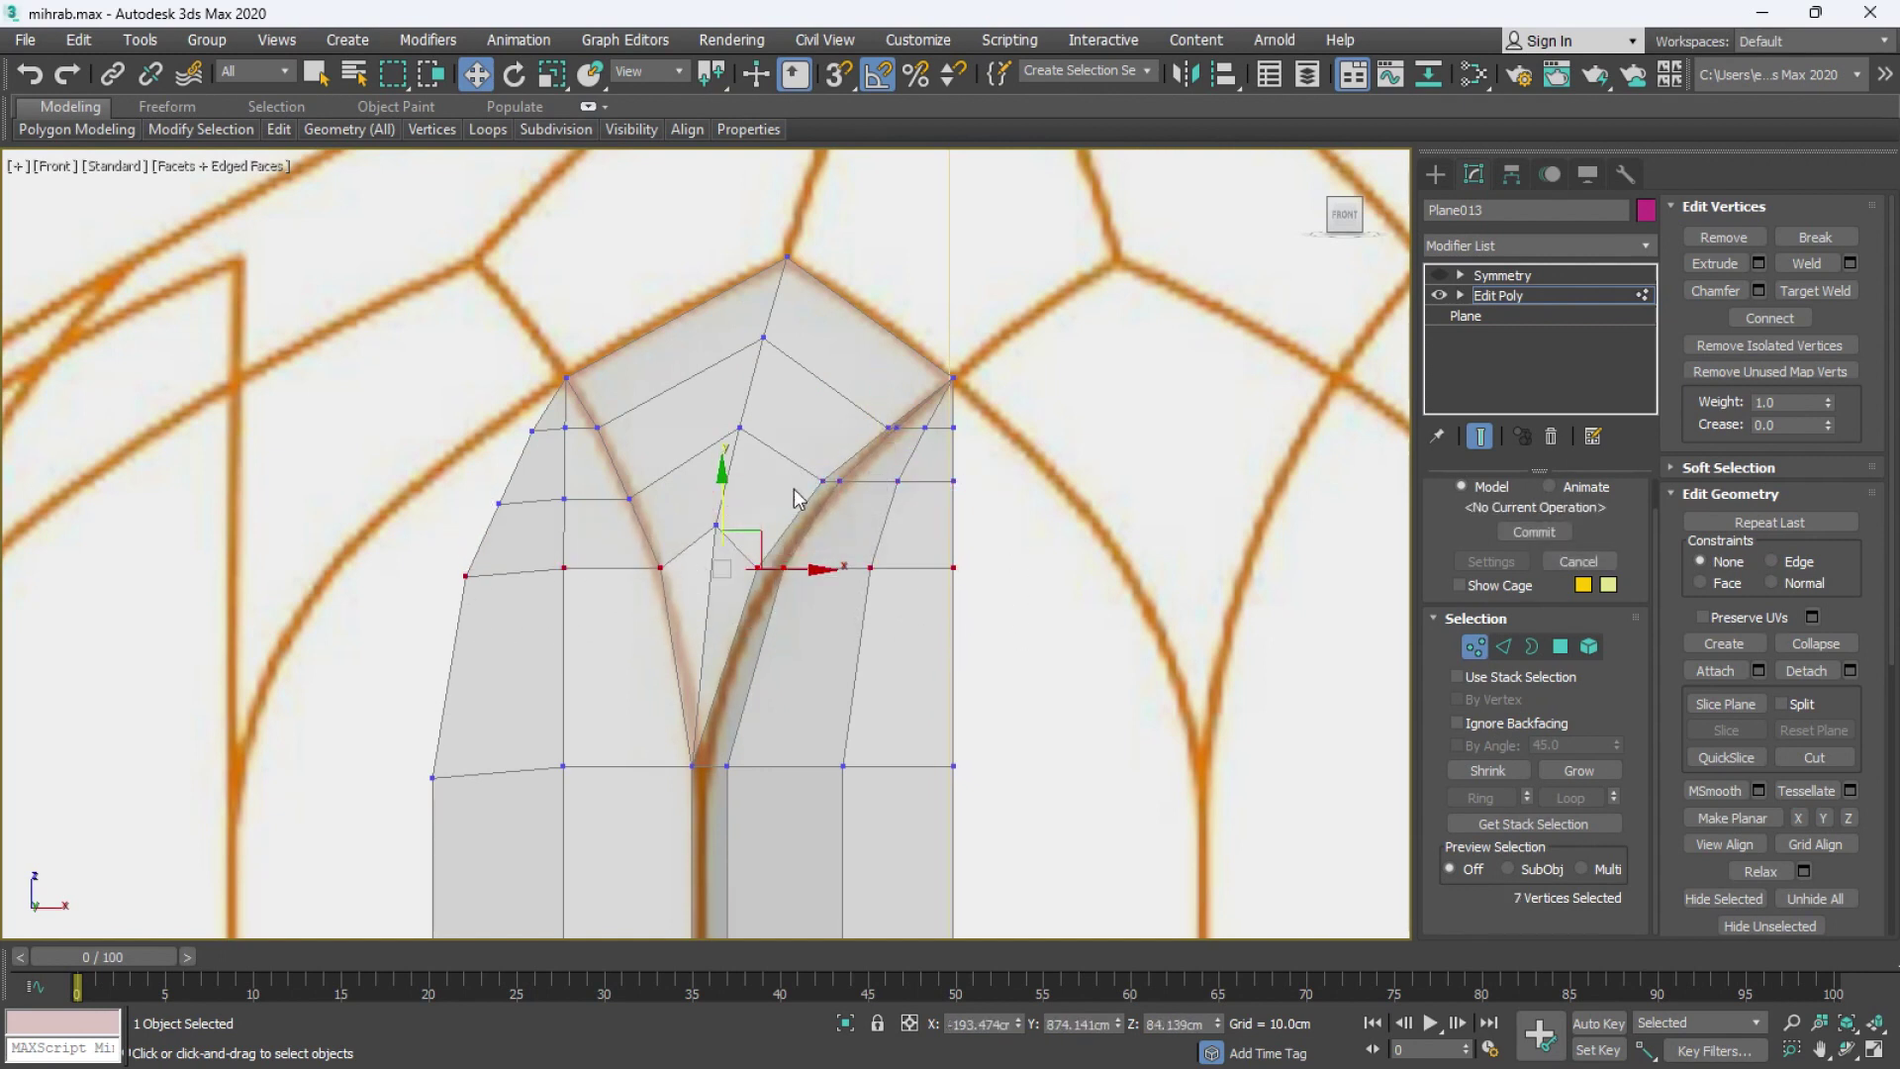
pyautogui.press('alt+w')
pyautogui.press('alt+w')
# - Frame the upper arch with edged faces and select the inner face strip in Polygon mode
pyautogui.middleClick(943, 636)
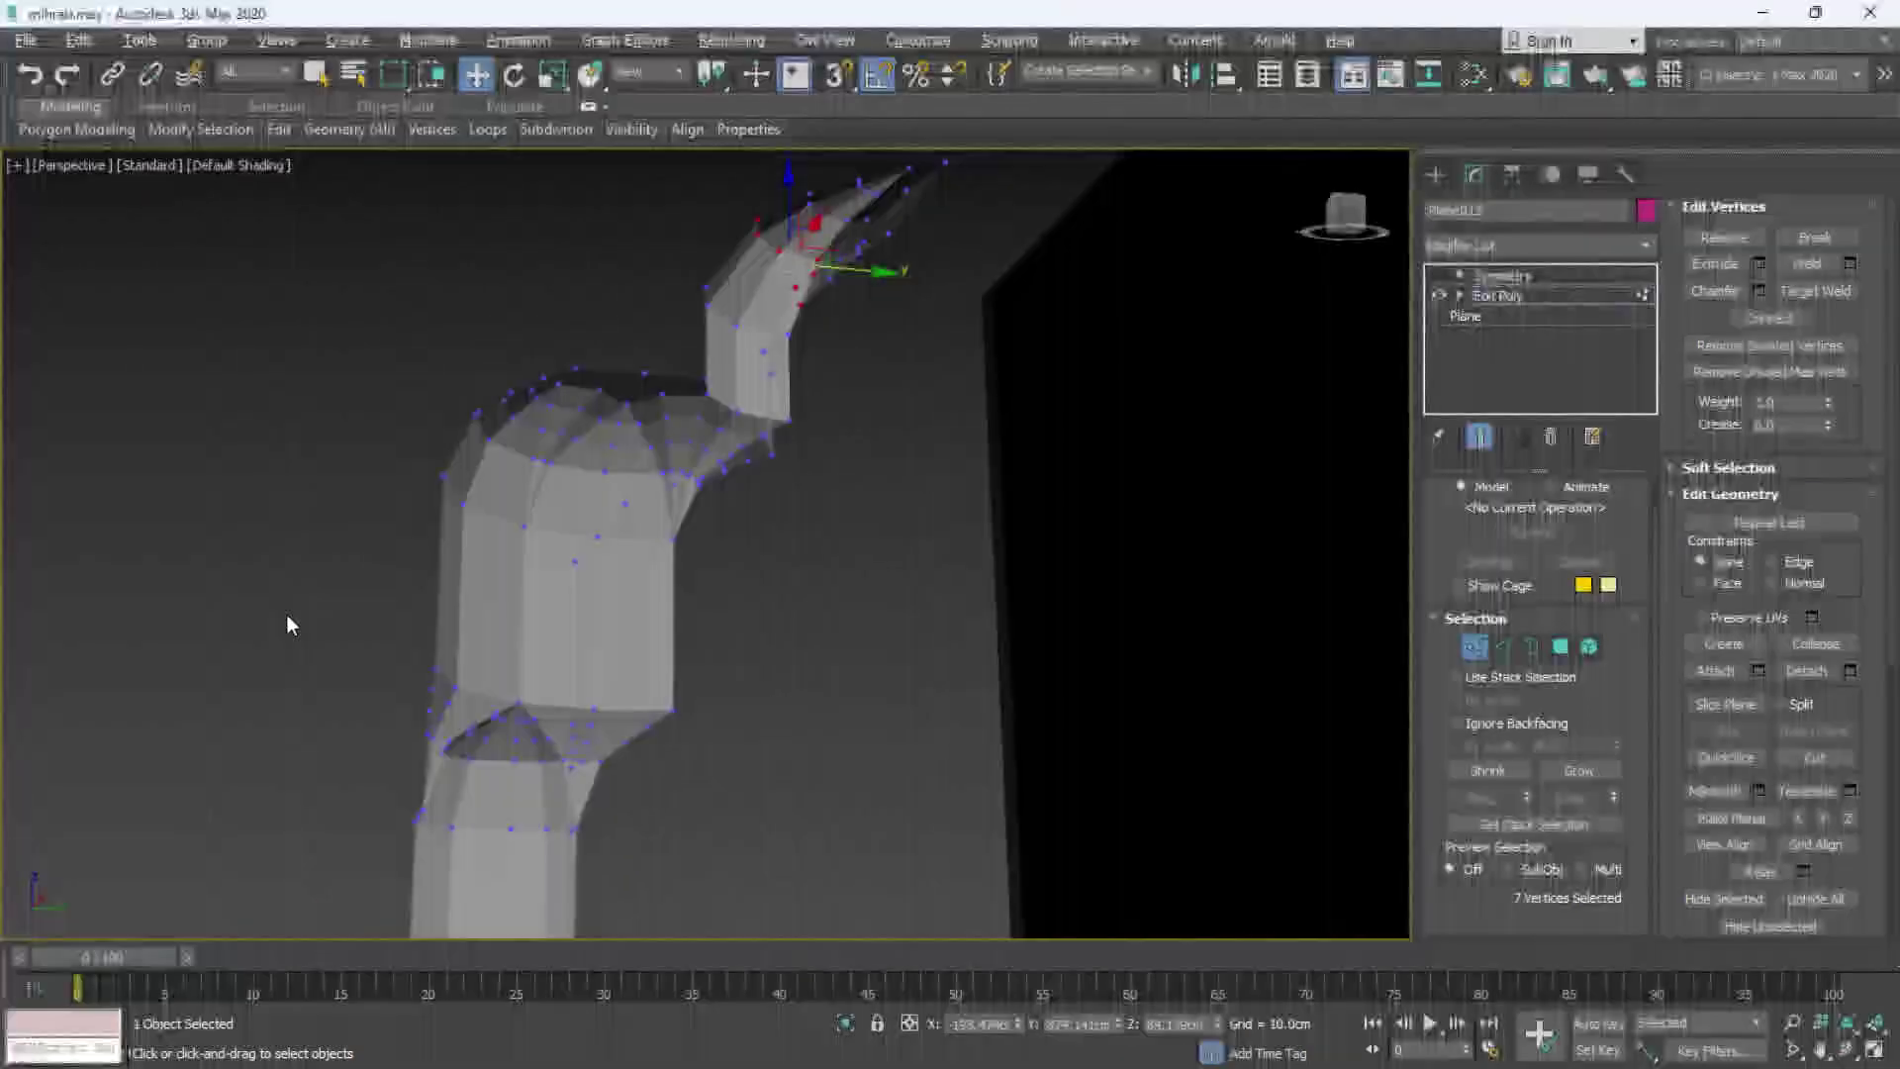
pyautogui.press('F4')
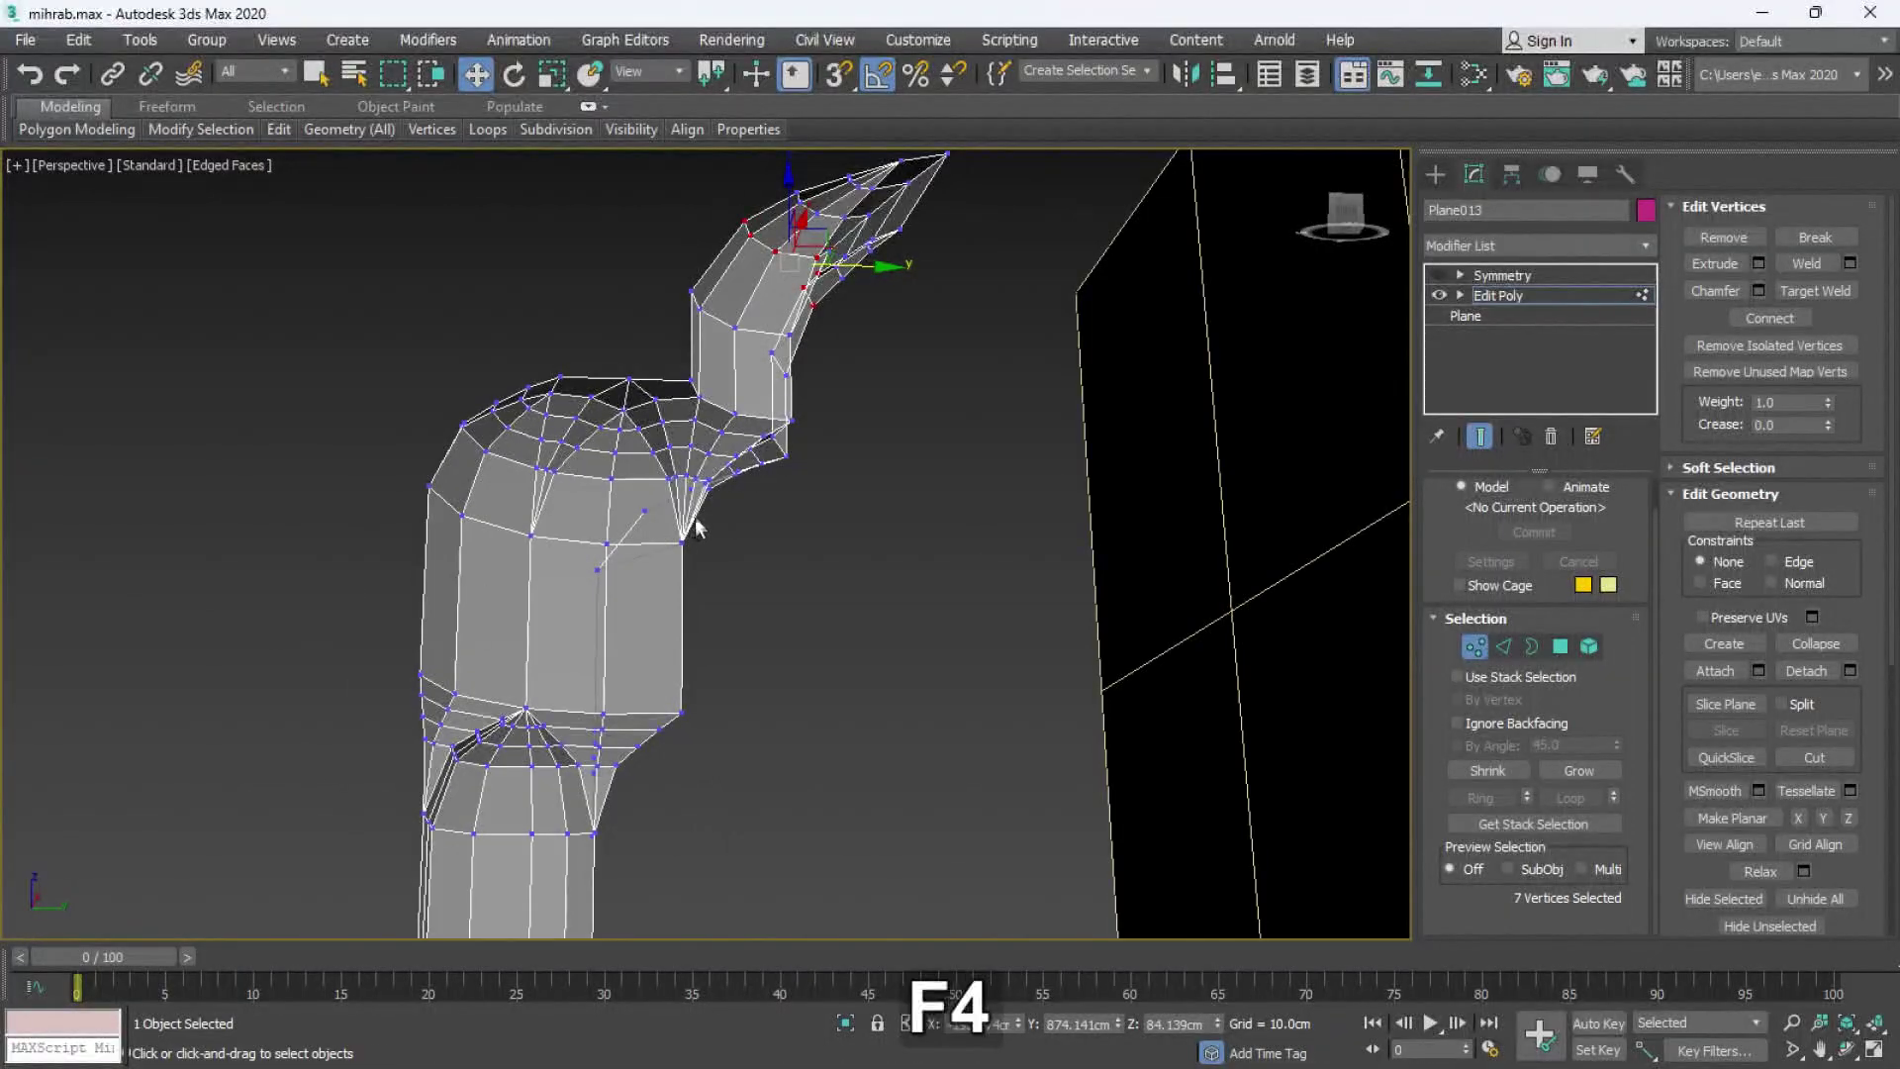
pyautogui.middleClick(679, 527)
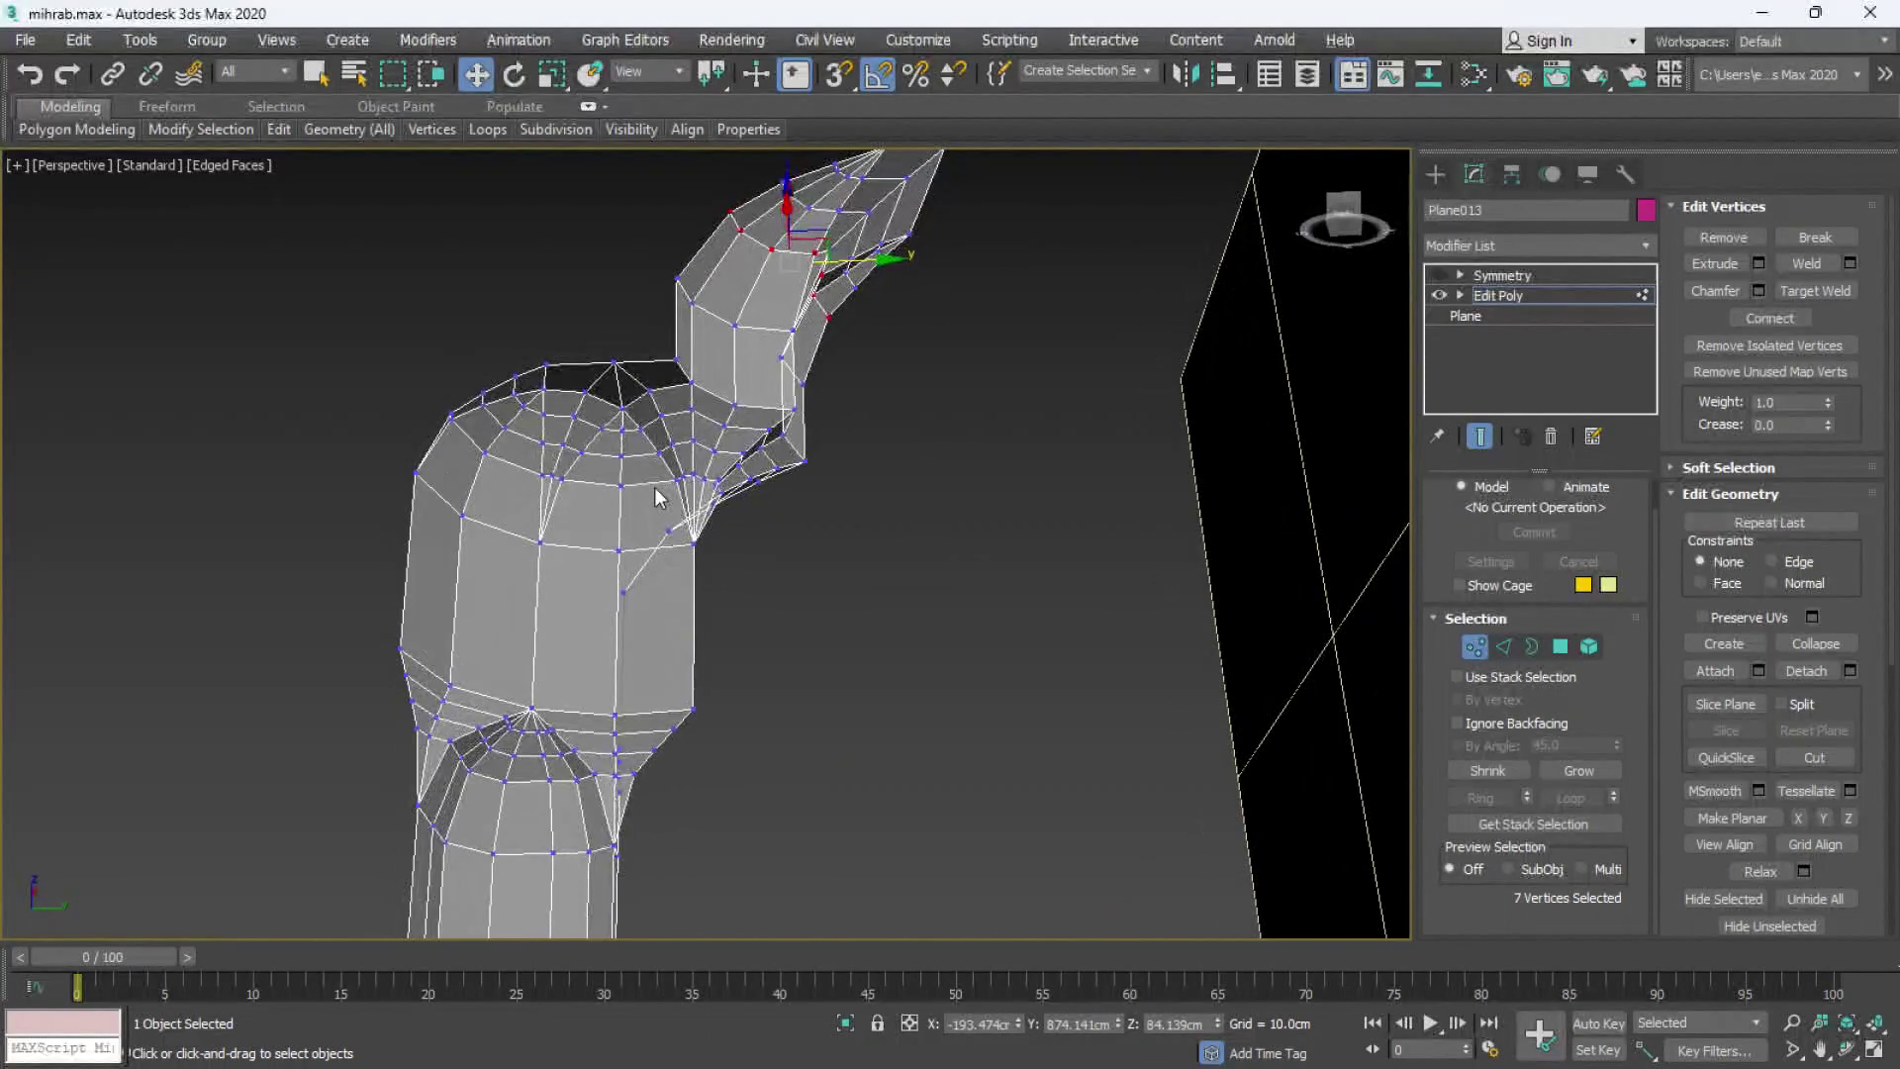
pyautogui.press('F4')
pyautogui.press('4')
pyautogui.middleClick(761, 536)
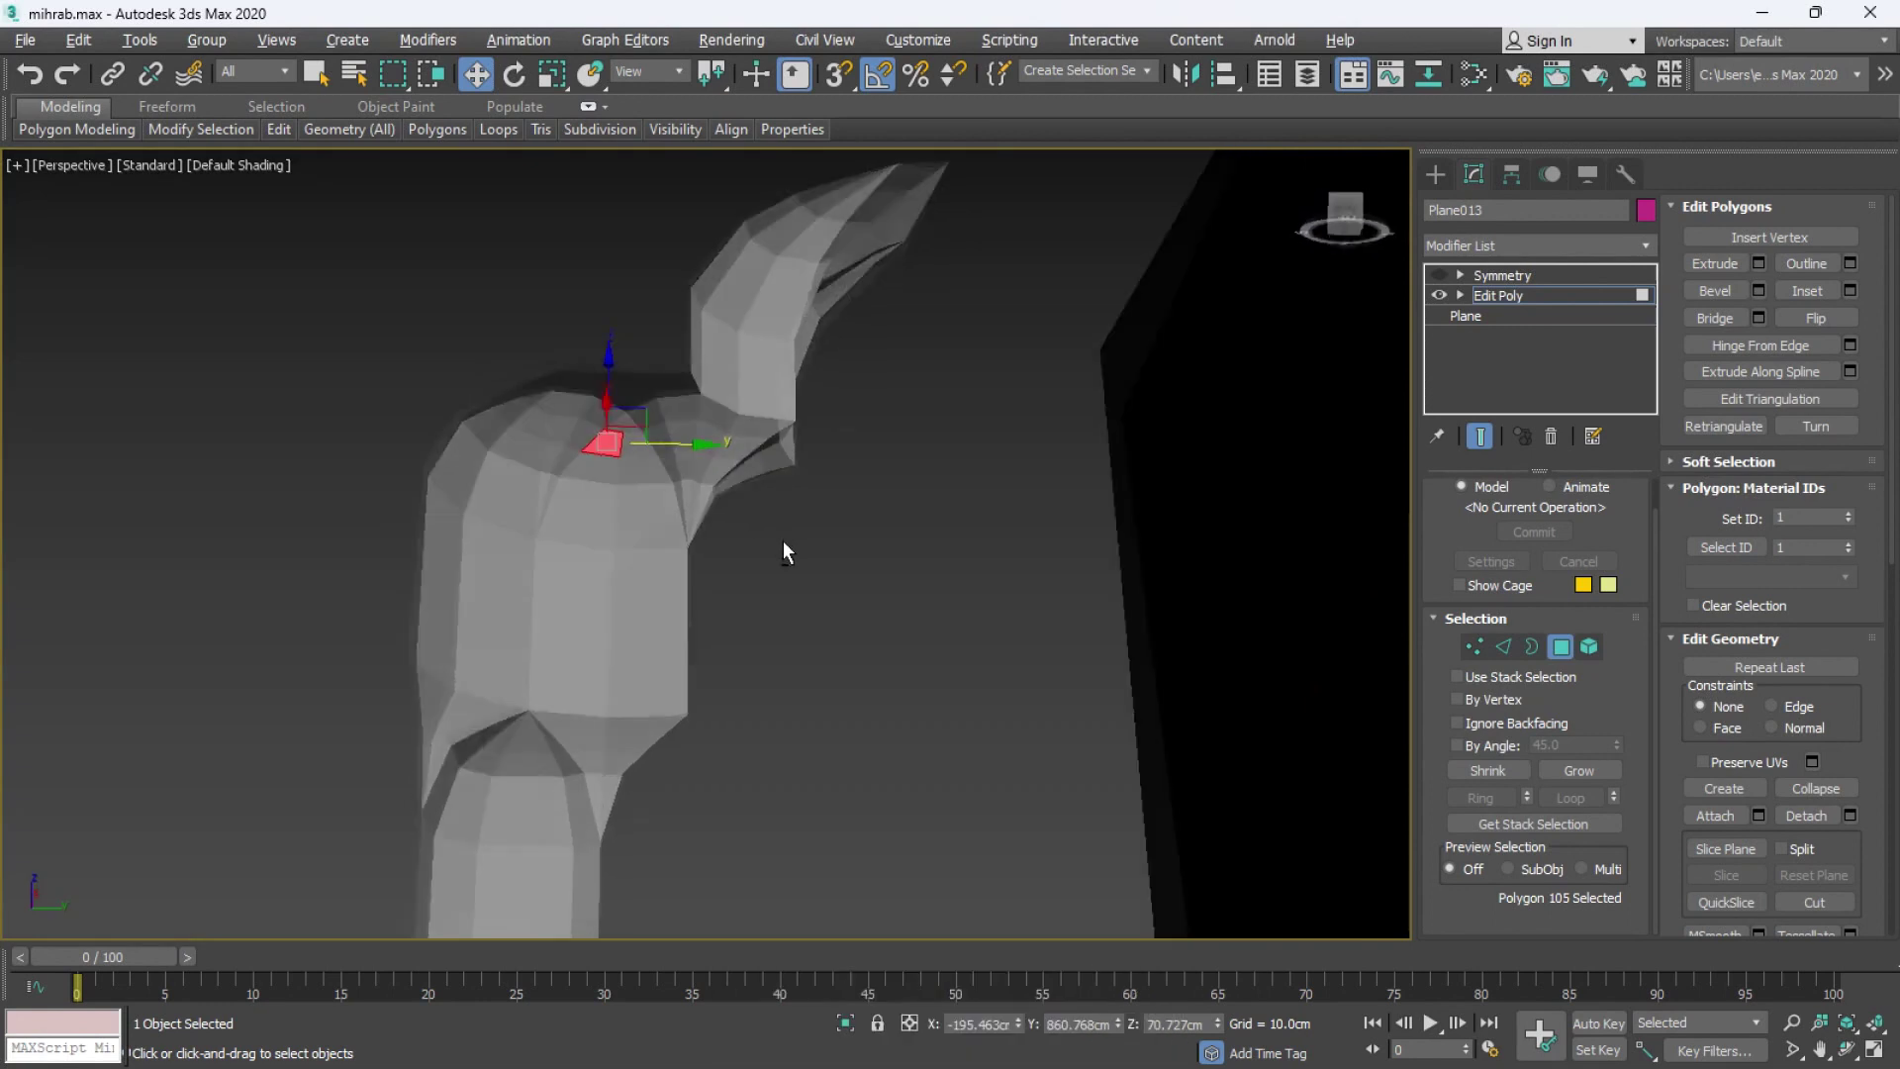